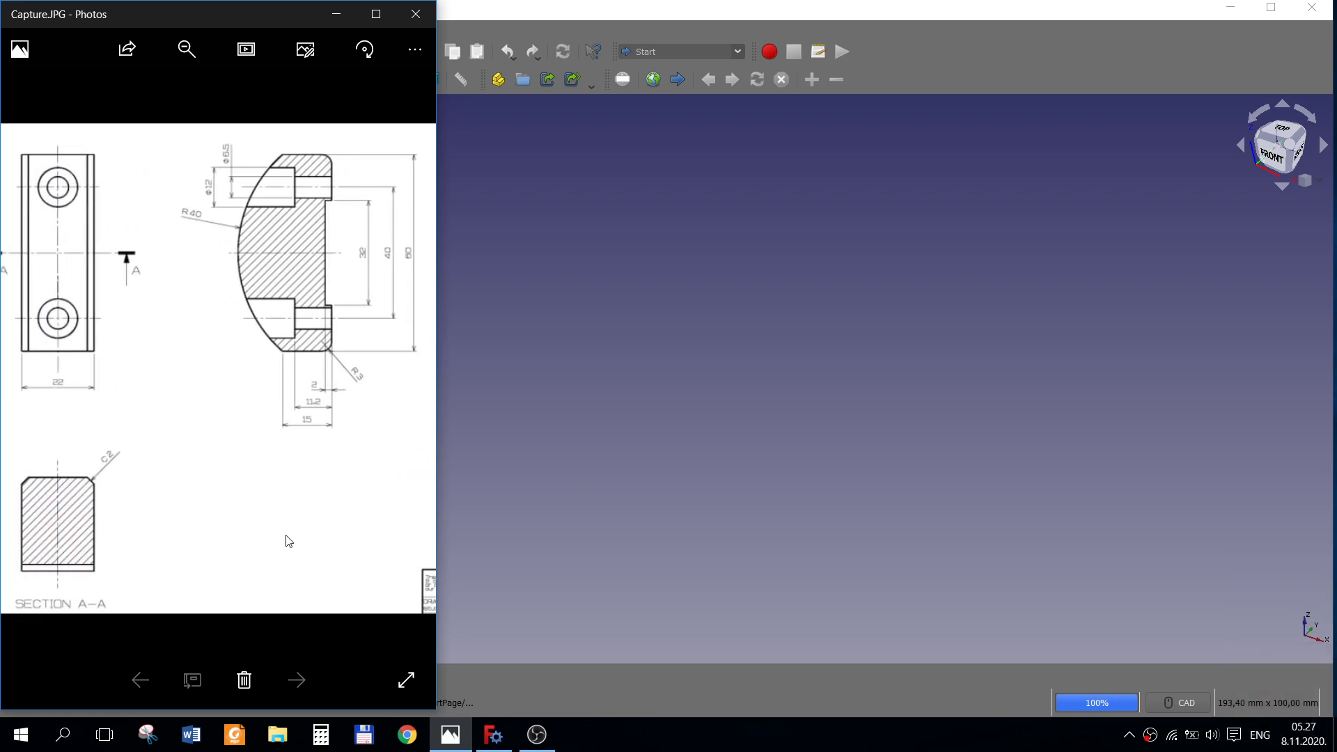
View the reference drawing, check the FreeCAD version in About, and return to the empty document.
left_click(290, 541)
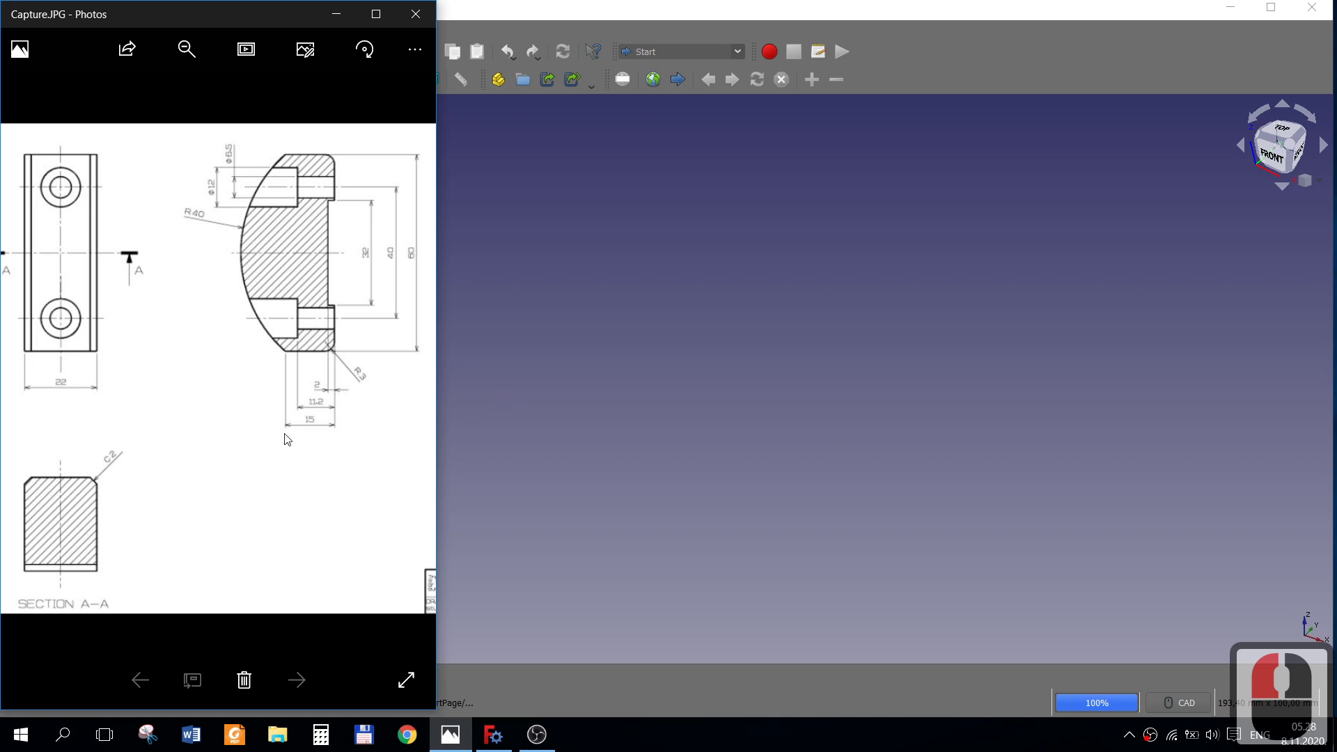
left_click(581, 249)
left_click(241, 37)
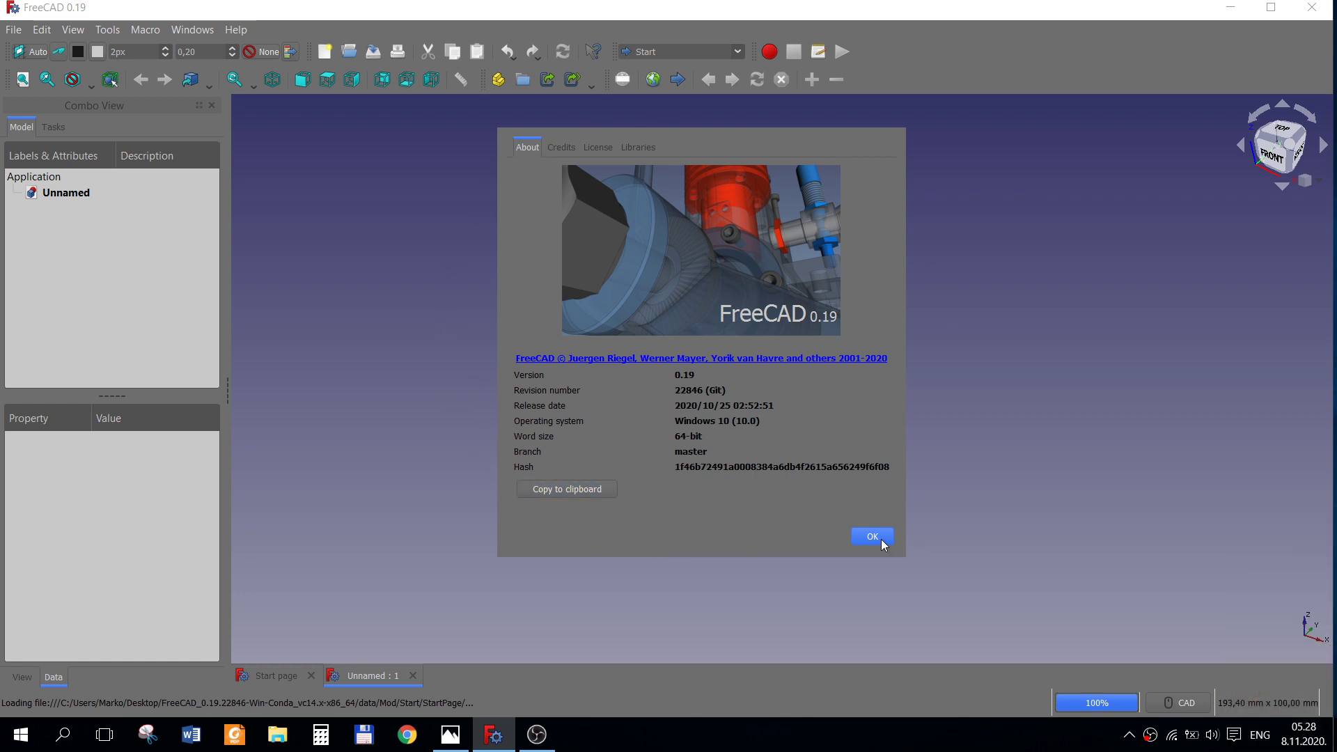
left_click(883, 545)
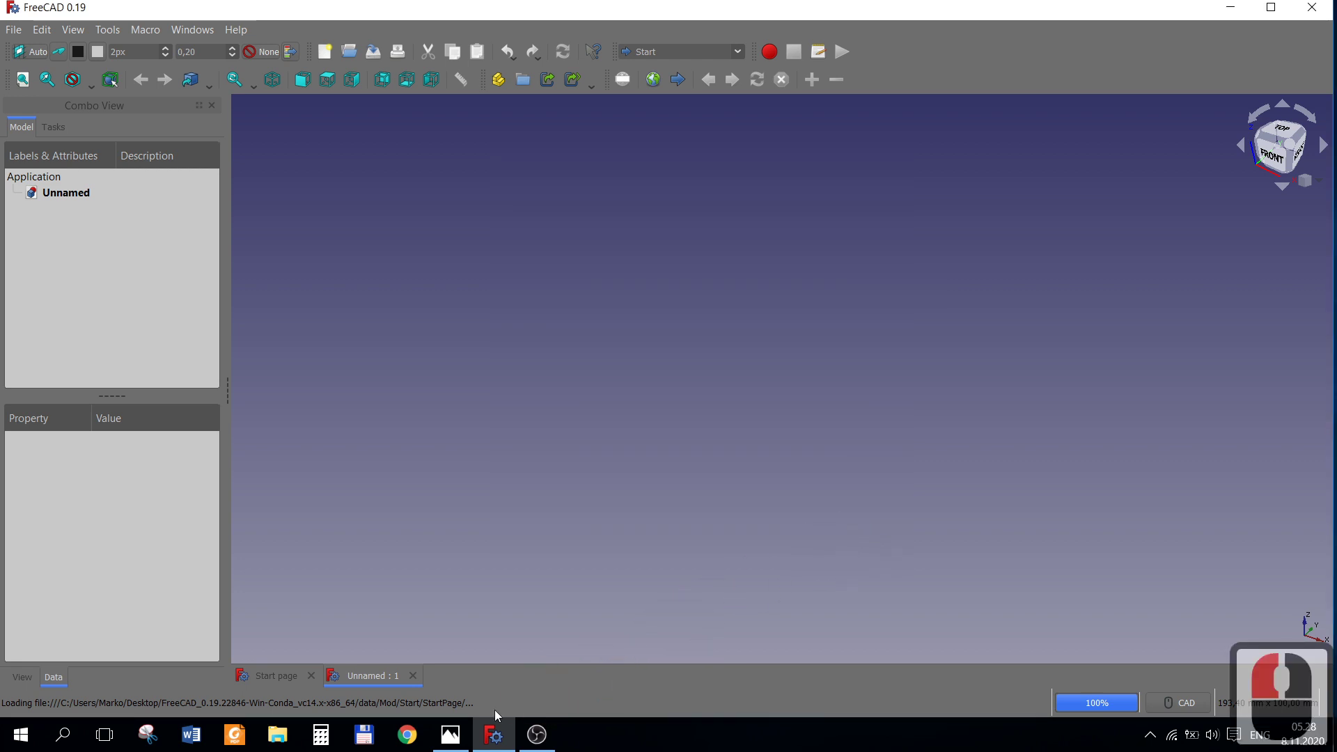
left_click(461, 734)
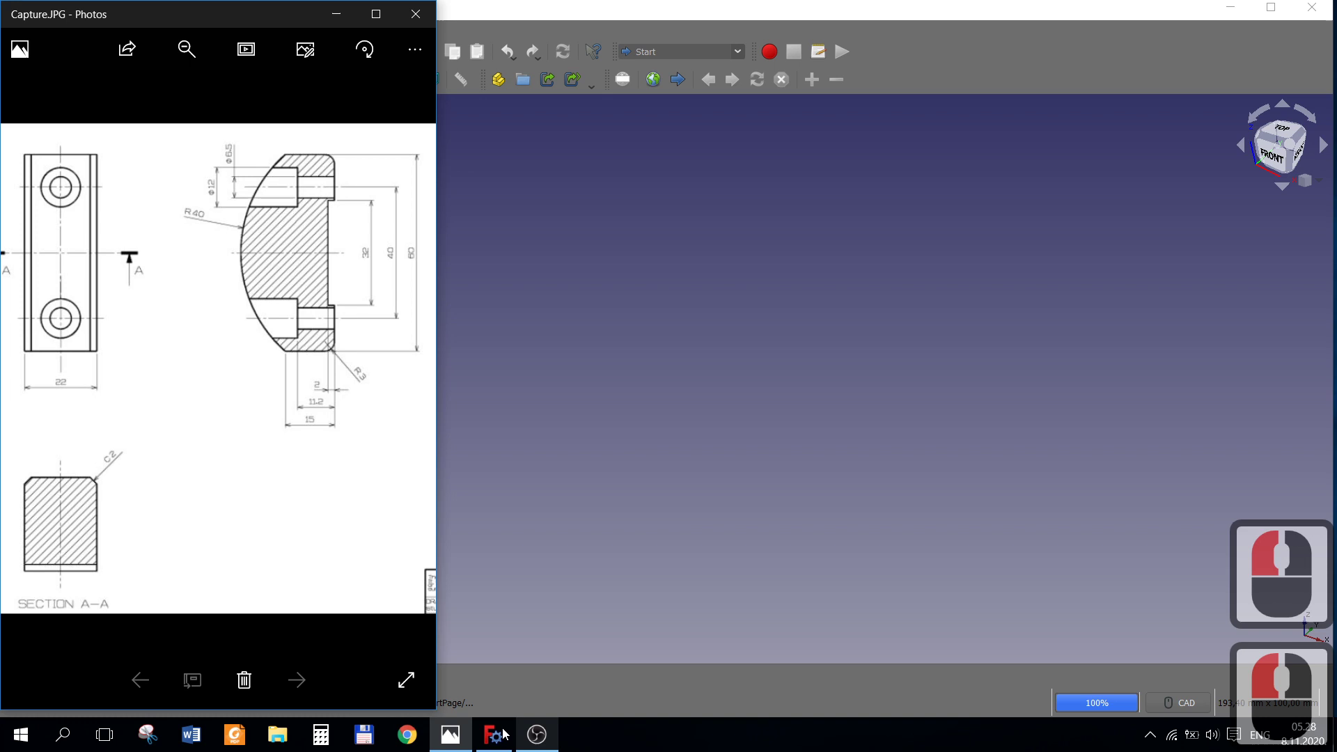
left_click(504, 731)
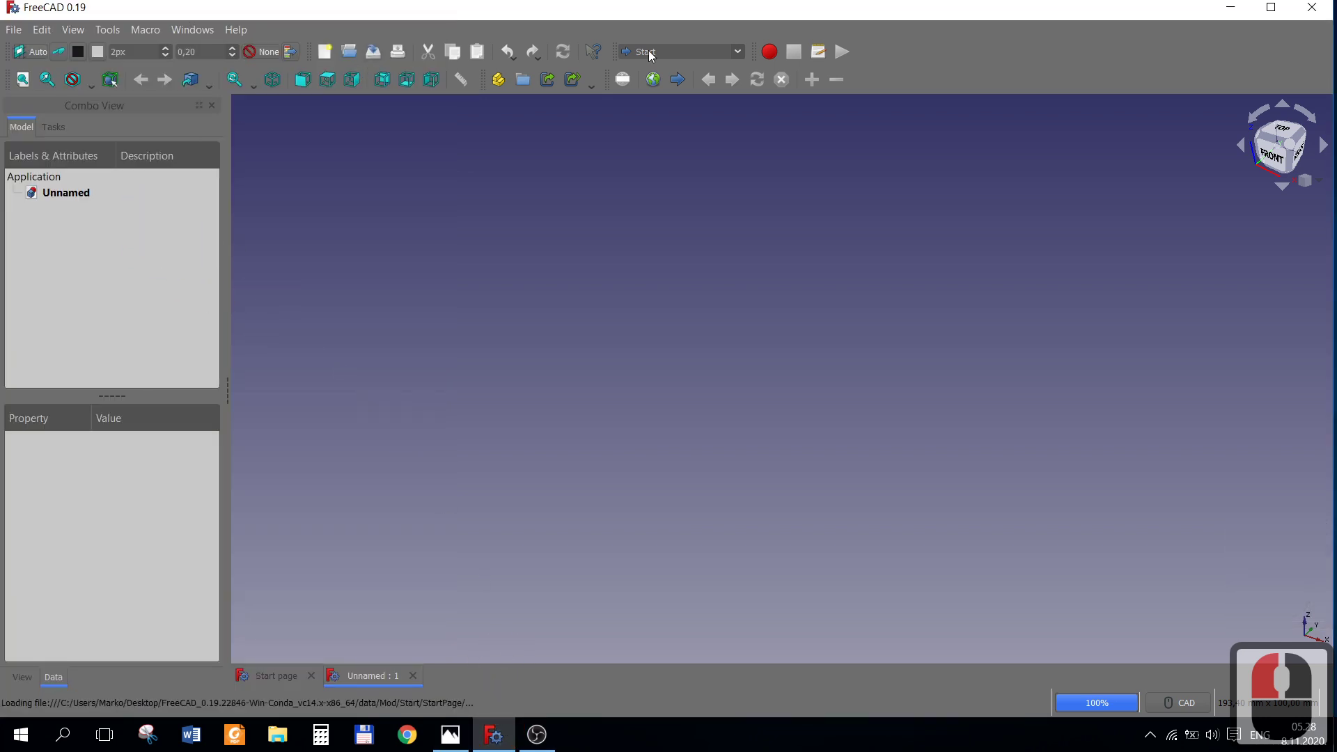
Create a Part Design body and start a sketch on the XZ_Plane.
left_click(742, 57)
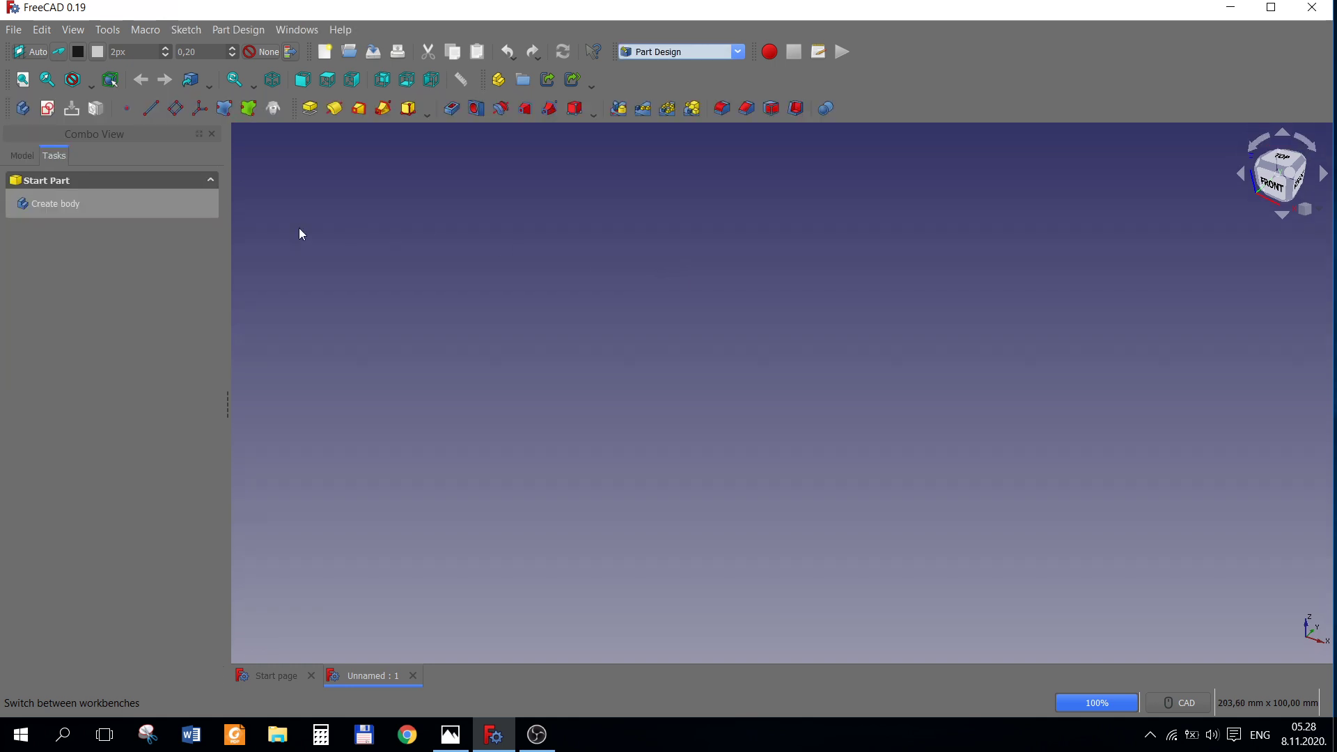
left_click(75, 212)
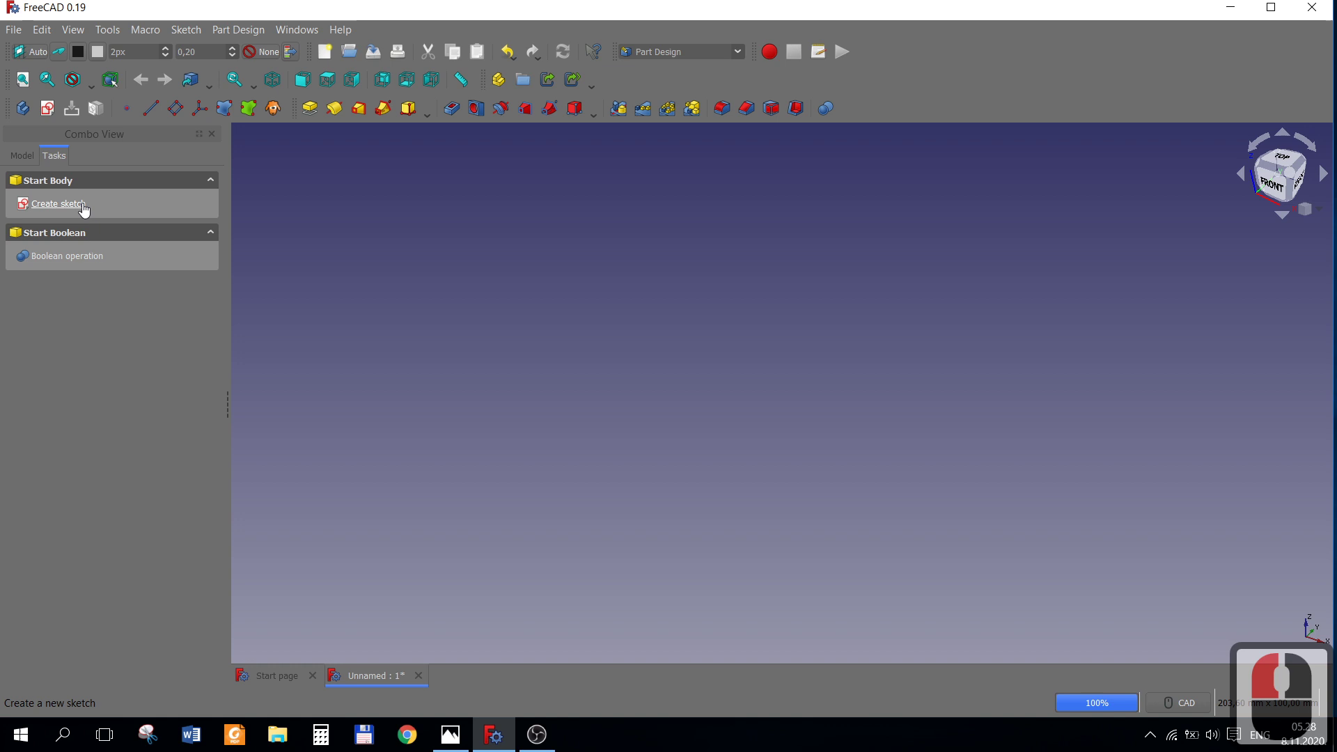
left_click(79, 210)
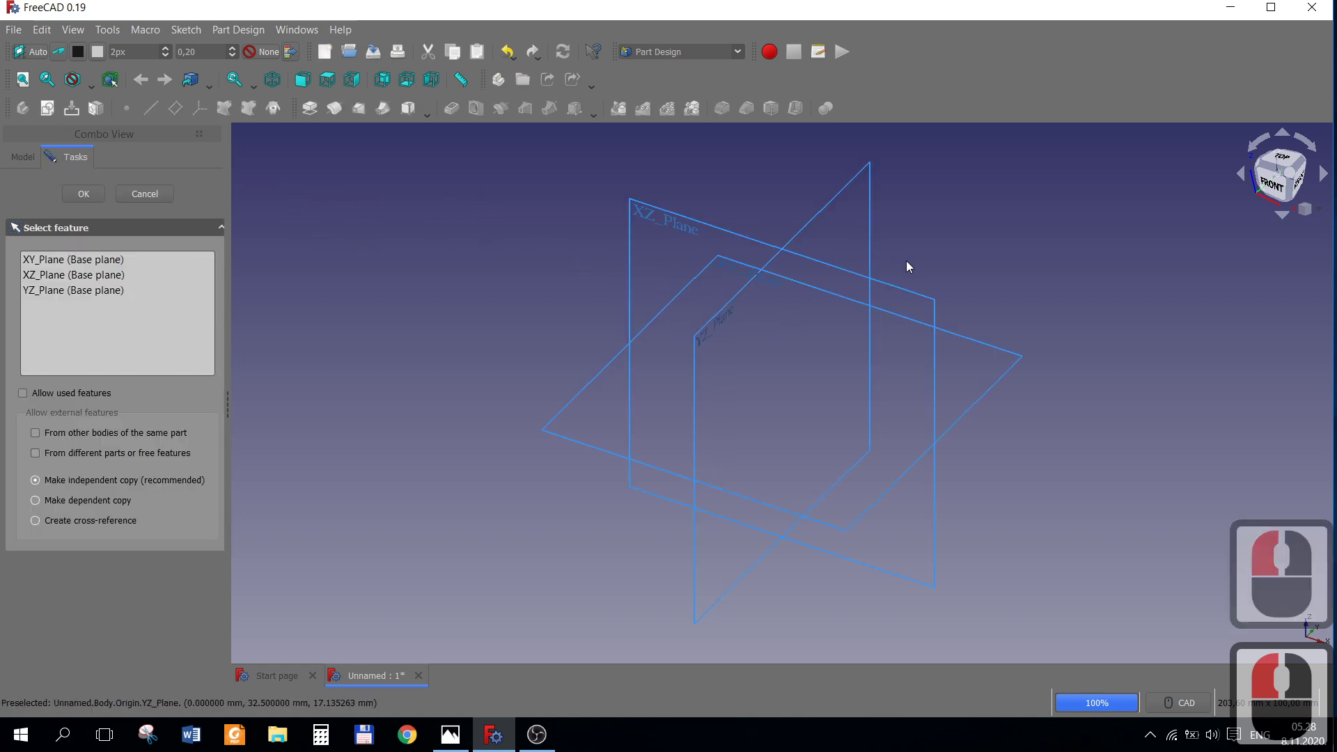
left_click(458, 729)
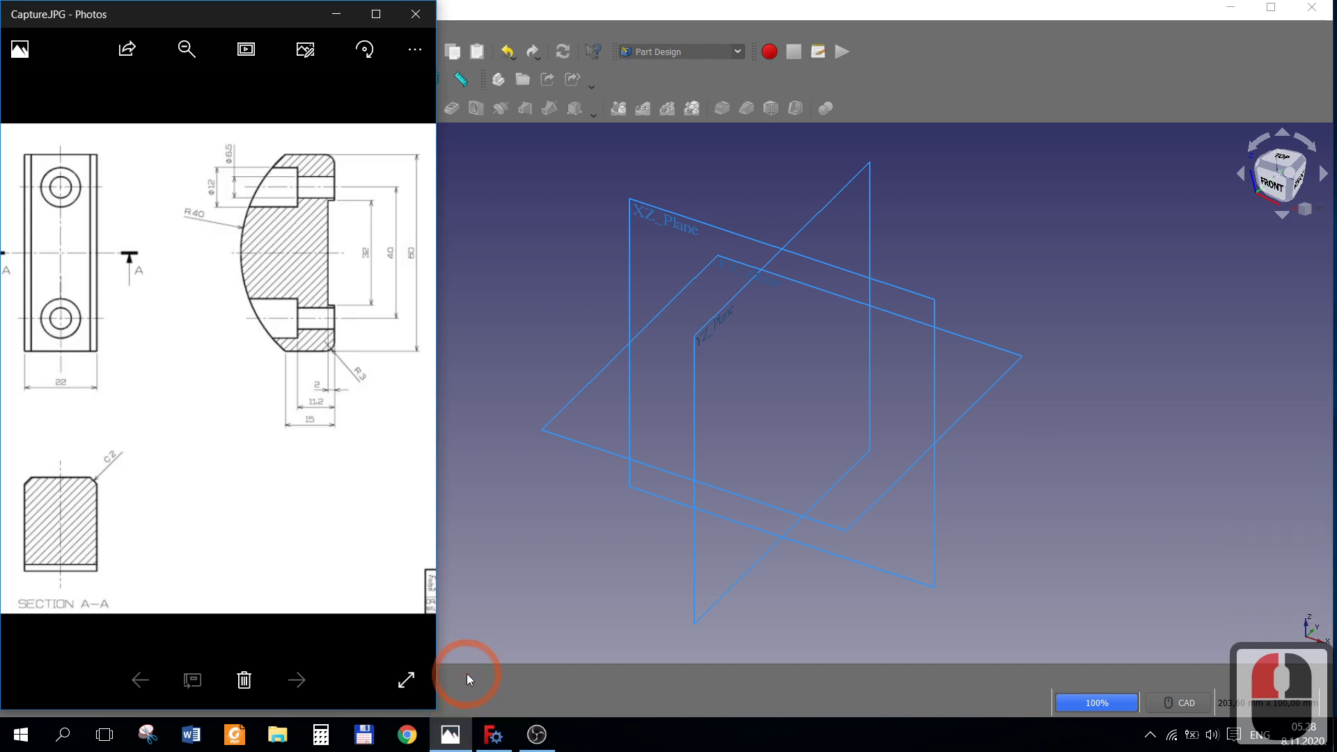
left_click(273, 529)
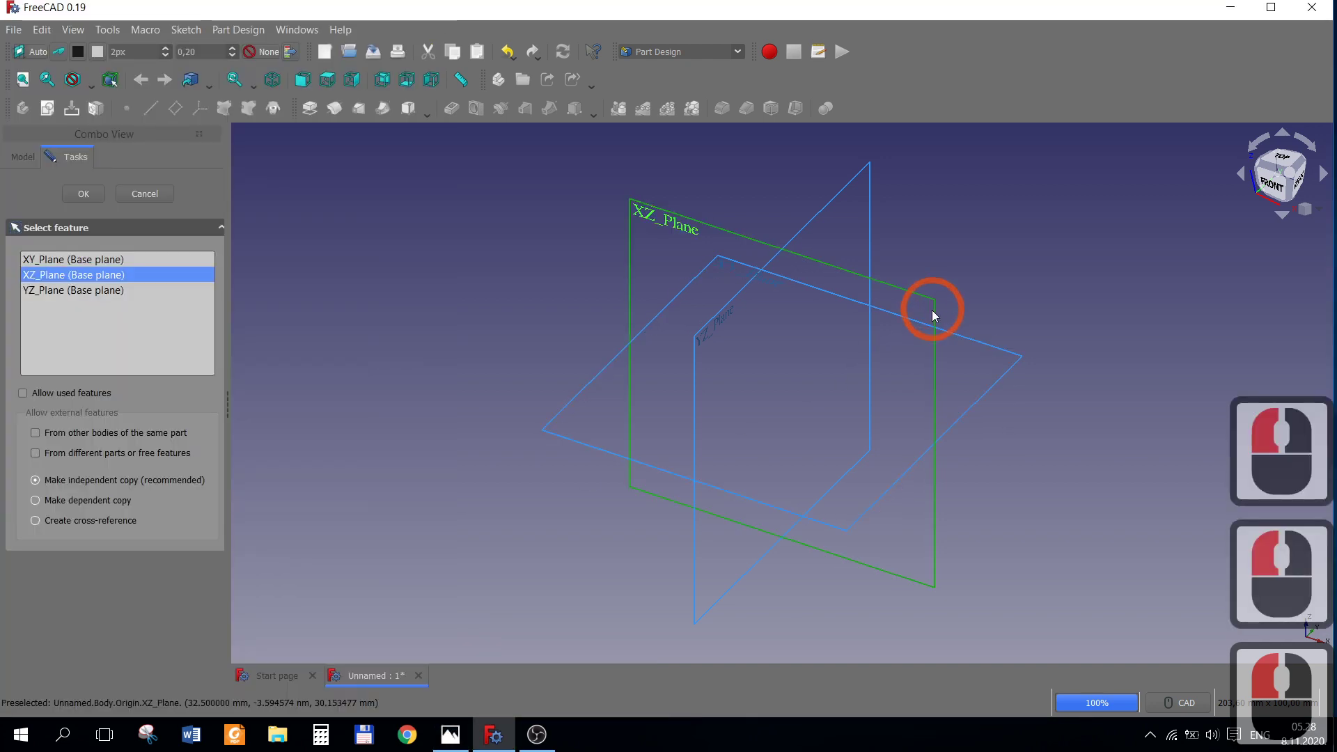
Draw an arch-shaped arc above the horizontal axis in the new sketch.
left_click(95, 198)
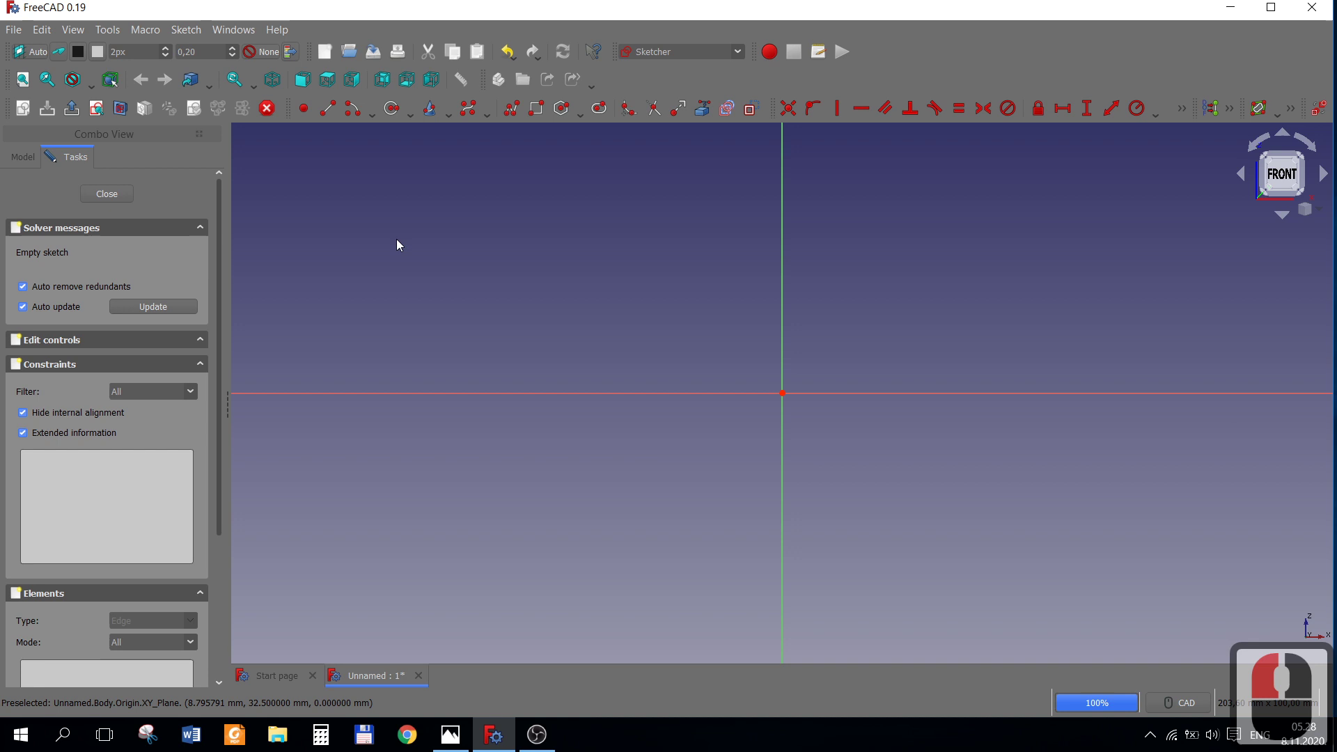
left_click(399, 145)
left_click(629, 107)
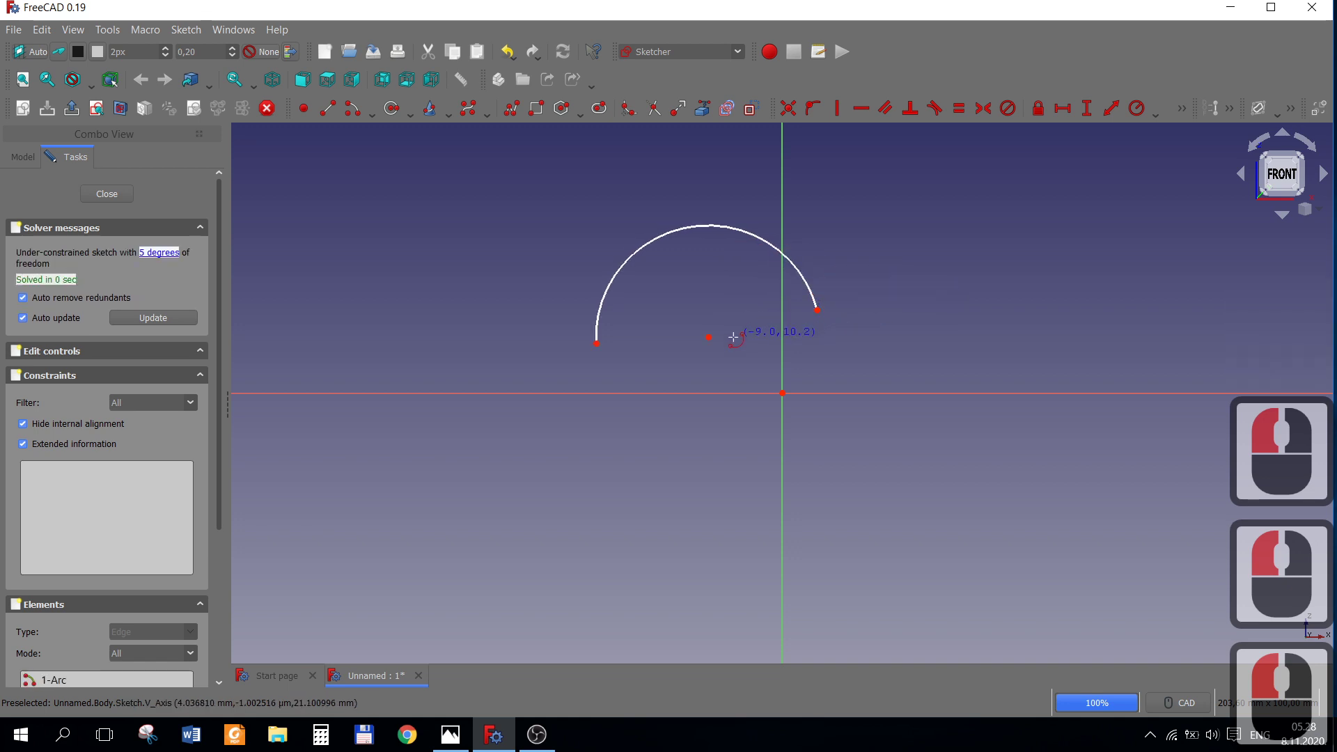
right_click(739, 343)
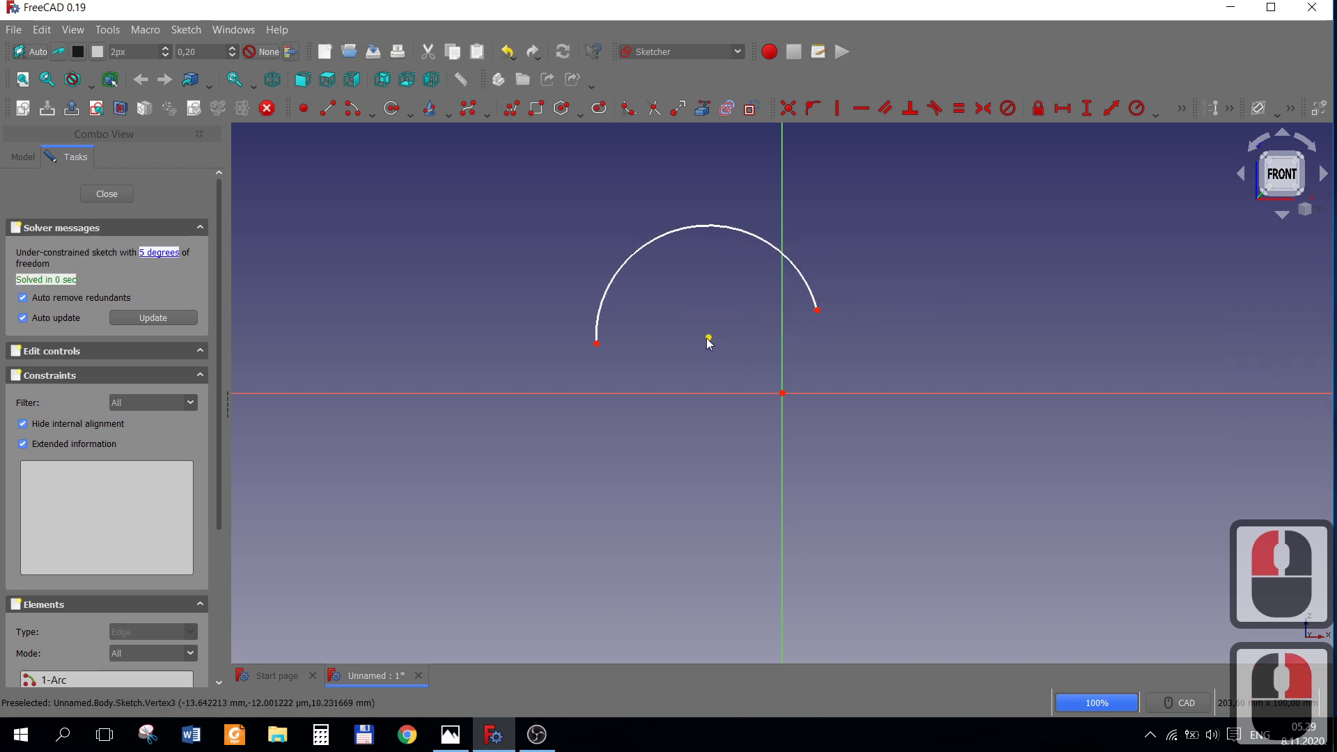
Constrain the arc's centre onto the vertical axis.
left_click(713, 342)
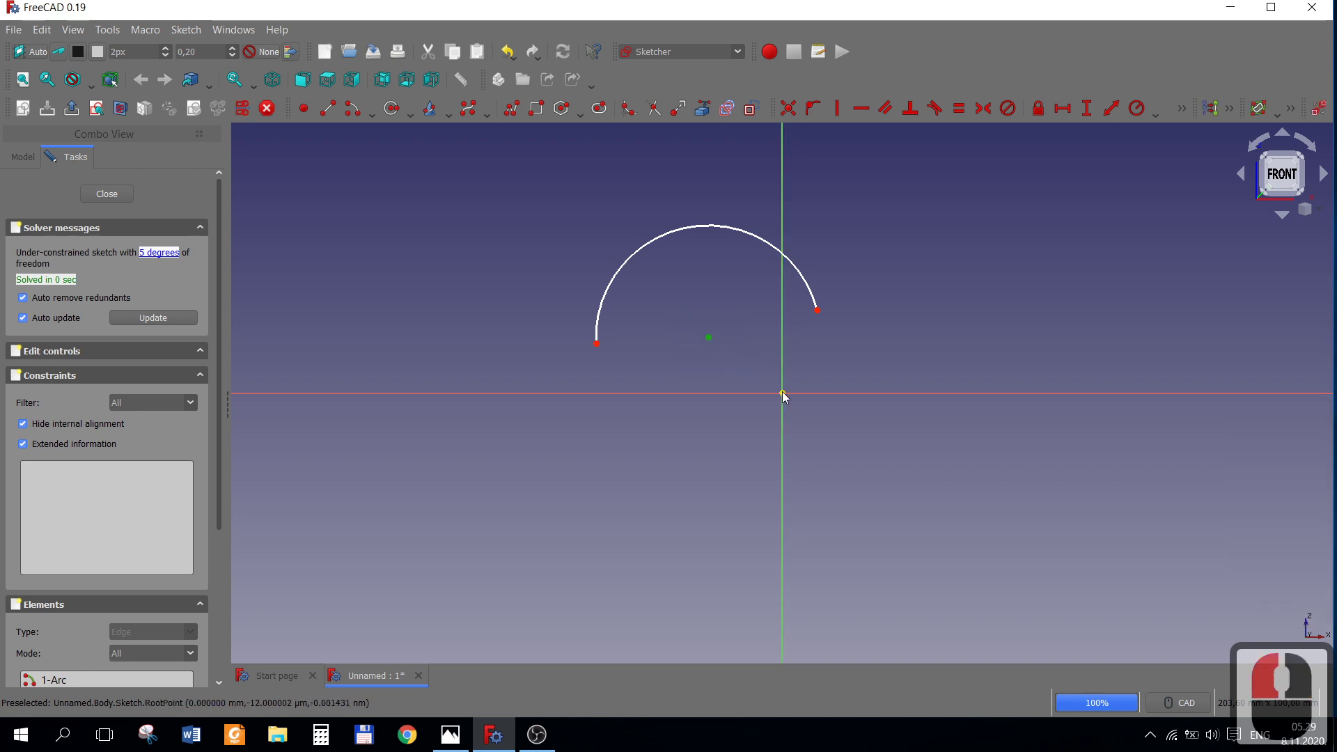
left_click(786, 396)
left_click(841, 116)
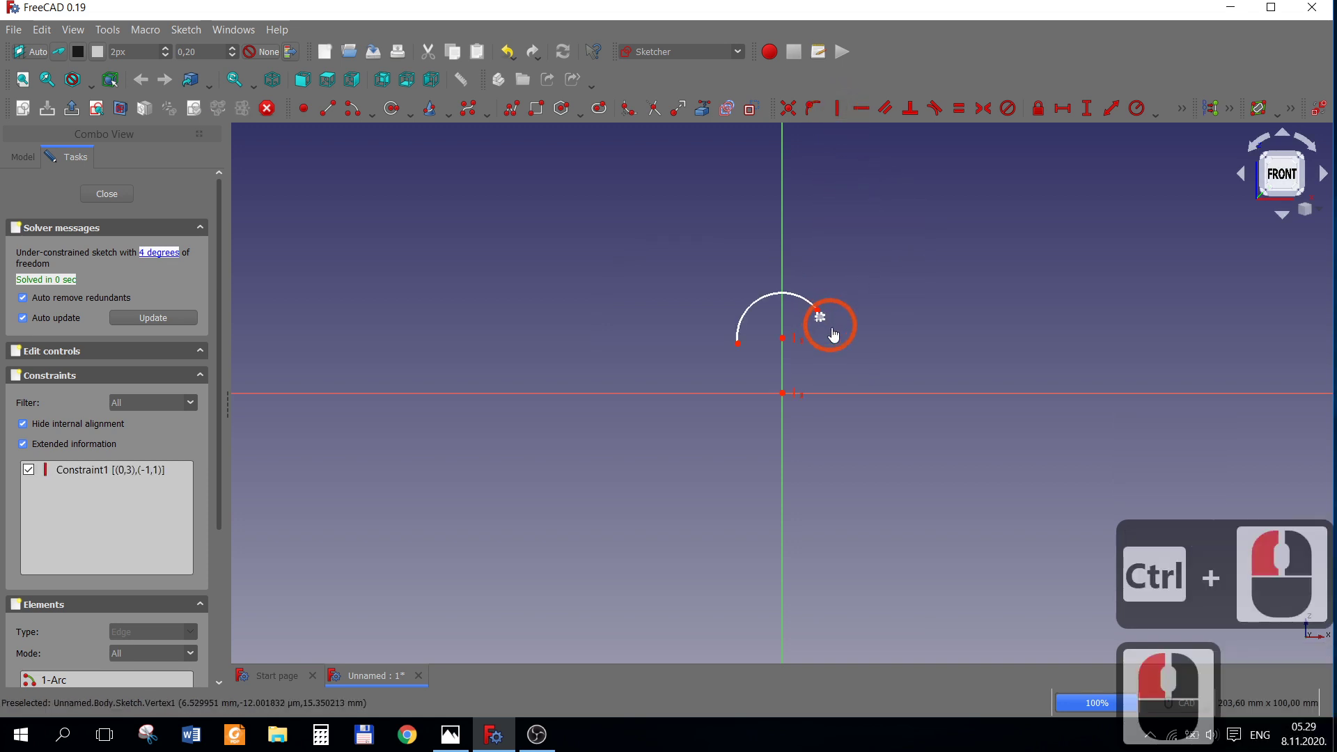
left_click(840, 335)
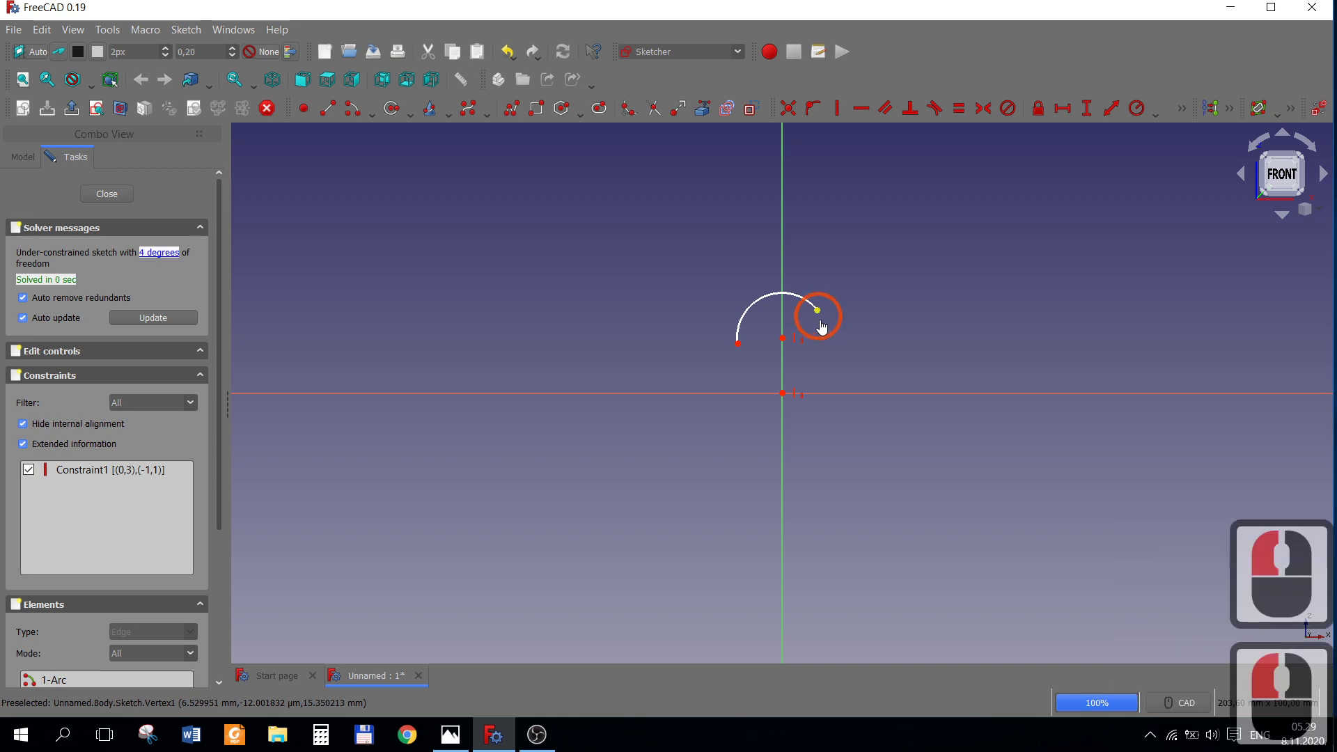
left_click(831, 353)
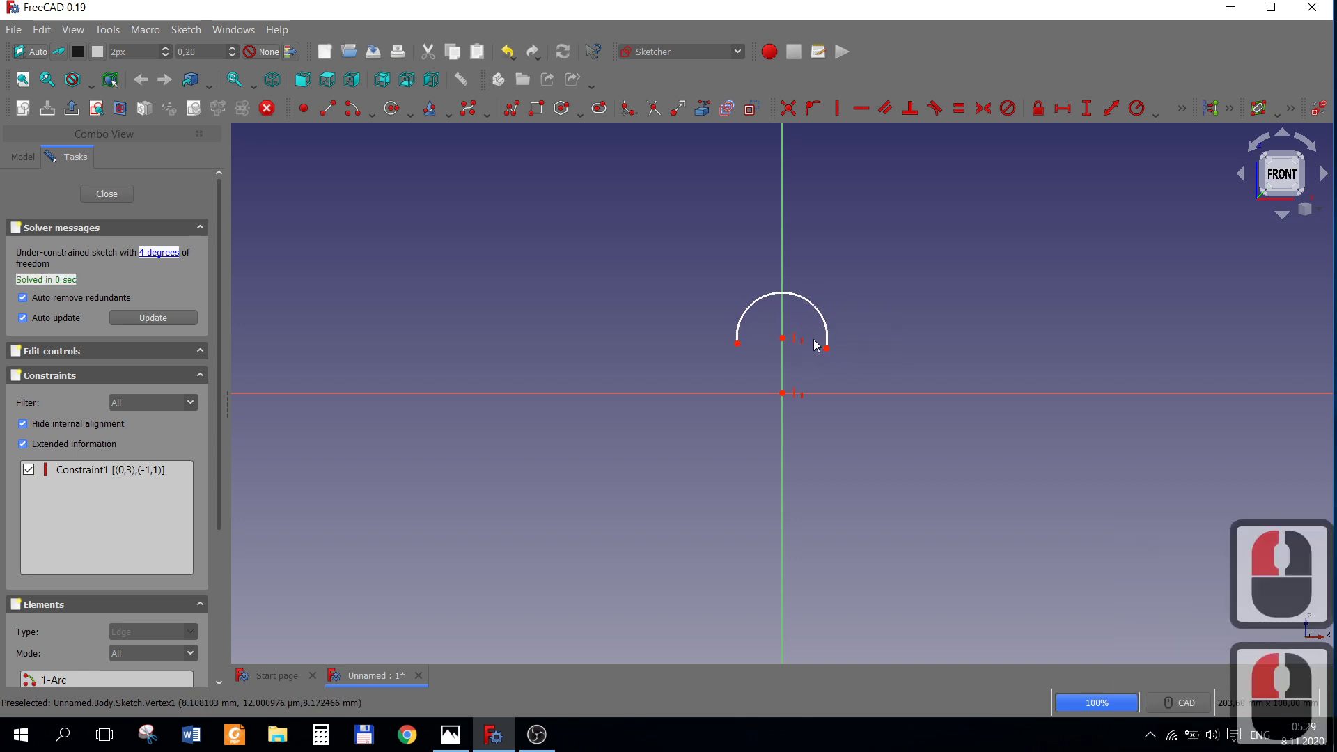
scroll("down", 3)
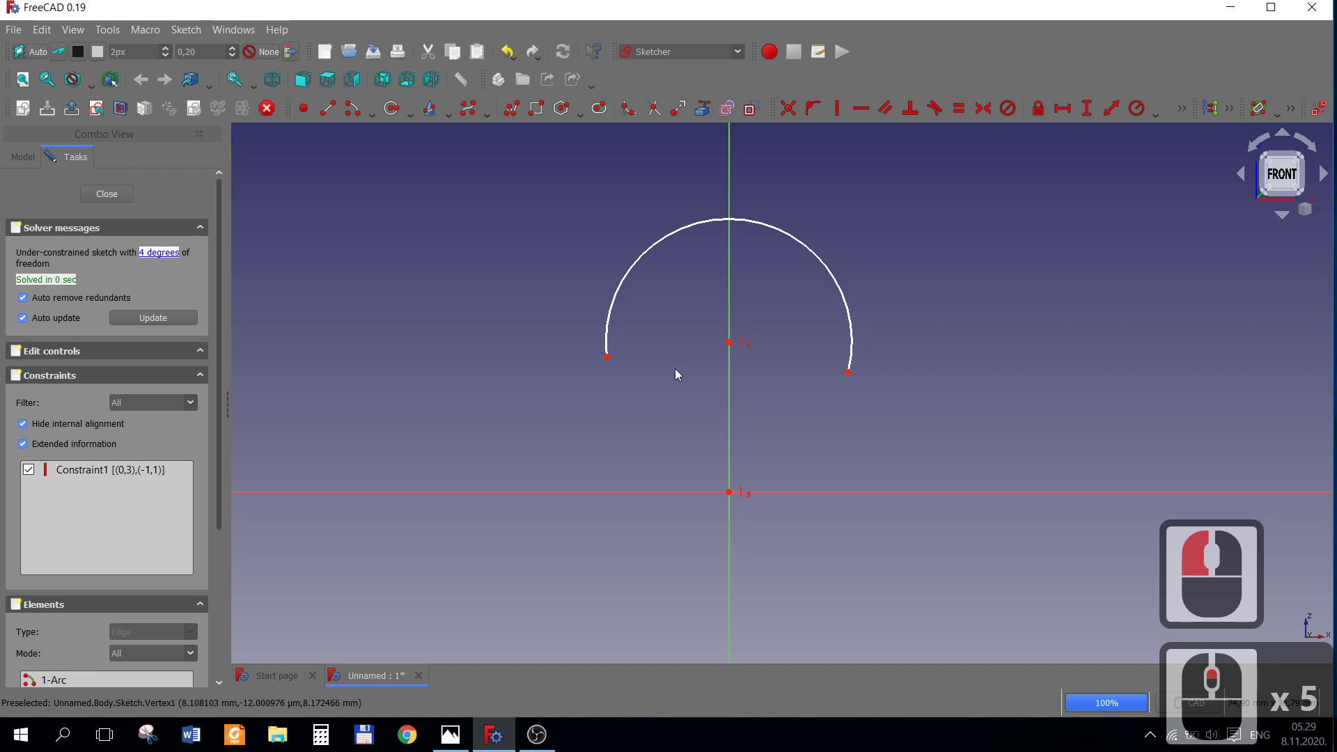
Draw a vertical line left of the axis and give the arc a 40 mm radius.
scroll("down", 3)
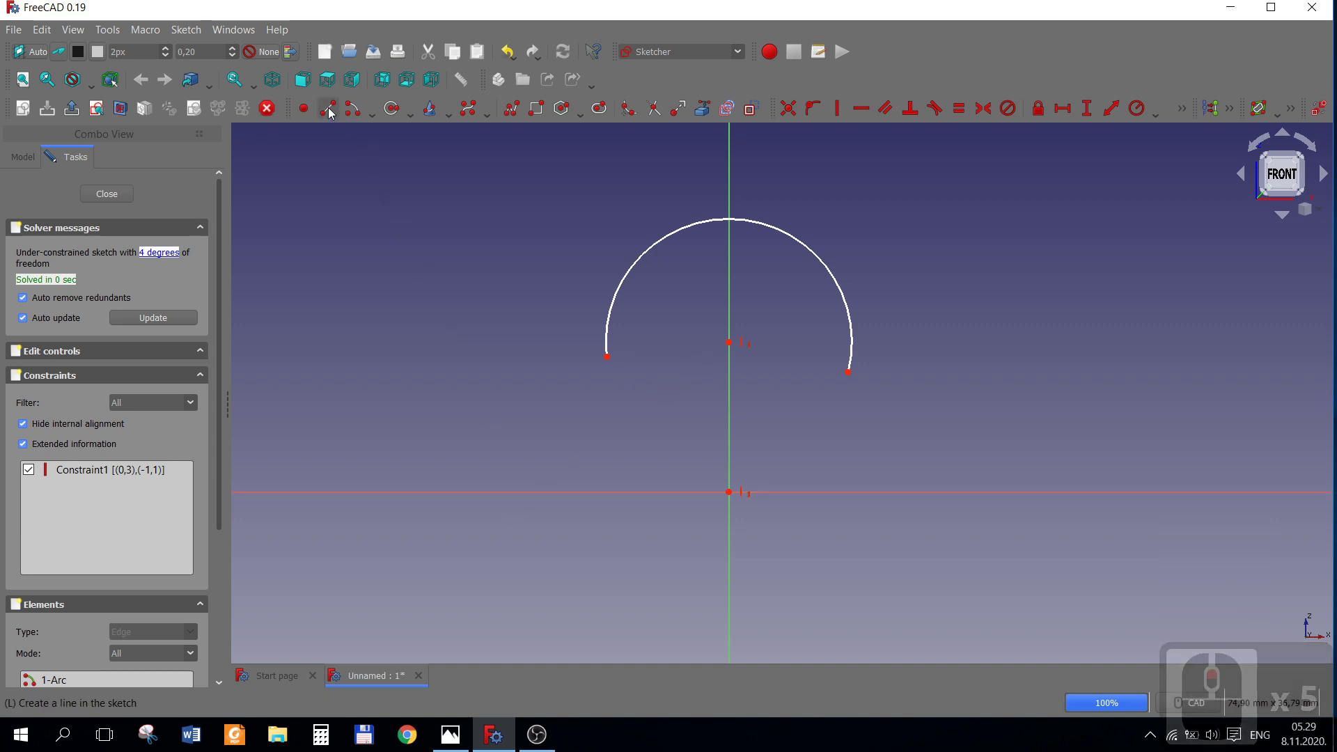
left_click(331, 113)
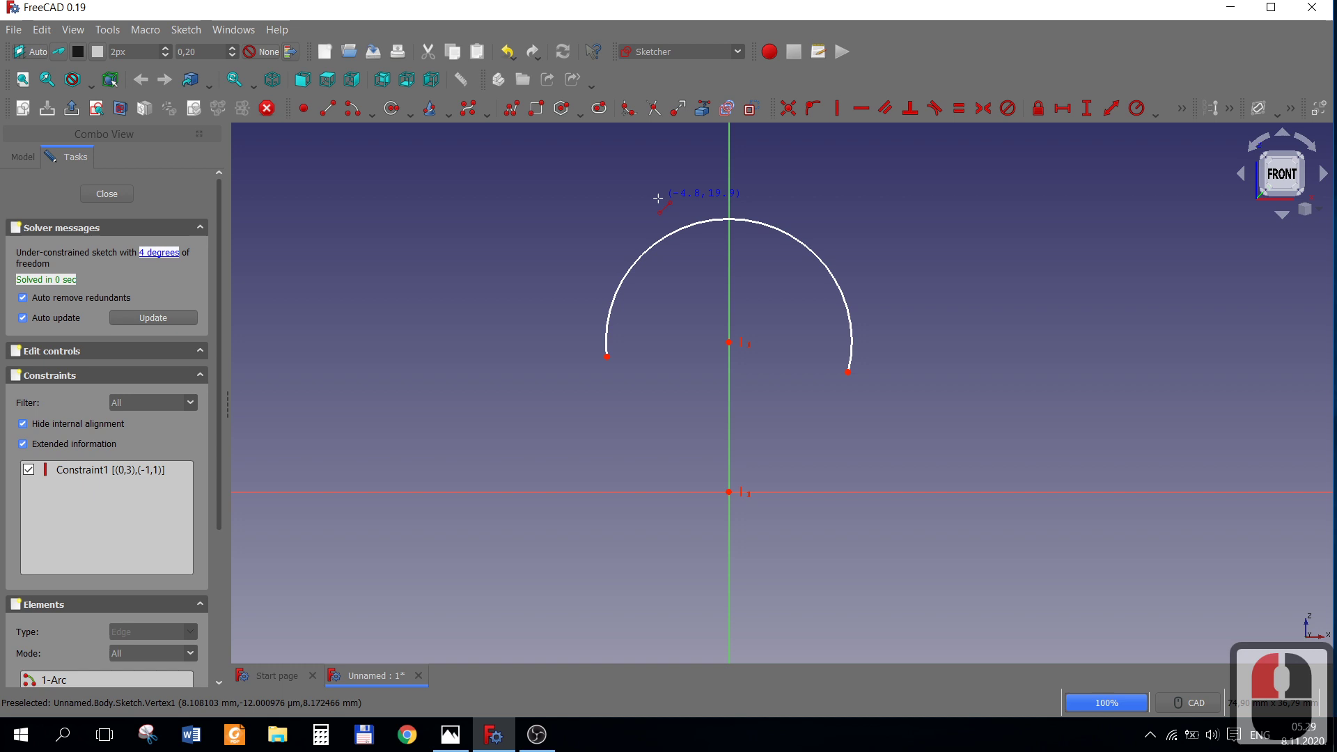
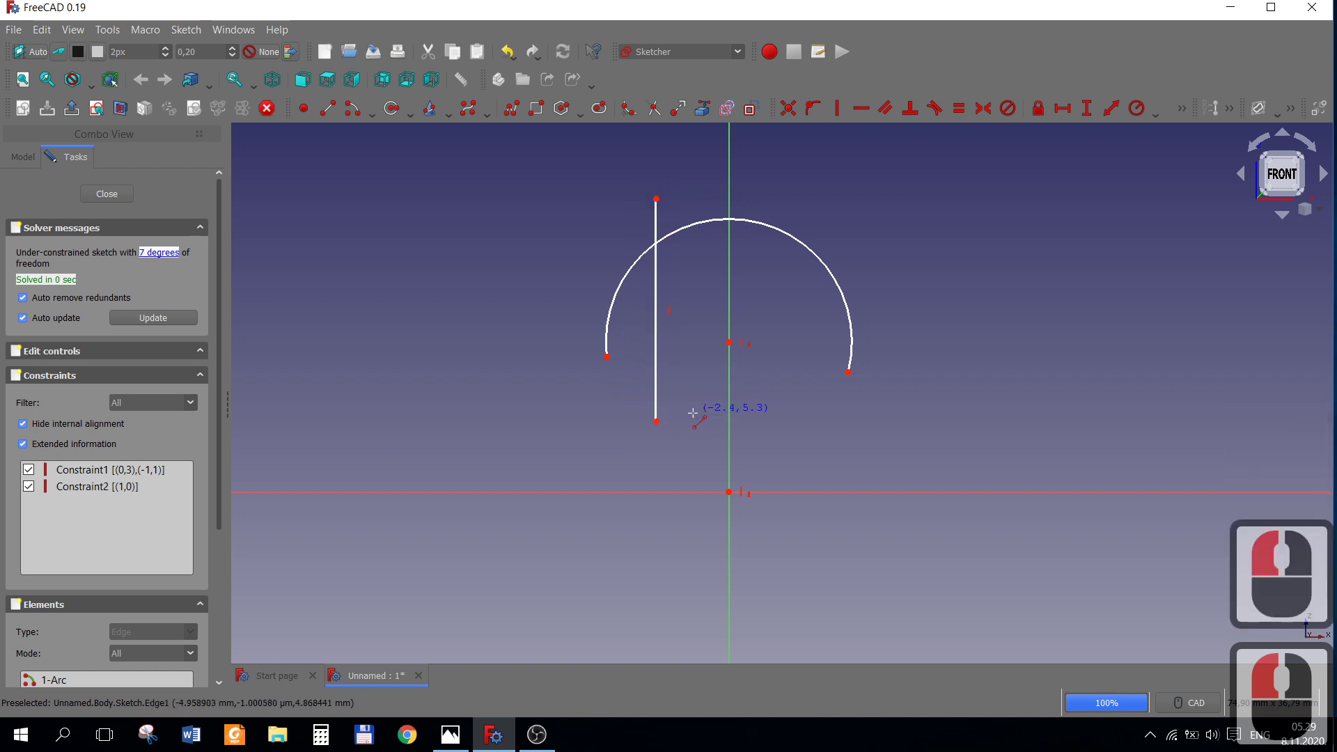
right_click(697, 418)
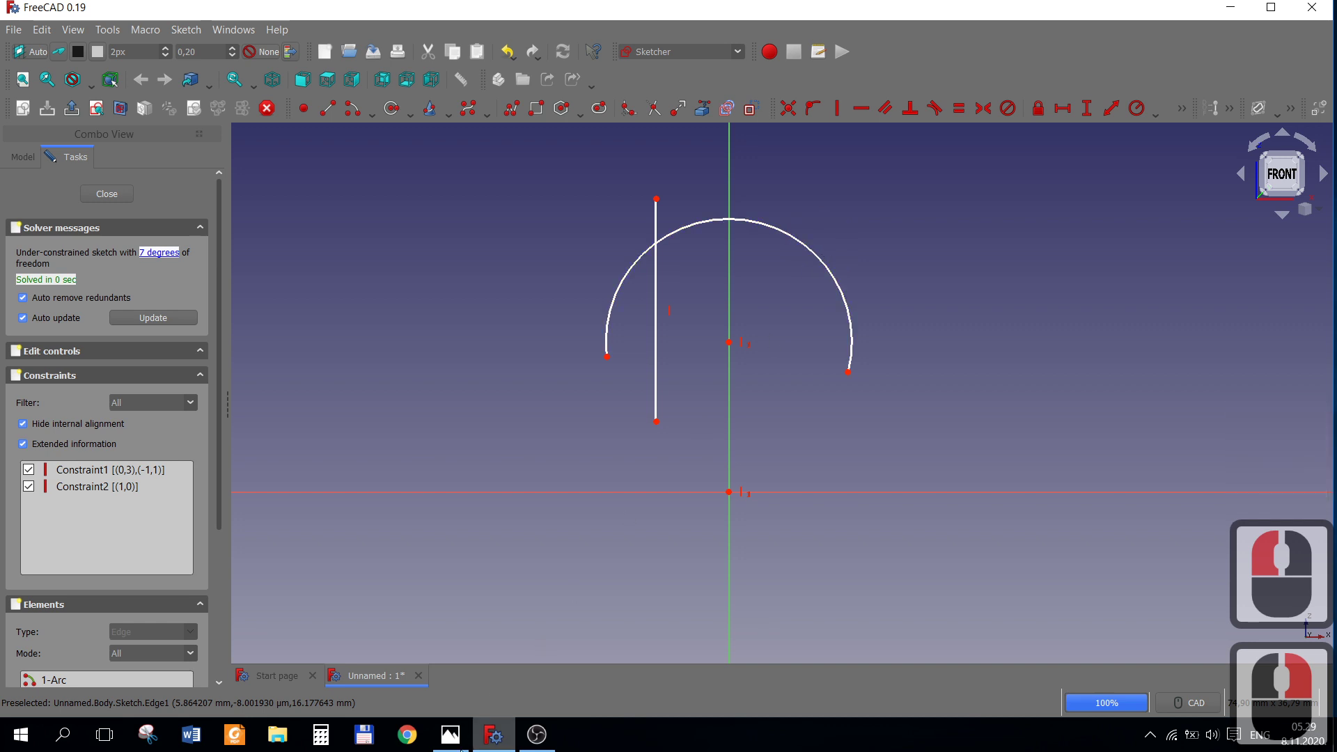
left_click(455, 739)
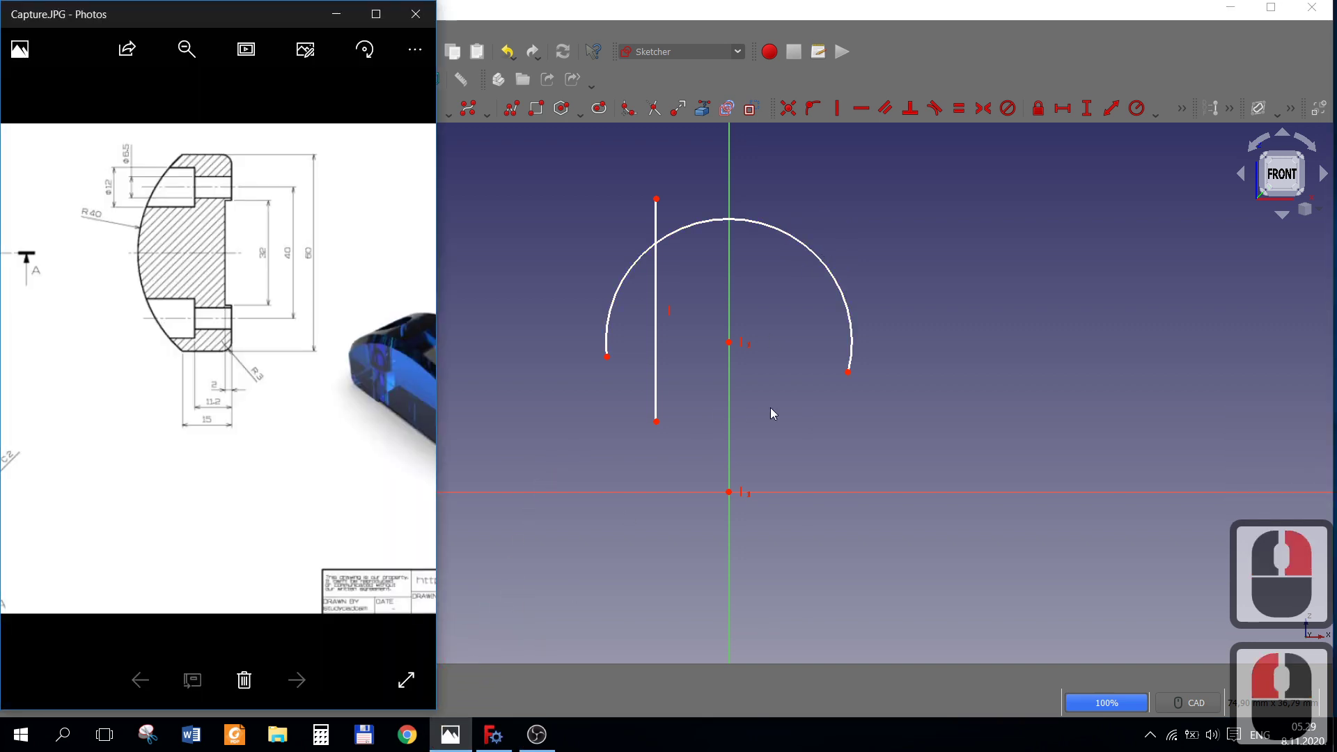
left_click(833, 420)
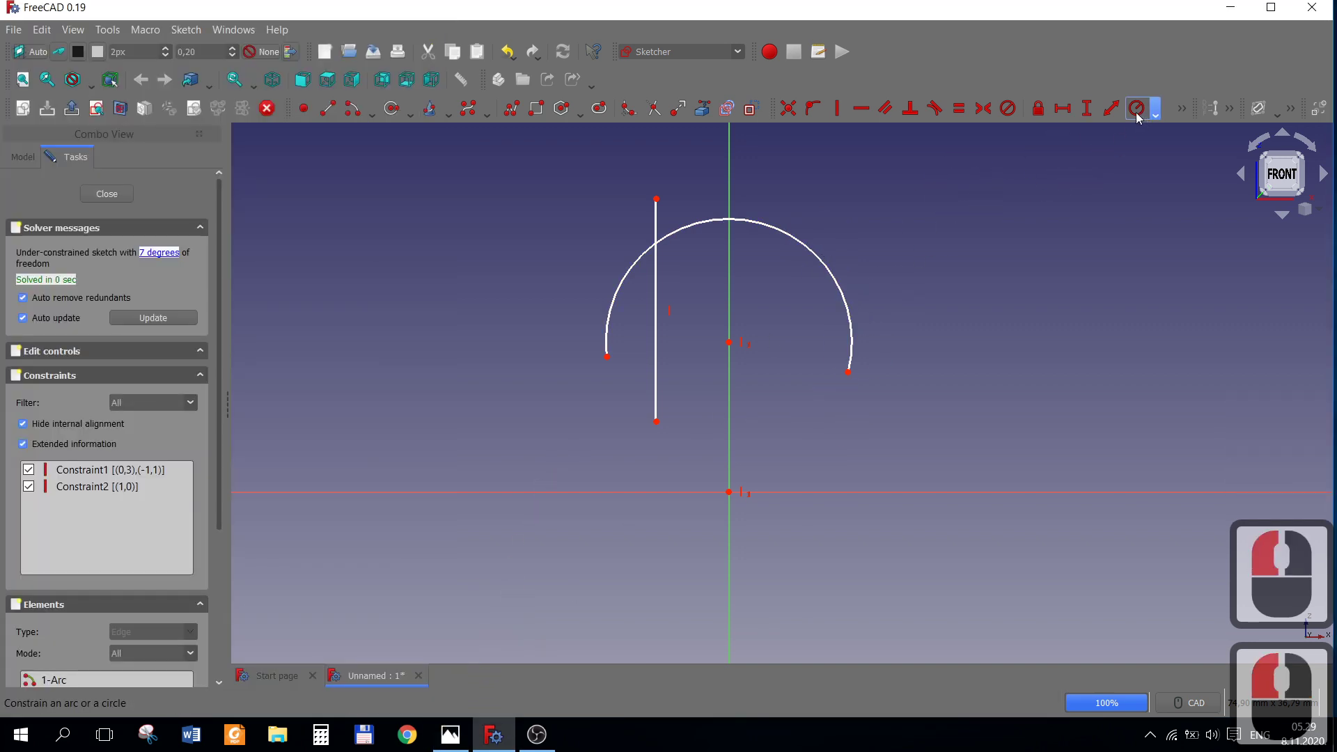
left_click(1088, 140)
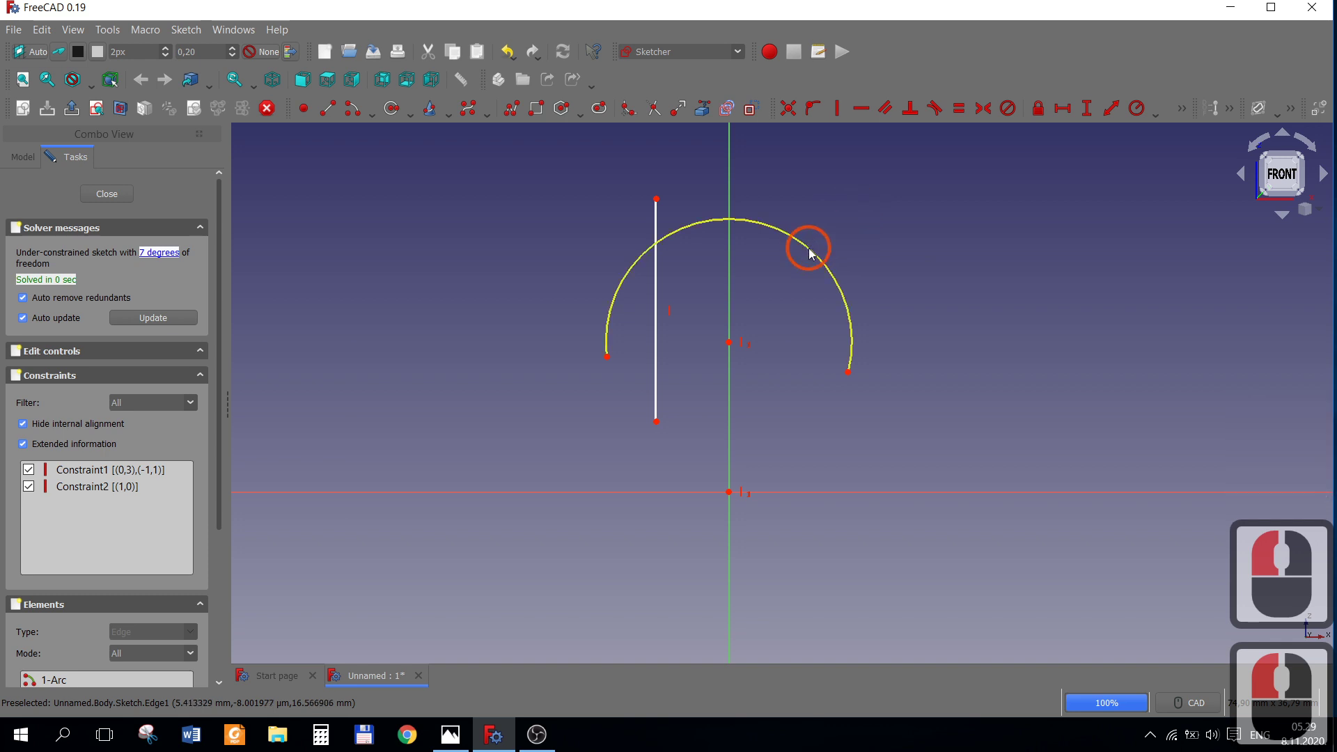
type("40")
key("Return")
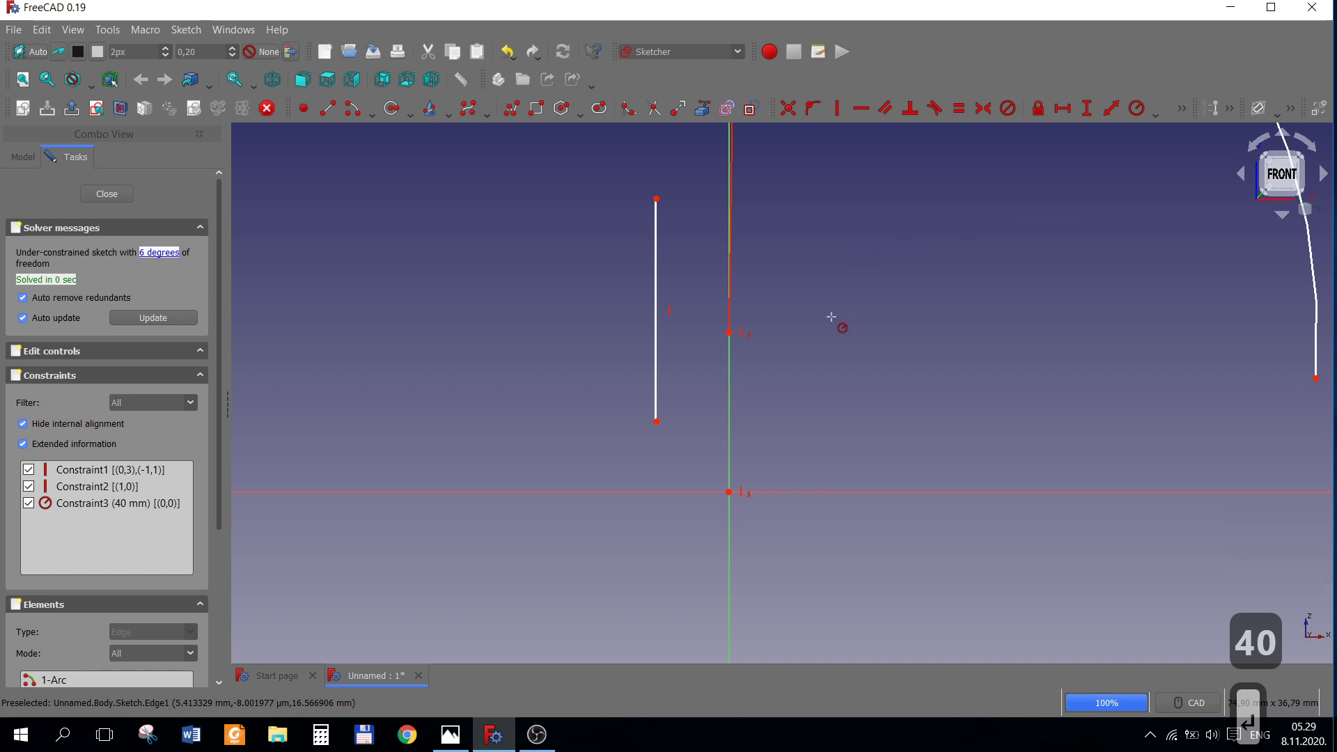
scroll("down", 3)
right_click(884, 314)
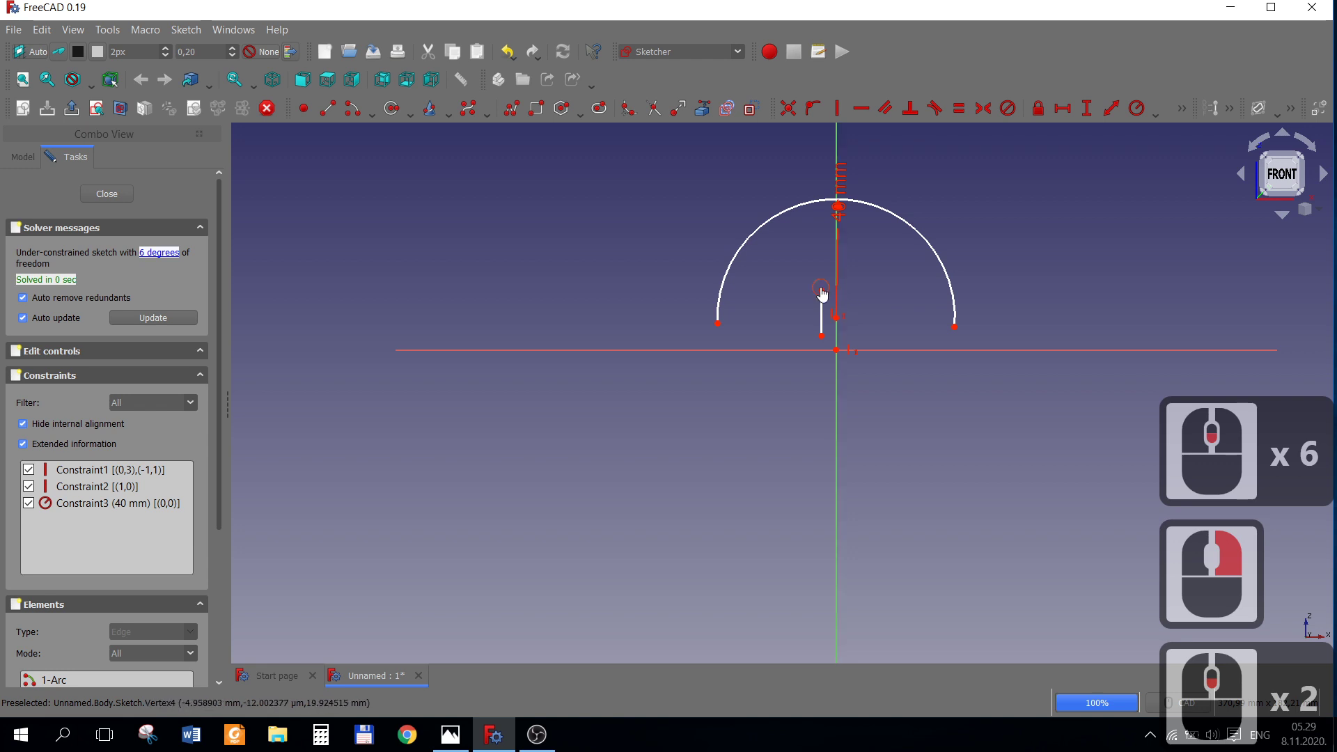
Stretch the vertical line up past the arch and reposition the 40 mm label.
left_click(829, 170)
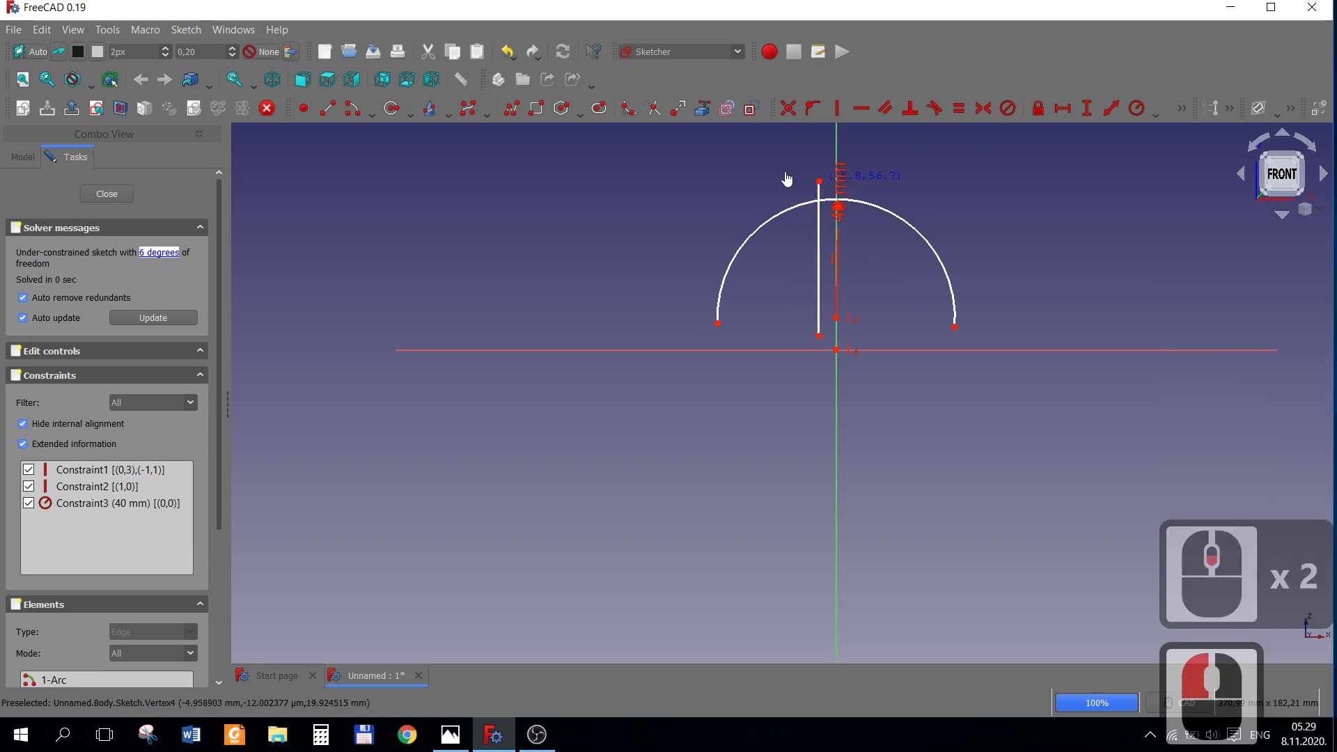
left_click(765, 183)
left_click(772, 180)
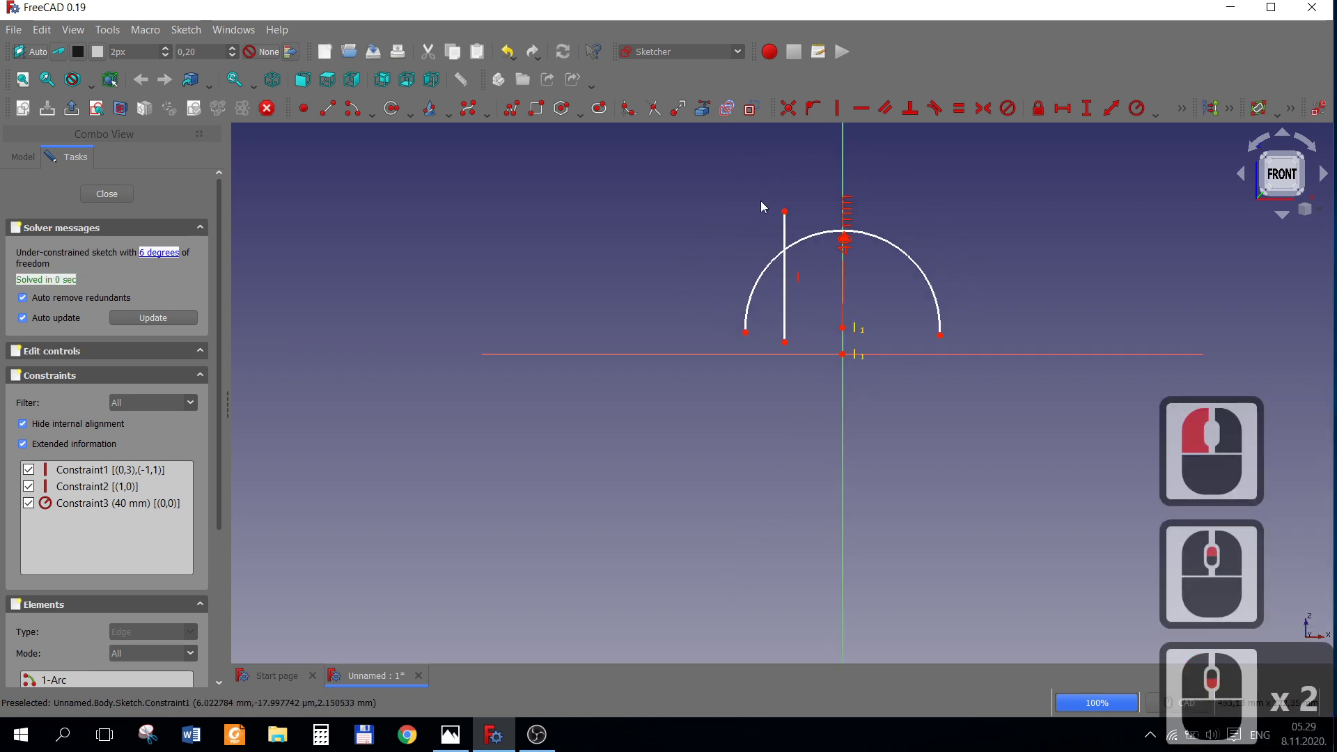
scroll("down", 3)
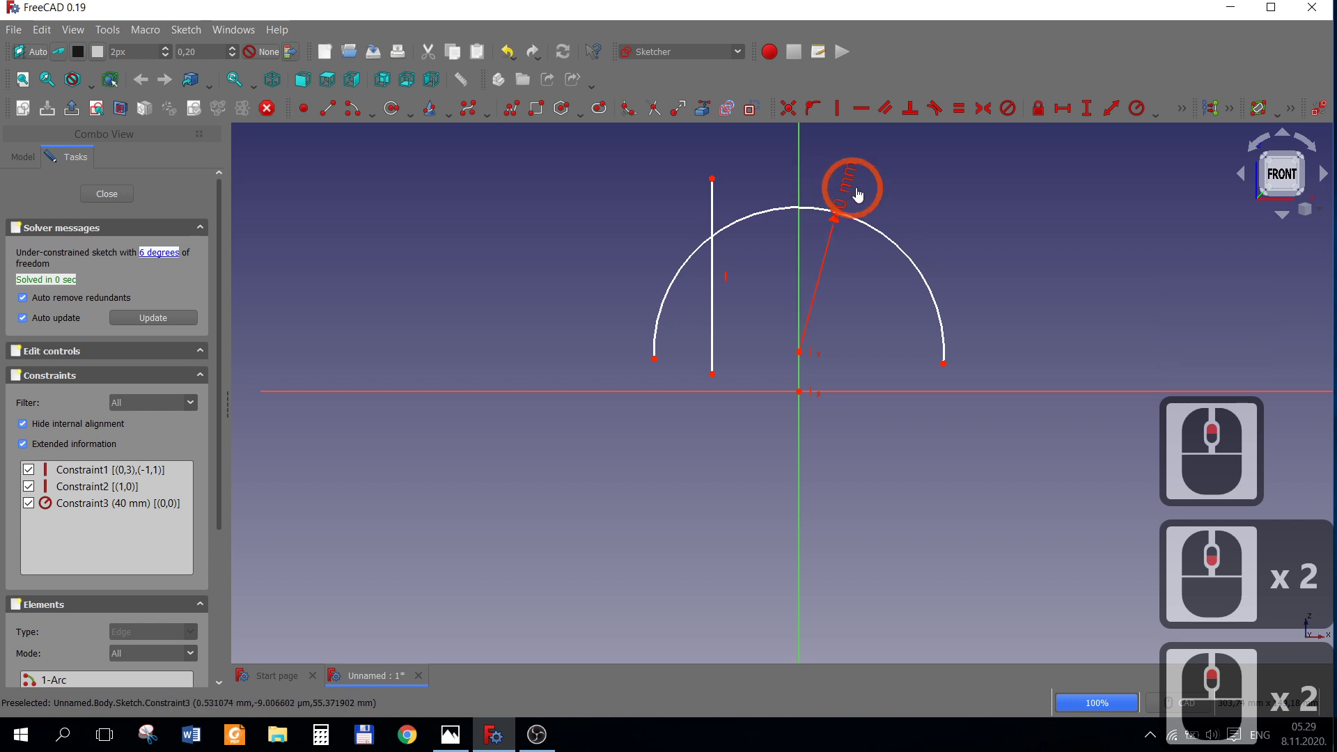
left_click(890, 194)
scroll("up", 3)
left_click(456, 718)
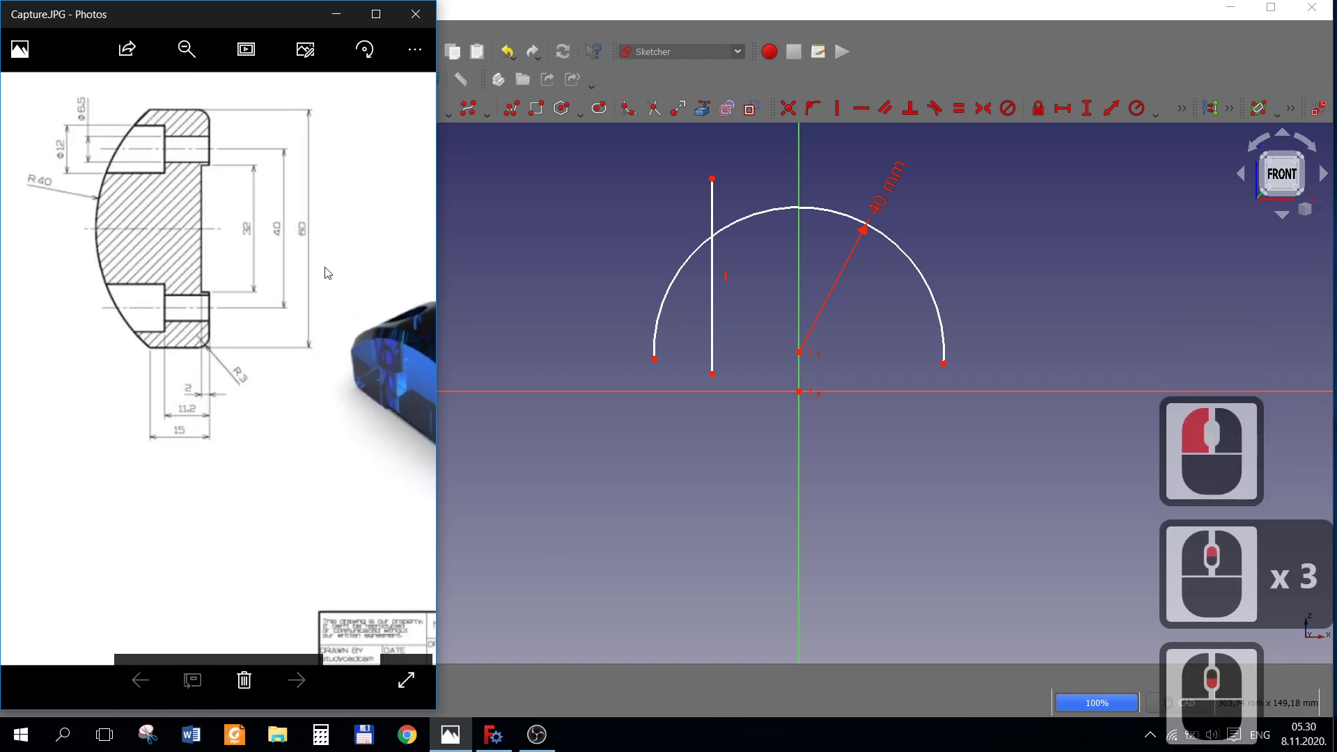
Draw a second vertical line right of the axis, symmetric to the first about the origin.
left_click(699, 438)
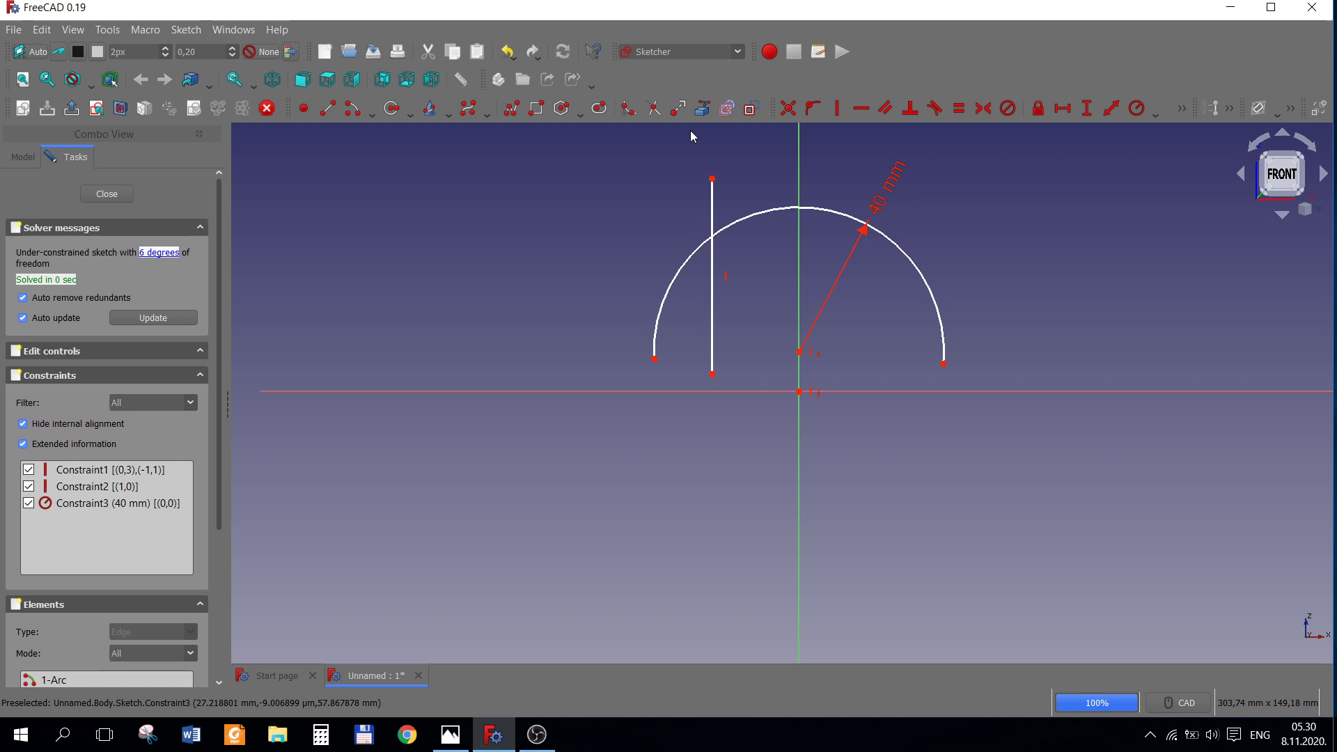
left_click(849, 129)
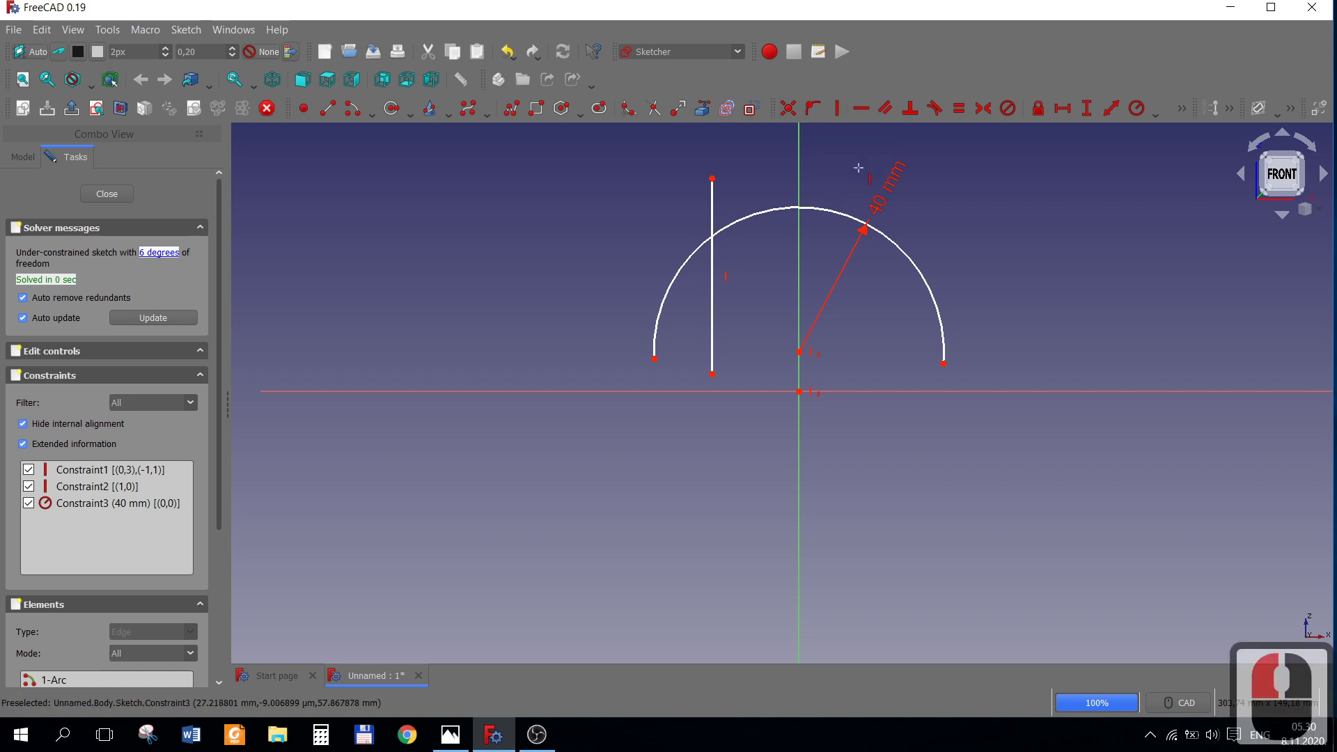
left_click(864, 185)
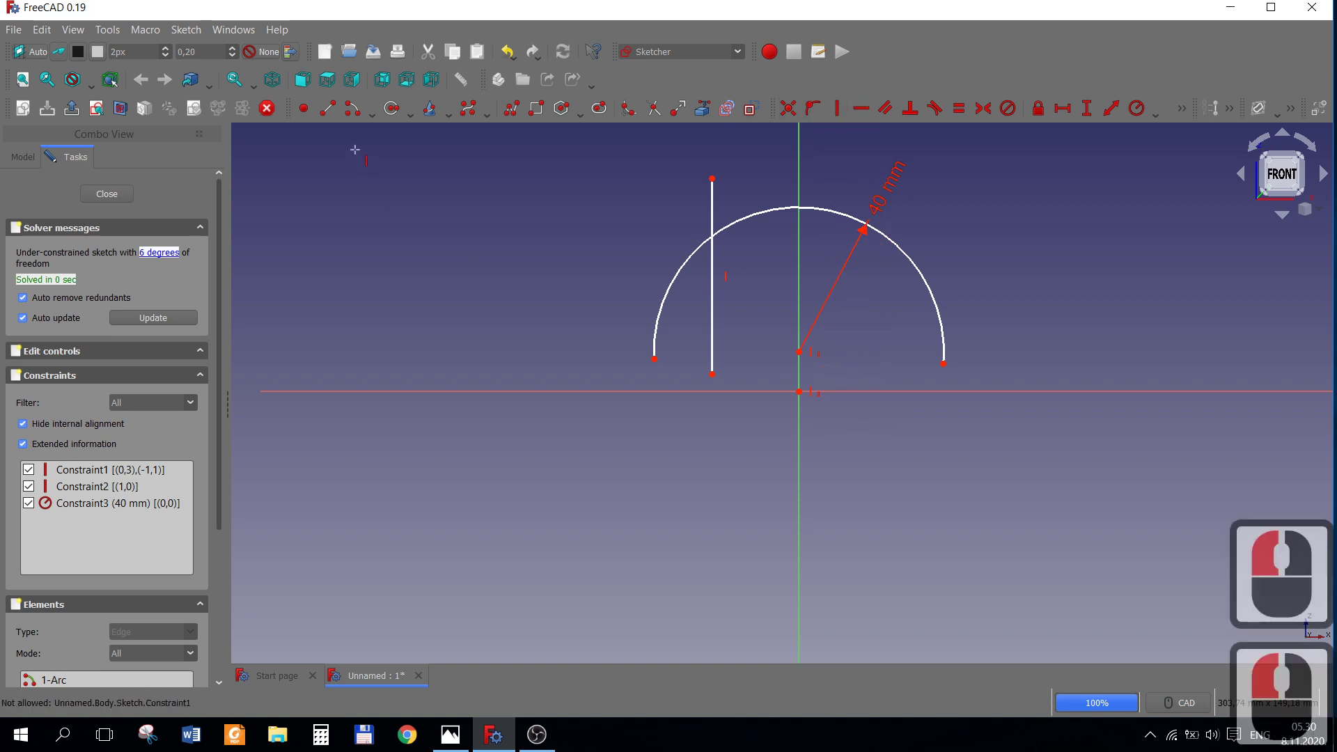
left_click(342, 117)
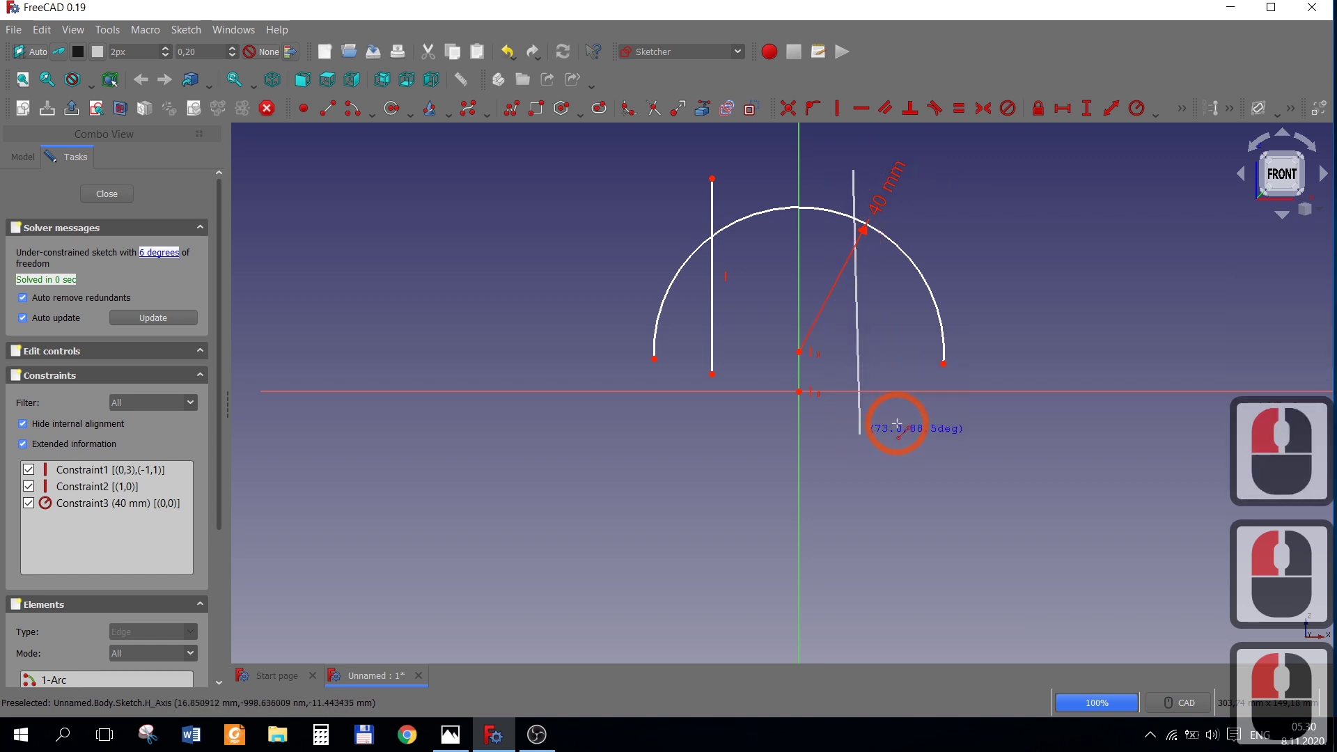
right_click(888, 381)
left_click(720, 183)
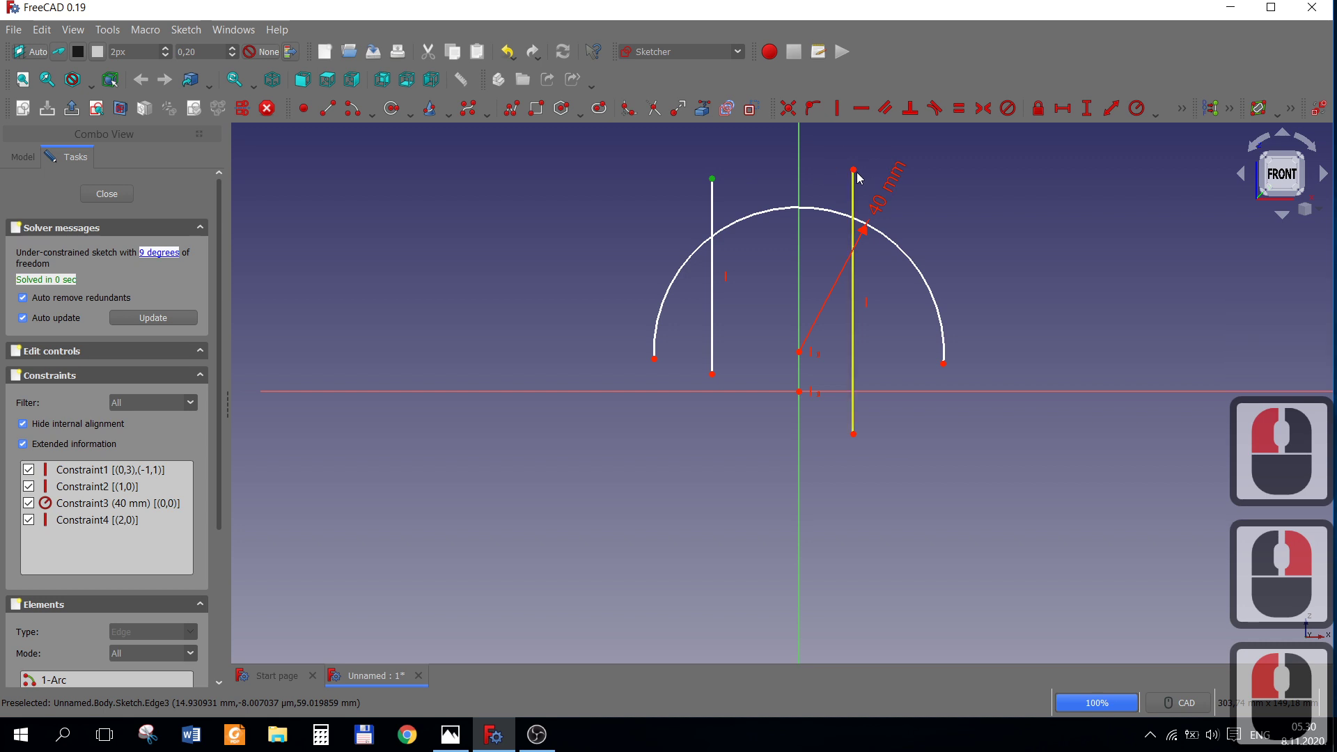
left_click(863, 174)
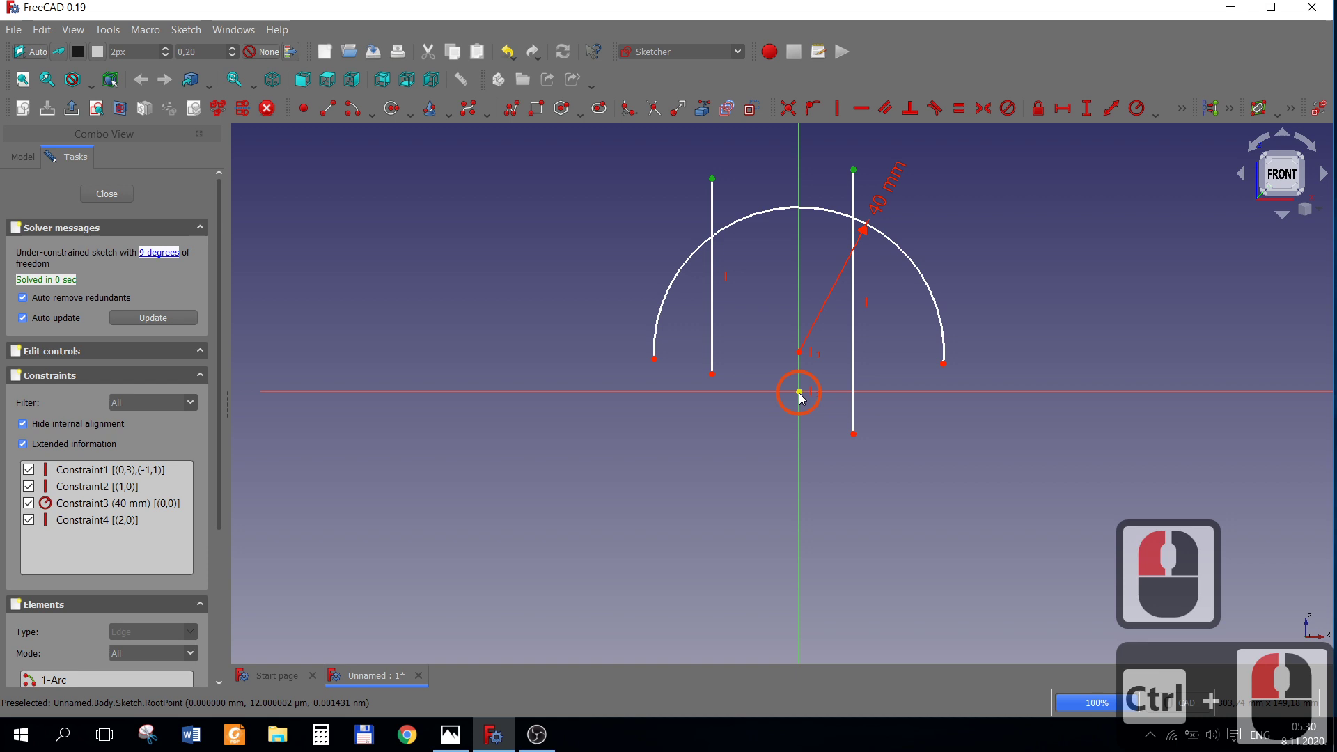
left_click(803, 397)
left_click(986, 115)
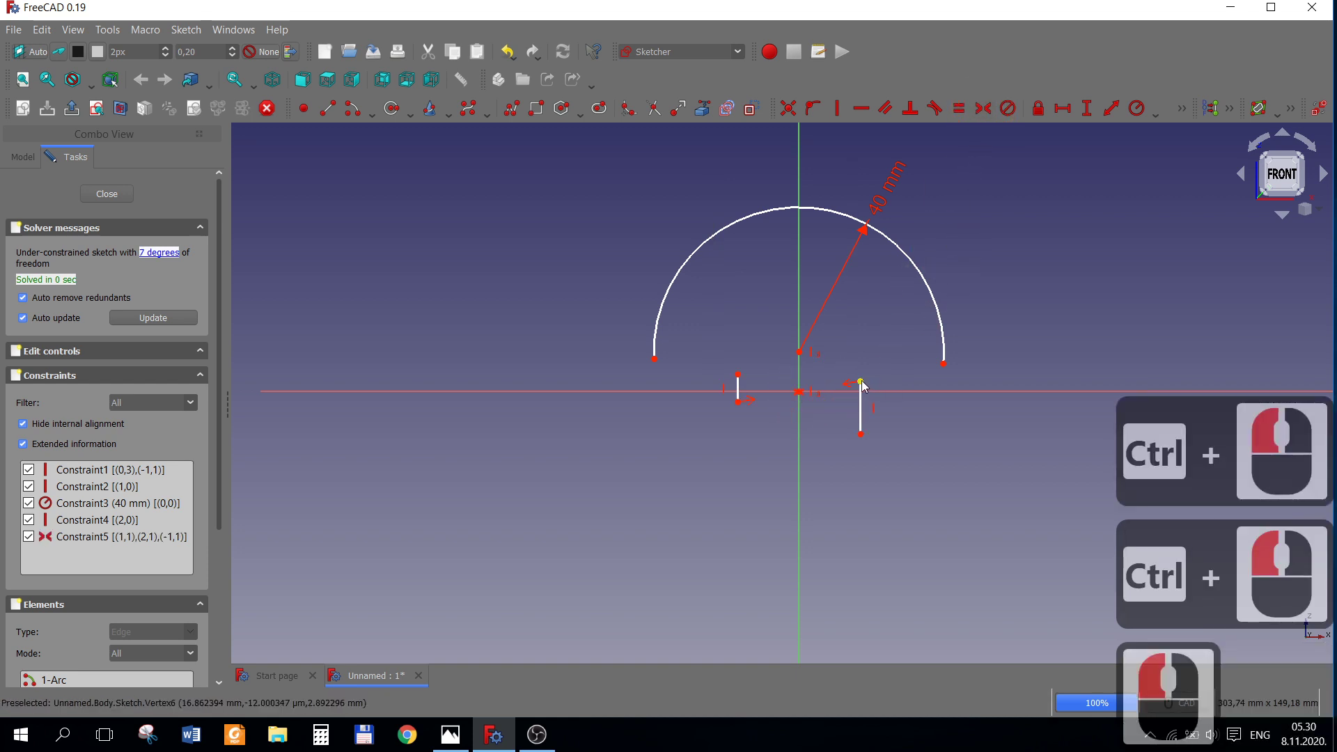
left_click(873, 330)
left_click(734, 378)
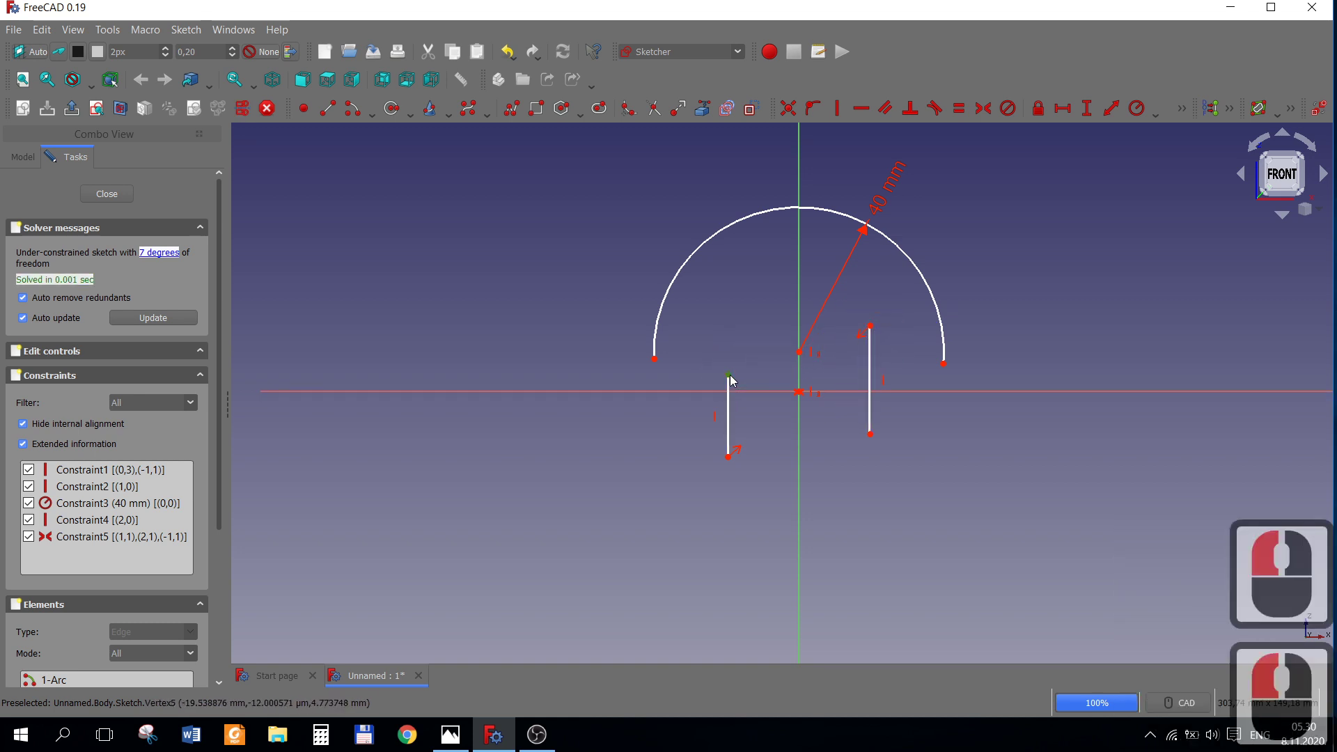
Join both vertical line tops to the arc's endpoints with coincident constraints.
left_click(738, 200)
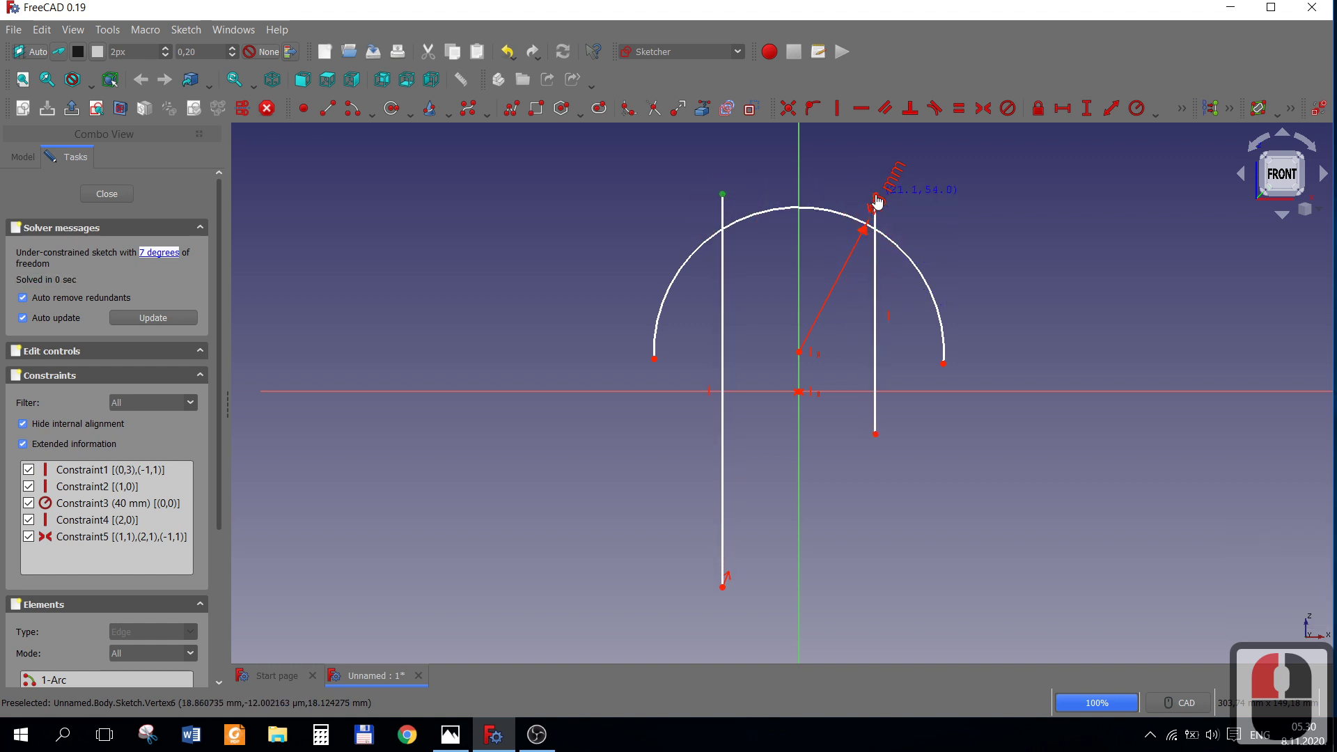
left_click(883, 187)
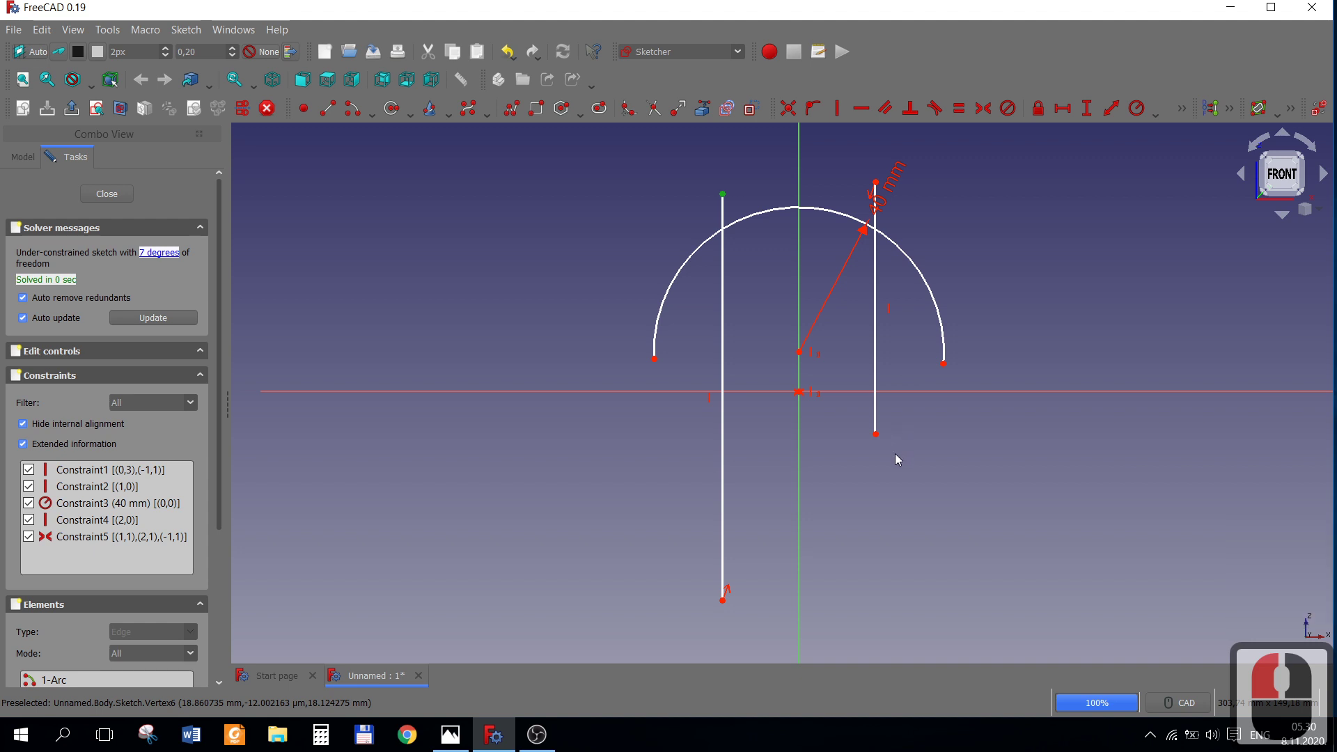
left_click(679, 159)
left_click(708, 250)
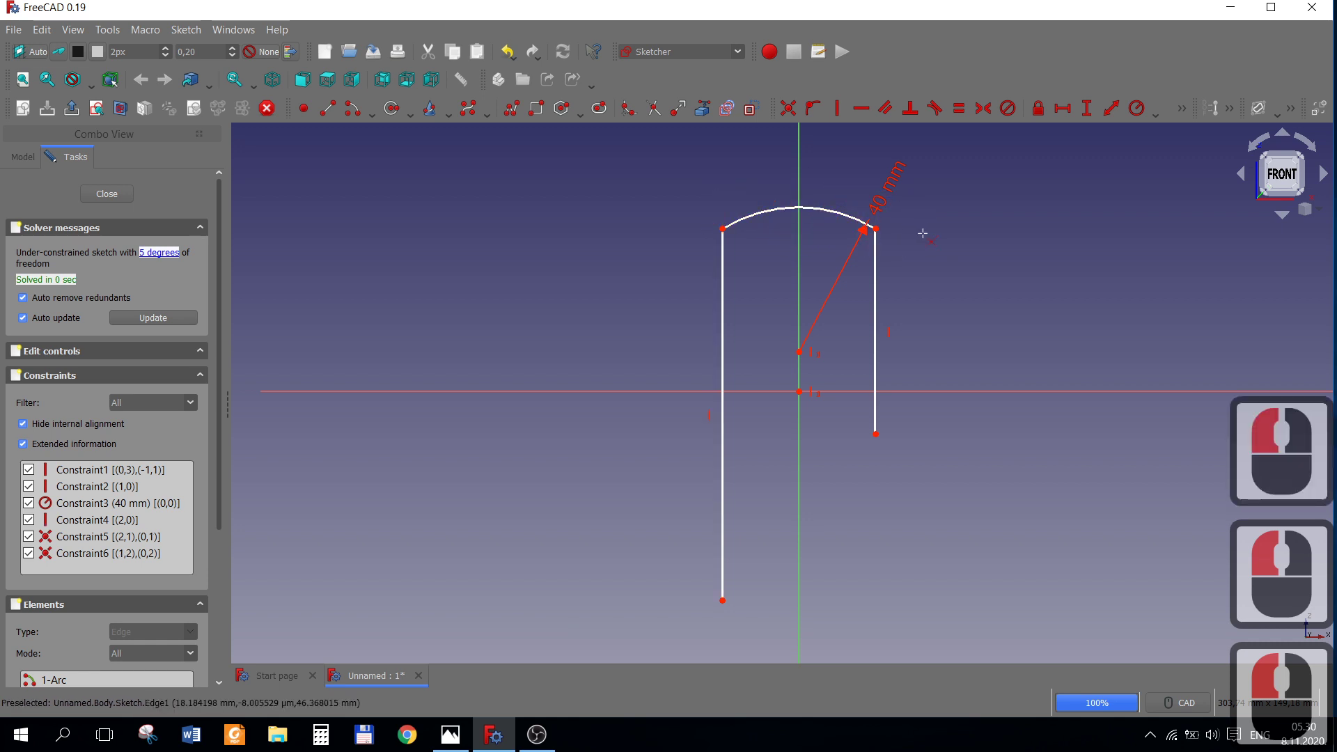
Make the arc's two endpoints symmetric about the vertical axis.
right_click(928, 240)
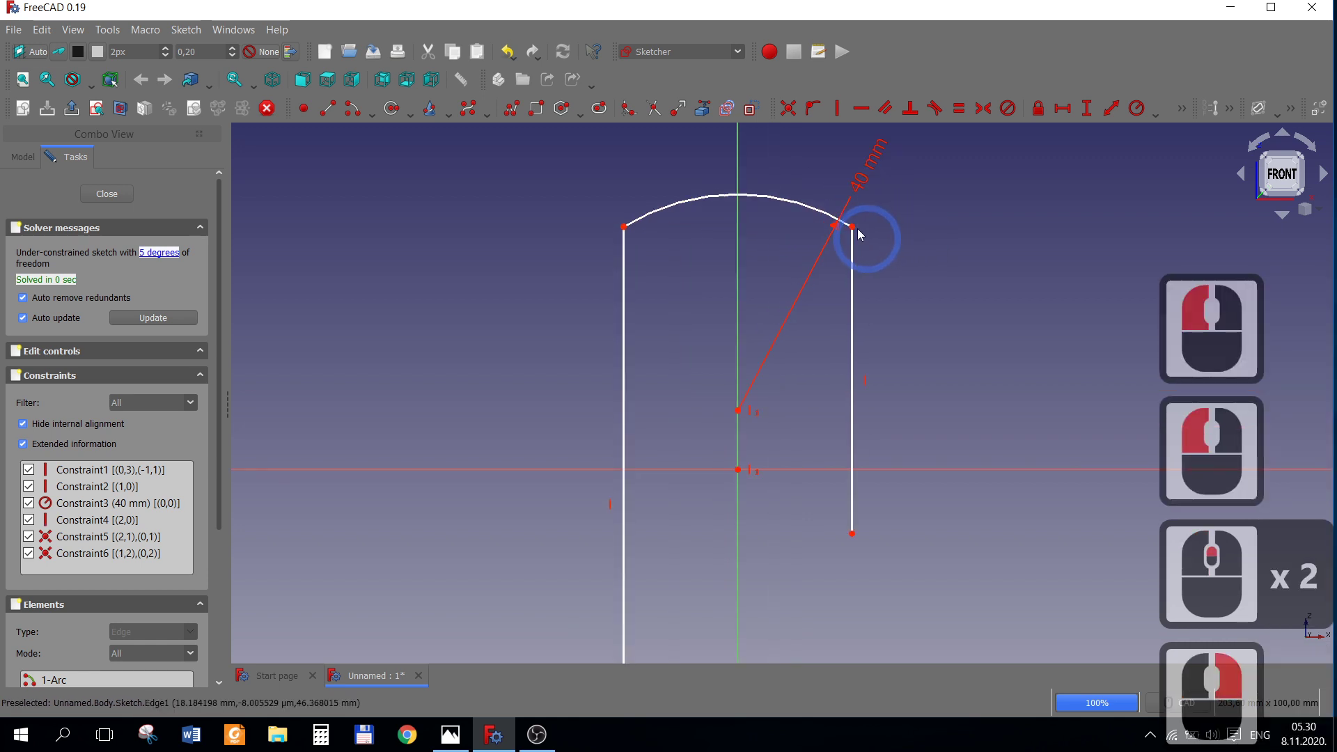
left_click(900, 253)
left_click(663, 225)
left_click(825, 274)
left_click(742, 291)
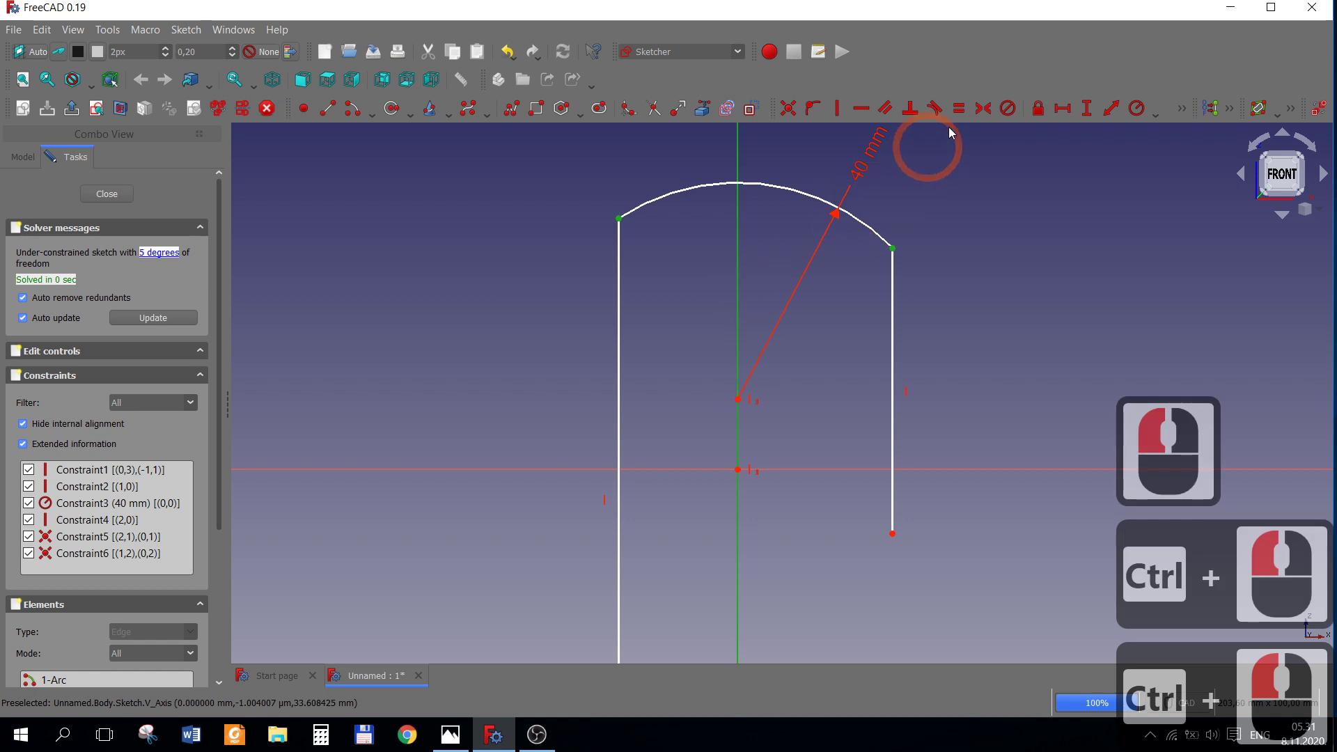
left_click(983, 113)
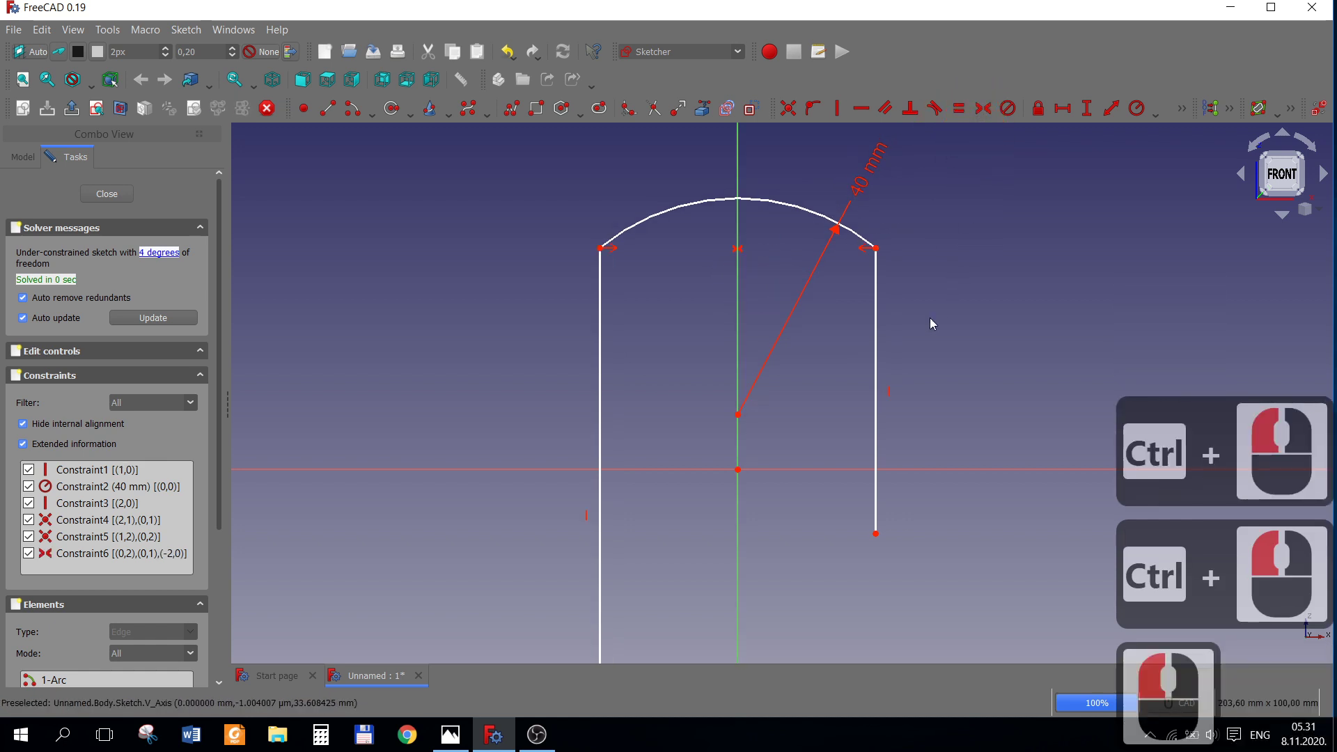
Set the arc's right endpoint 15 mm above the origin.
left_click(451, 728)
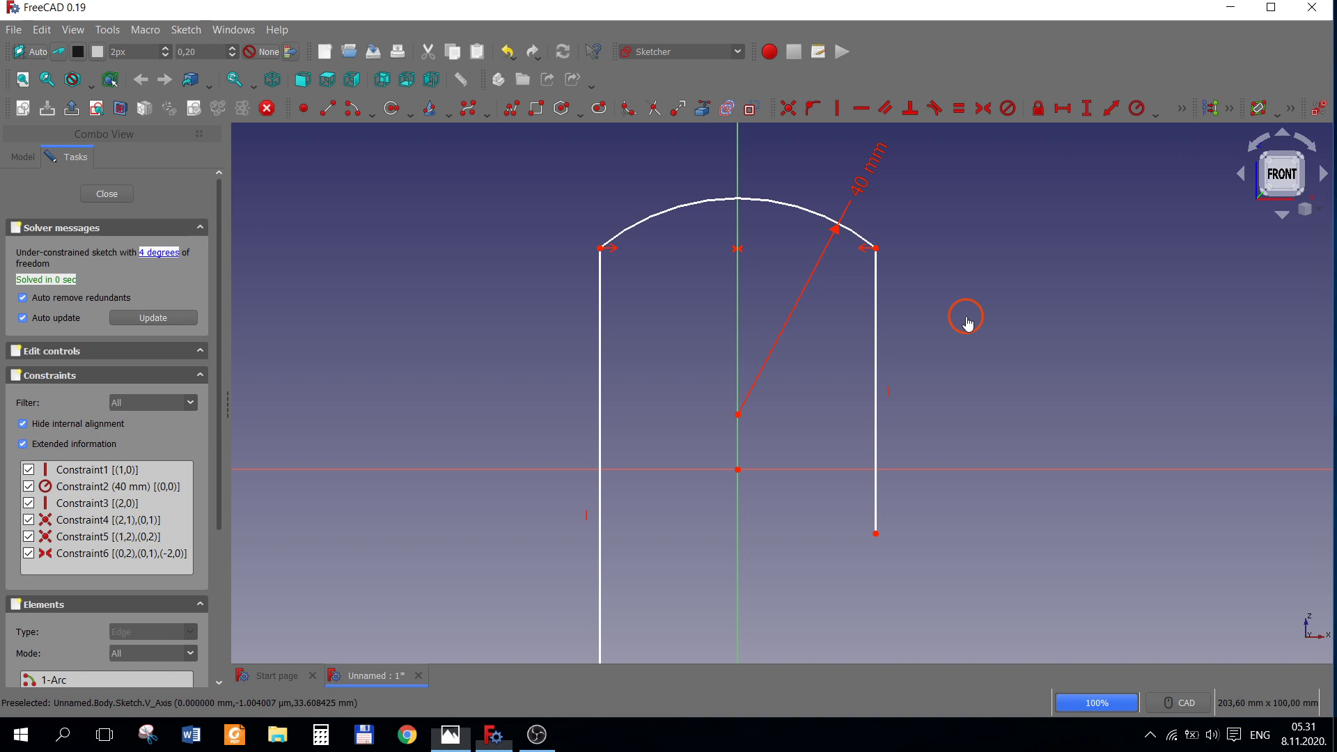
left_click(970, 321)
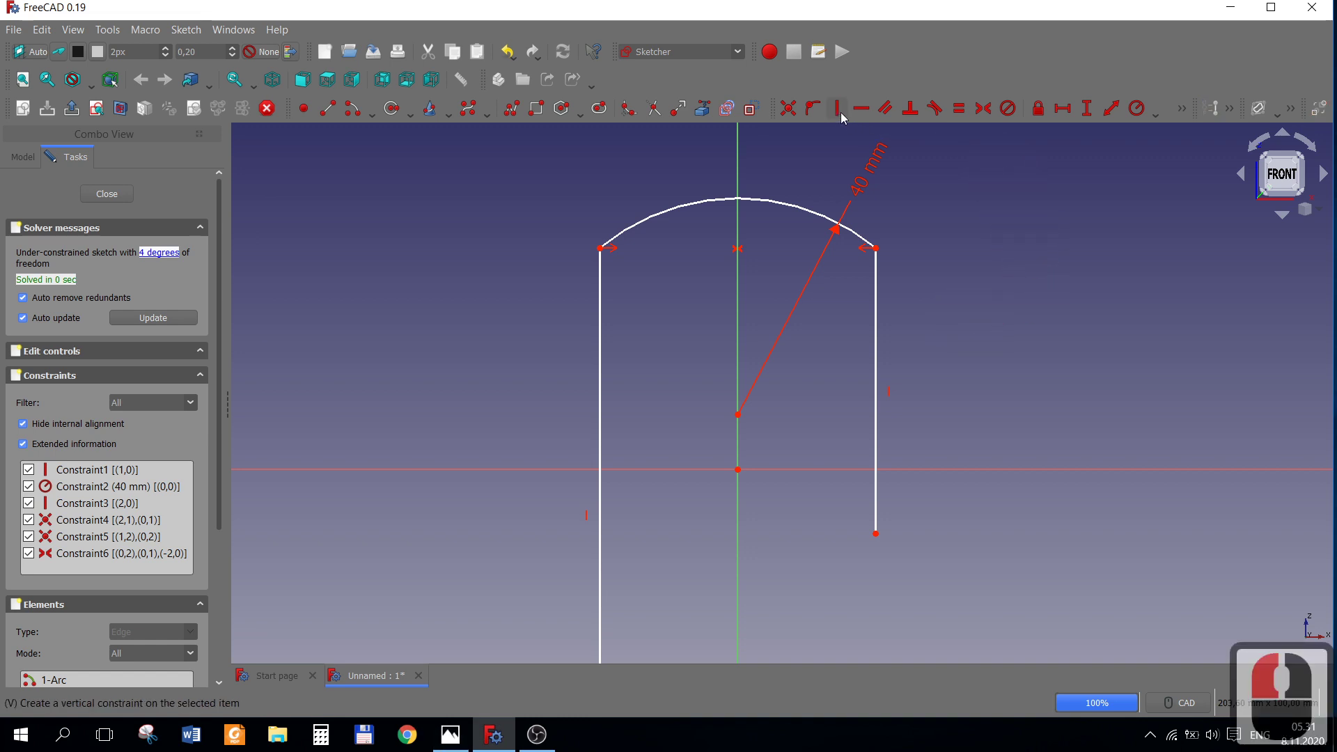
left_click(996, 215)
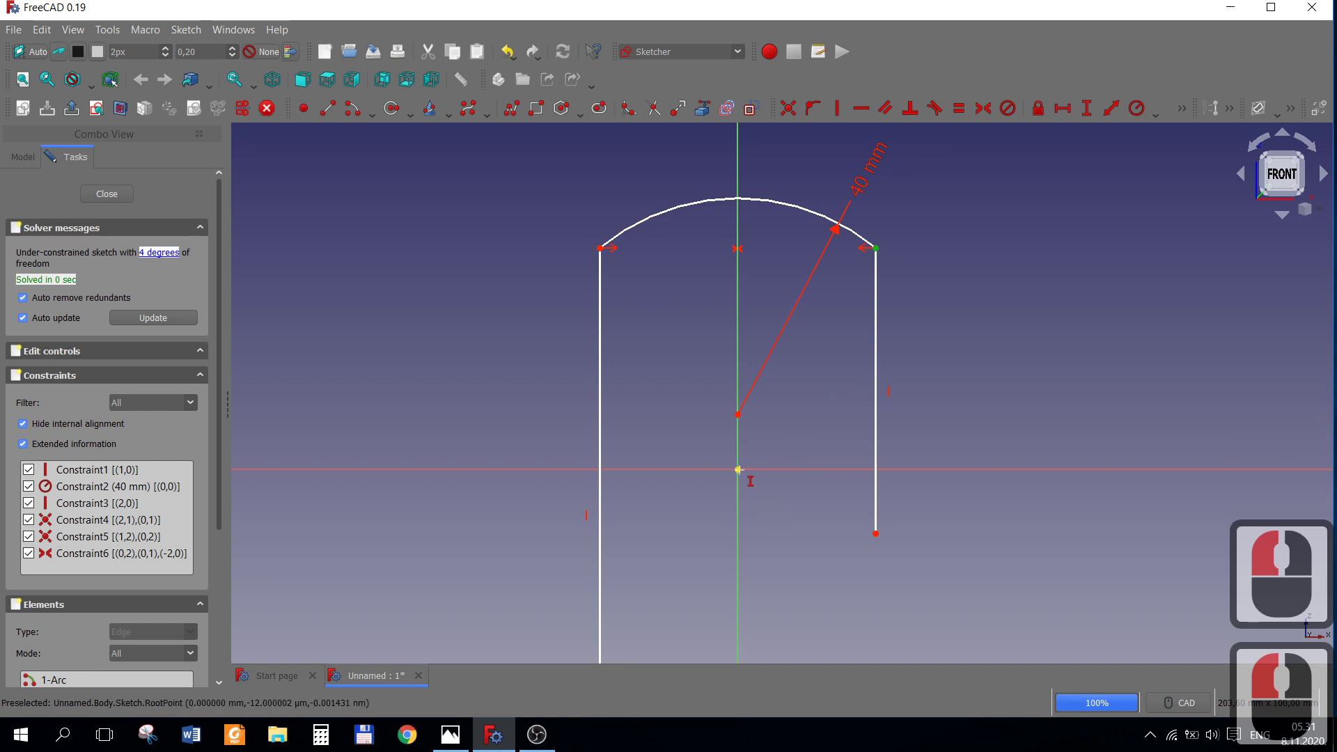
left_click(740, 477)
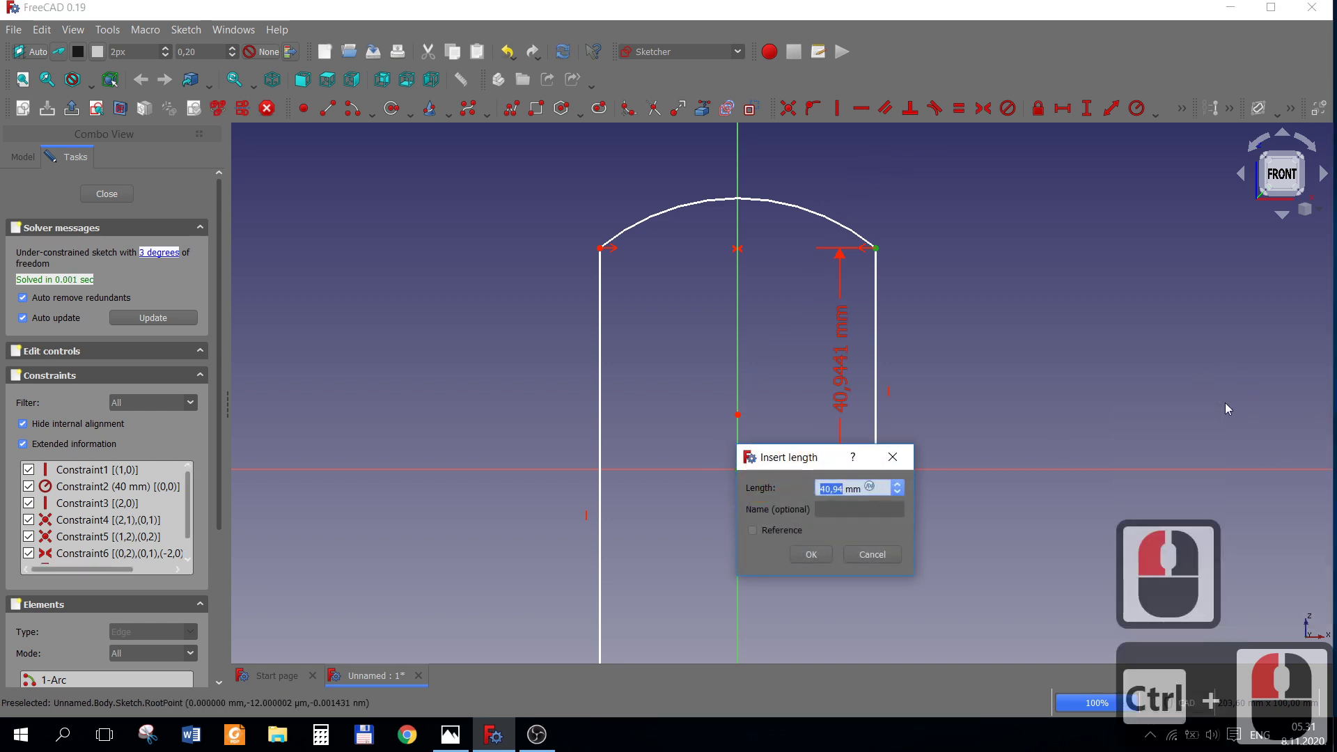
type("15")
key("Return")
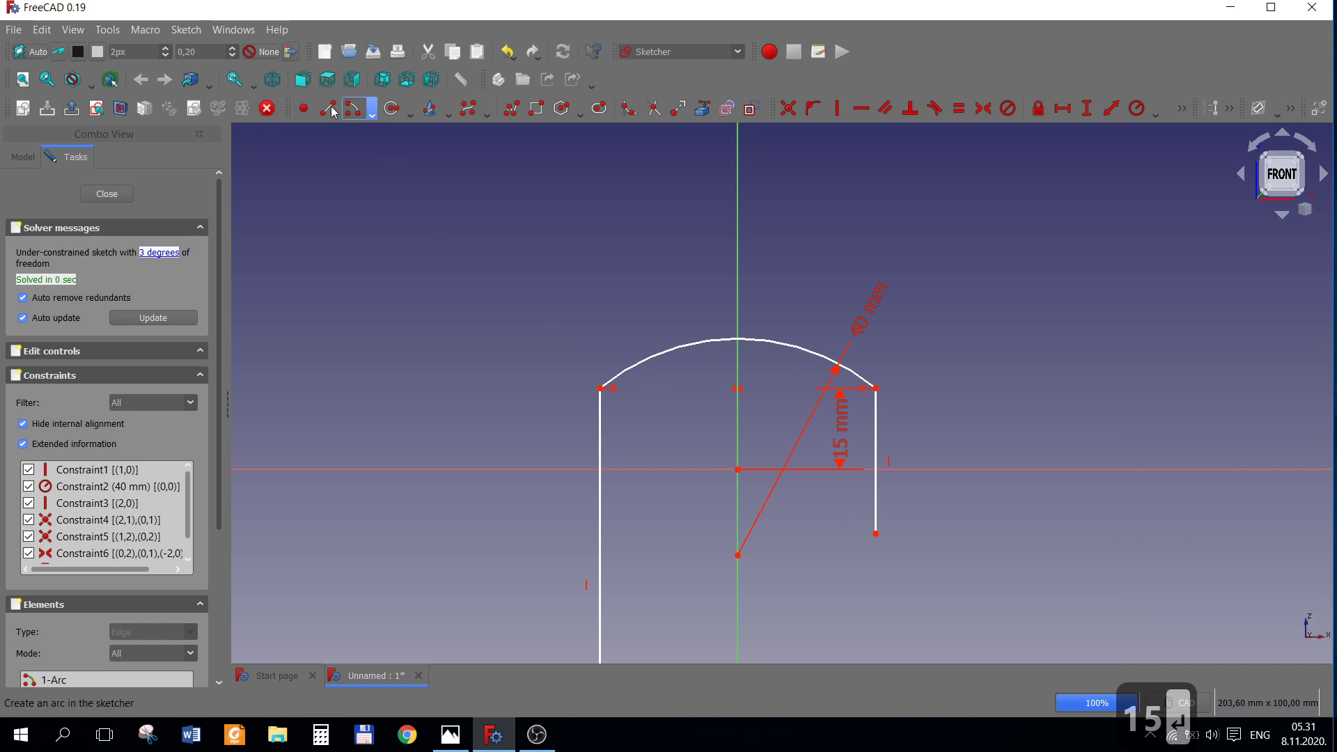
Close the profile with a bottom line level with the origin and trim the excess side segments.
left_click(348, 135)
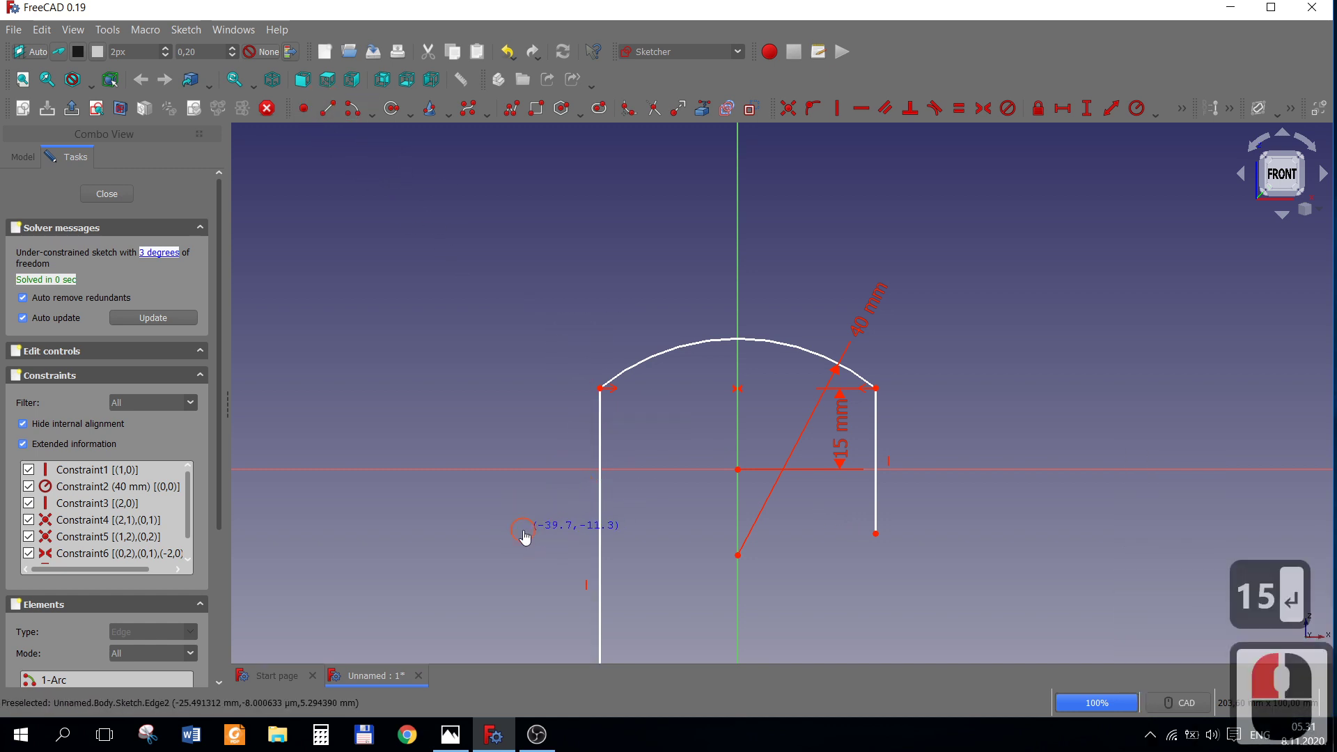
left_click(537, 535)
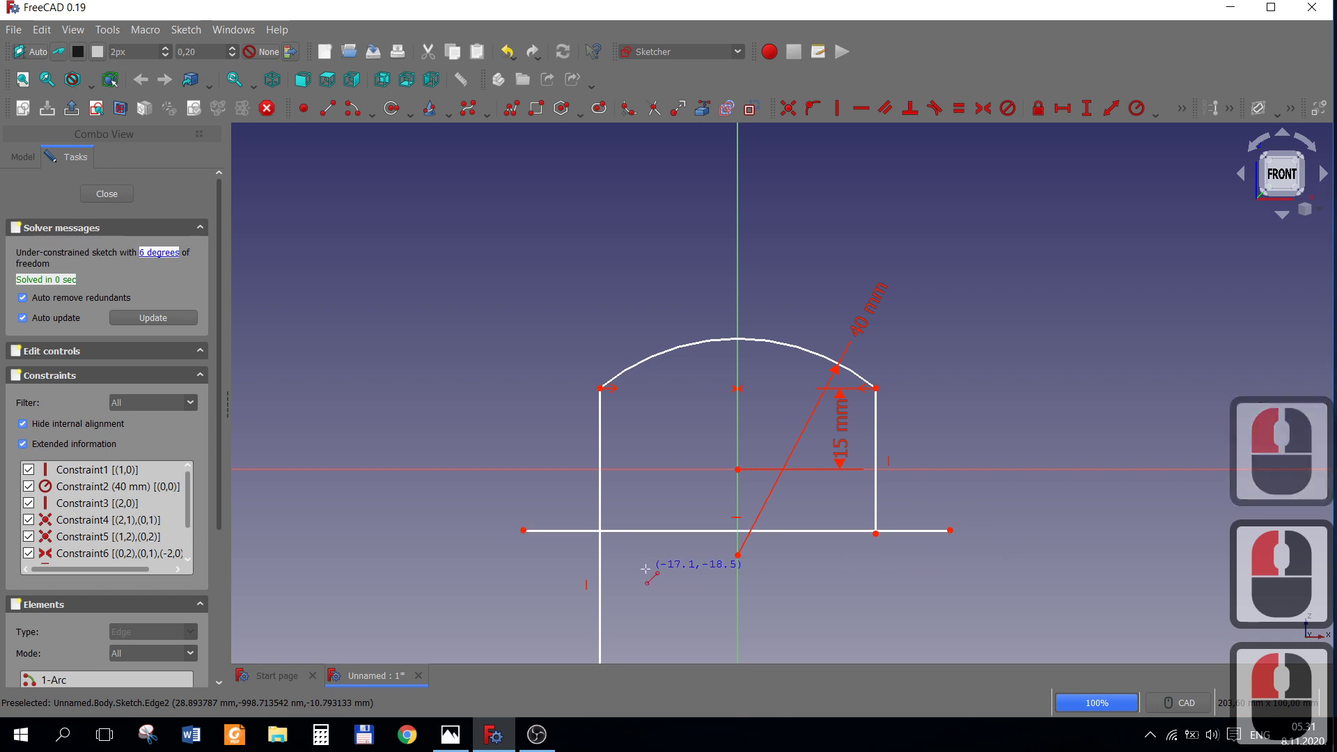
right_click(650, 573)
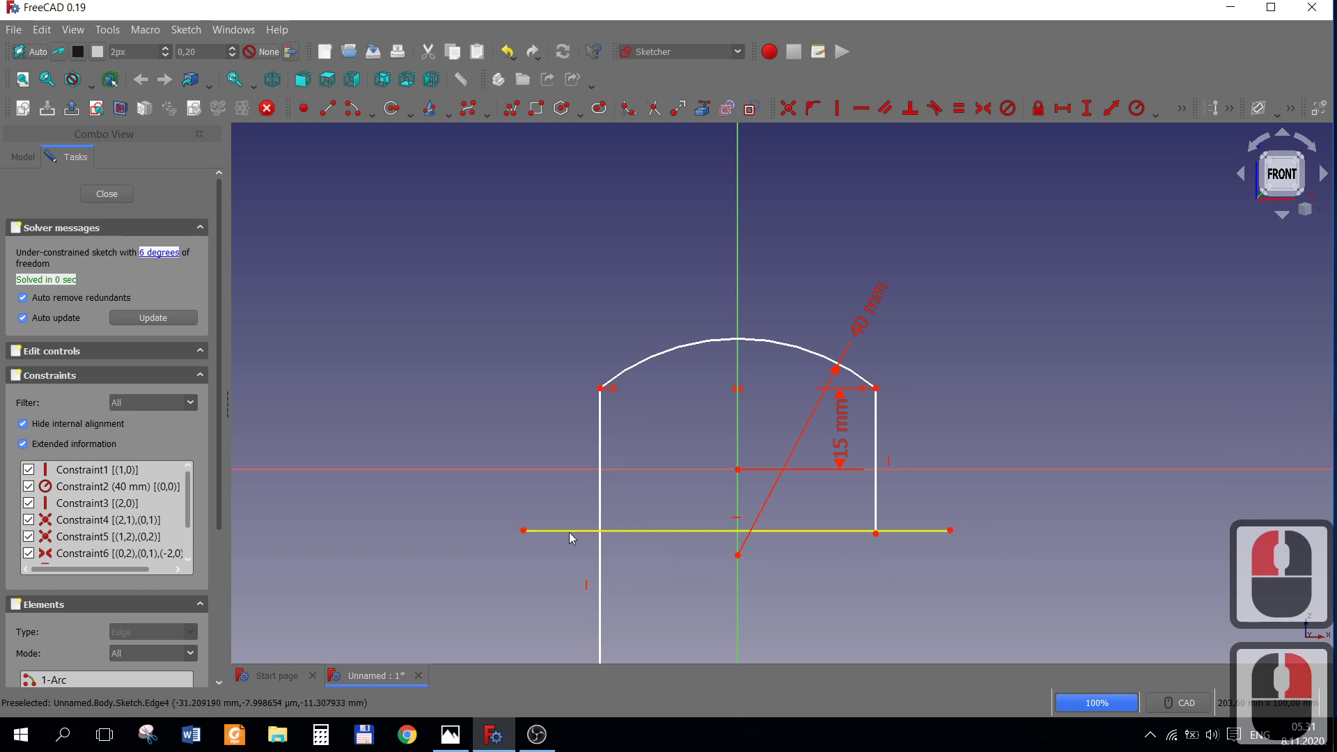
left_click(543, 532)
left_click(799, 416)
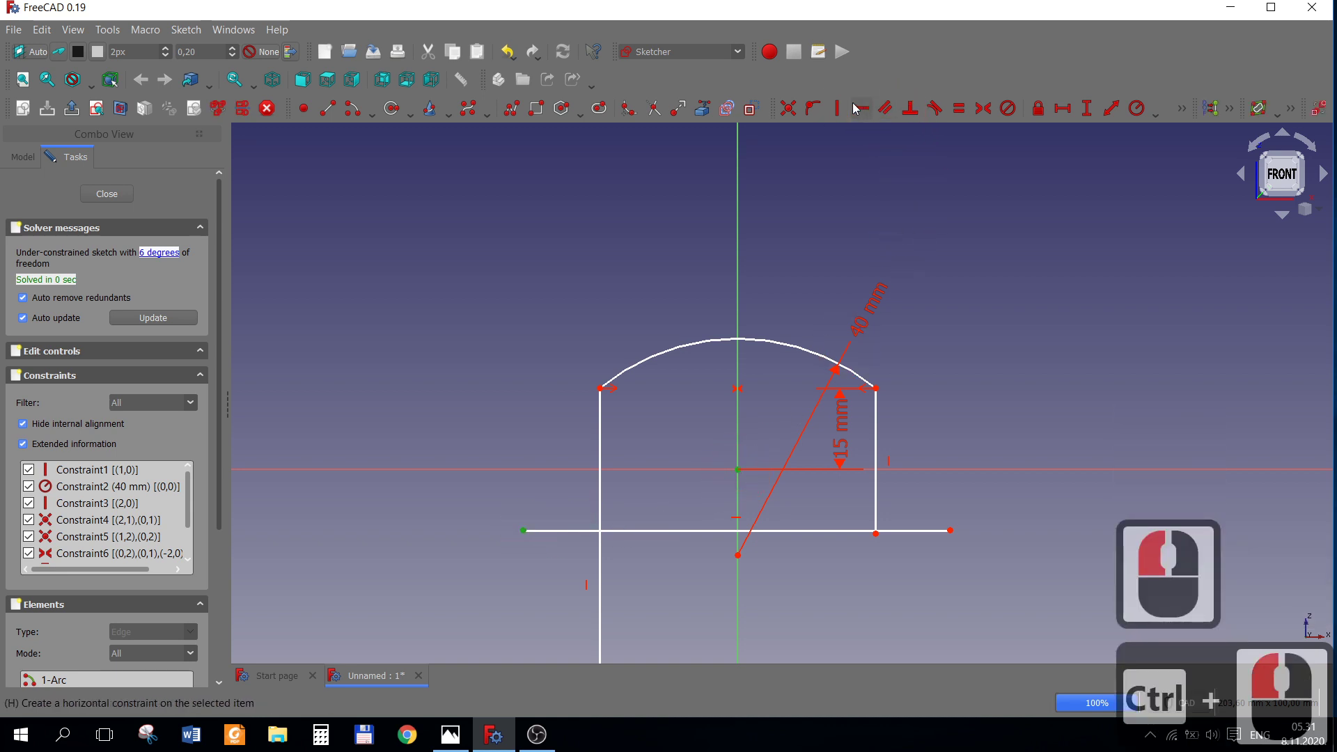
left_click(860, 114)
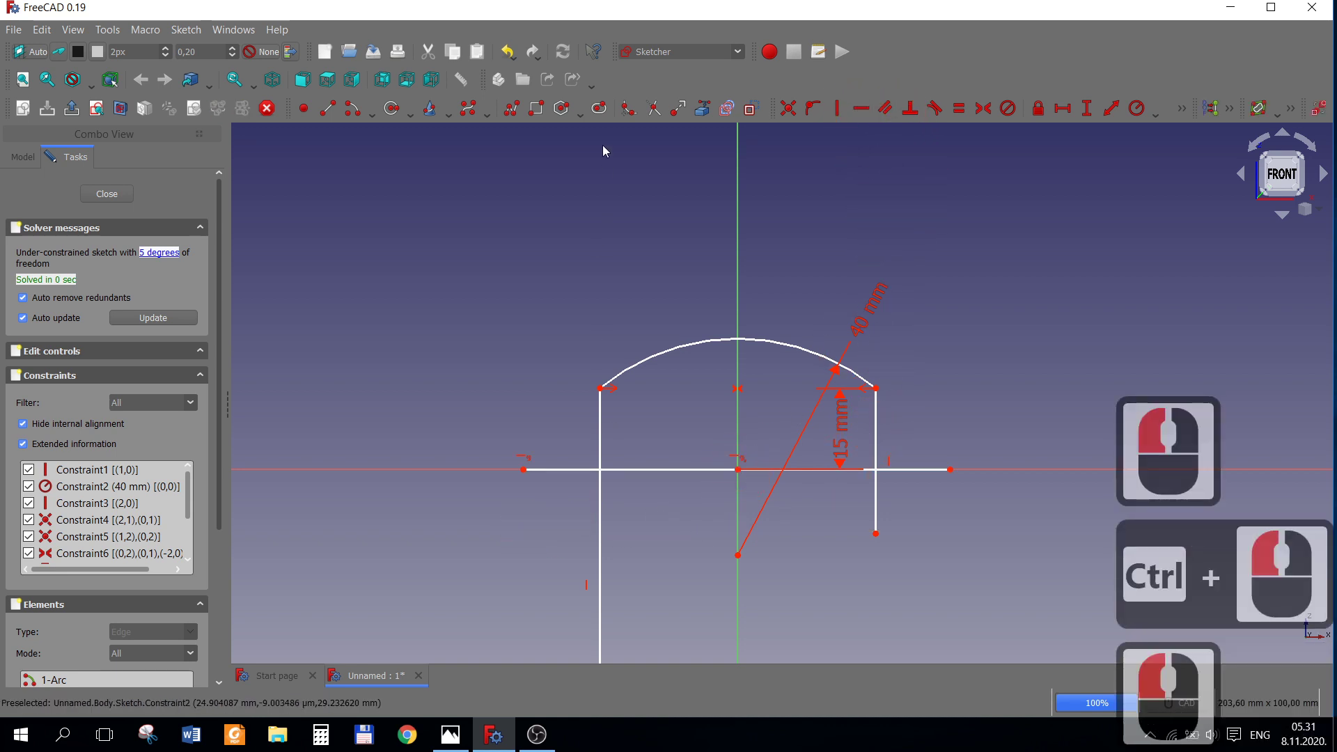
left_click(693, 169)
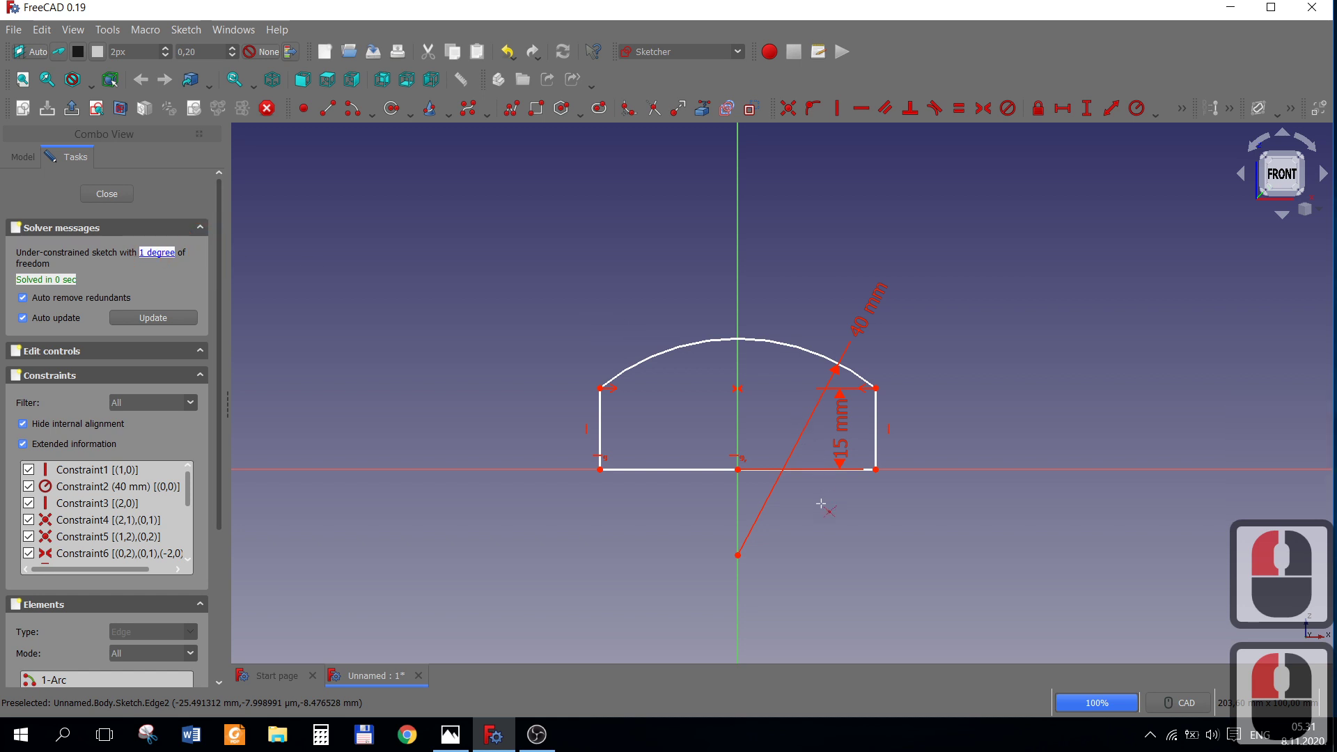
Dimension the bottom line to 60 mm, fully constraining the arched profile.
right_click(758, 479)
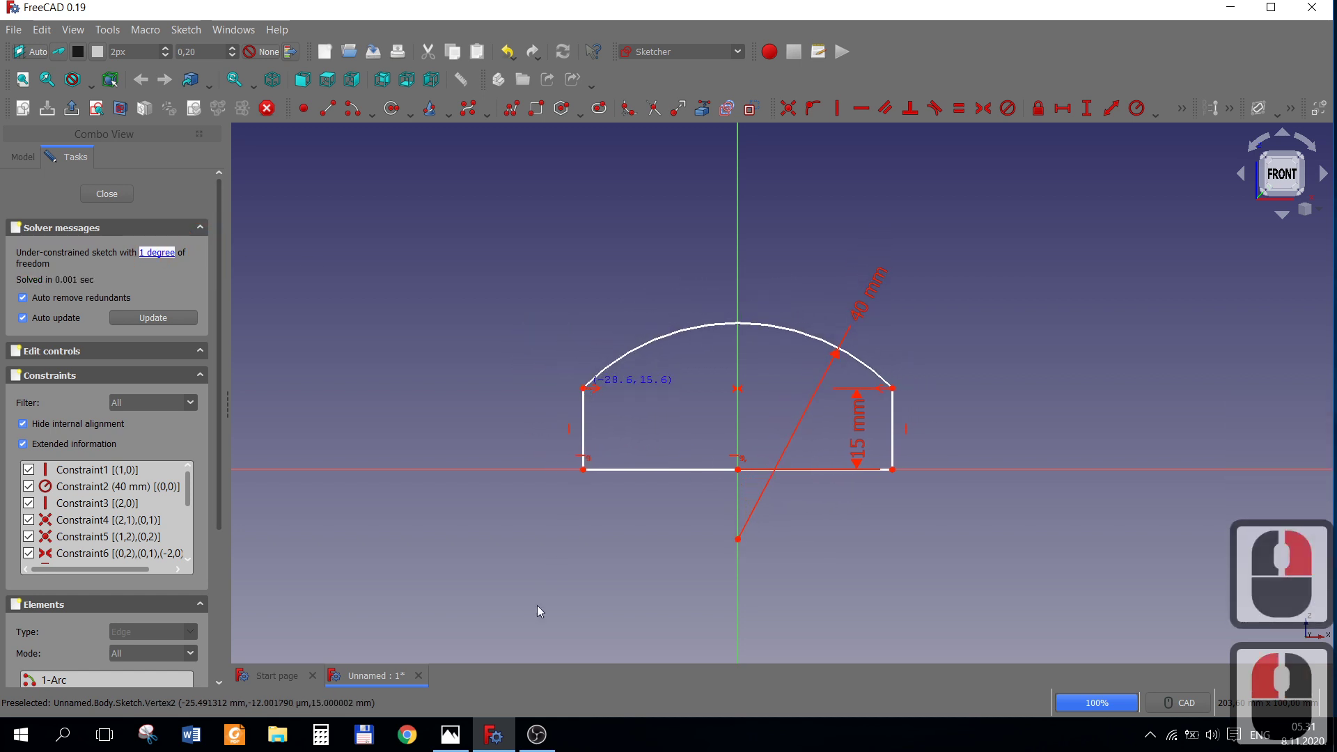
left_click(445, 737)
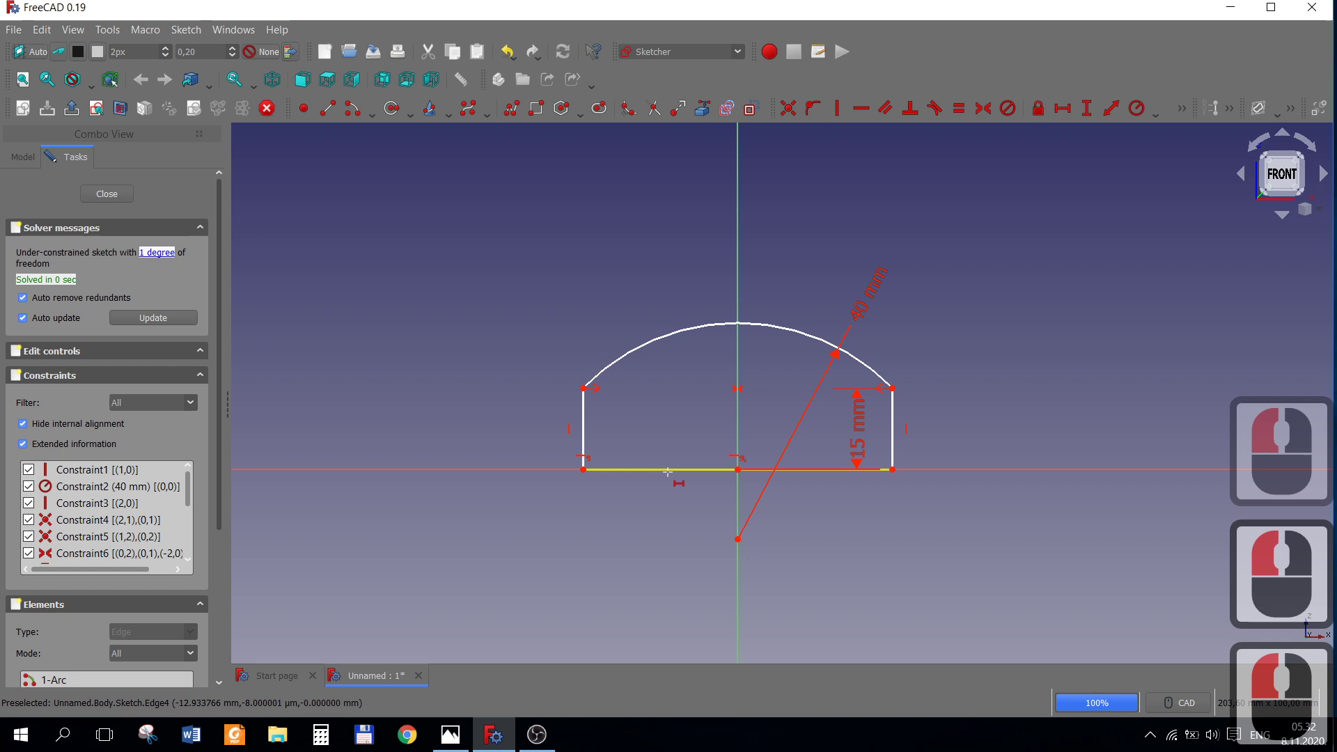
type("60")
key("Return")
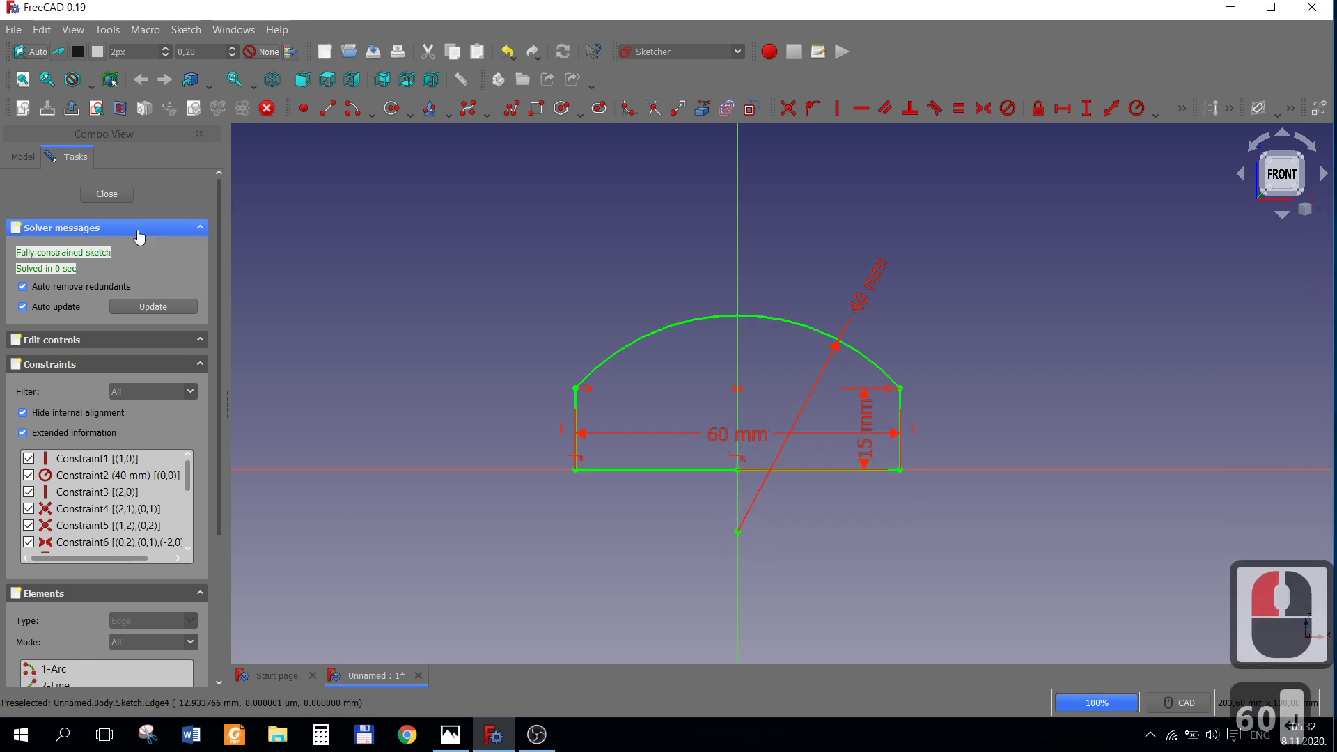
Pad the arched profile 22 mm symmetric to its plane into a solid block.
left_click(119, 195)
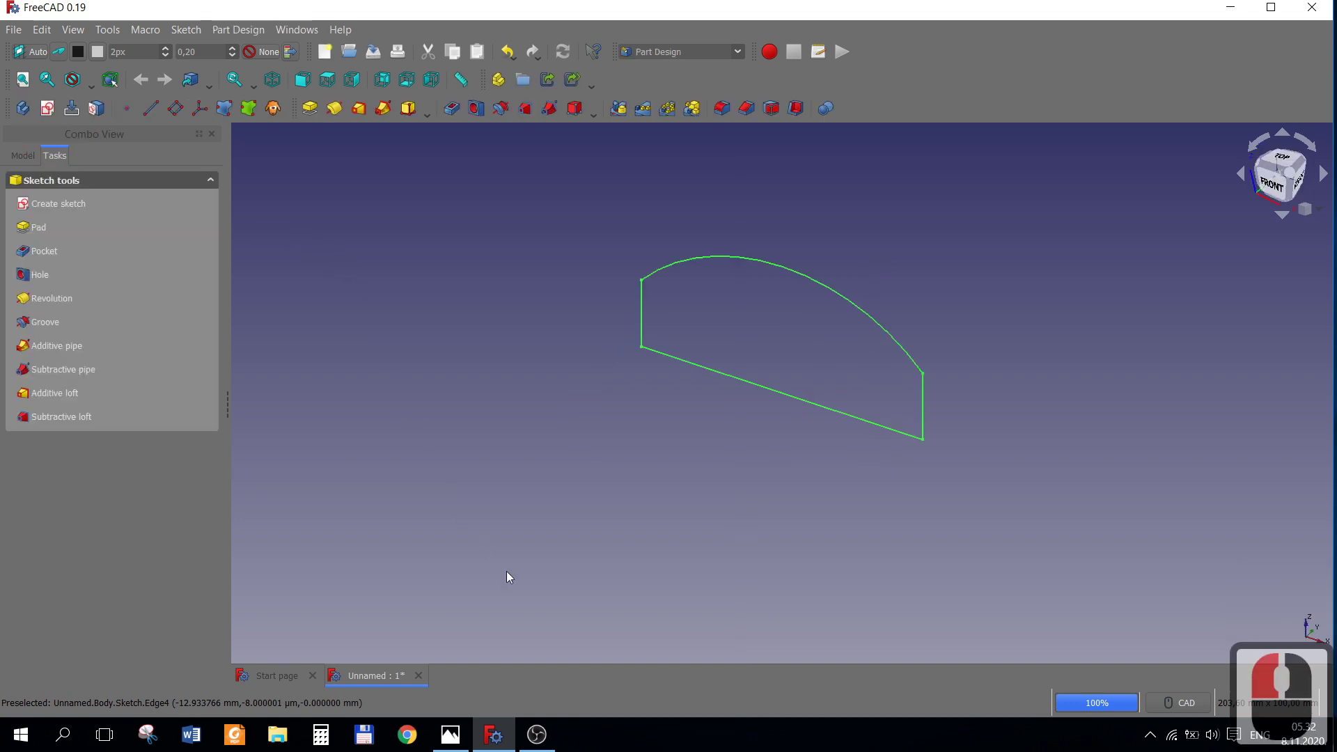
left_click(448, 739)
left_click(438, 453)
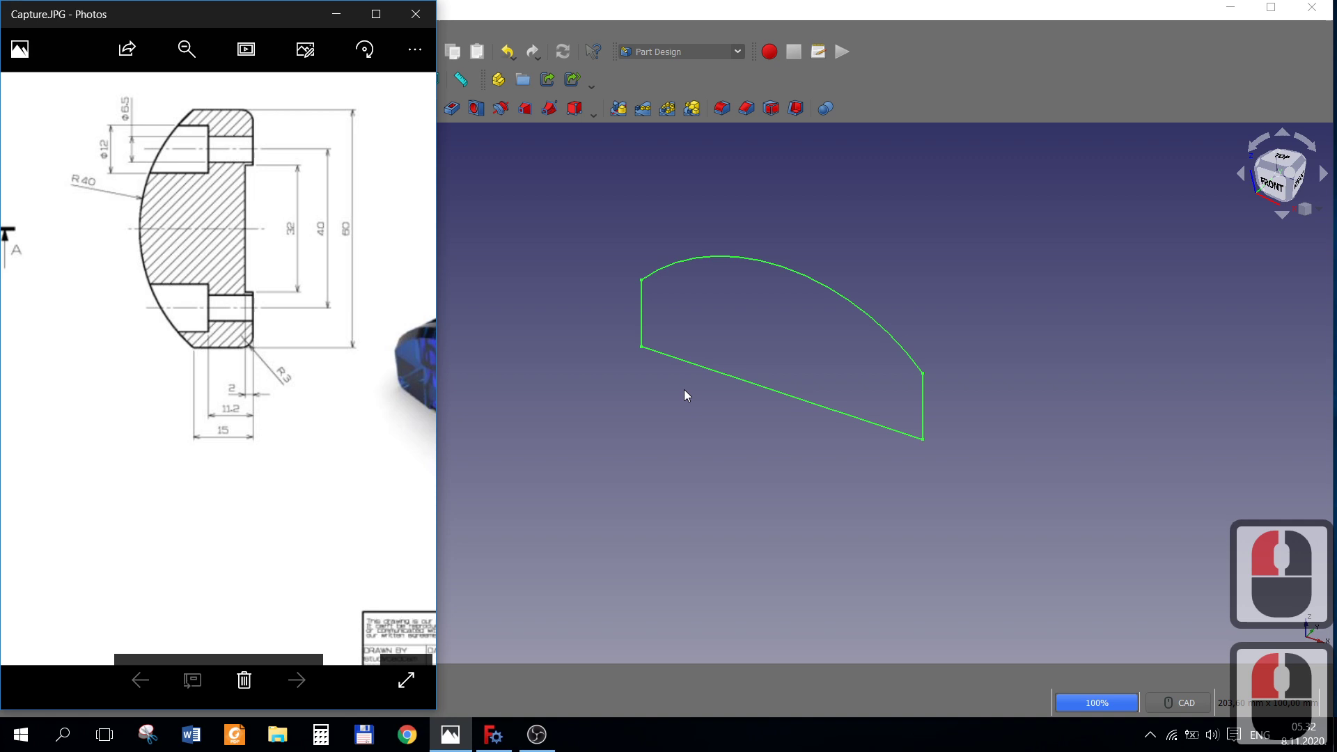
left_click(652, 512)
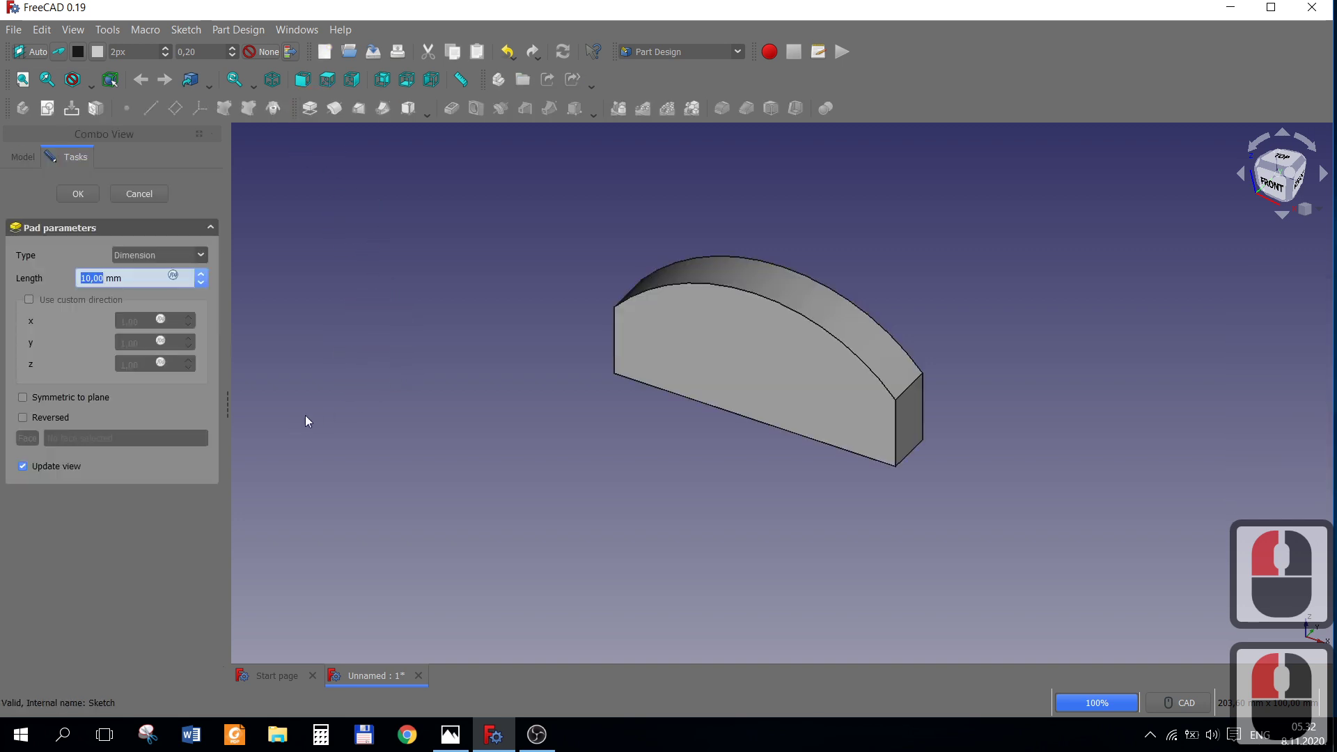
key("2")
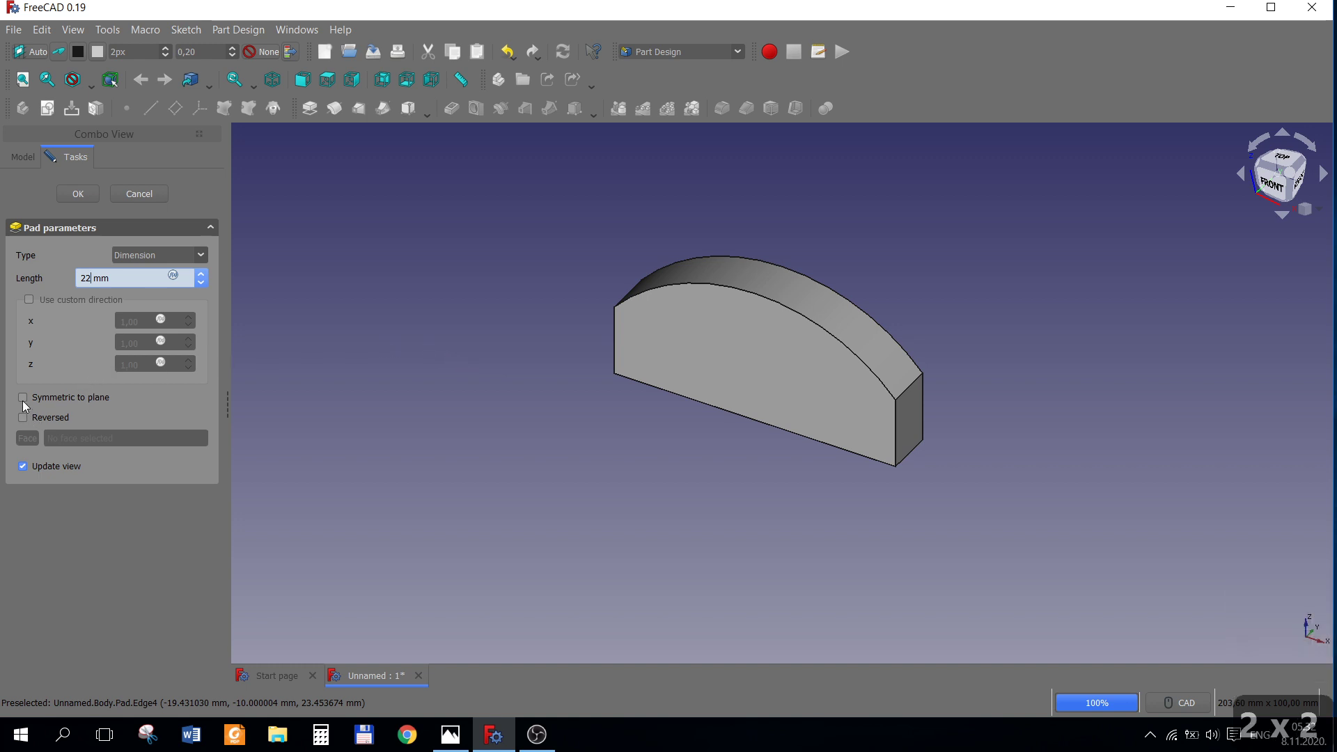
left_click(27, 401)
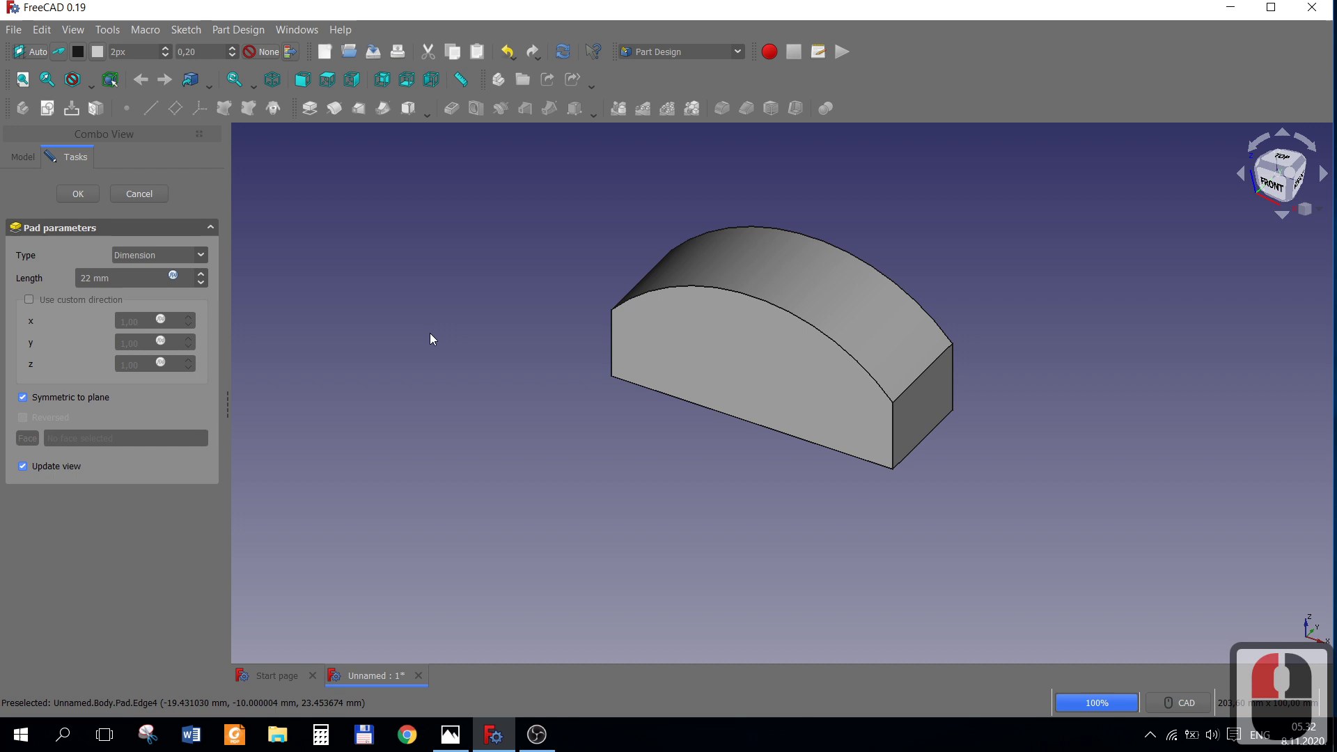
left_click(78, 199)
left_click(453, 739)
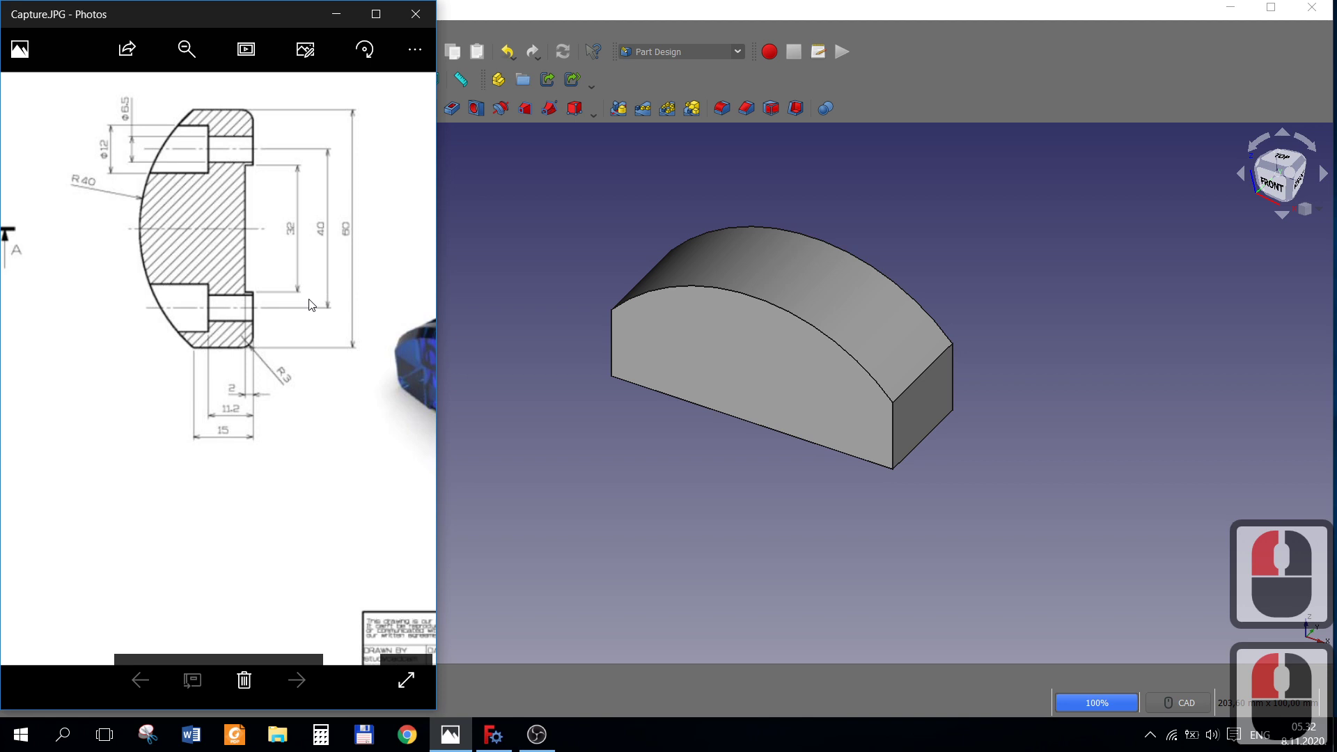
left_click(745, 422)
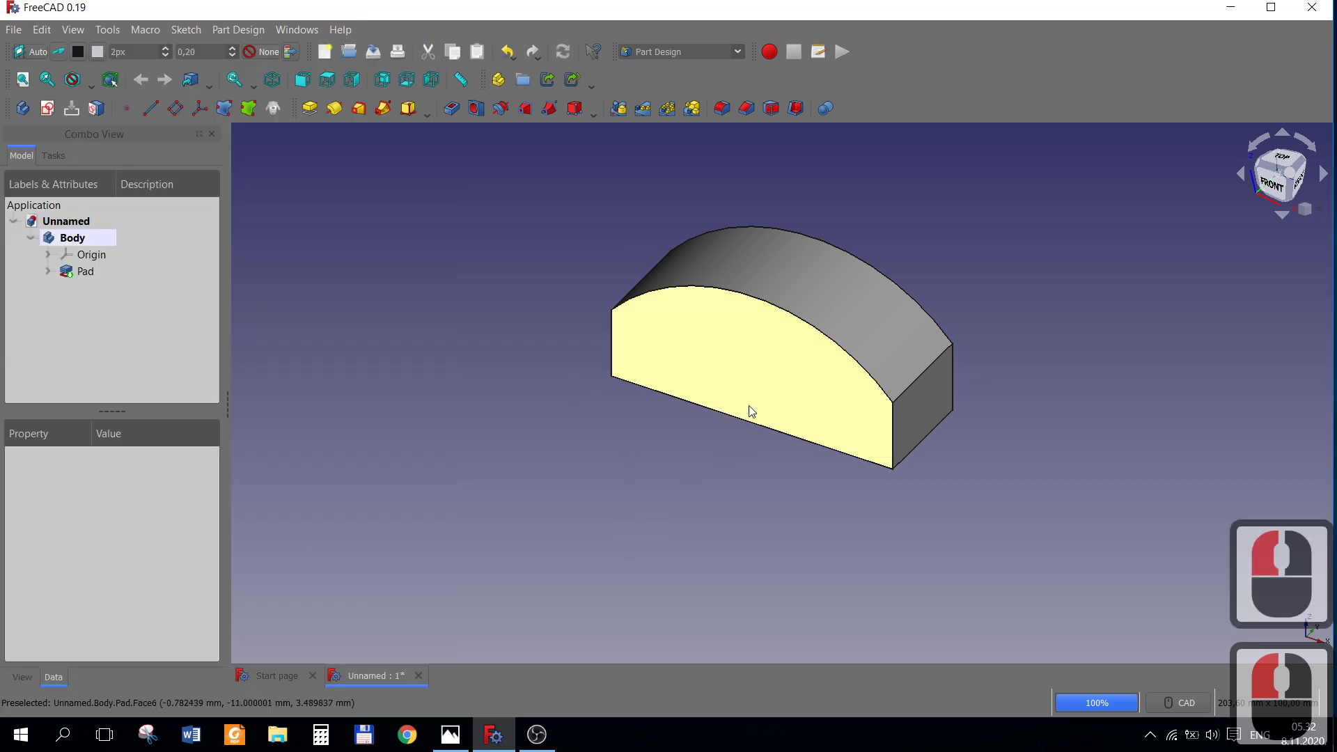
Sketch a rectangle on the pad's front face and constrain its width to 32 mm.
left_click(459, 734)
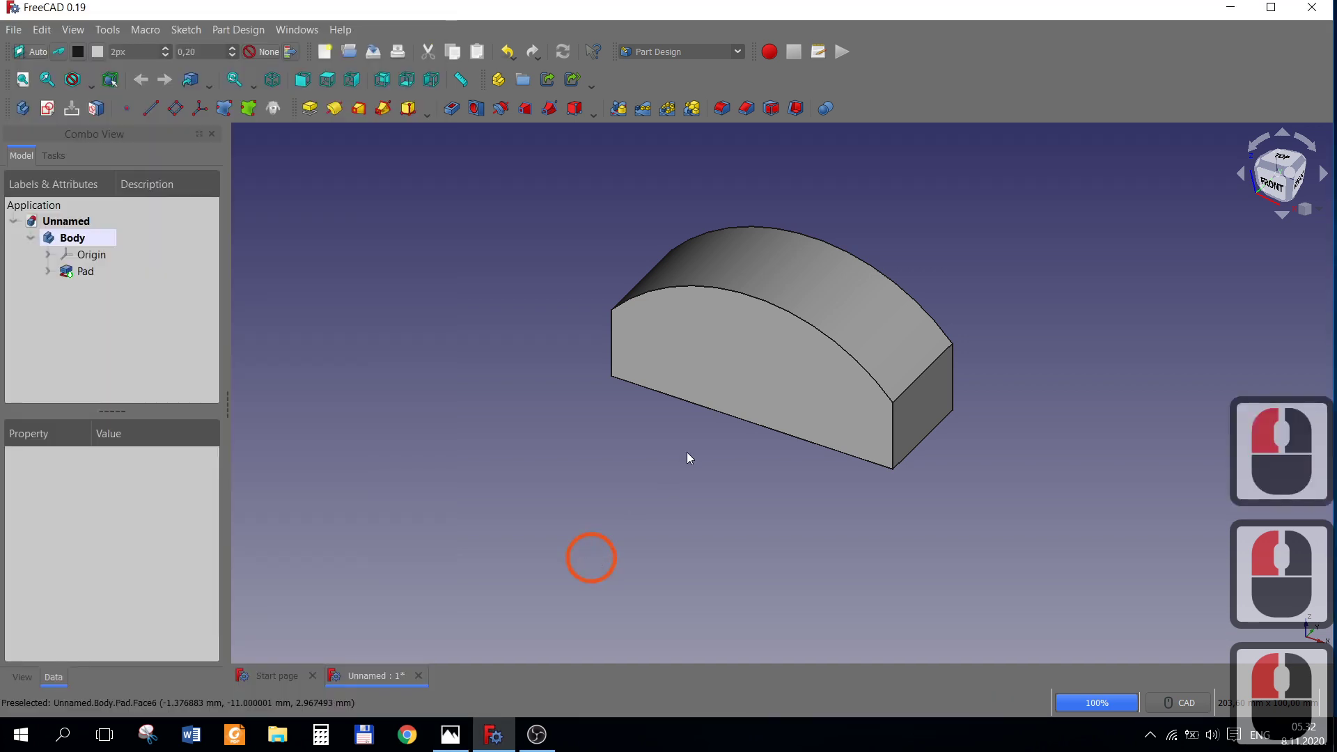
left_click(731, 401)
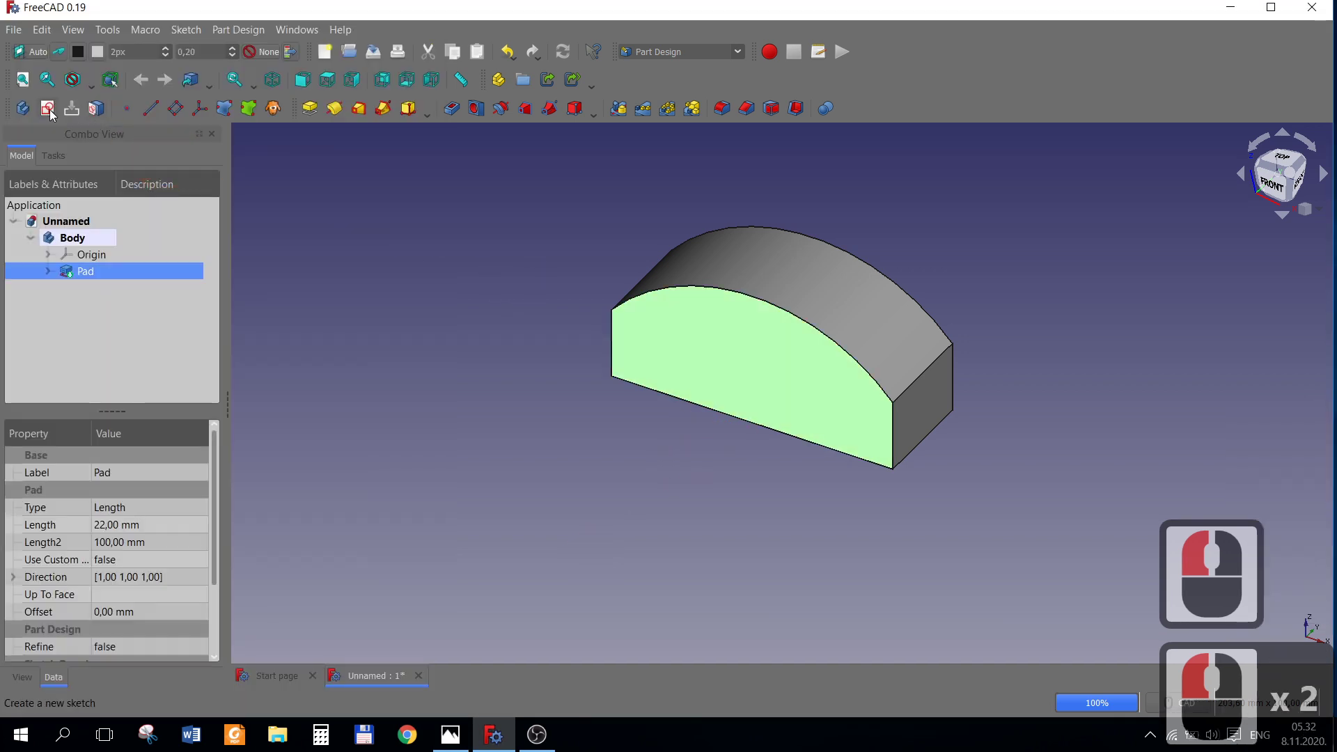
left_click(66, 122)
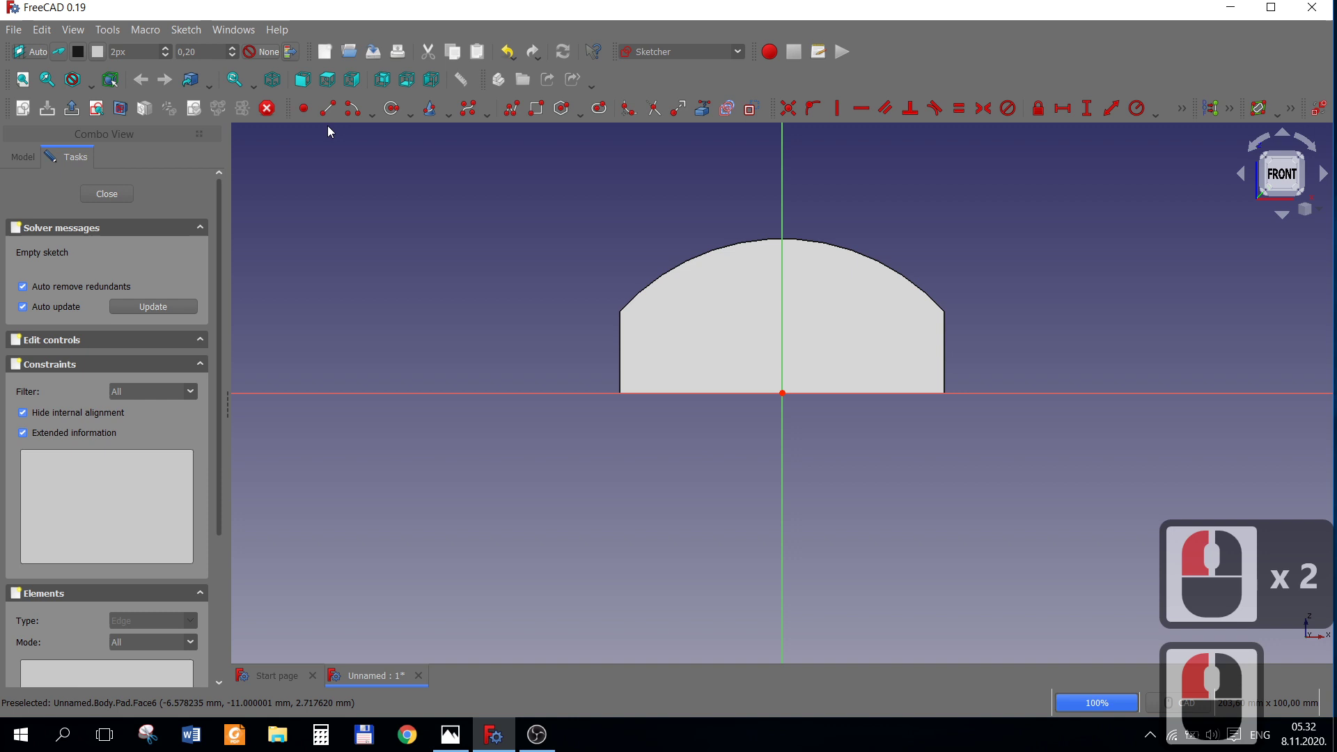
left_click(548, 119)
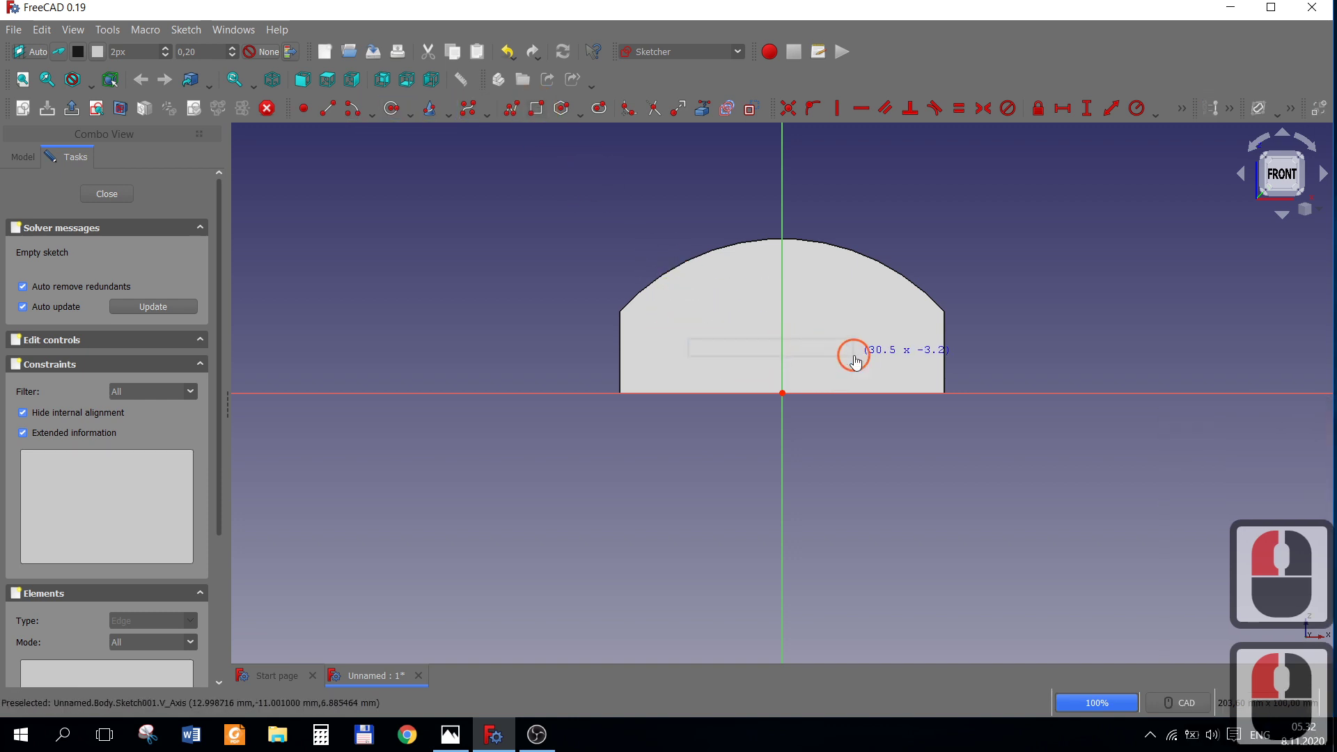
left_click(858, 360)
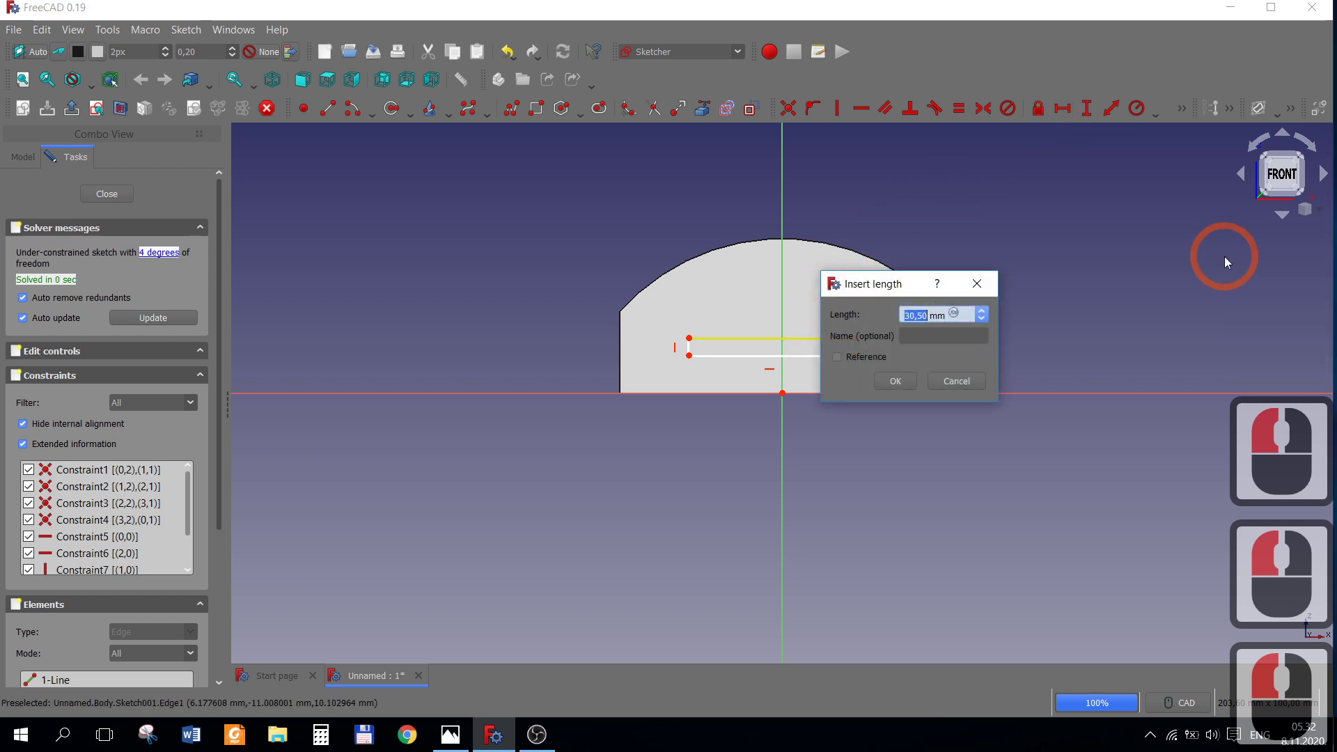
type("32")
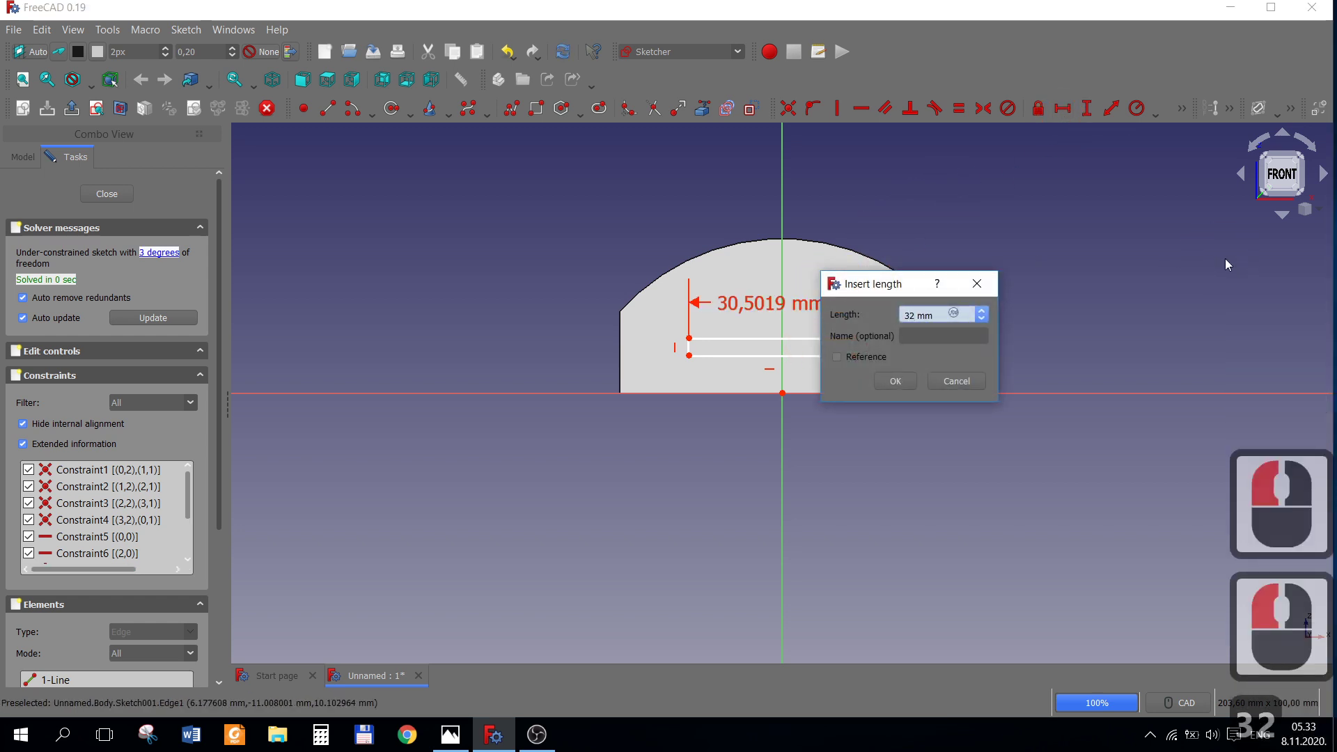
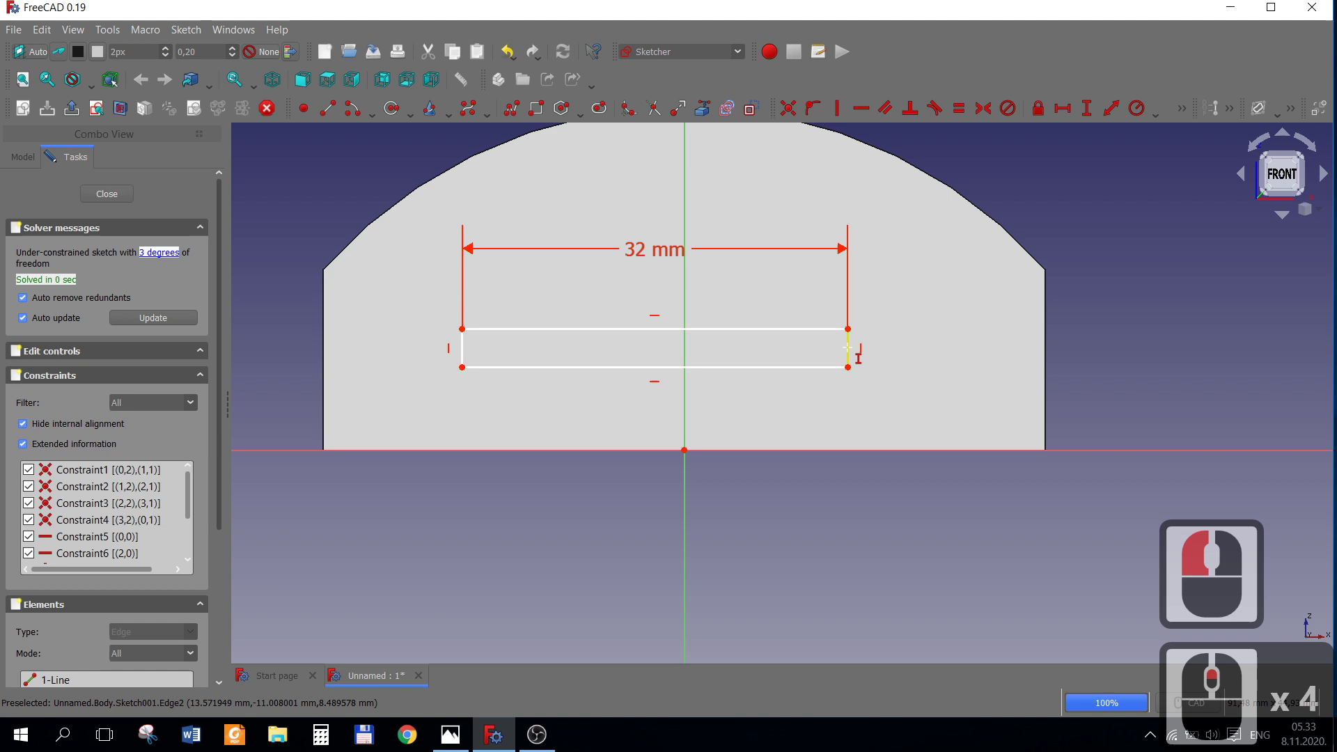
Constrain the rectangle's height to 2 mm and select its lower corners with the origin.
left_click(850, 353)
key("2")
key("Return")
right_click(973, 365)
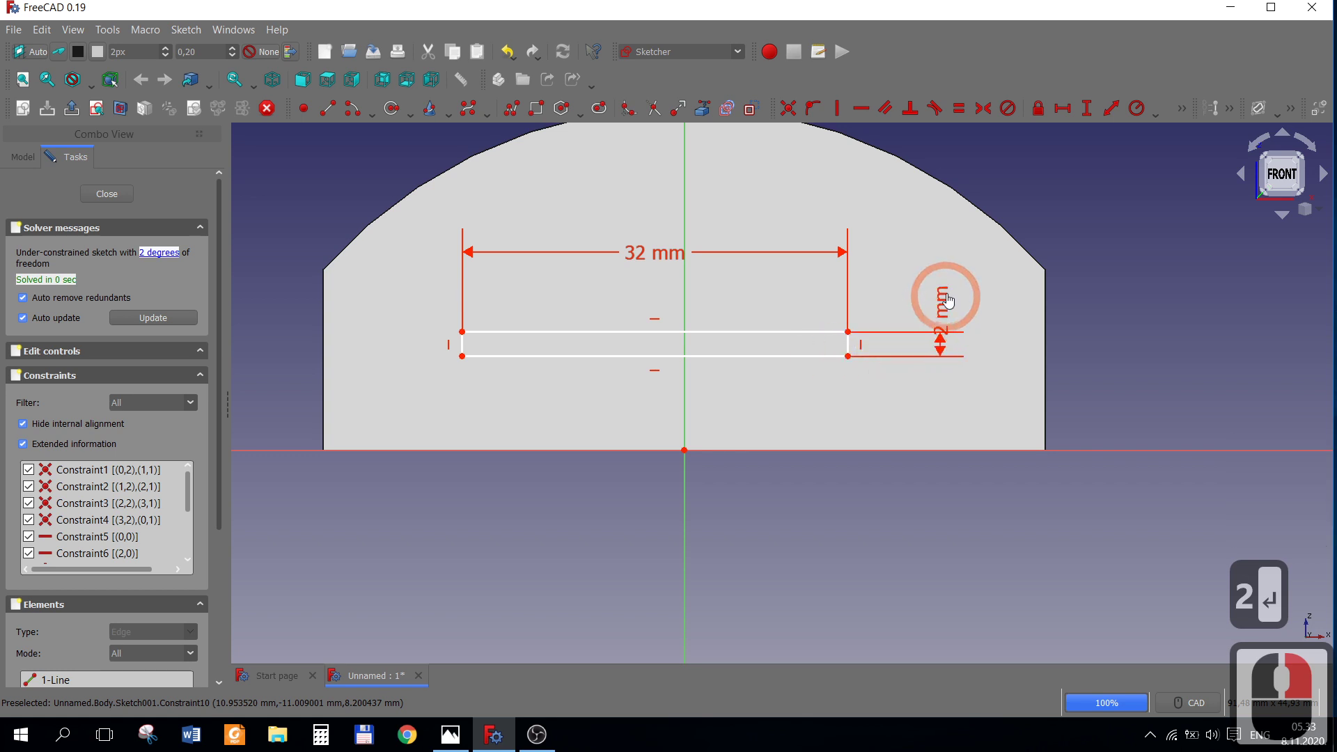
left_click(954, 289)
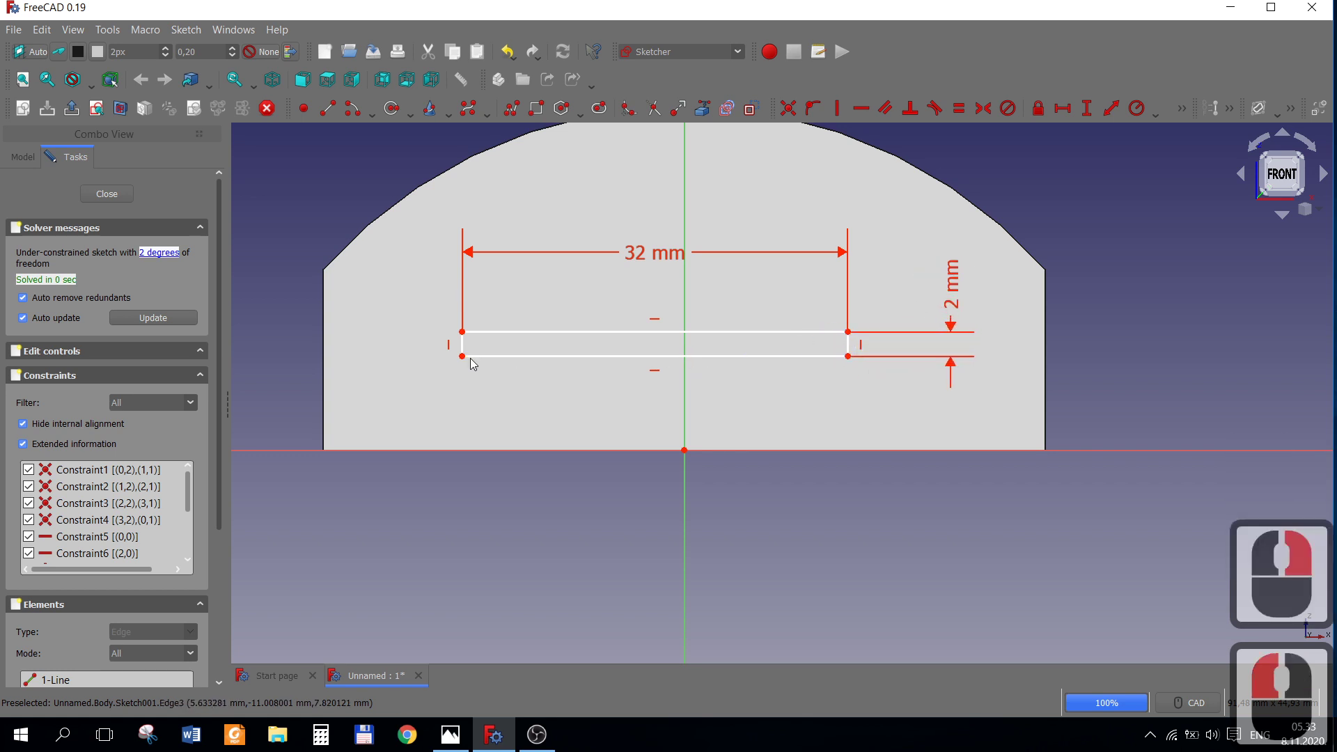
left_click(466, 363)
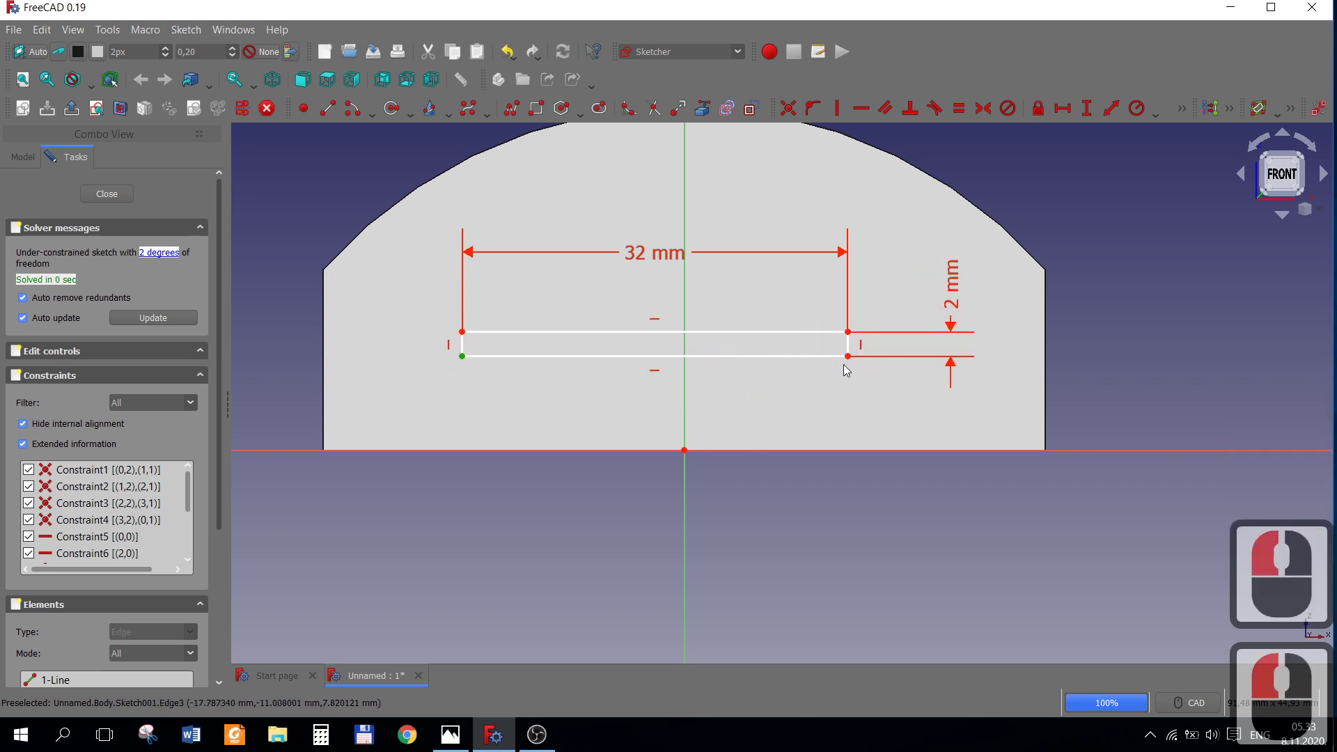
left_click(850, 362)
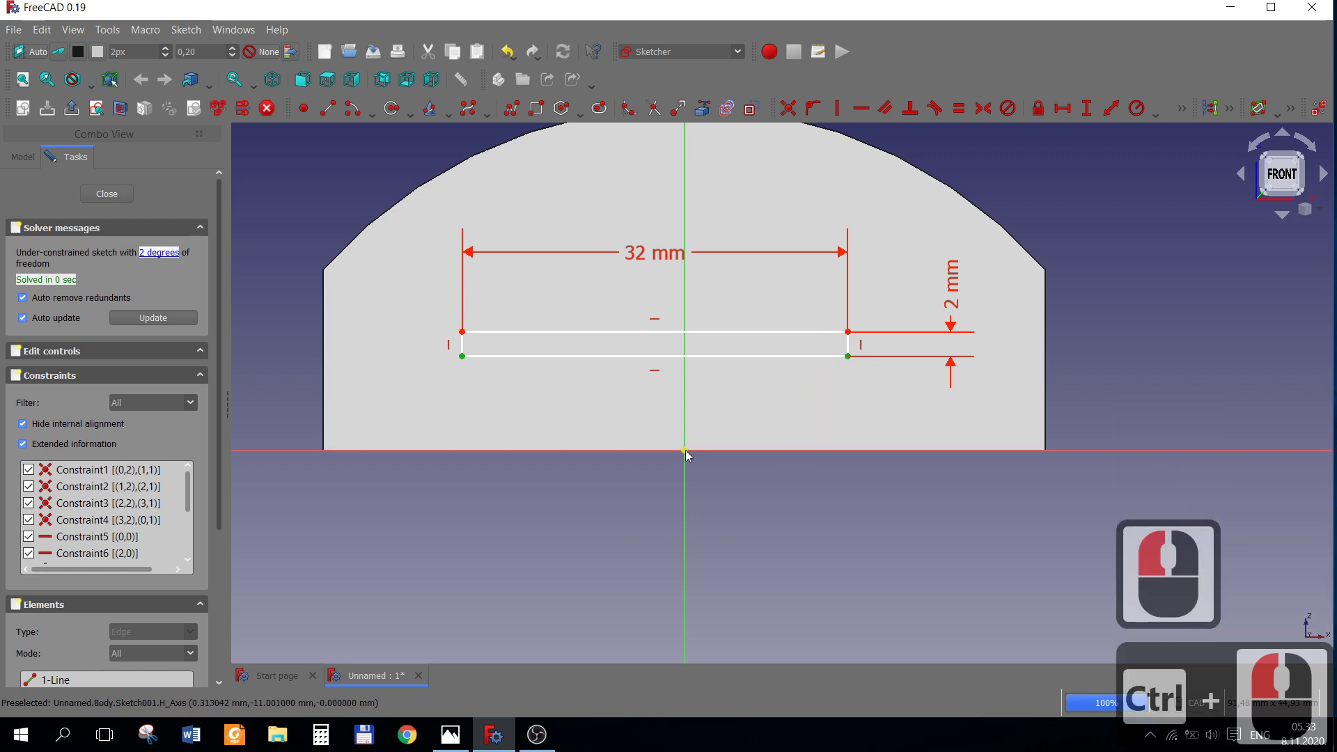
left_click(688, 429)
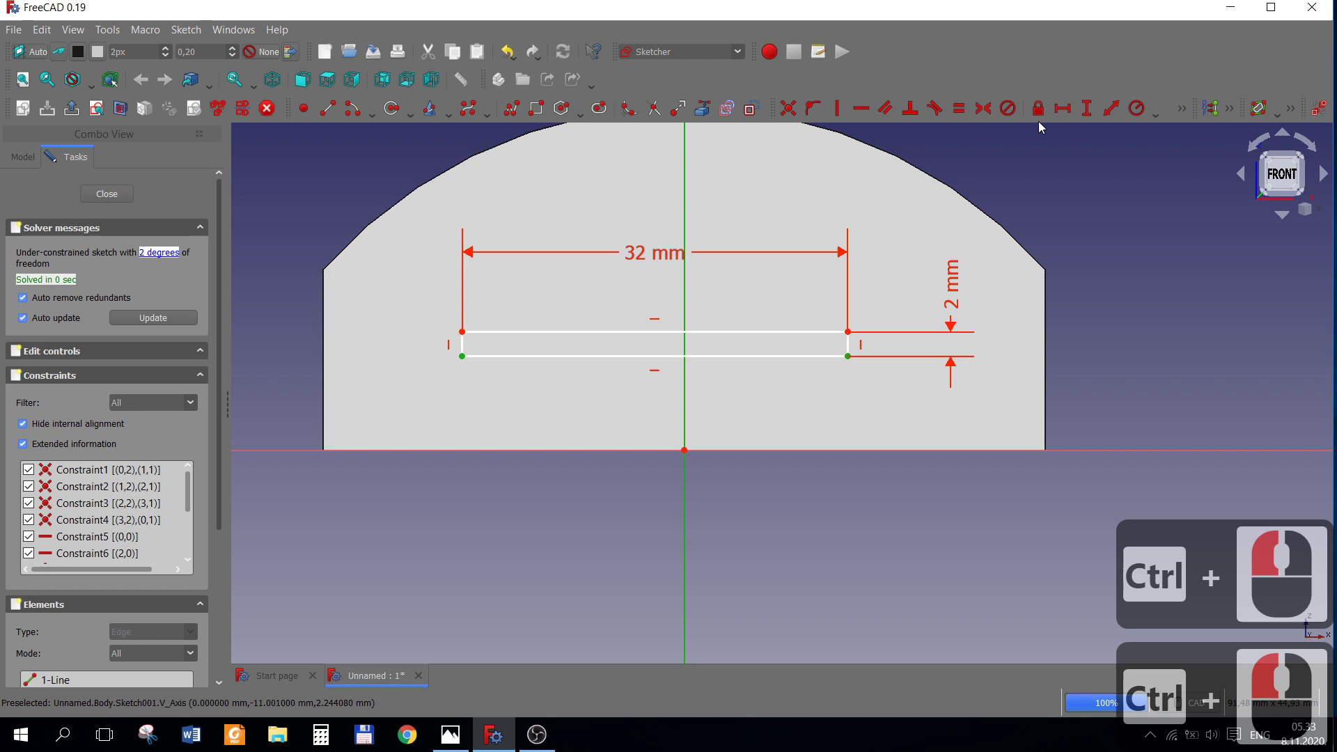
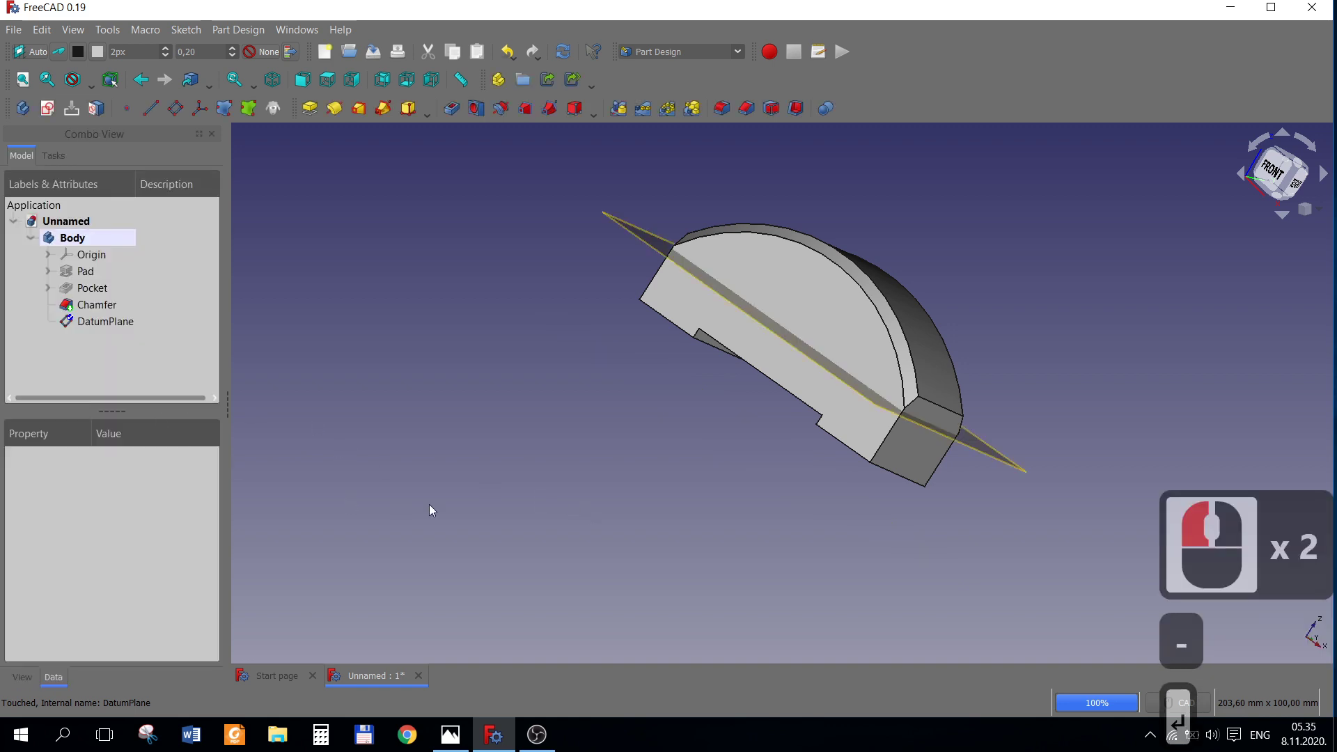
Place the datum plane on the chamfer face, offset −11.2 mm into the solid.
left_click(51, 118)
left_click_drag(700, 389, 167, 219)
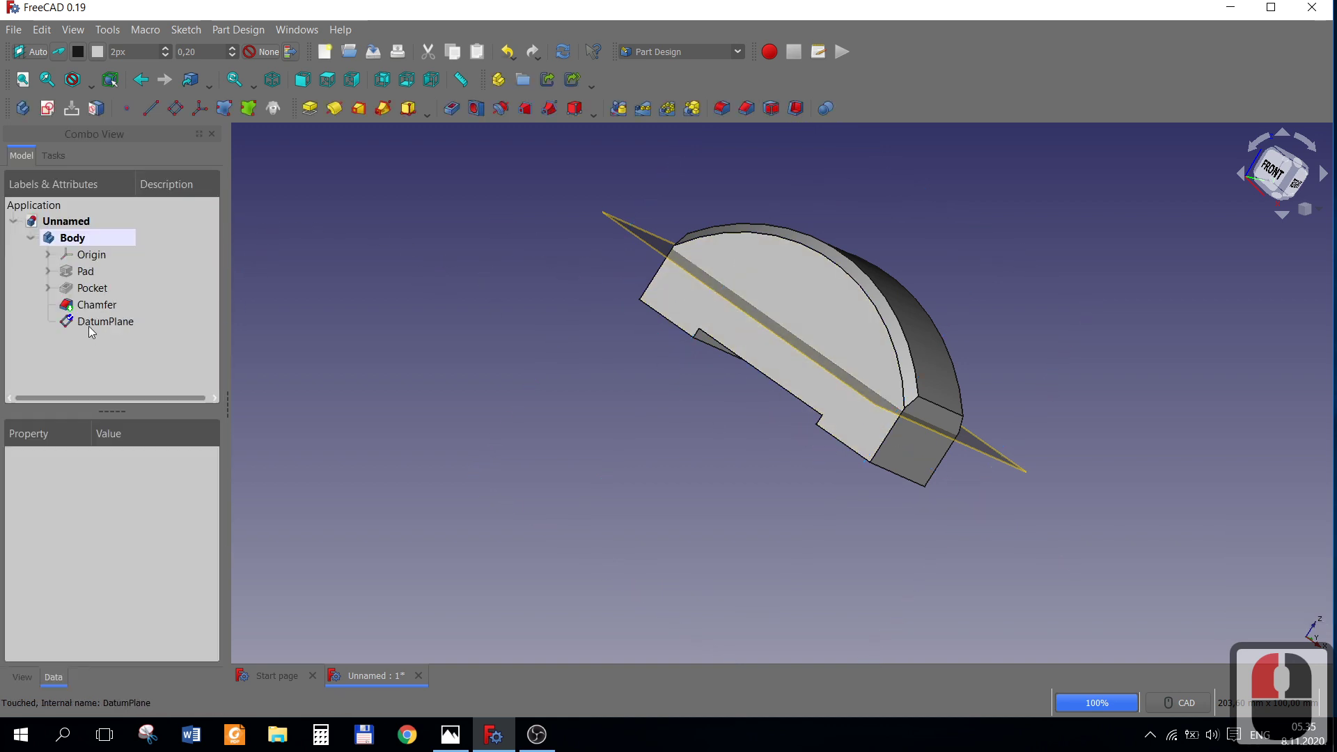
Sketch two circles on the datum plane and constrain their centres horizontally aligned.
left_click(94, 327)
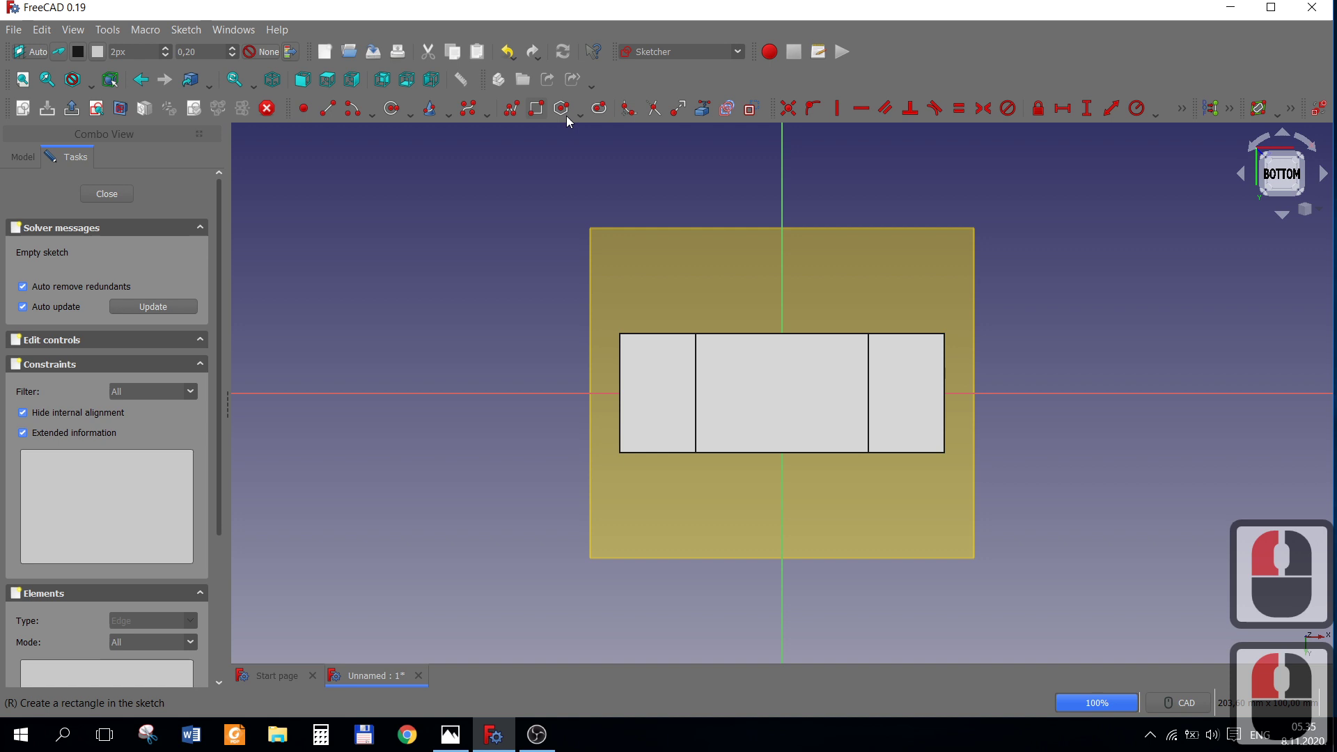
left_click(462, 738)
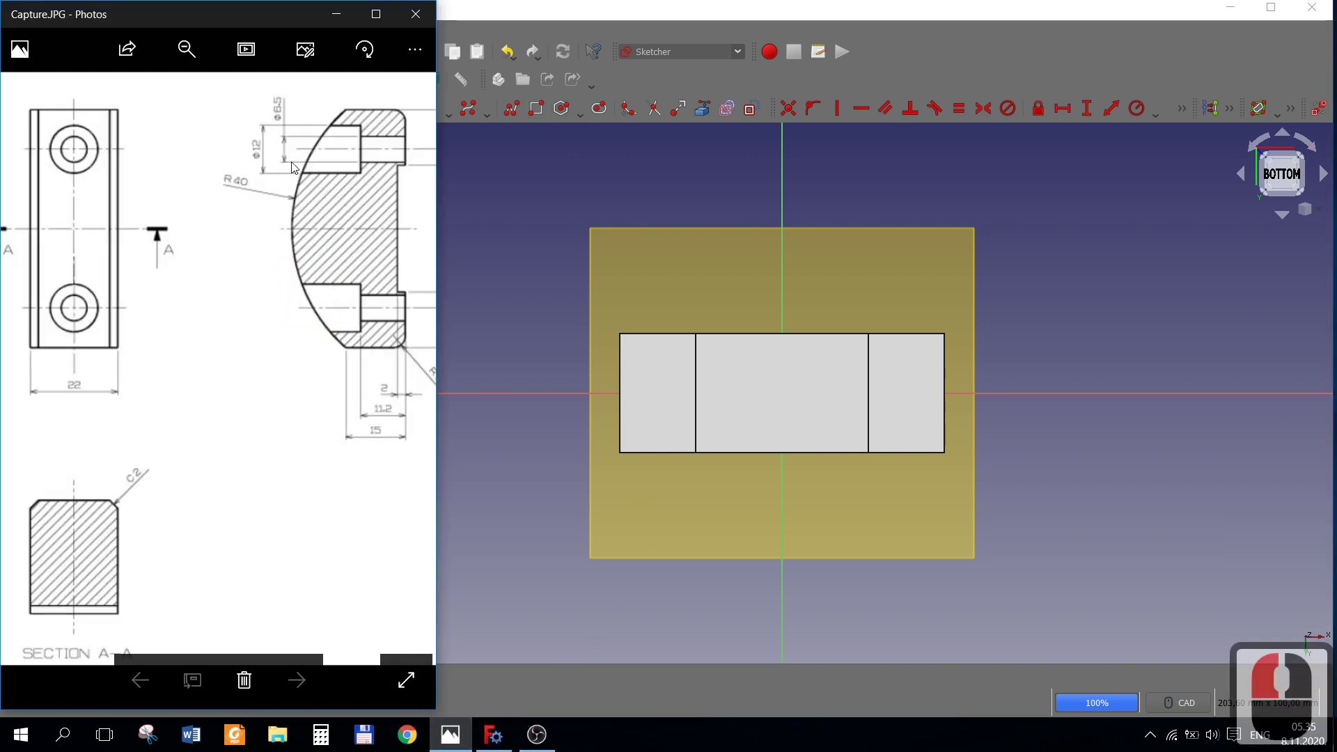
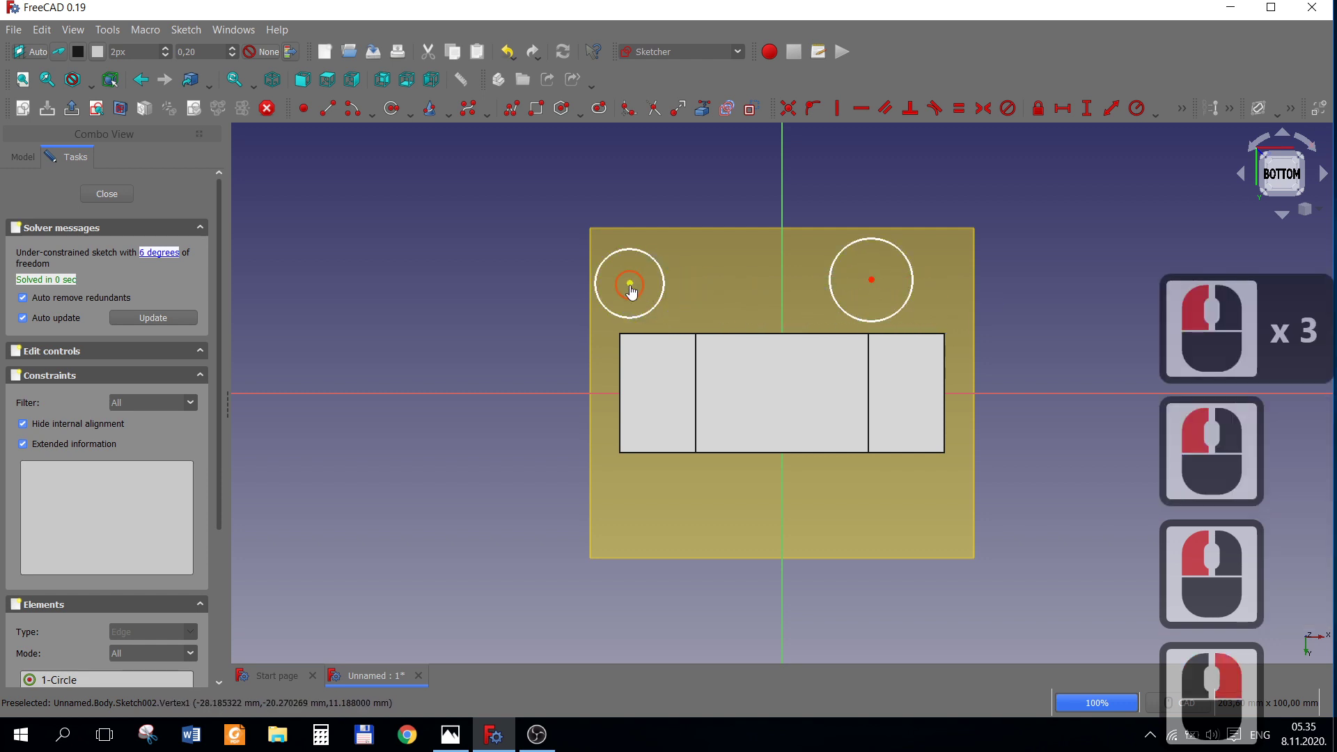
left_click(634, 290)
left_click(875, 285)
left_click(857, 115)
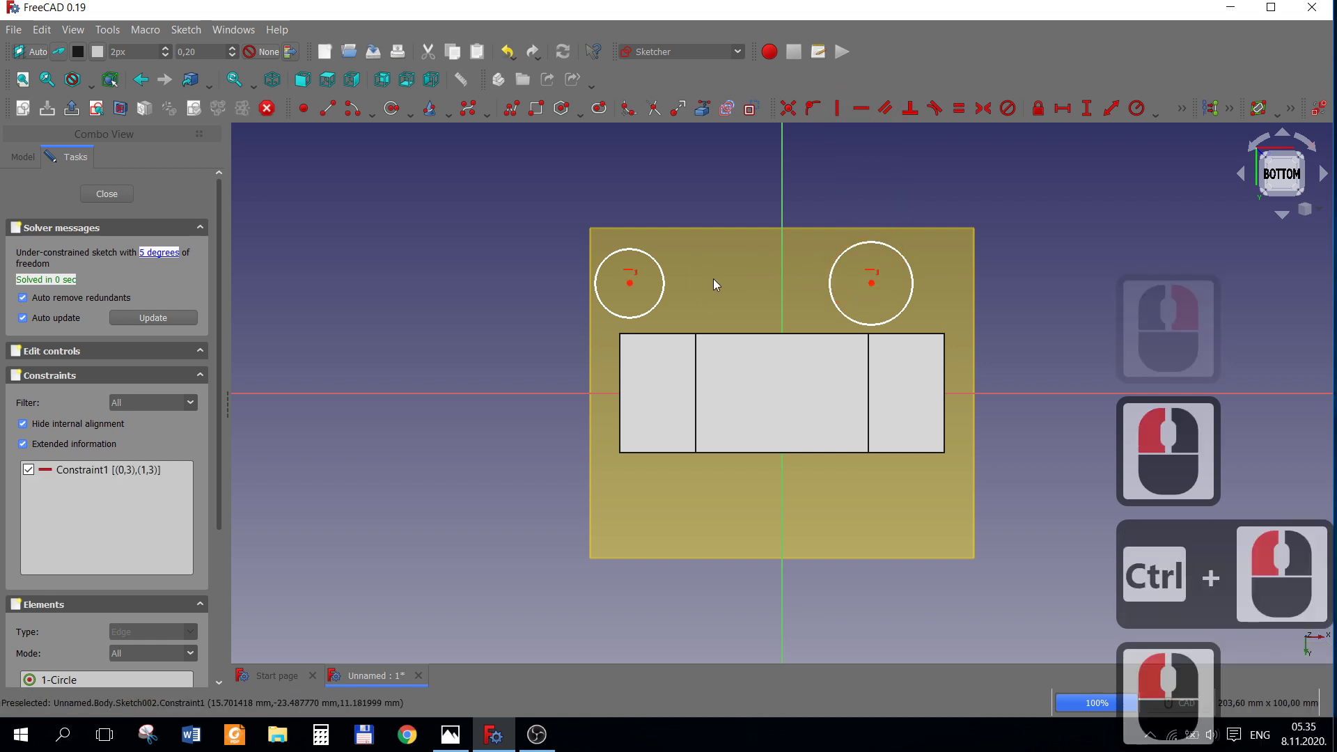
right_click(707, 282)
right_click(686, 275)
Make the two circles equal in size and reselect both for dimensioning.
left_click(668, 290)
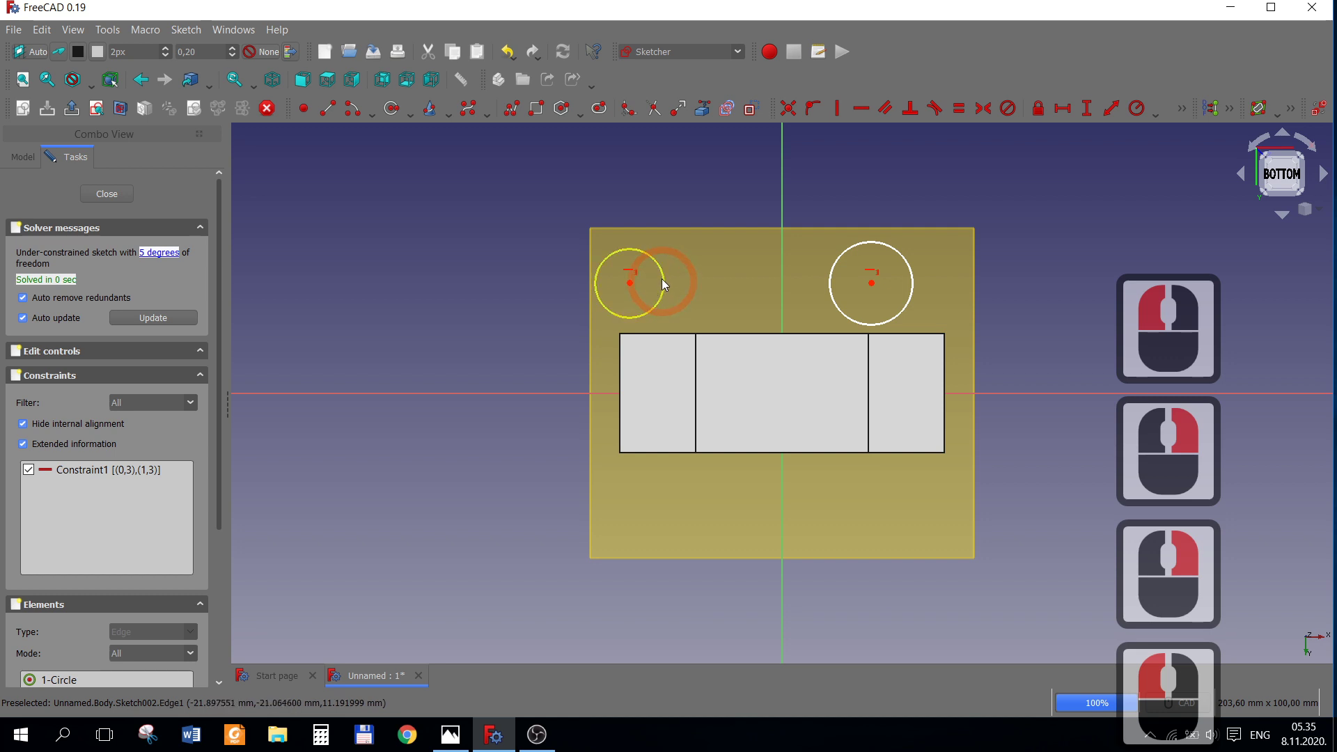
left_click(674, 286)
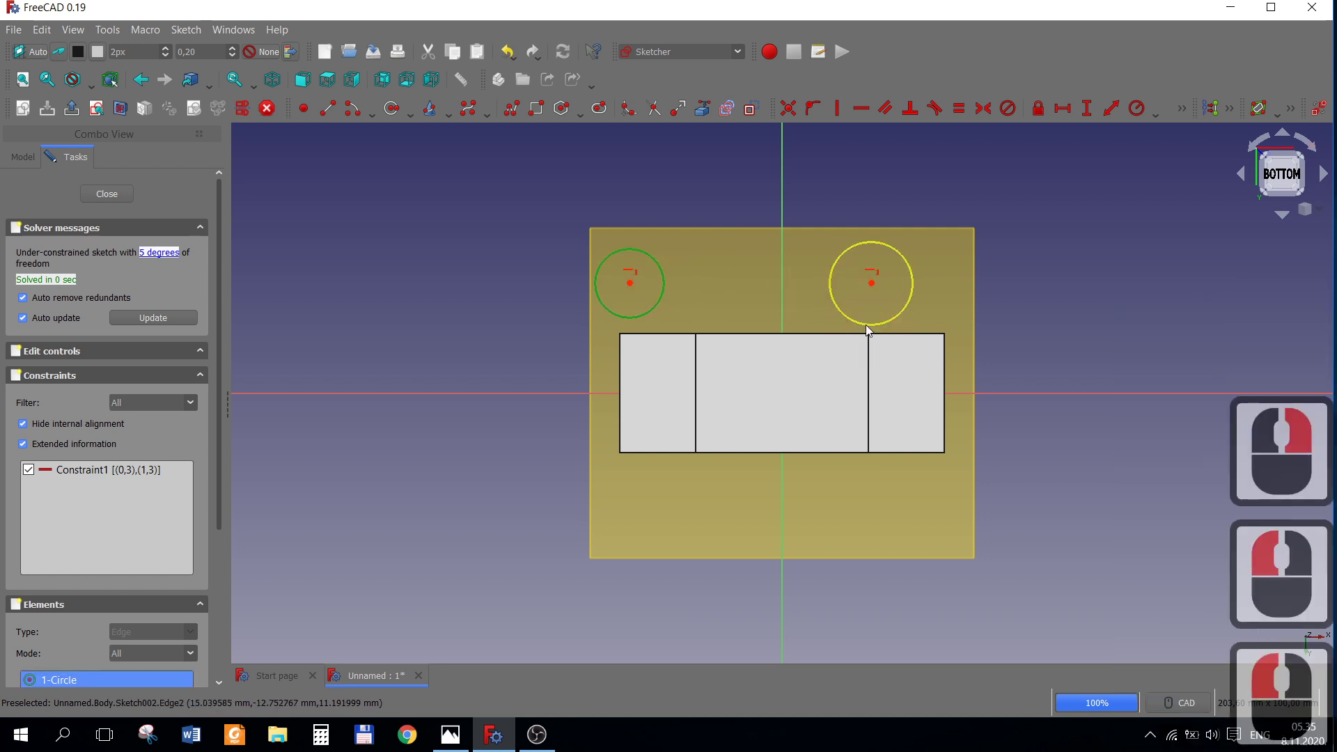
left_click(869, 329)
left_click(957, 126)
left_click(691, 169)
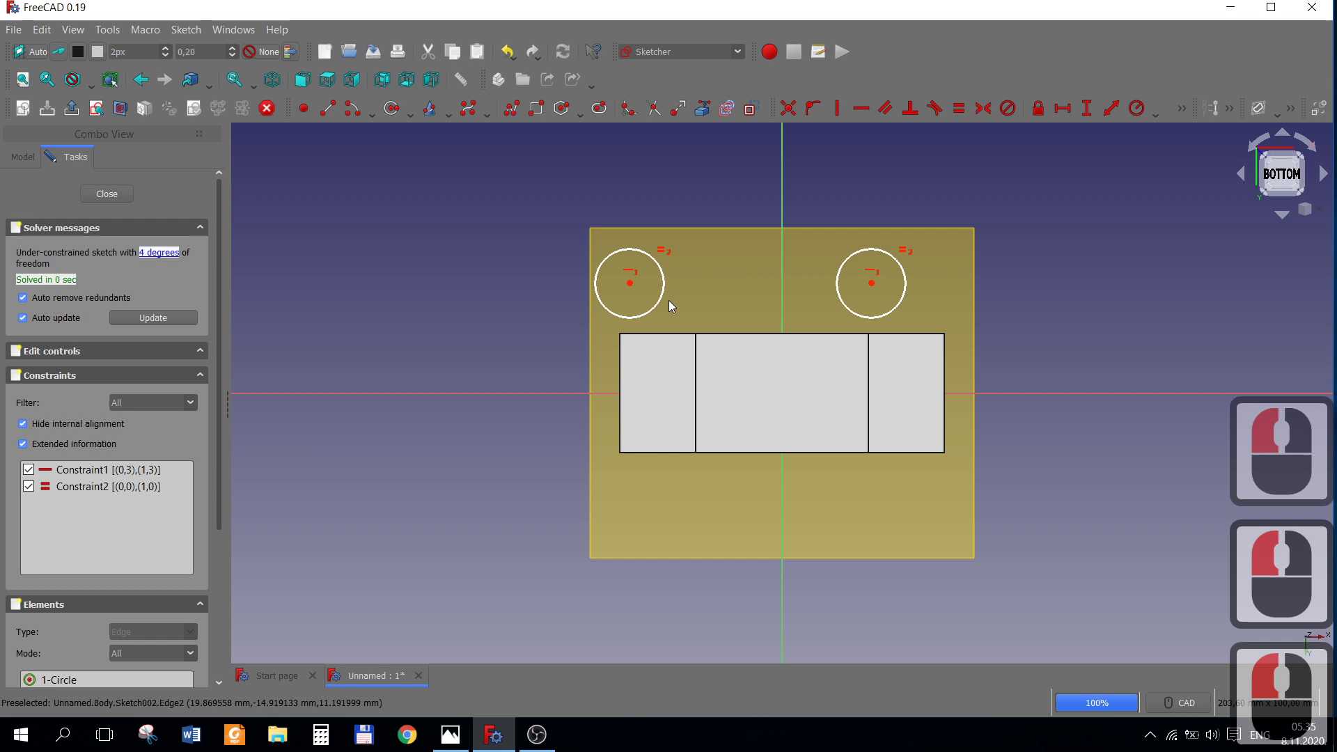
left_click(662, 305)
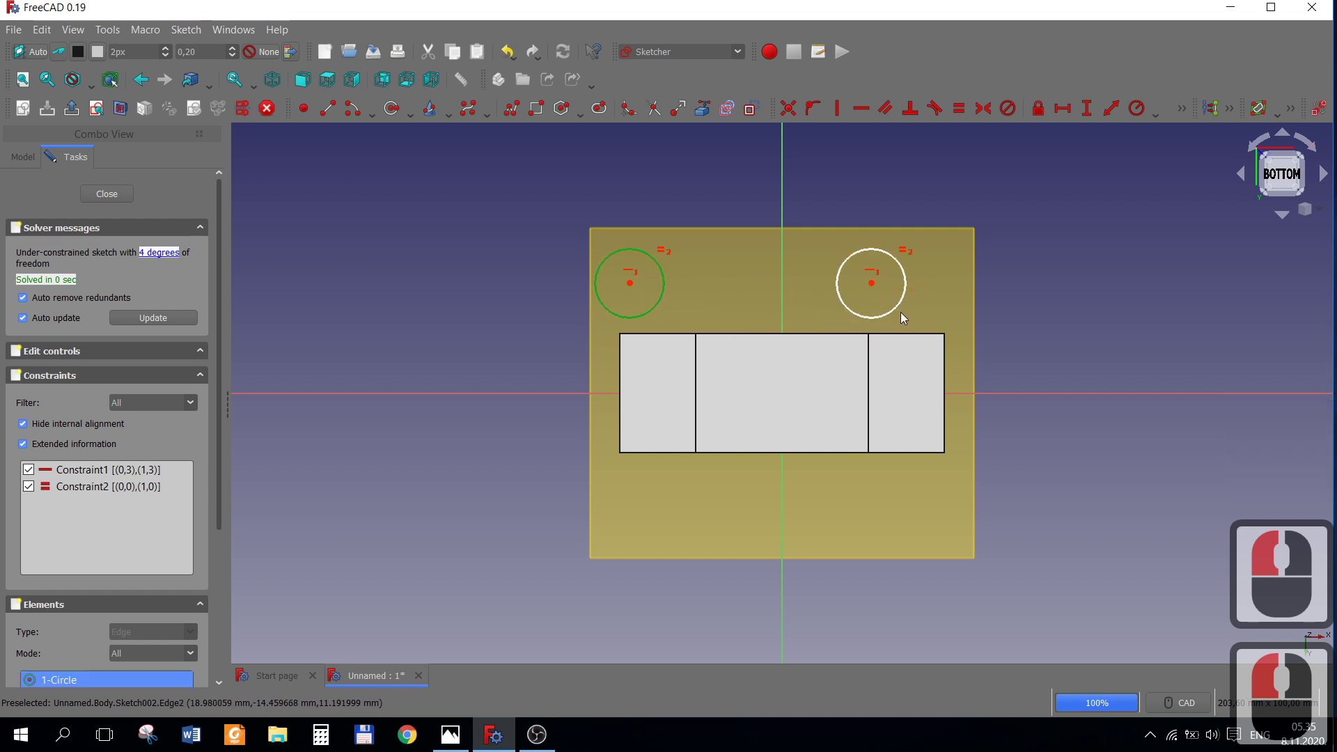
left_click(903, 311)
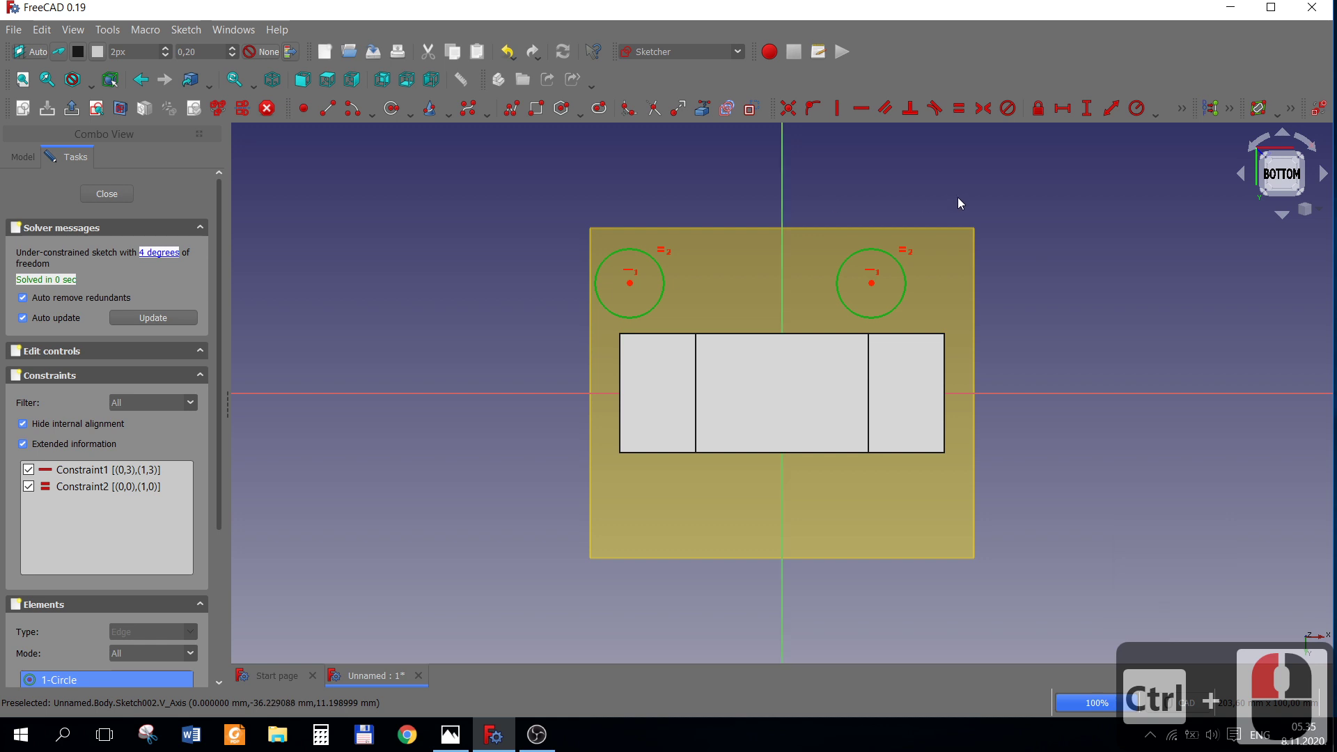
Give the circles a 12 mm diameter, checked against the reference drawing.
left_click(1029, 169)
left_click(1151, 122)
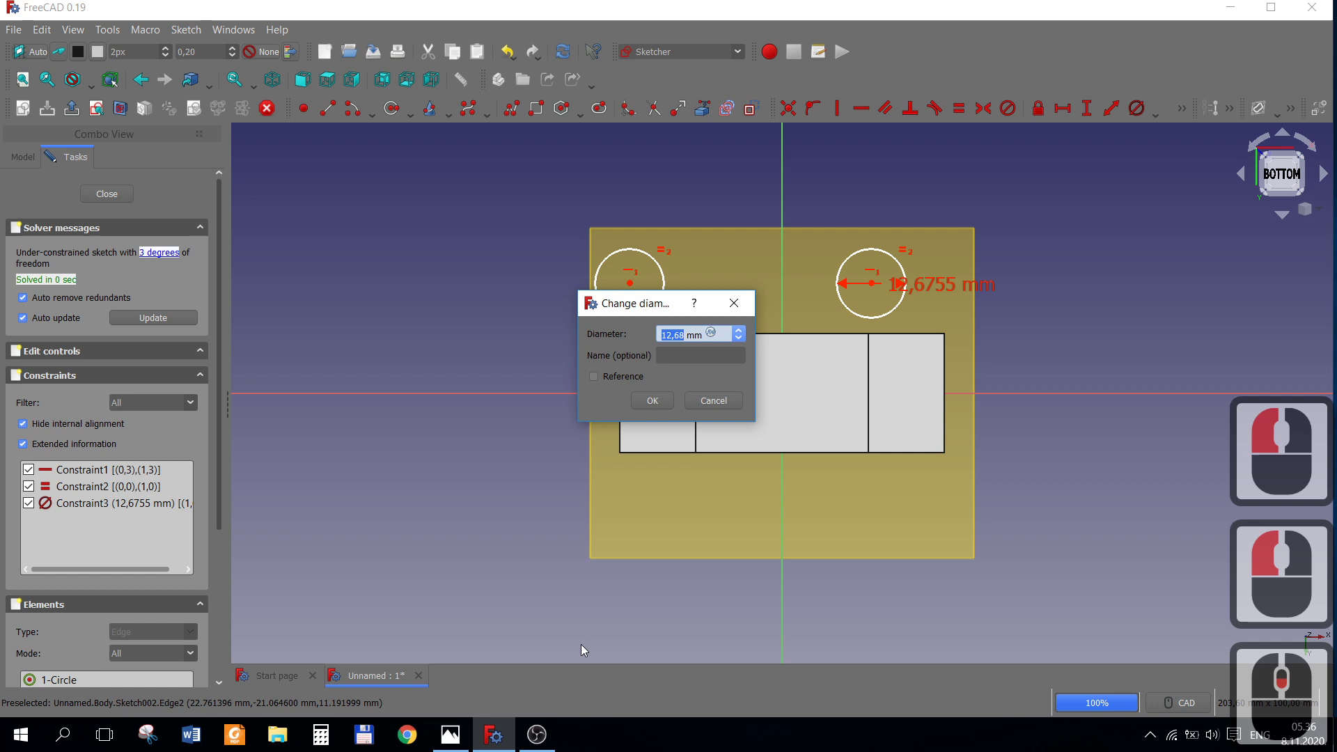
left_click(454, 736)
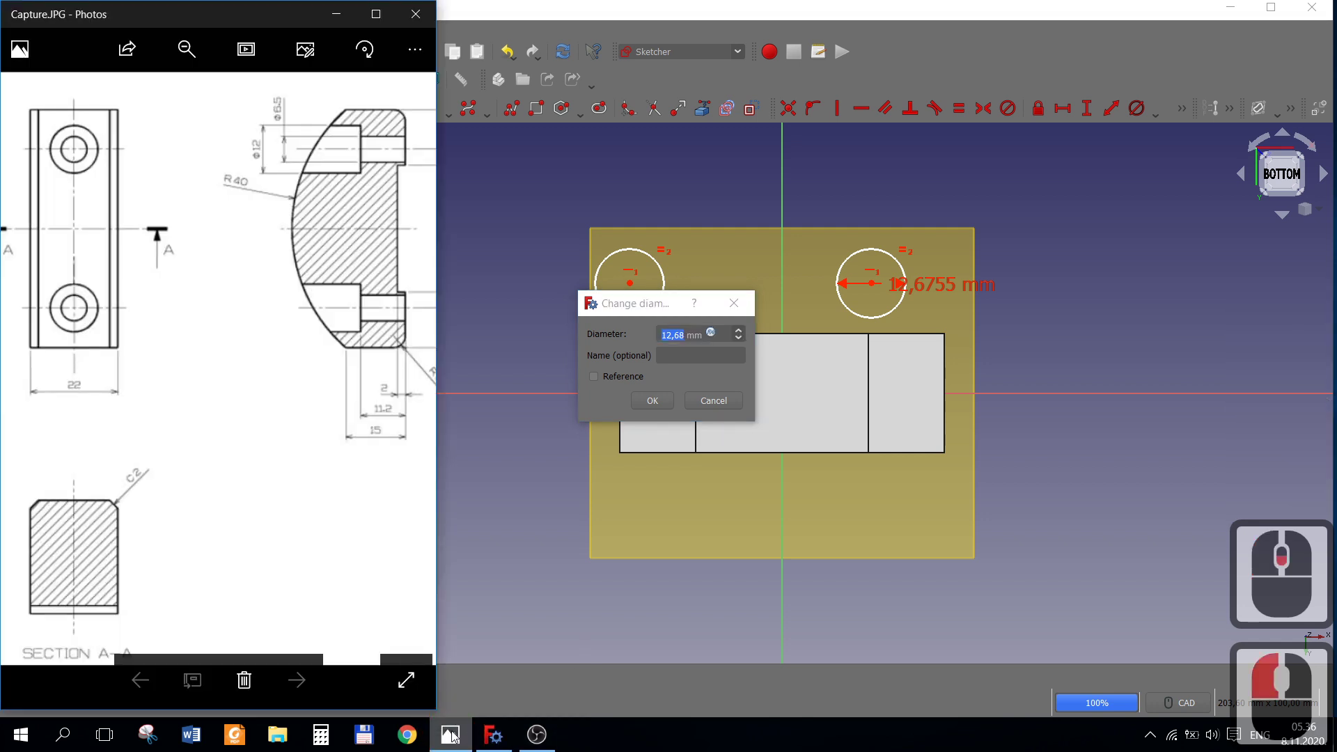
left_click(454, 736)
type("12")
key("Return")
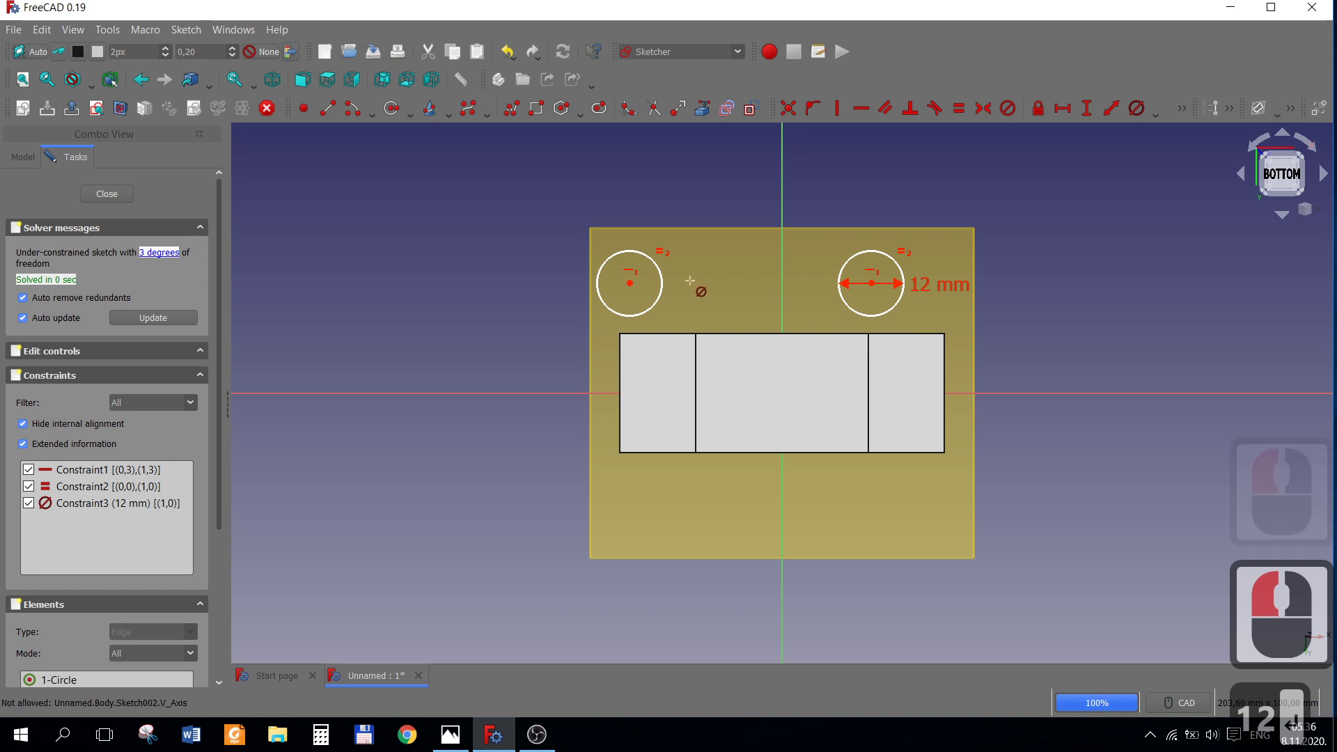
right_click(666, 286)
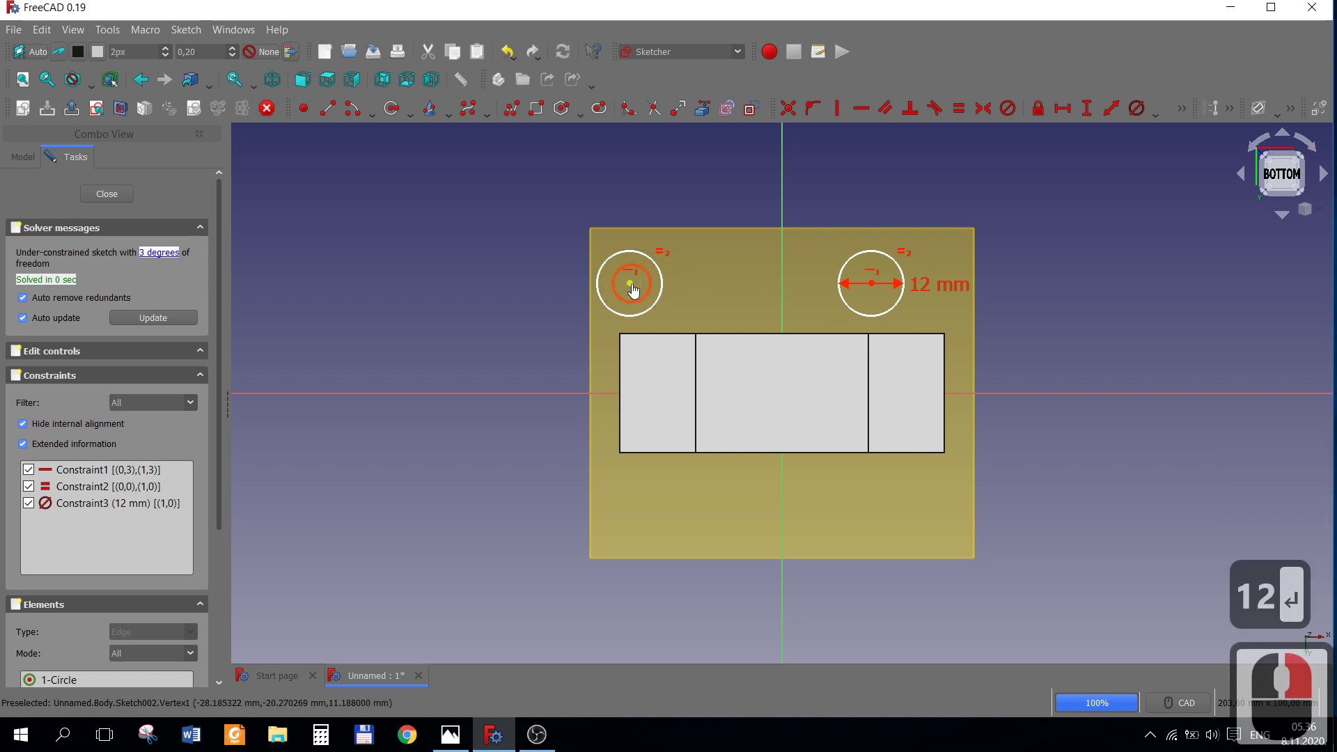
Make the centres symmetric about the vertical axis and lying on the horizontal axis.
left_click(635, 288)
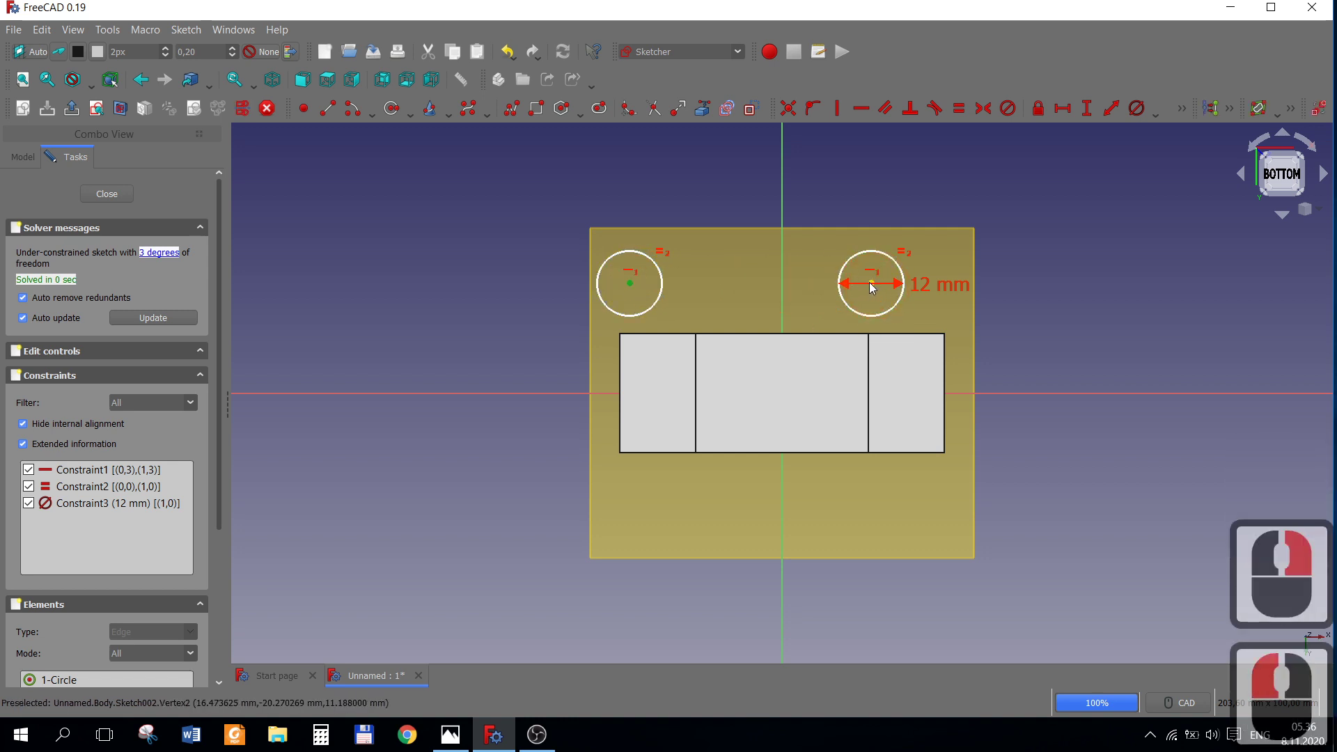
left_click(864, 269)
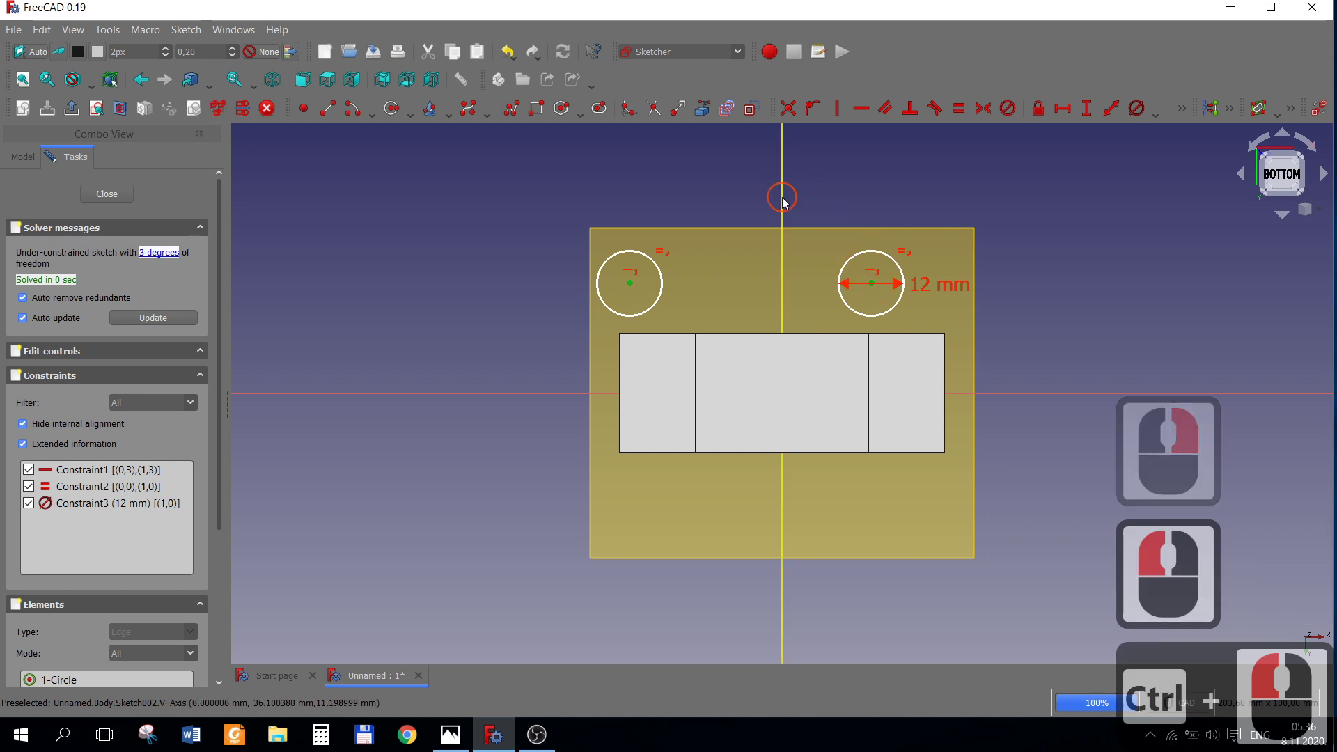
left_click(786, 202)
left_click(981, 112)
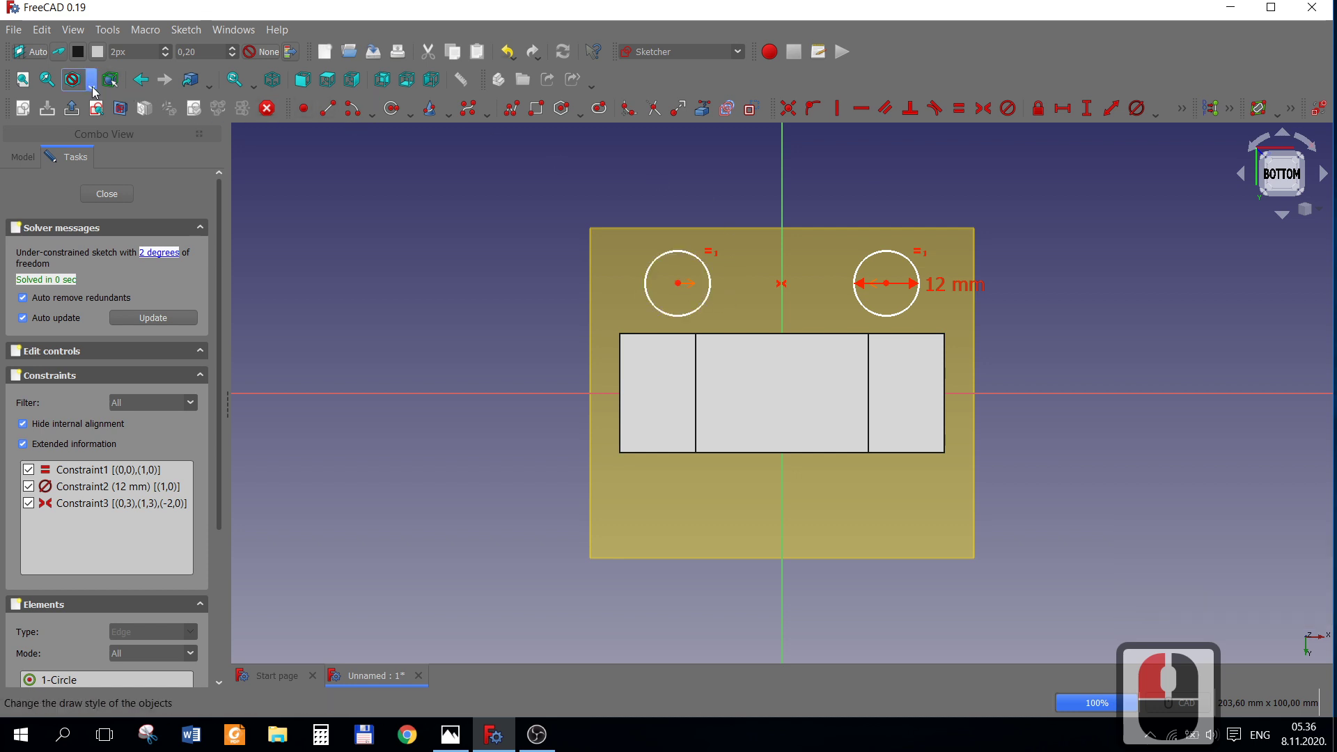
left_click(95, 90)
left_click(122, 143)
left_click(683, 287)
left_click(785, 397)
left_click(859, 122)
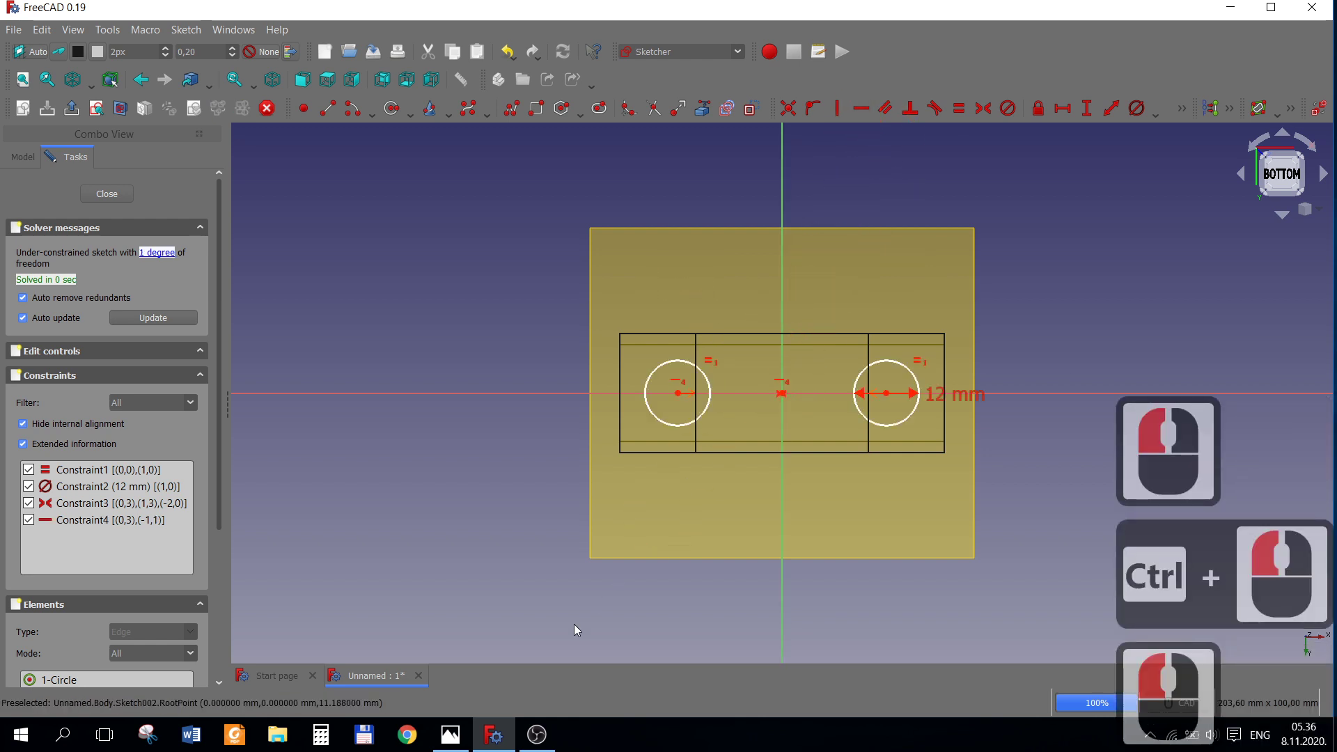
Set a 40 mm horizontal distance between the centres and close the fully constrained sketch.
left_click(459, 741)
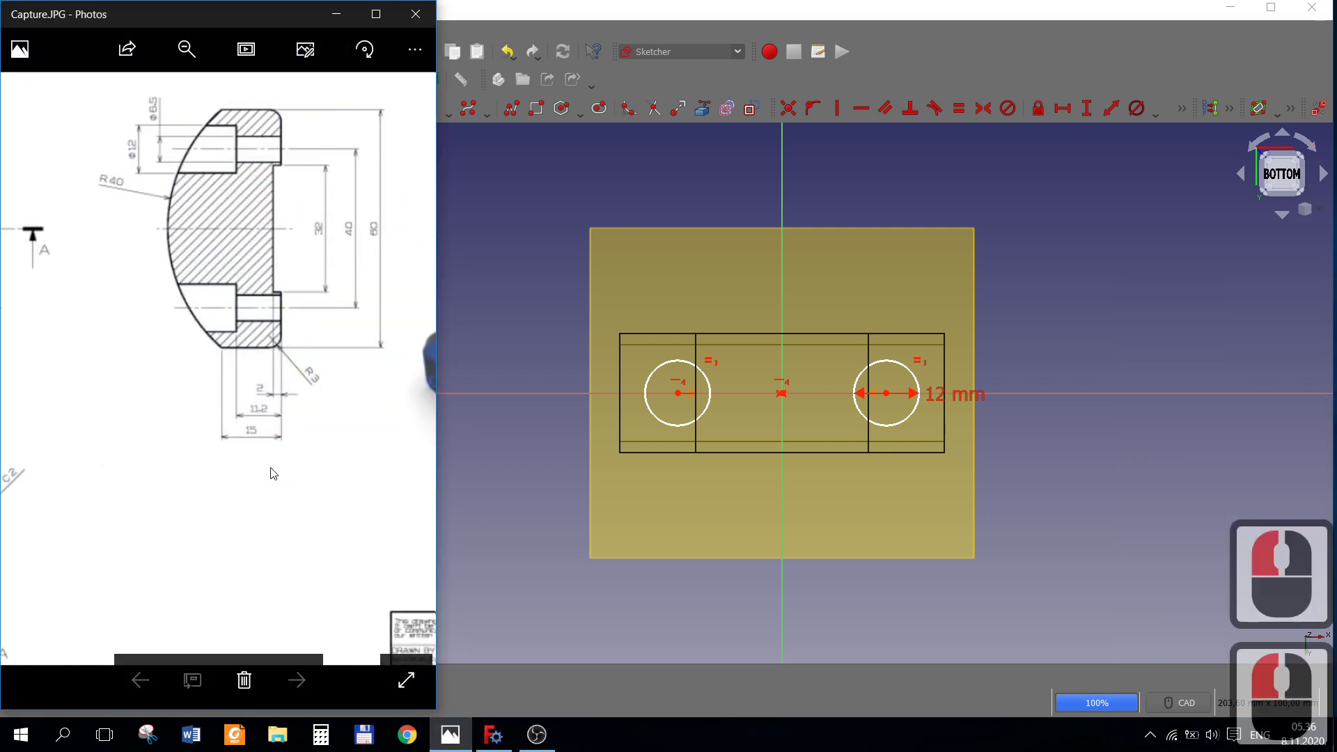
left_click(273, 473)
left_click(629, 542)
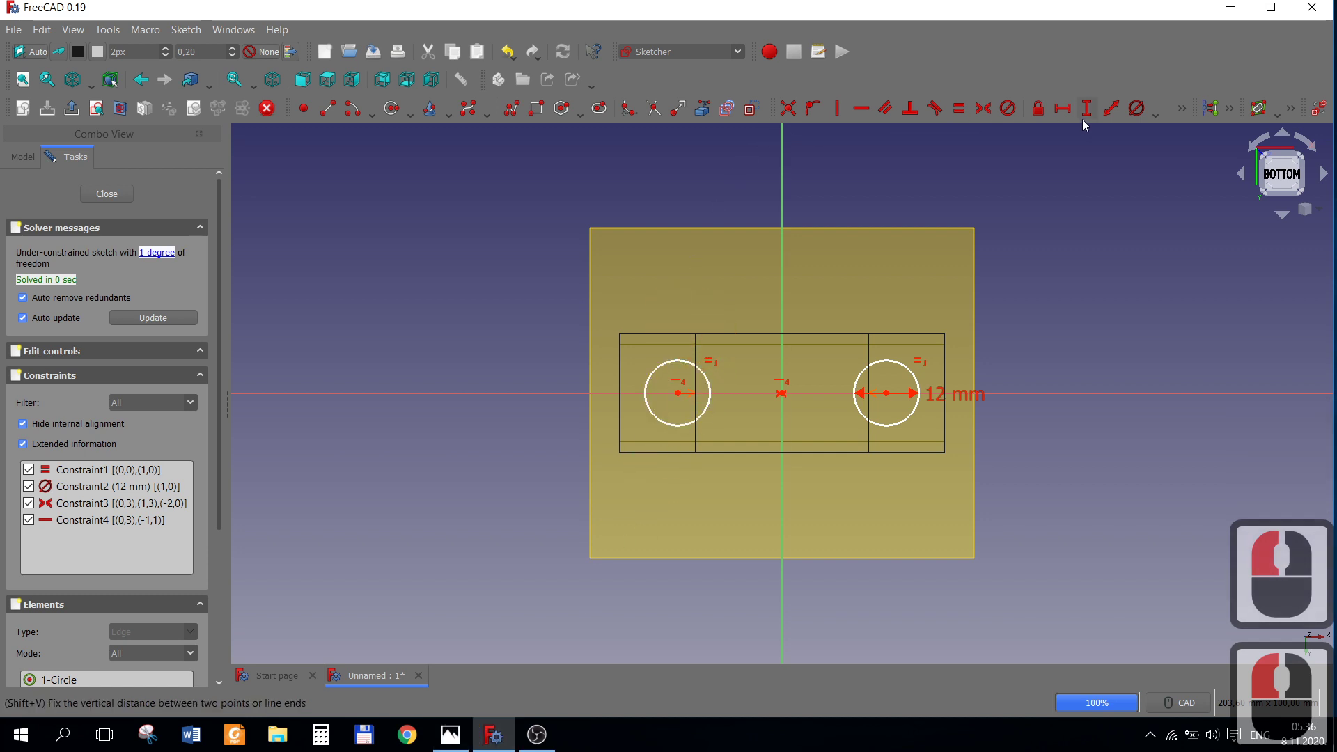
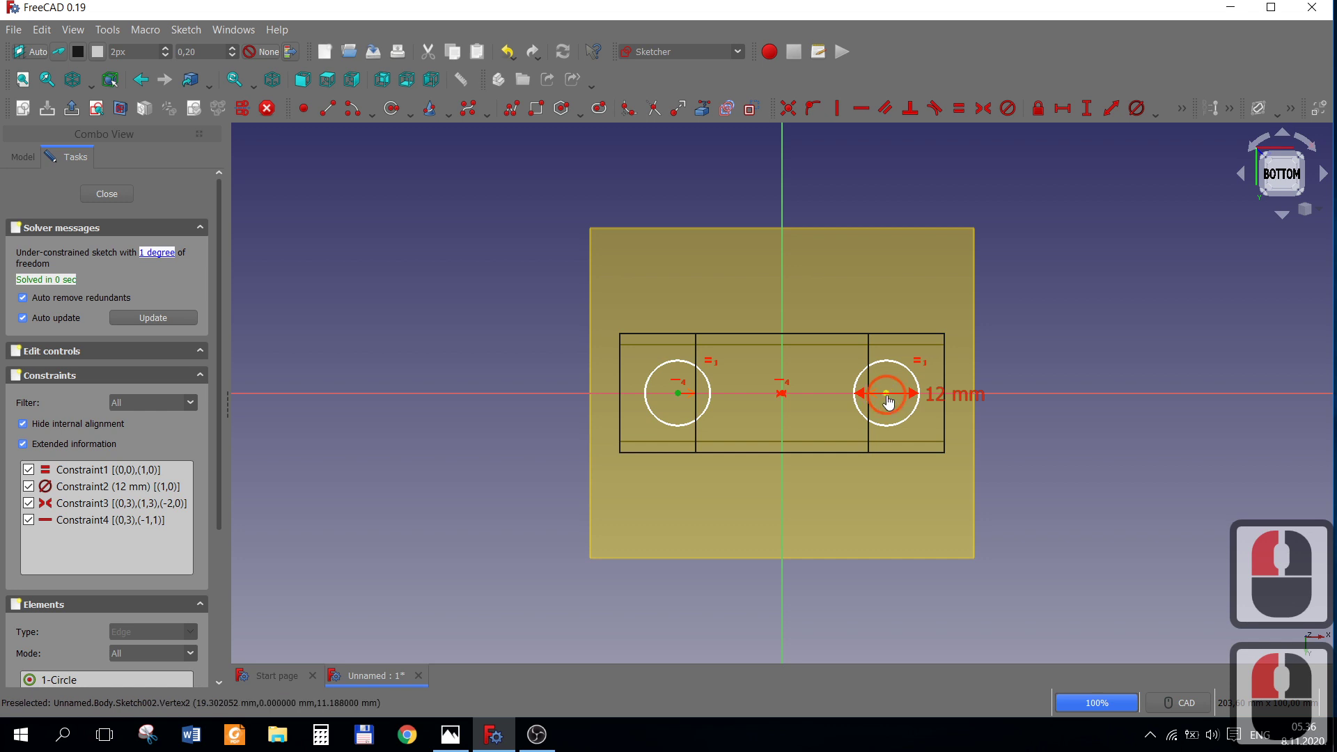
left_click(891, 400)
type("40")
key("Return")
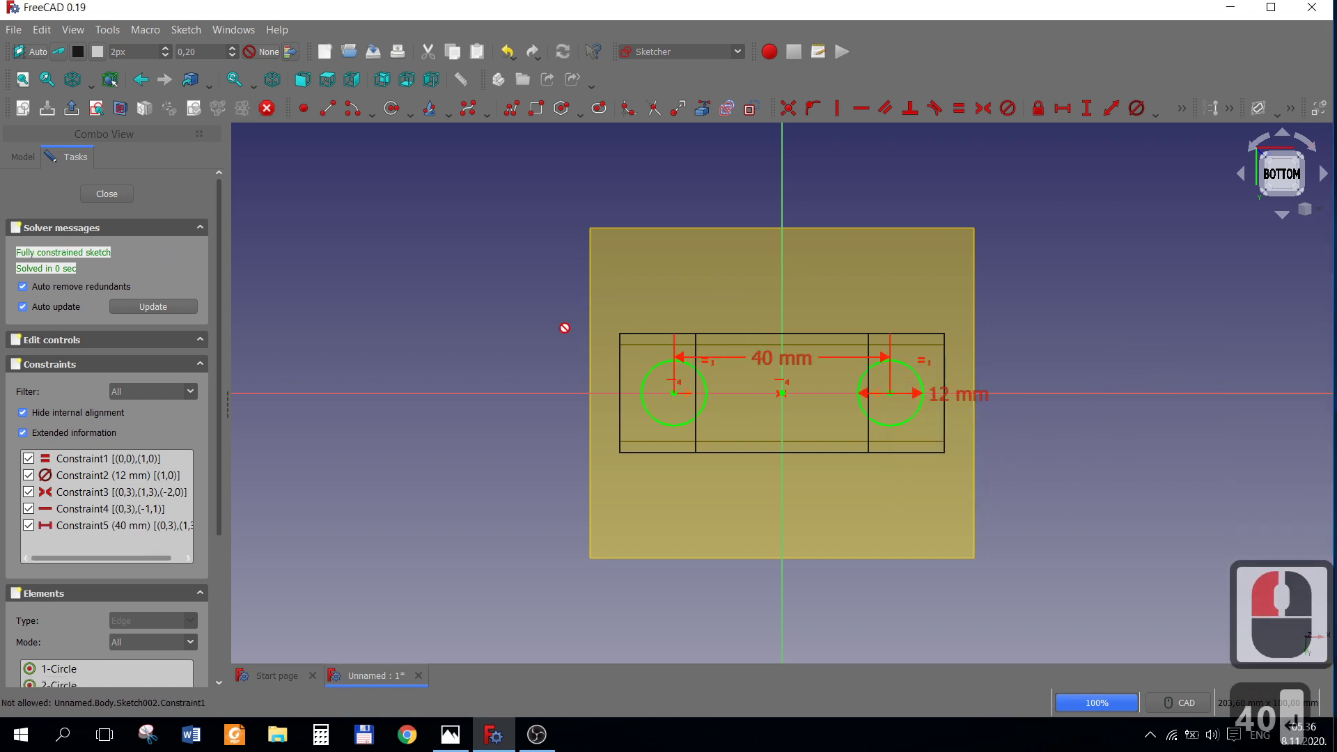
type("40 ↩")
left_click(40, 160)
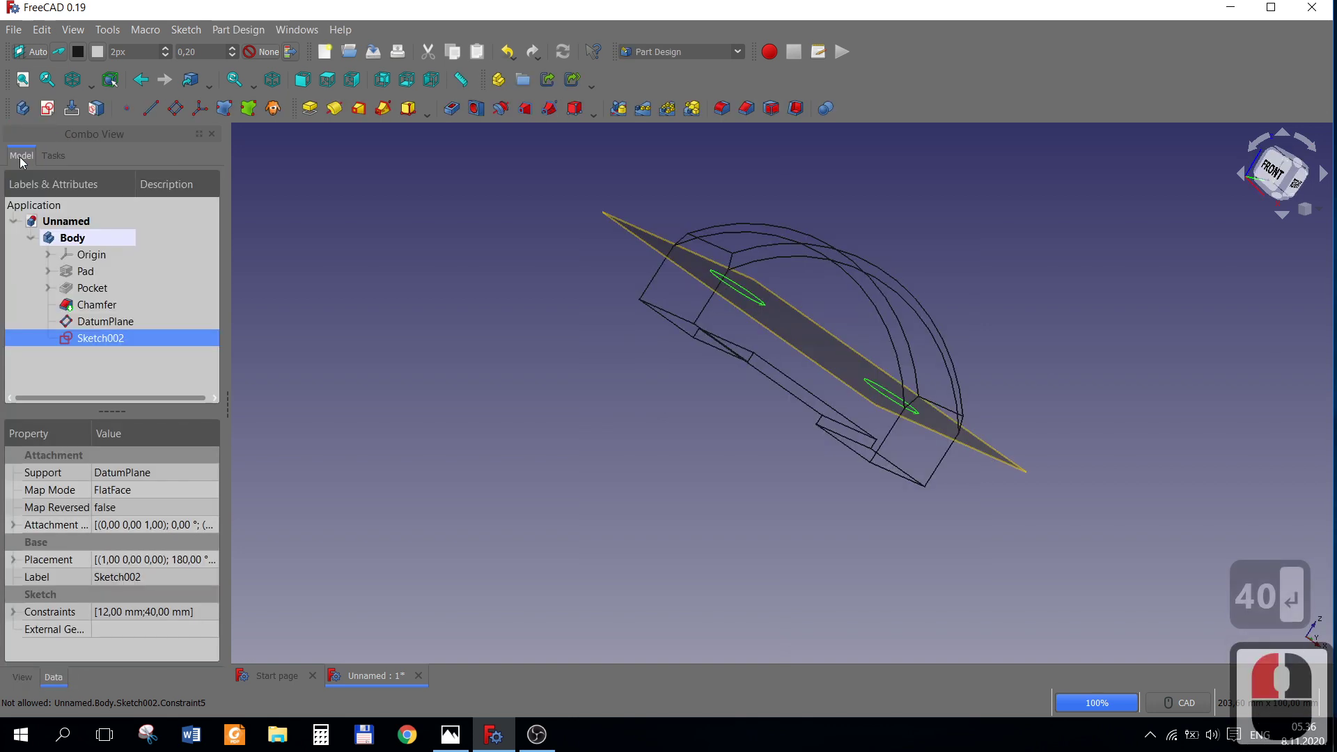
Pocket the hole sketch with Dimension depth type and a 22 mm length.
left_click(23, 161)
left_click(91, 85)
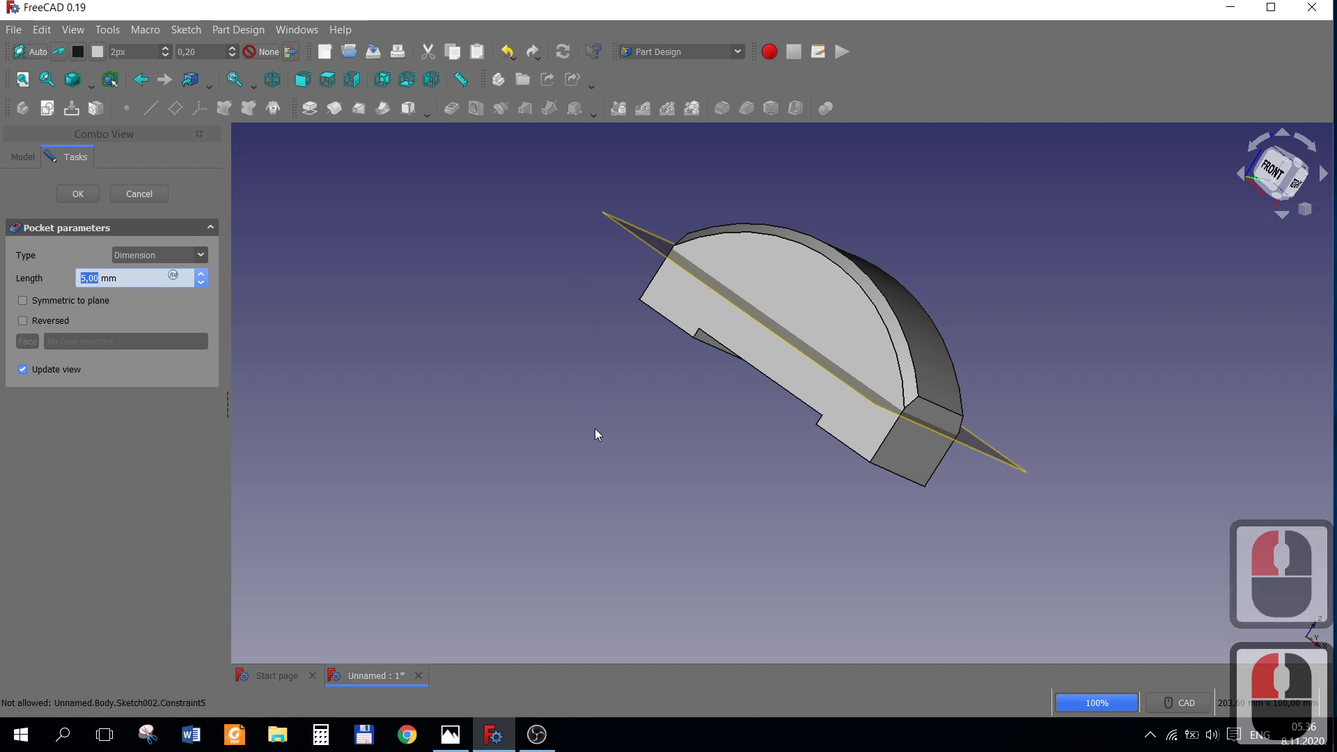
left_click_drag(560, 492, 466, 370)
right_click(466, 370)
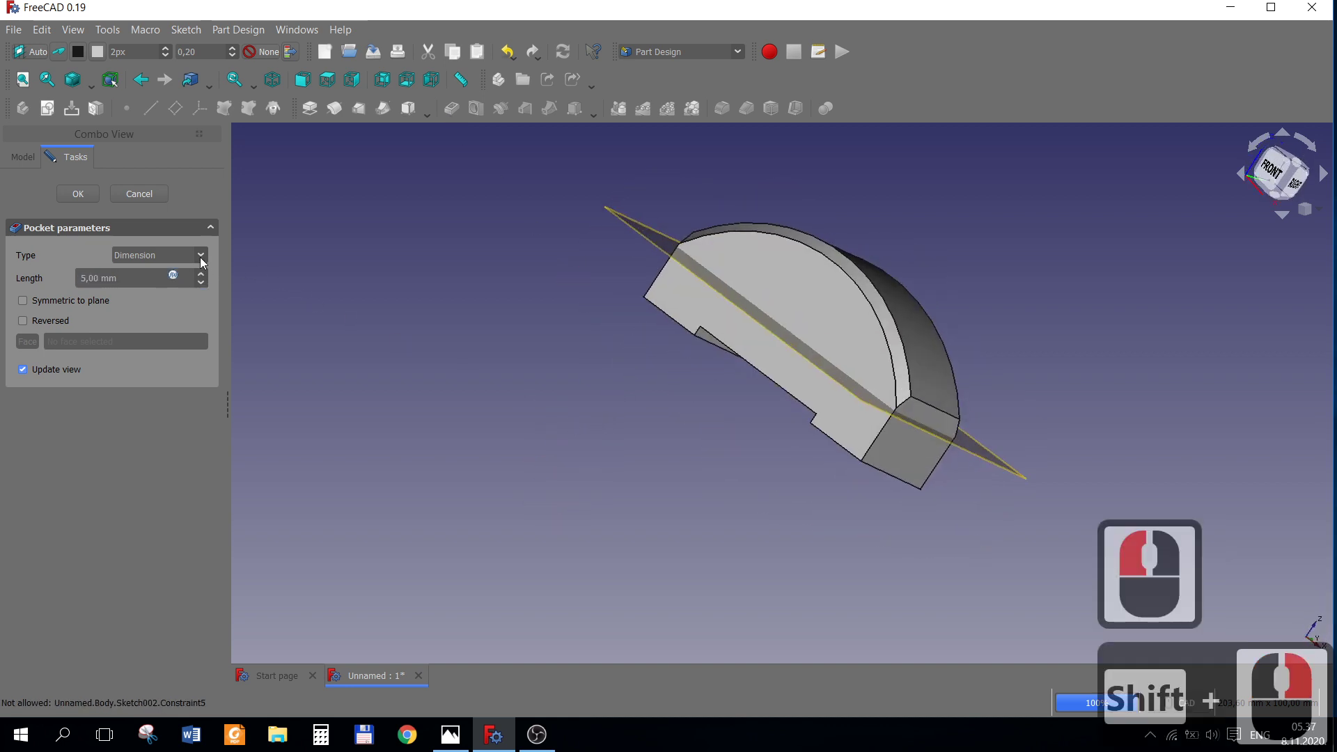
left_click(204, 261)
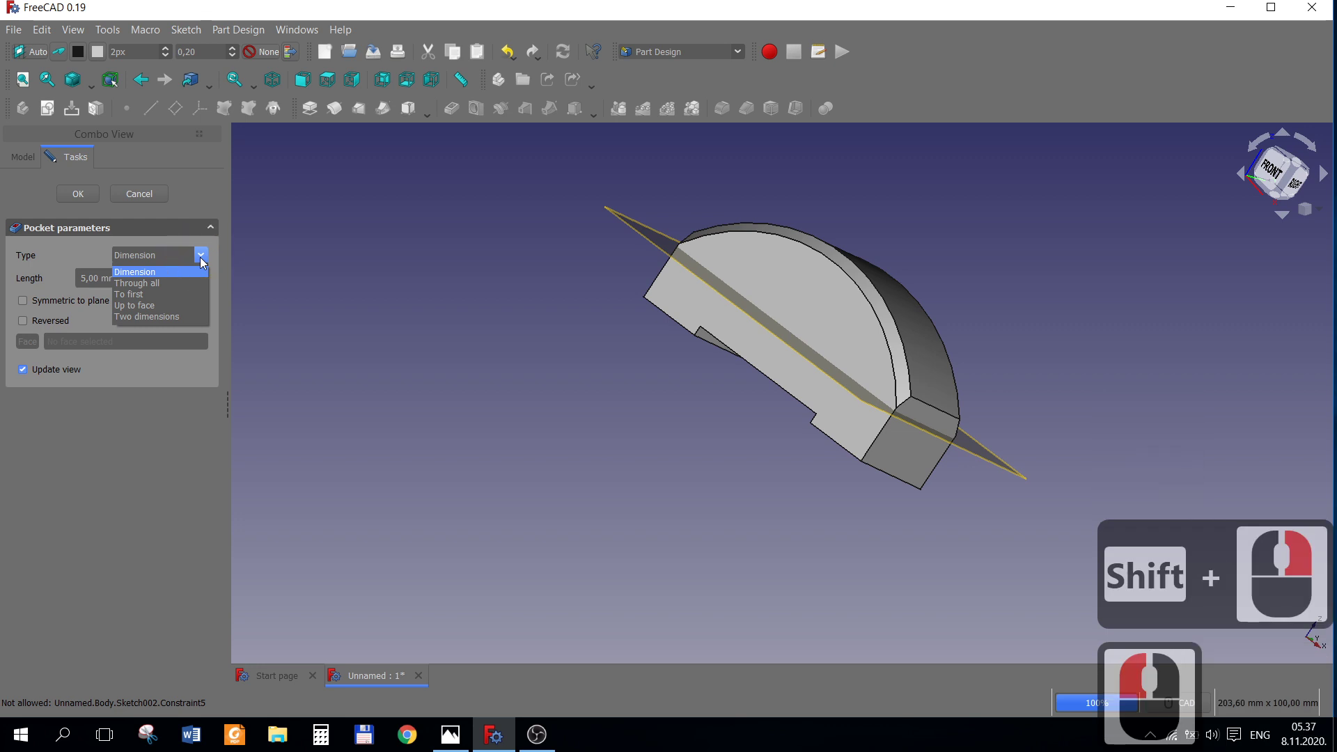
left_click(204, 262)
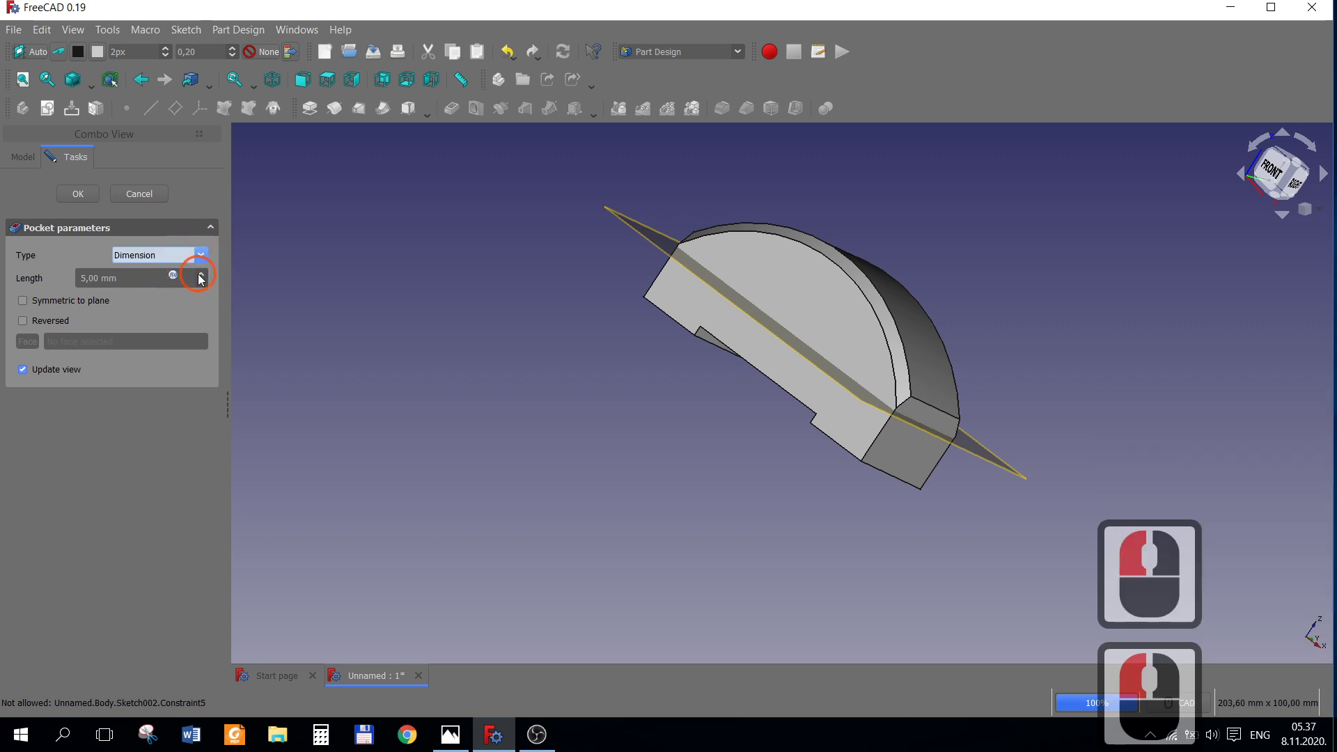
left_click(202, 278)
left_click(202, 278)
double_click(202, 279)
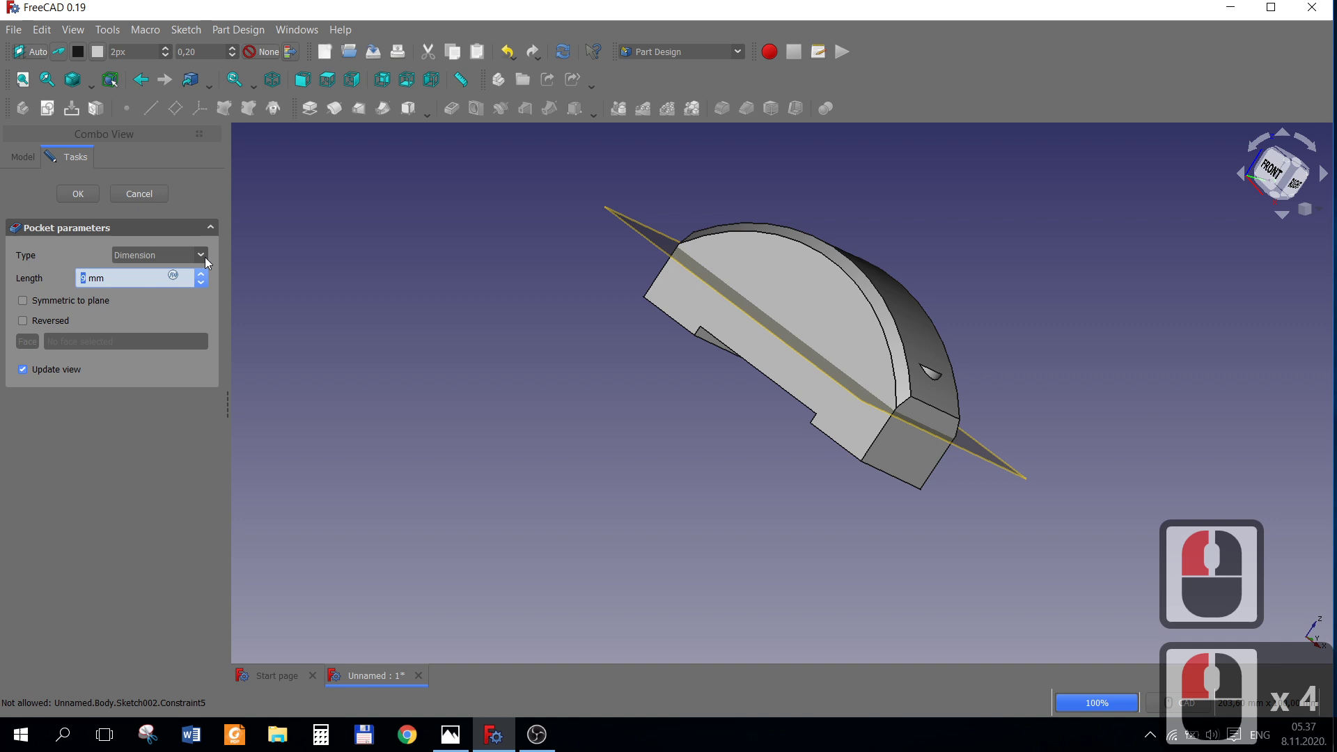
left_click(209, 262)
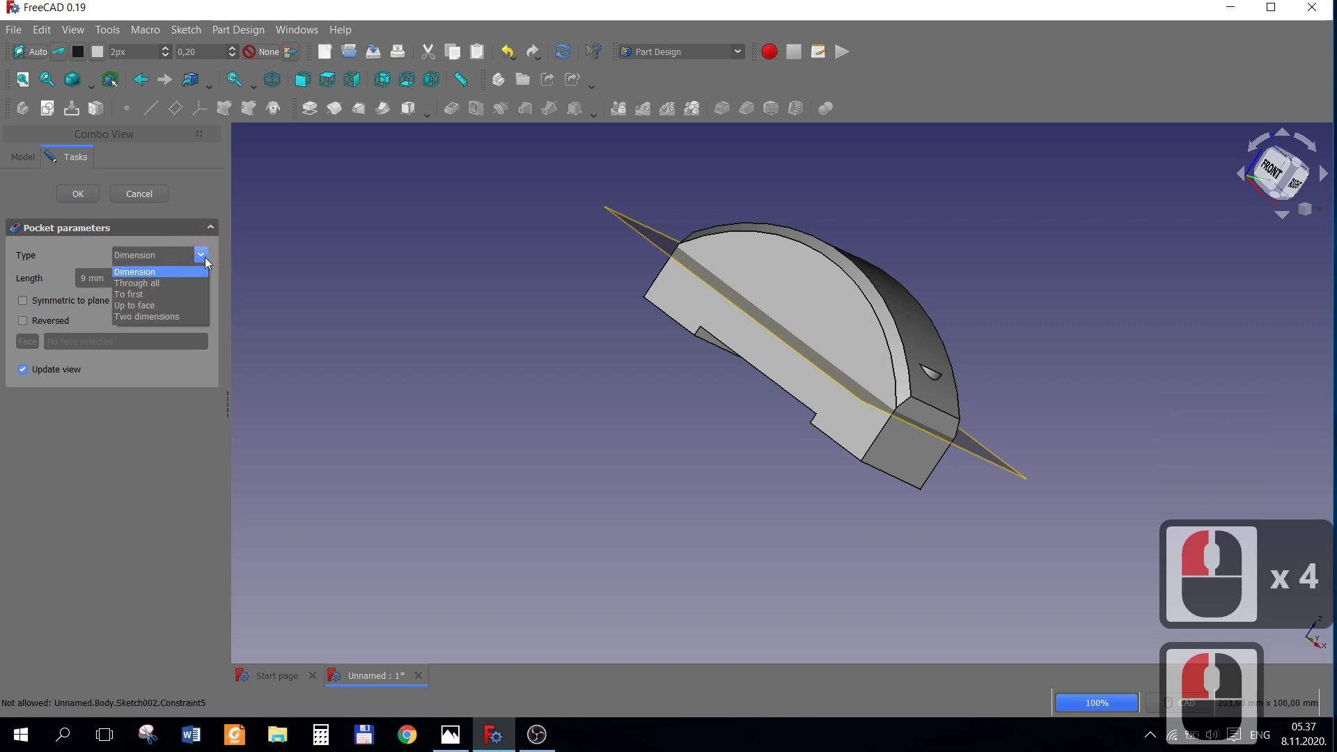
left_click(244, 273)
left_click(207, 276)
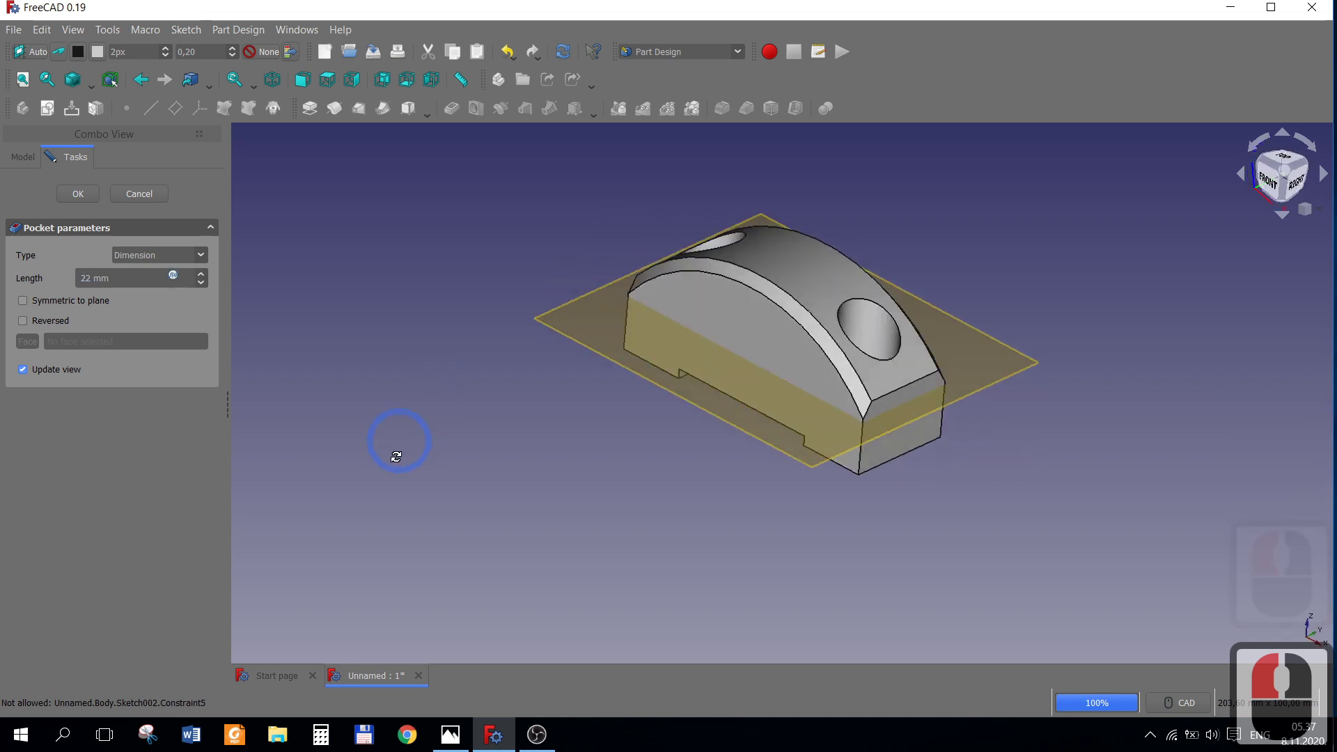
Inspect the holes, confirm the 22 mm Pocket001 and recheck the reference drawing.
left_click_drag(398, 457, 468, 488)
right_click(499, 502)
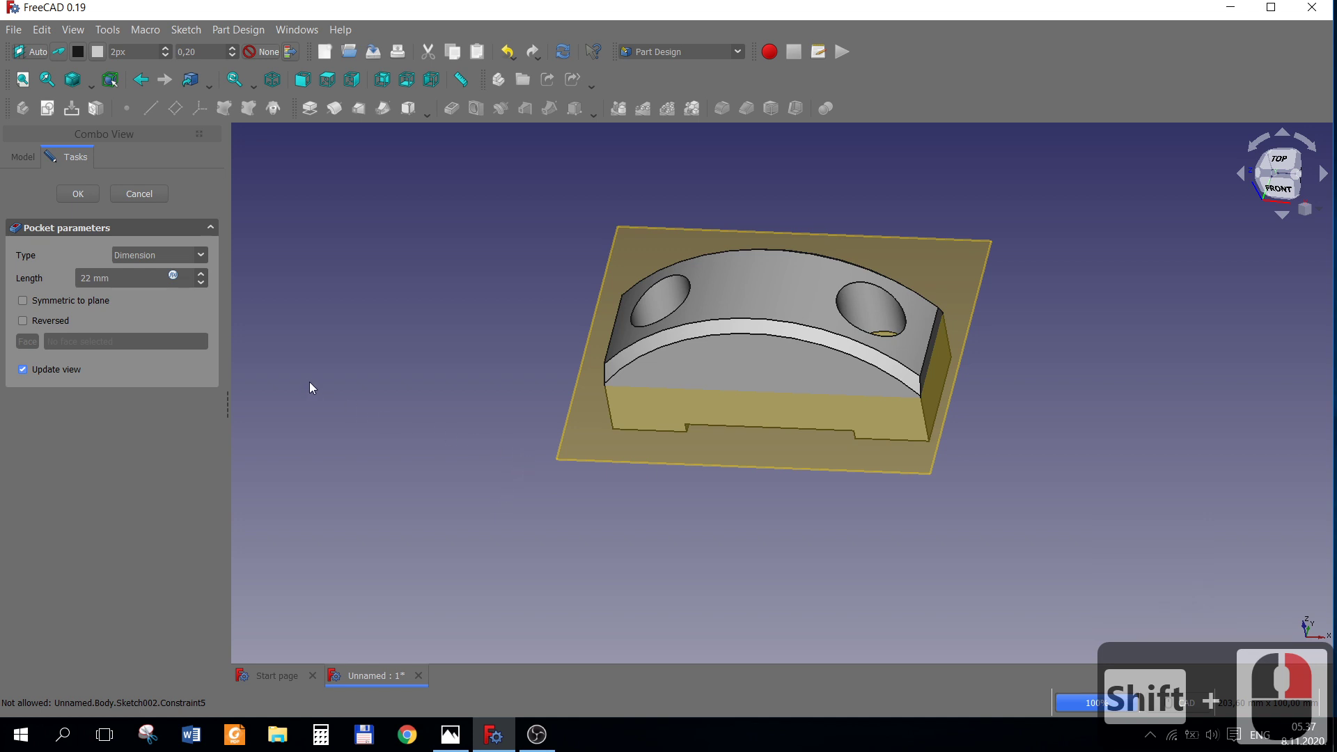
left_click(86, 199)
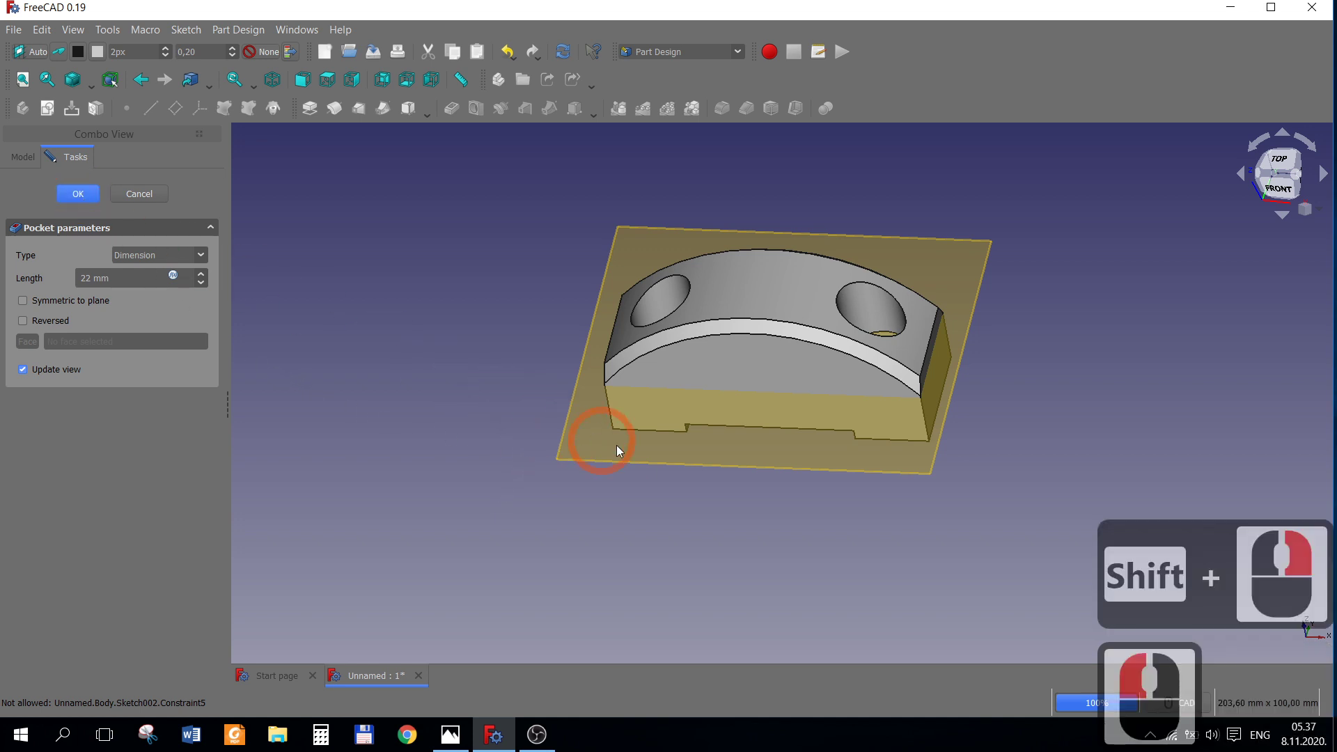
left_click(446, 742)
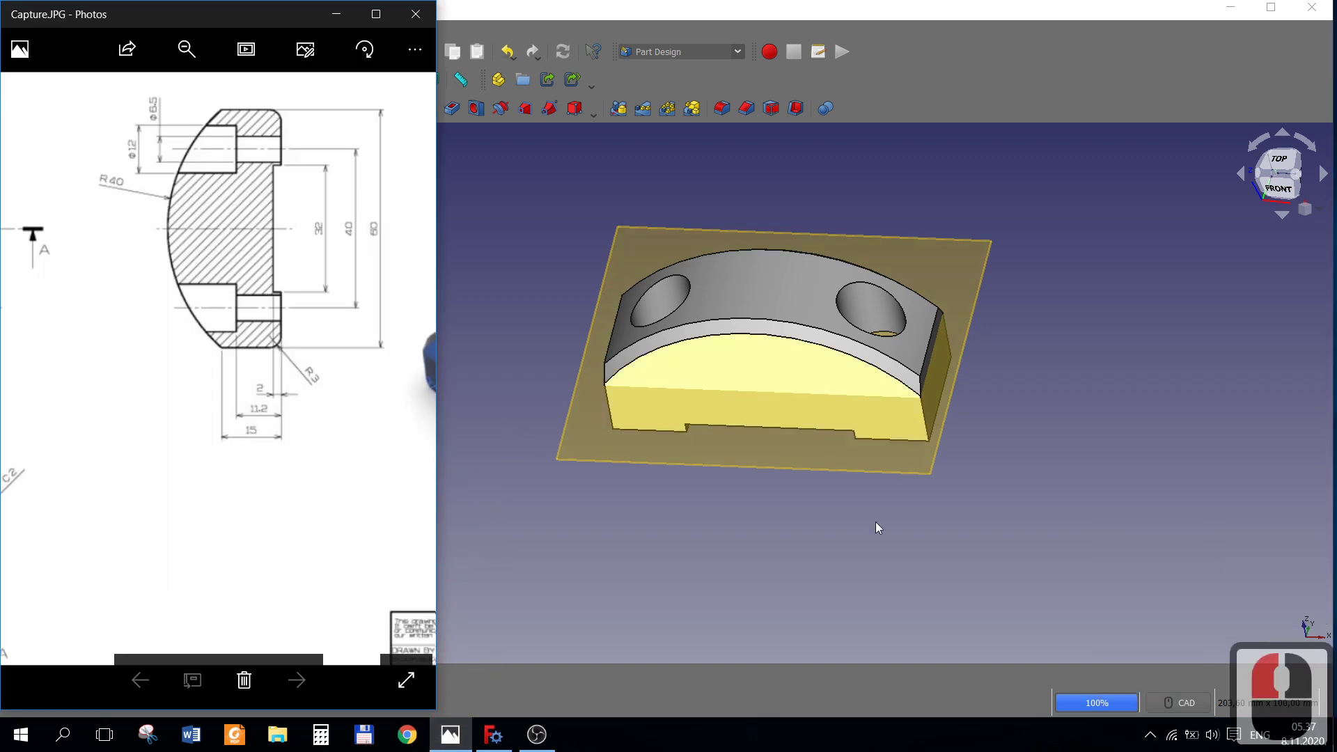
right_click(759, 533)
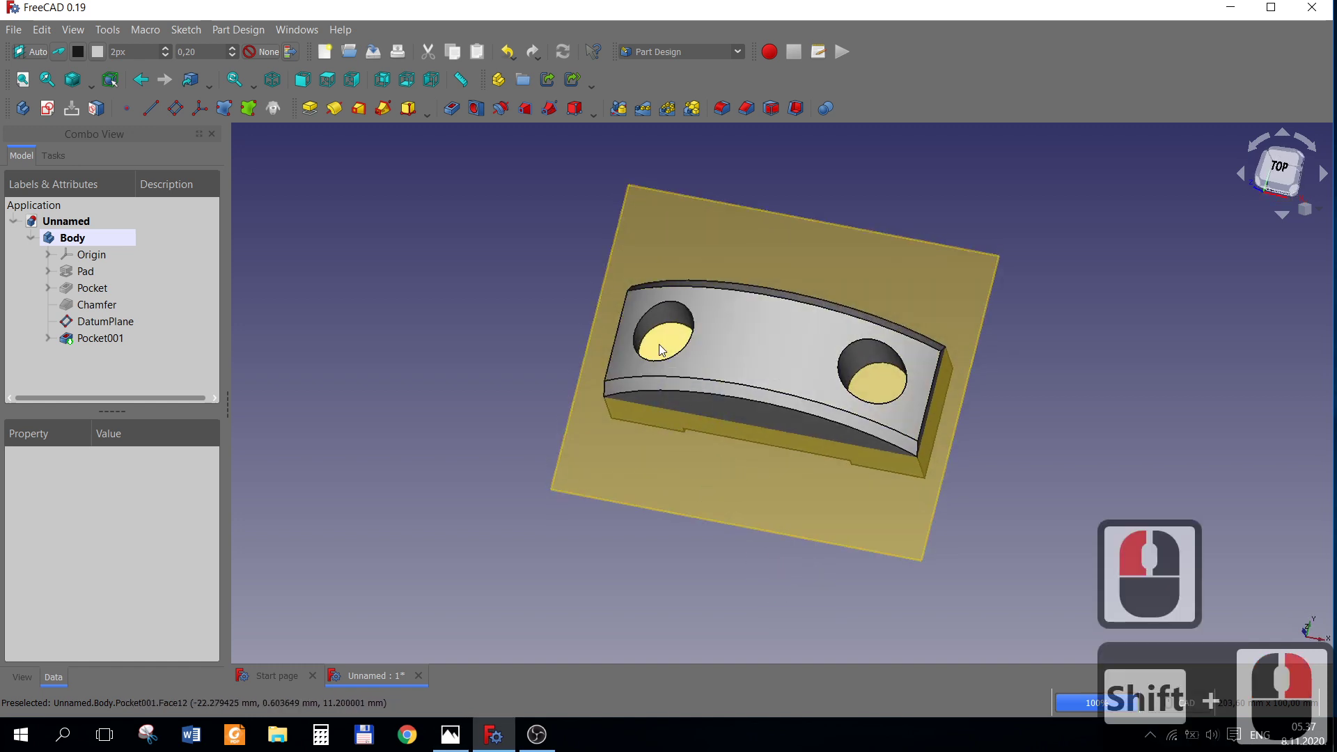
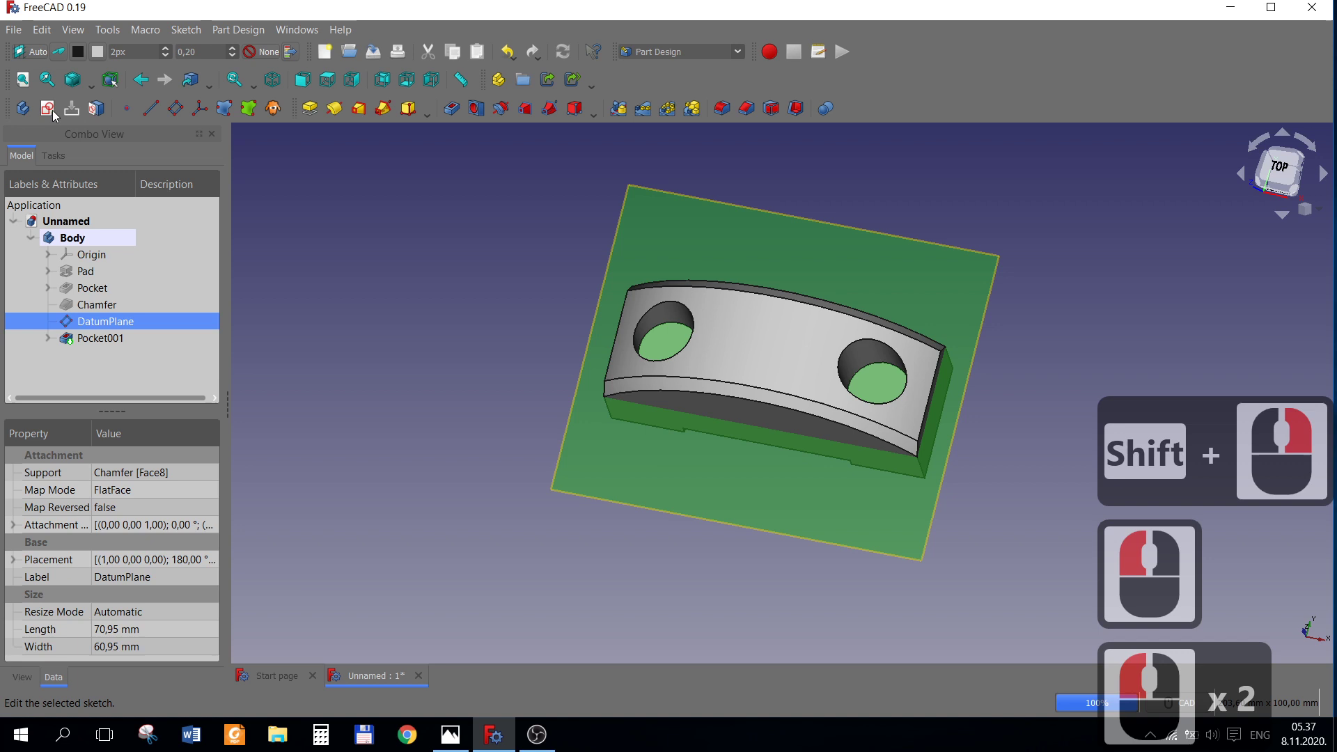
Start Sketch003 on the datum plane with the circle tool and hide the datum plane.
left_click(50, 114)
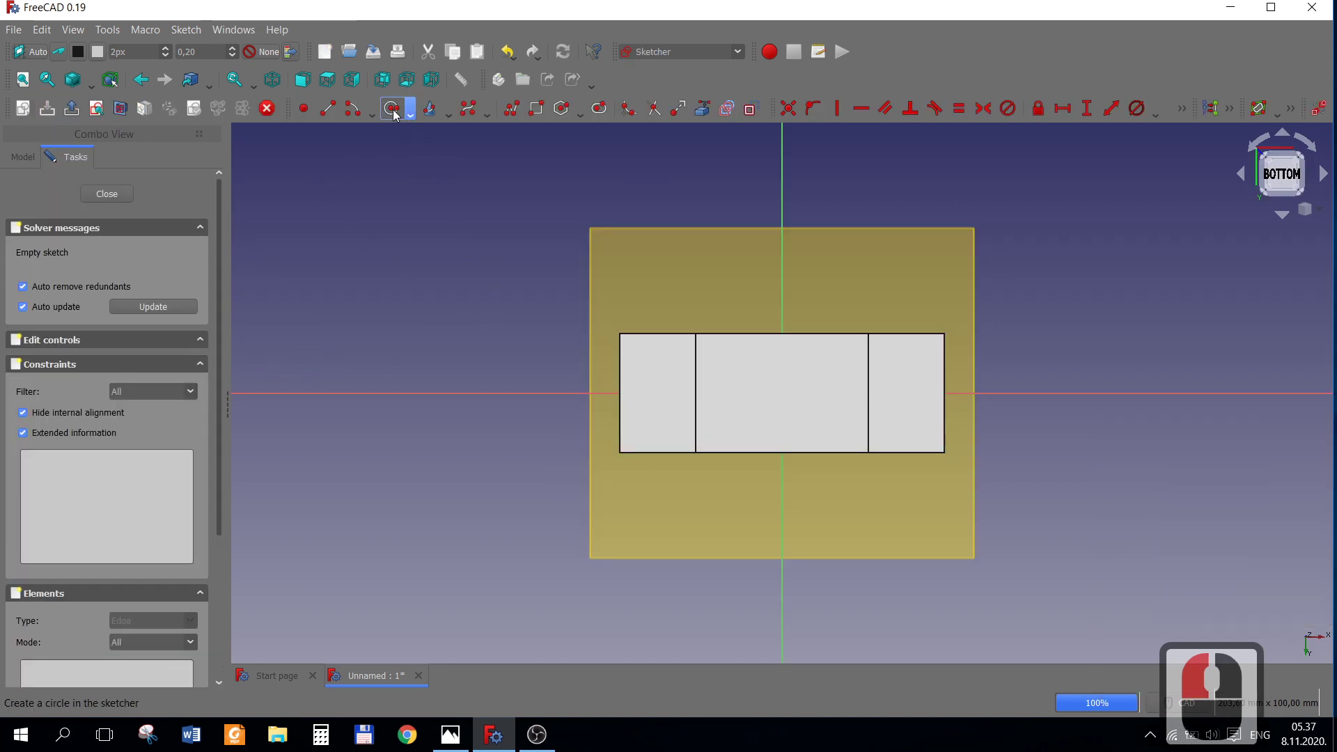
left_click(431, 163)
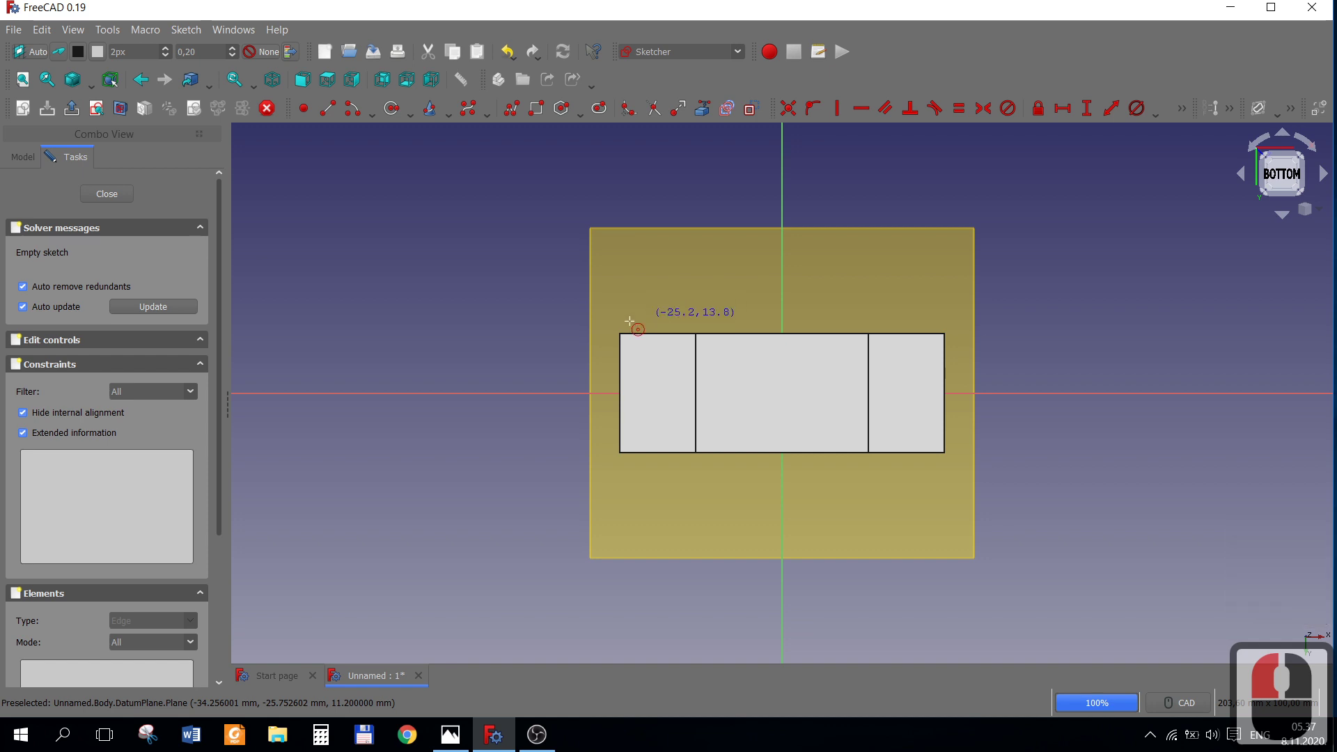
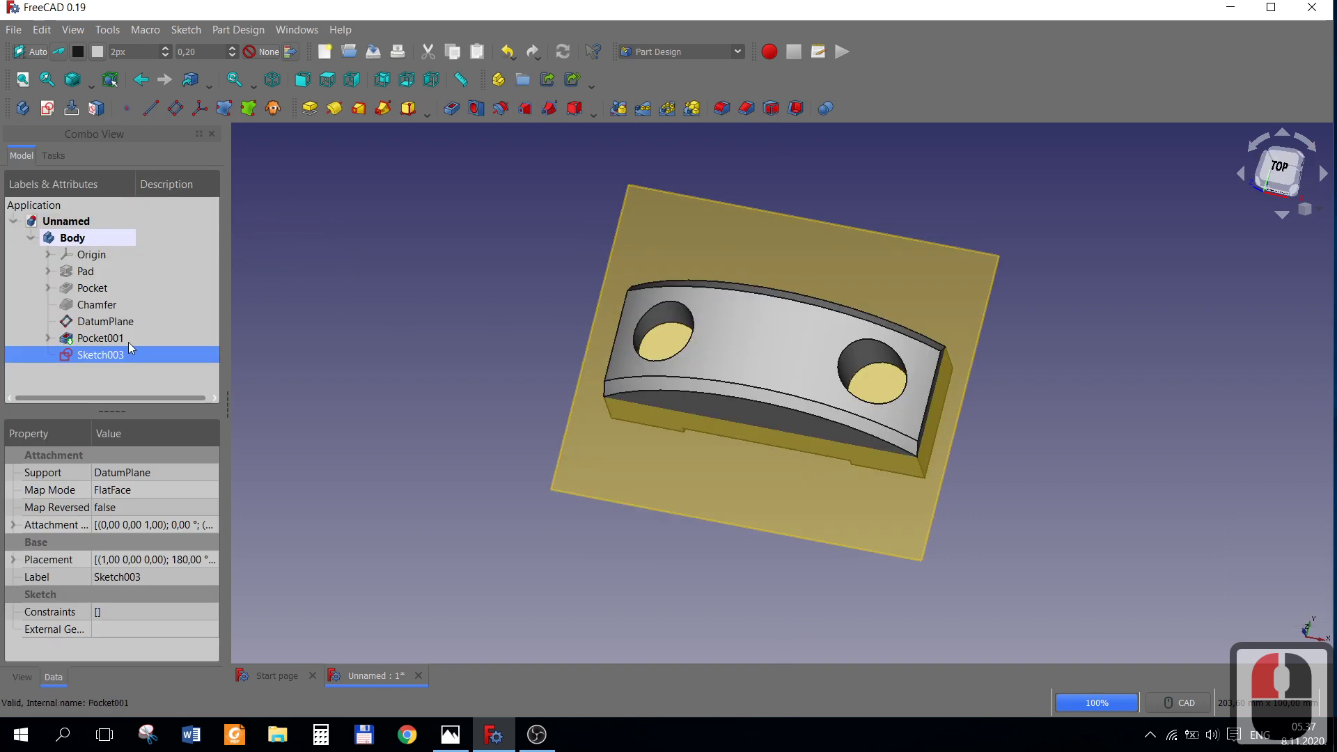
left_click(115, 325)
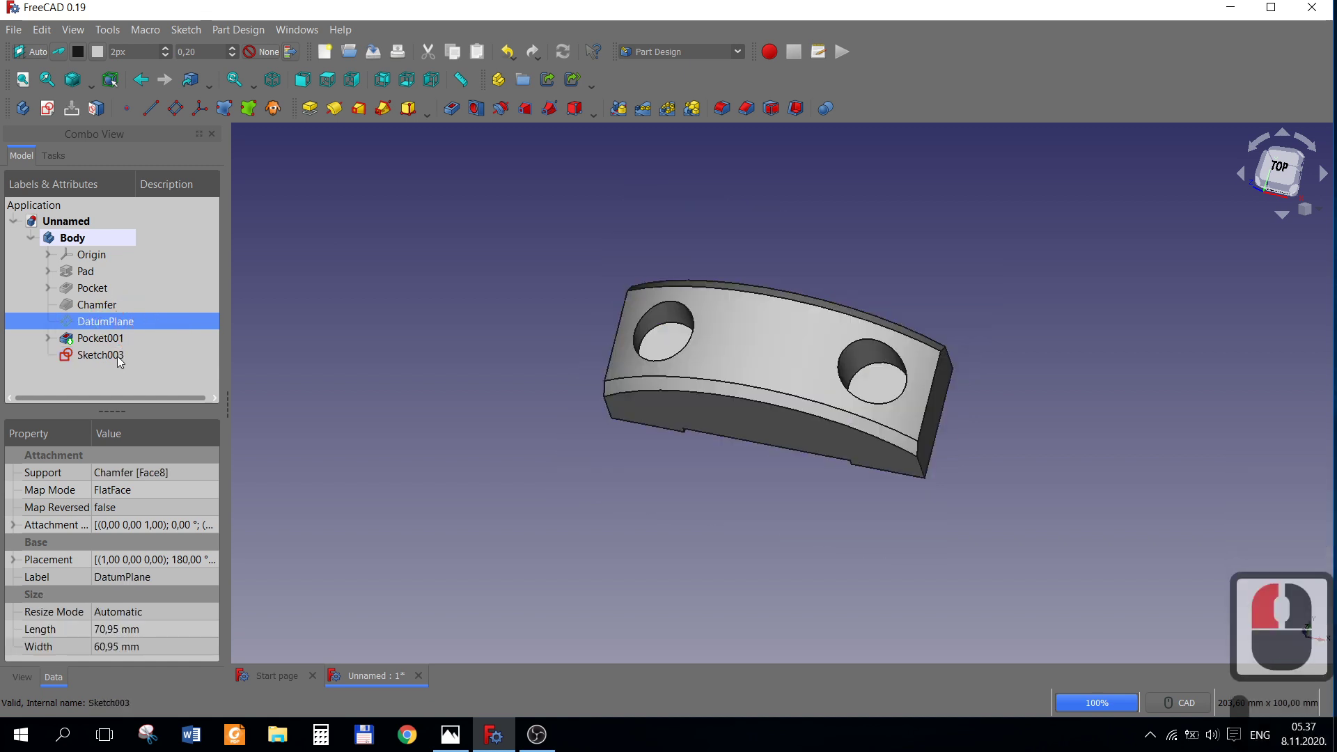
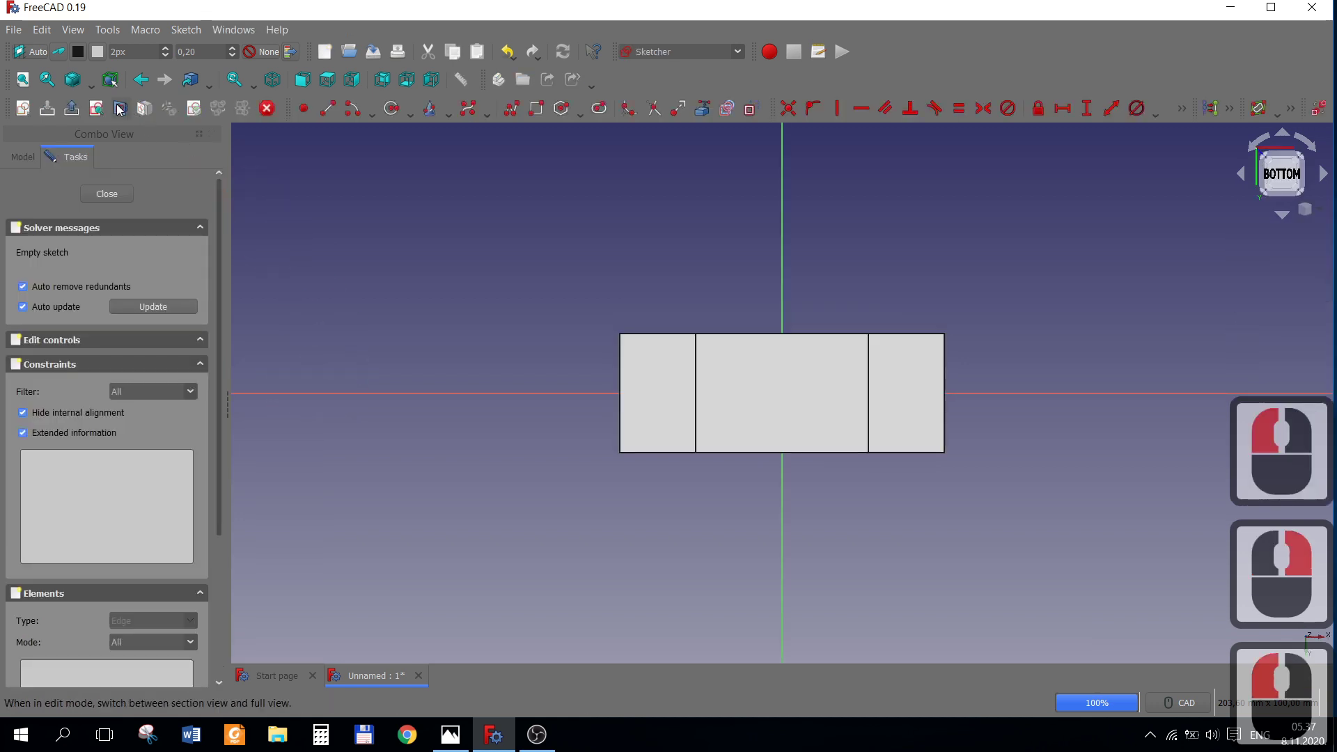
In Wireframe style, make the two new circles equal with a 6.5 mm diameter.
left_click(97, 90)
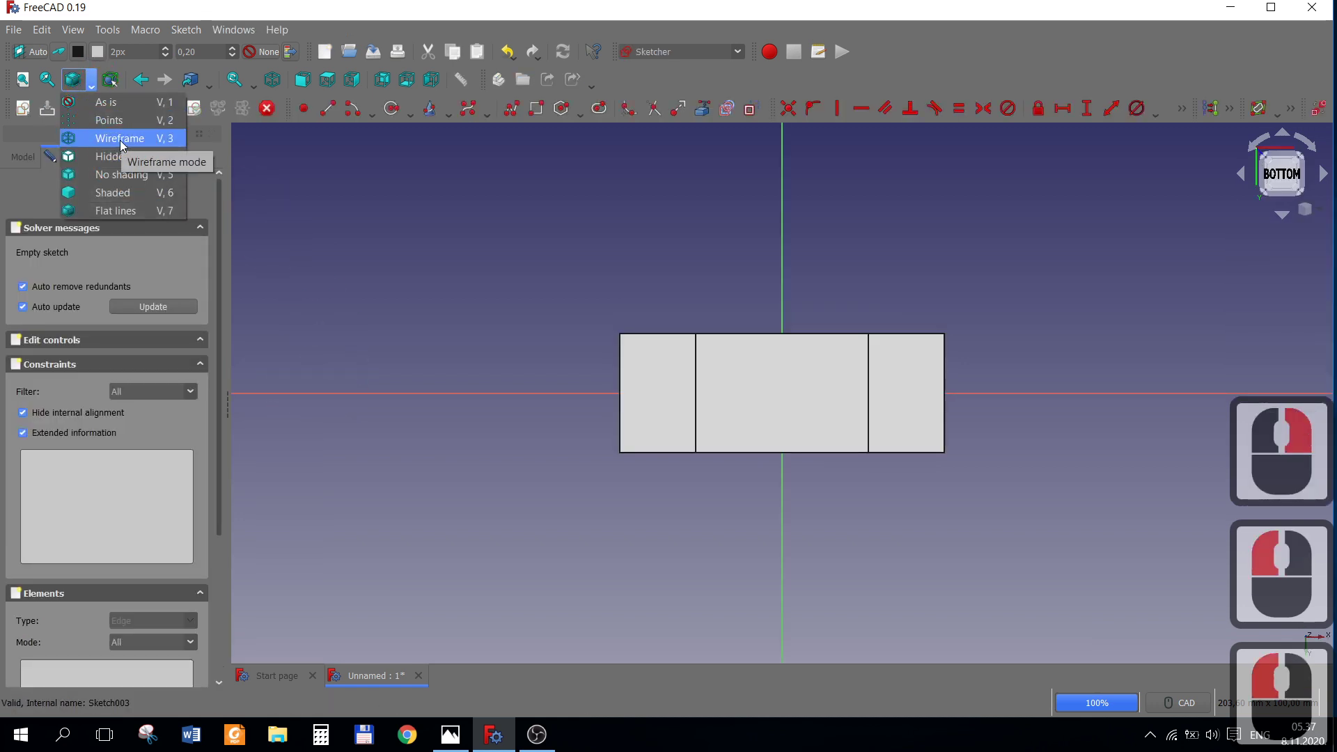
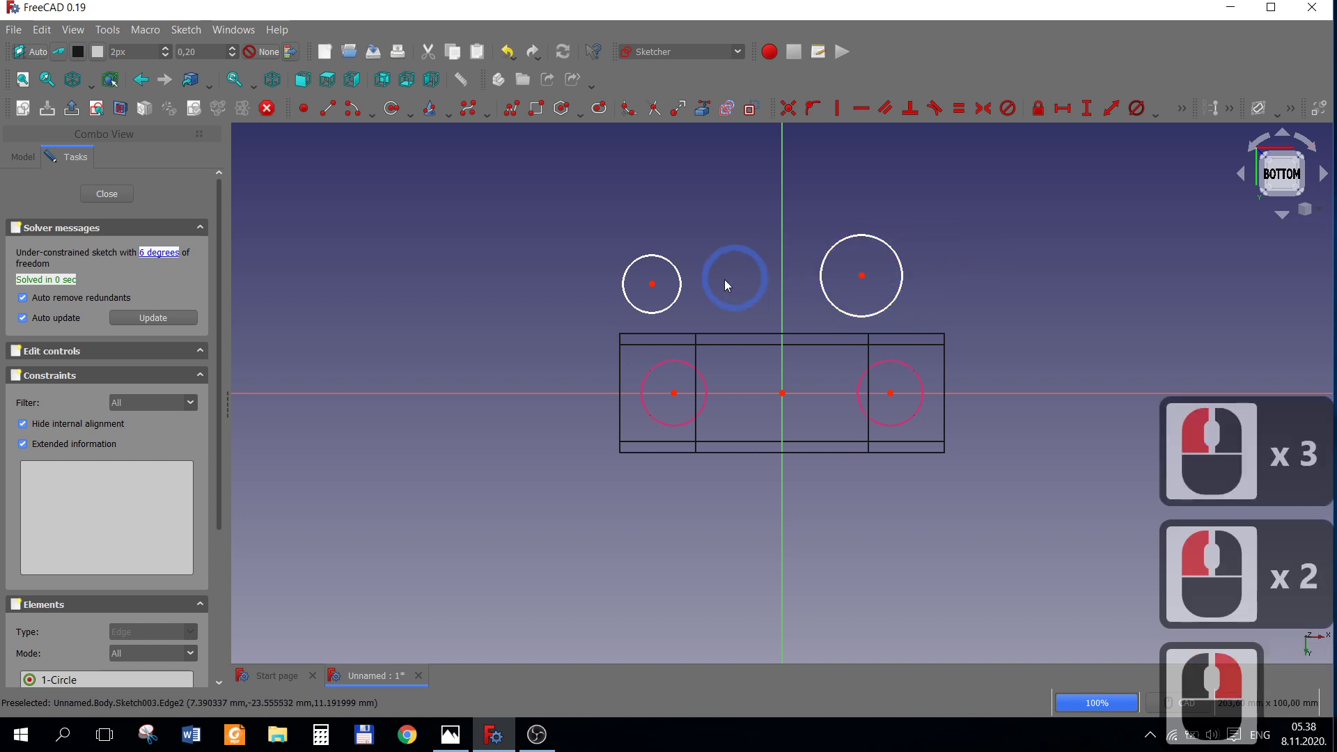
left_click(683, 272)
left_click(861, 321)
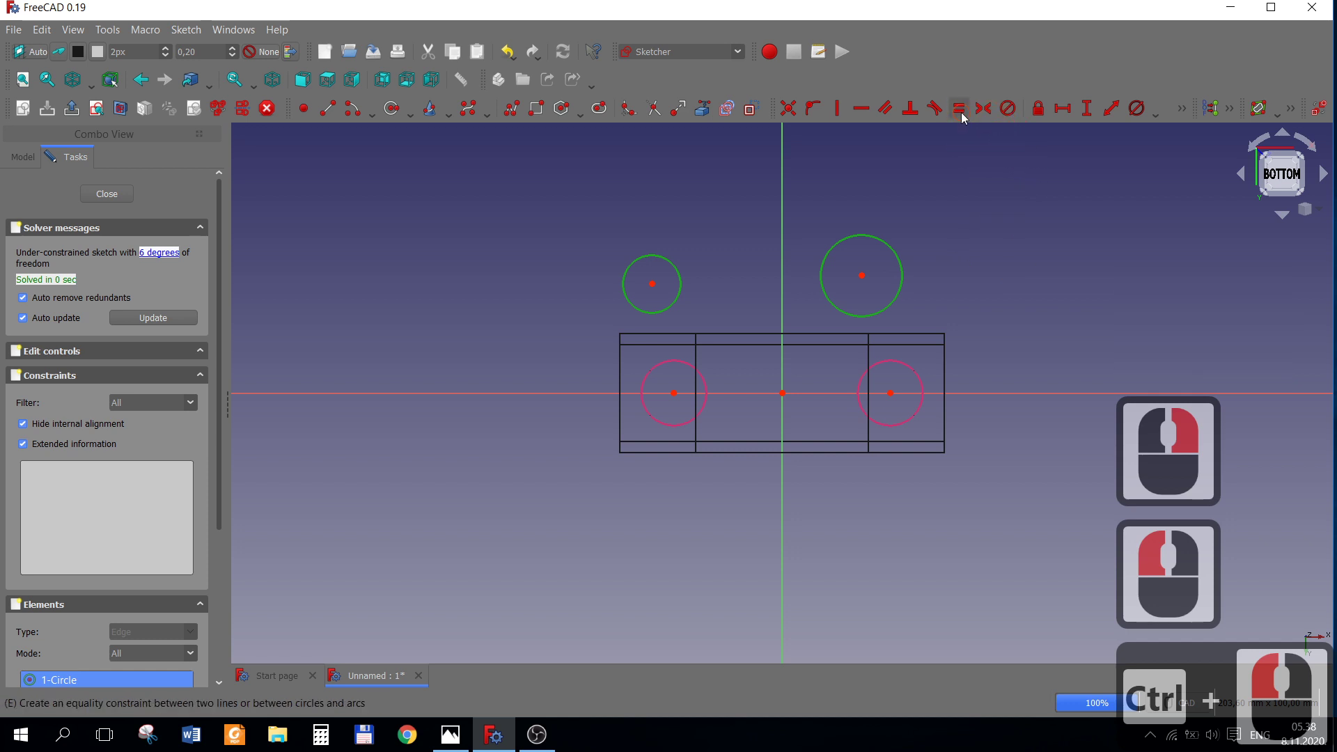
left_click(969, 117)
left_click(453, 738)
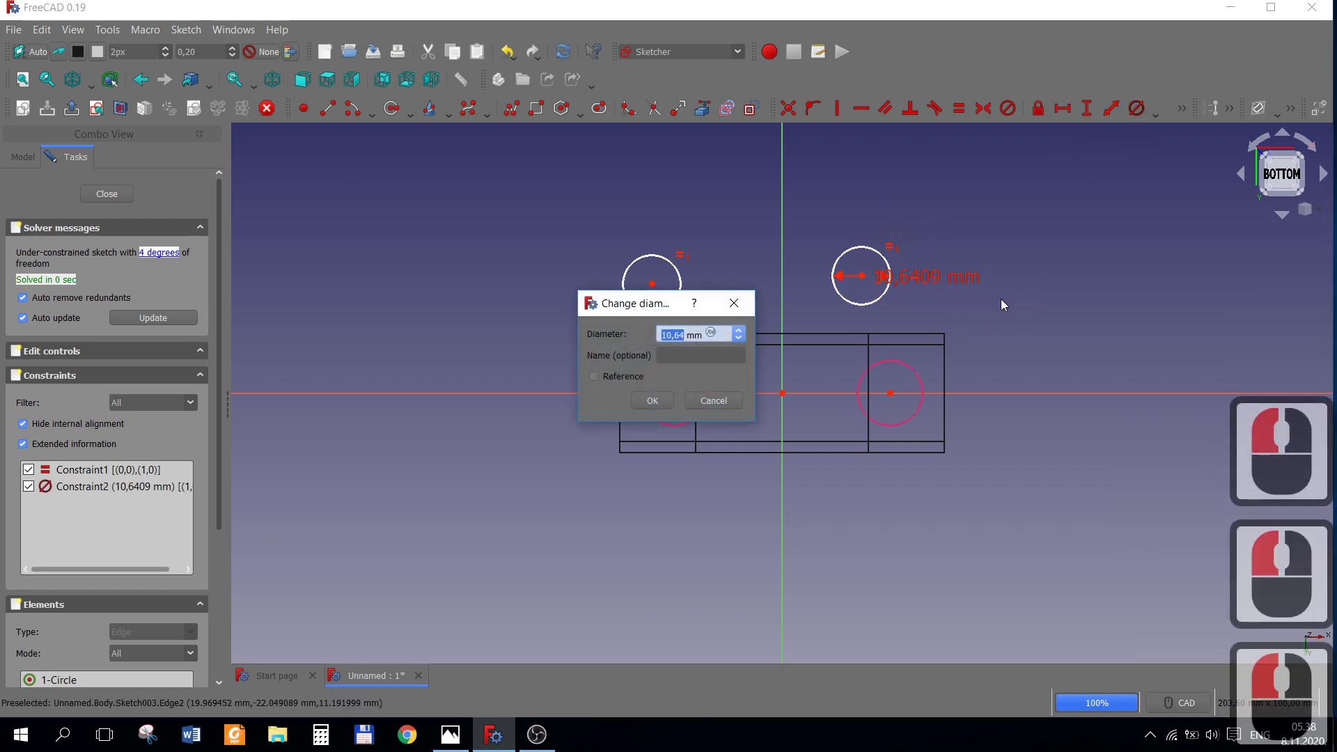
type("6")
type(",5")
key("Return")
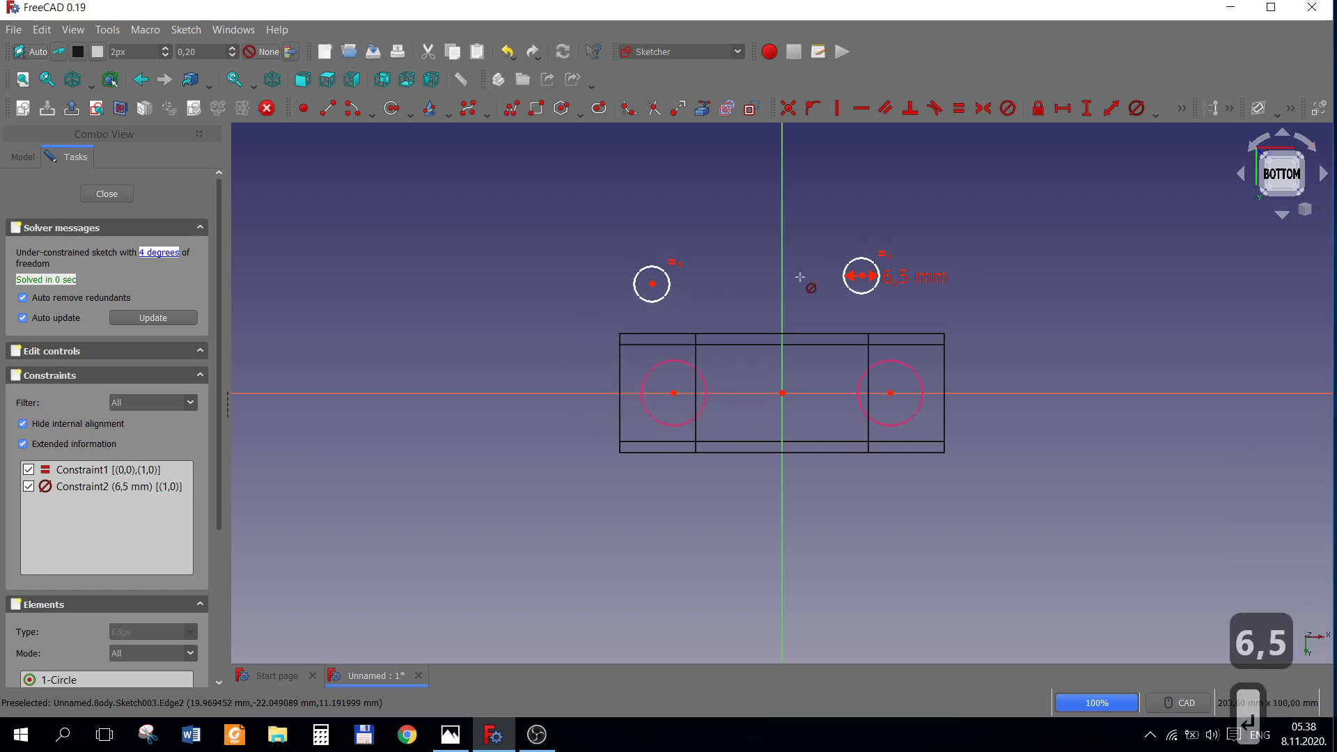
right_click(757, 270)
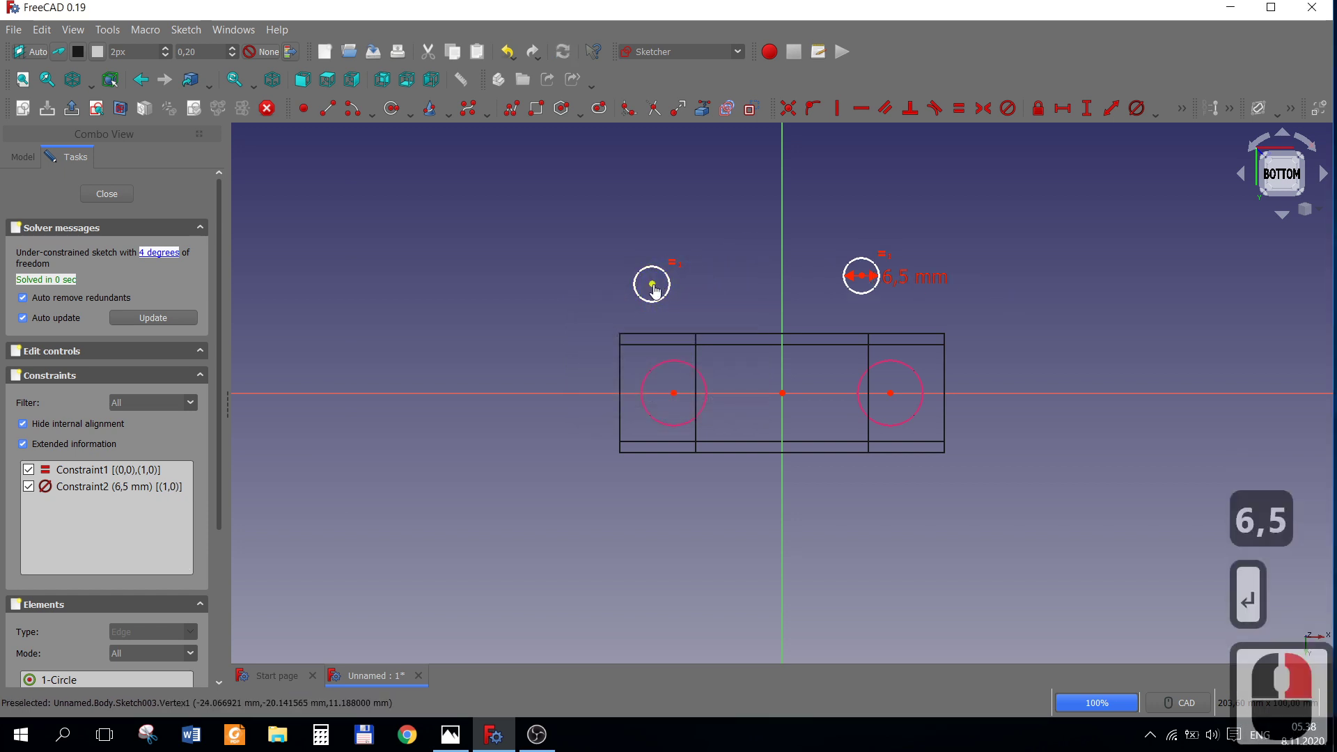
Make both circle centres coincident with the counterbore centres and close the sketch.
left_click(659, 292)
left_click(680, 399)
left_click(796, 114)
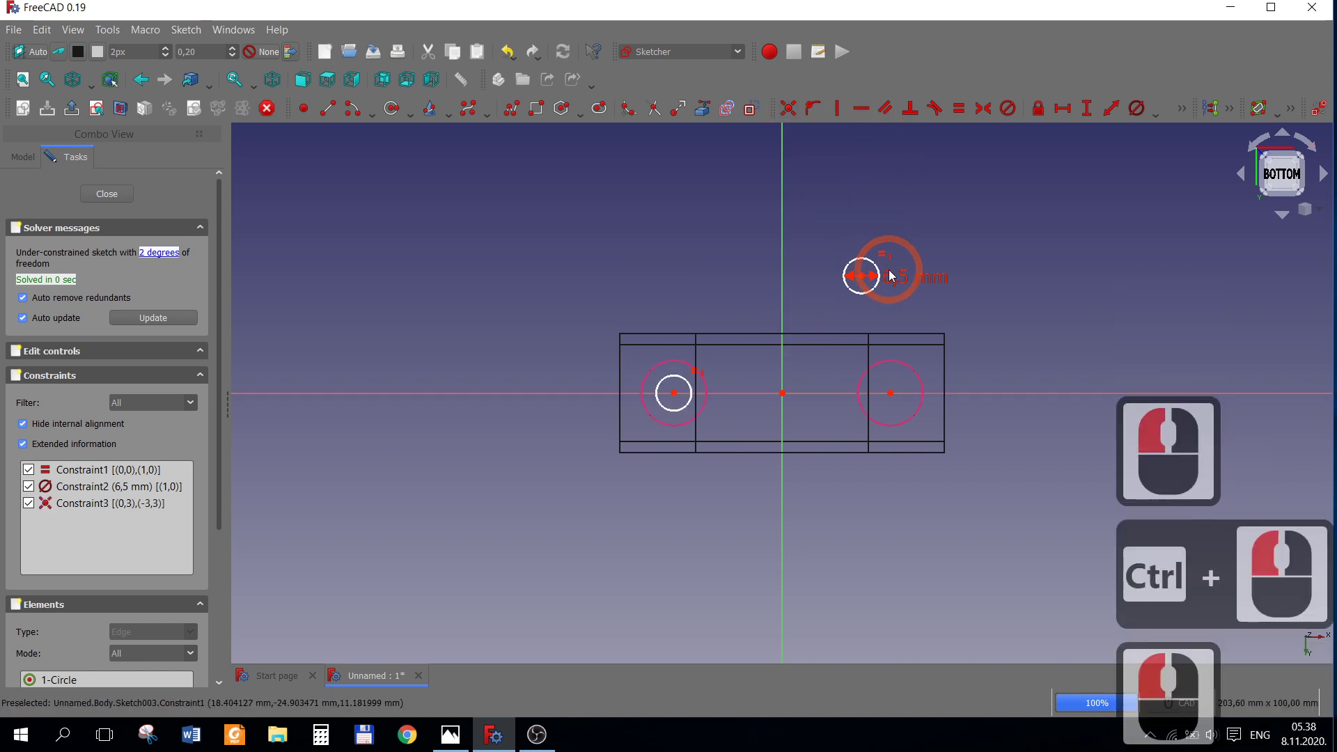
left_click(868, 282)
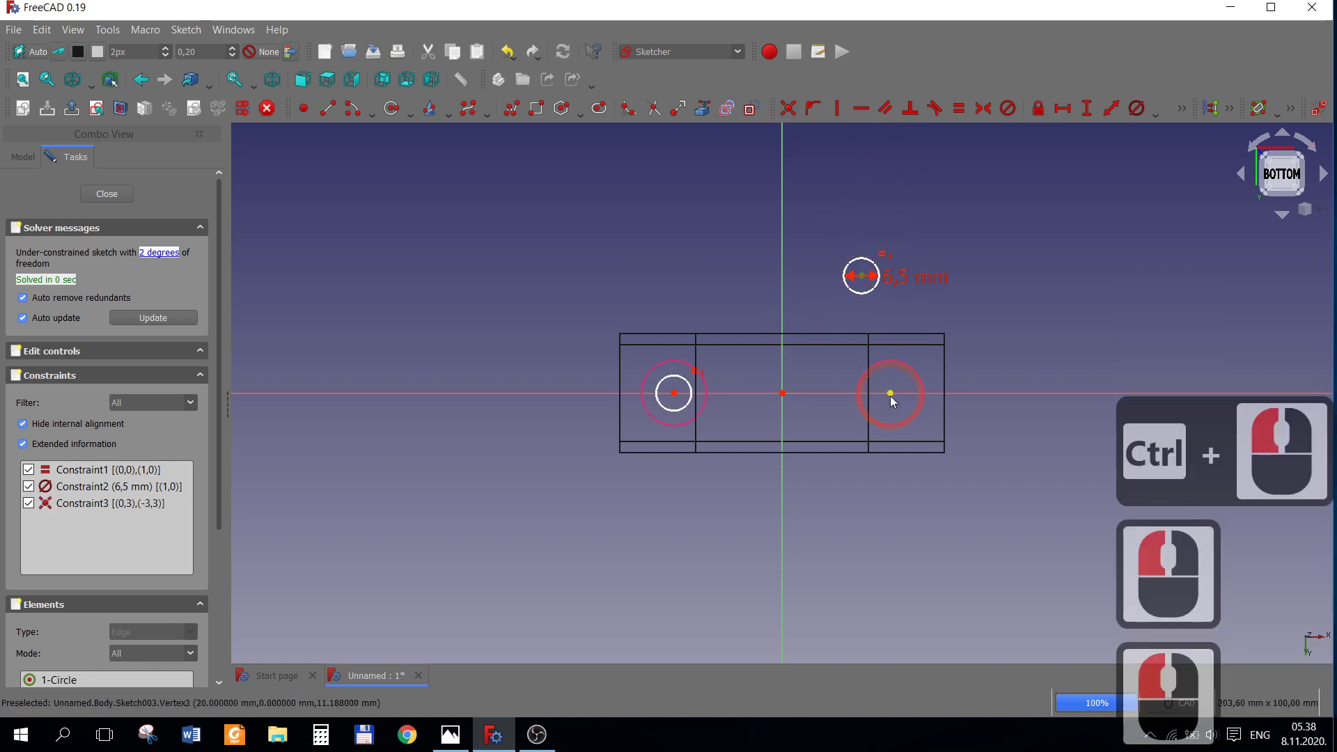
left_click(894, 401)
left_click(786, 117)
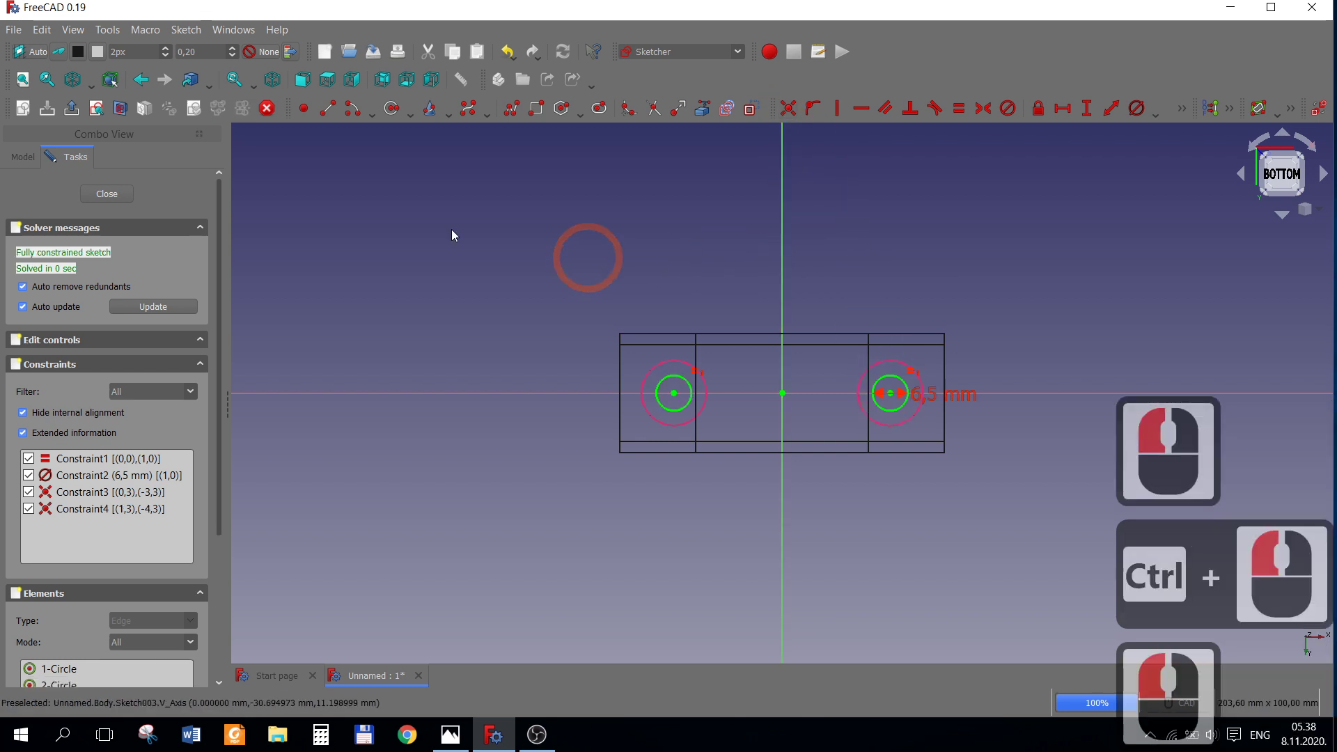
left_click(119, 201)
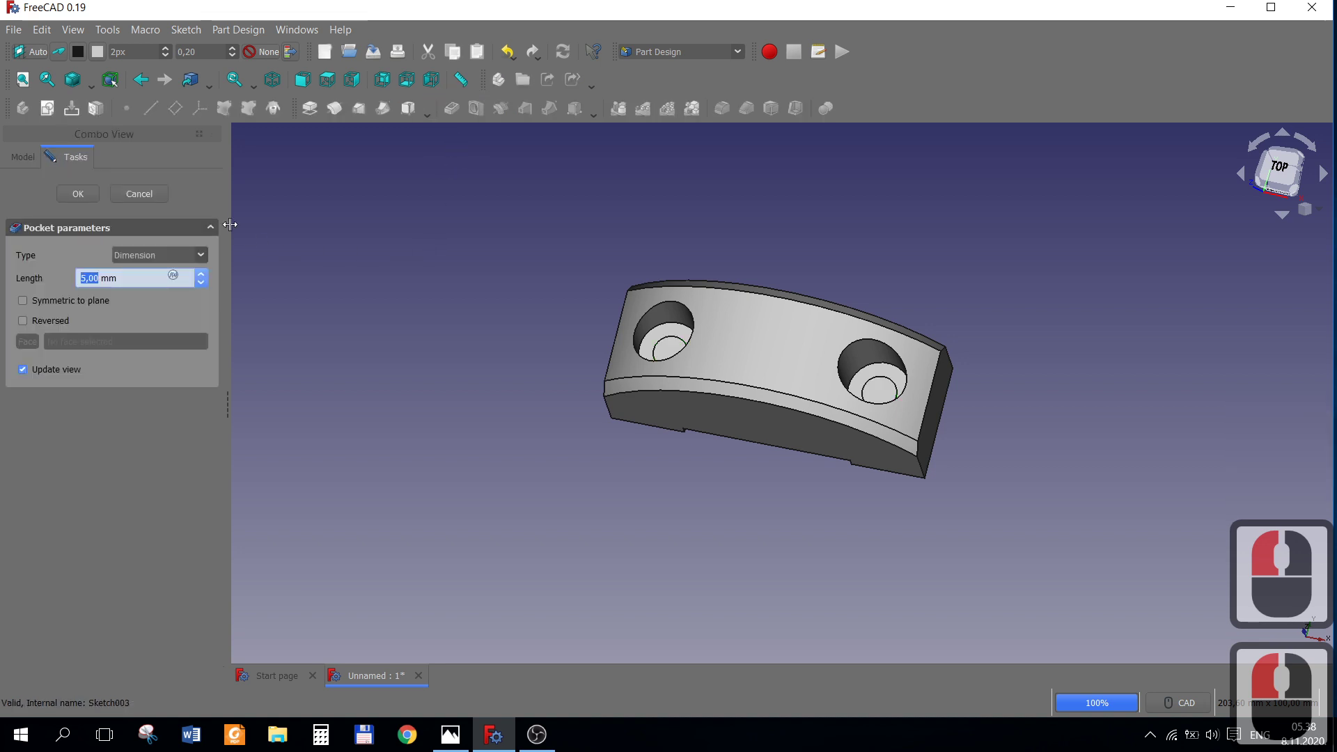
Pocket the 6.5 mm circles Through all, Reversed, creating Pocket002 through holes.
left_click(183, 261)
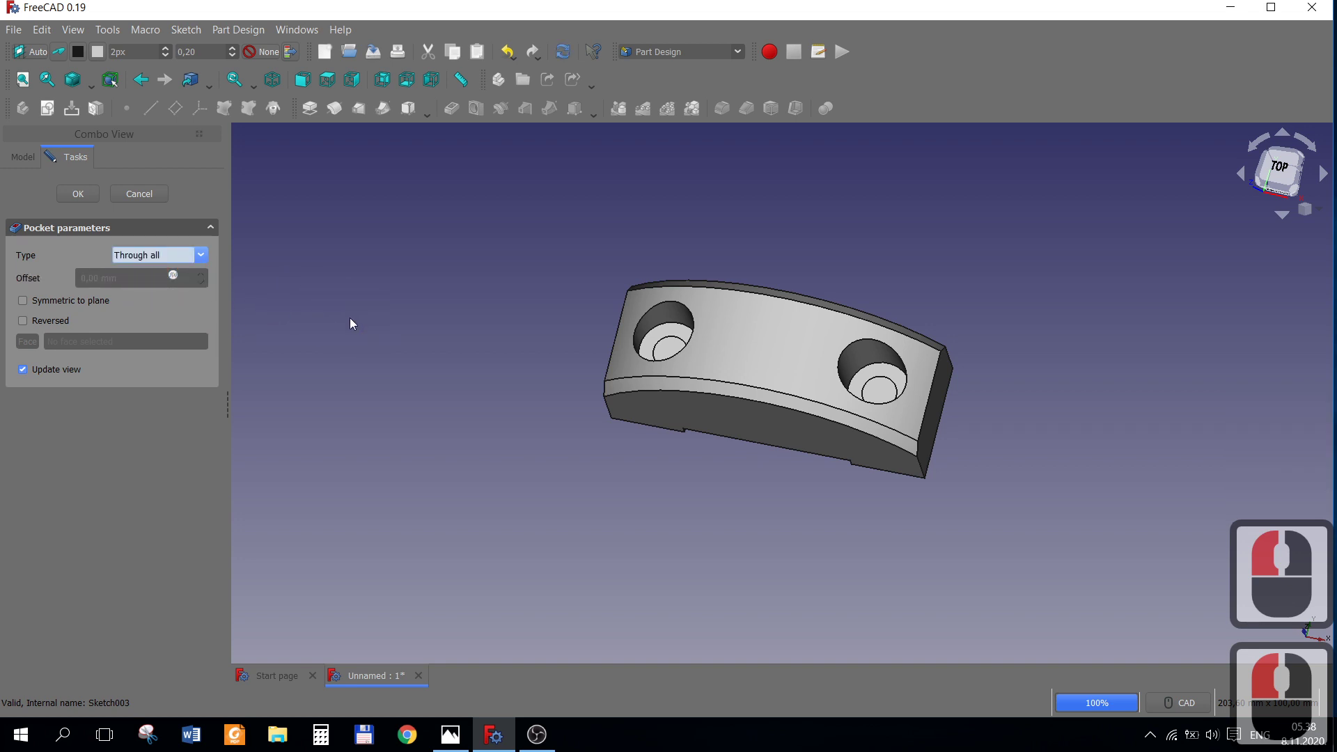
left_click(31, 329)
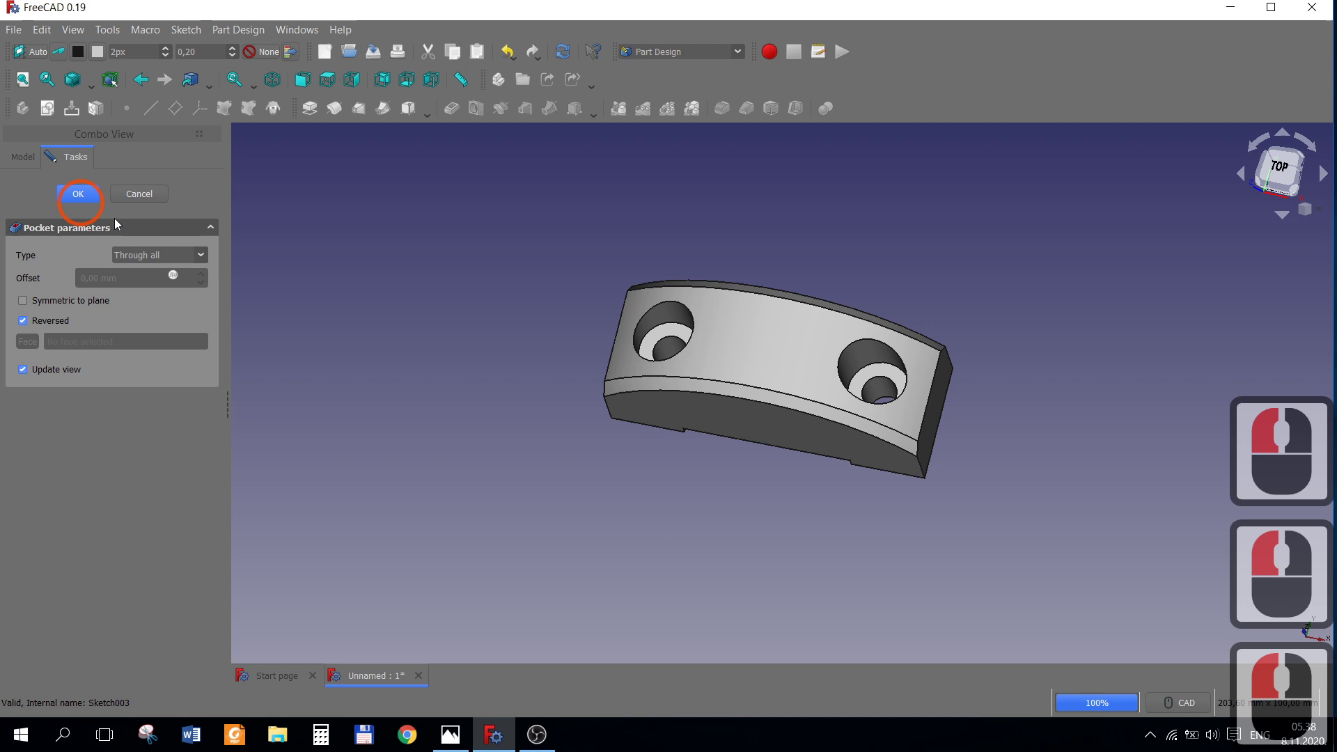
right_click(603, 440)
right_click(510, 402)
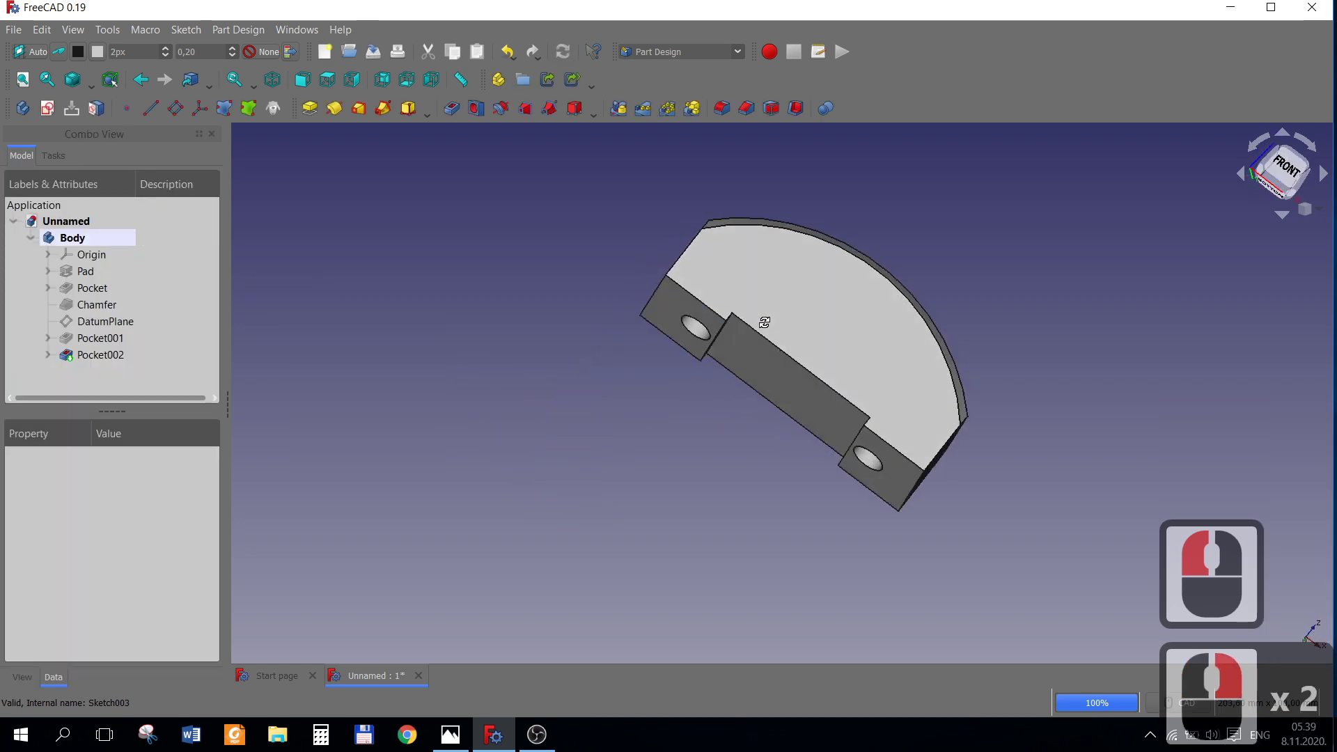
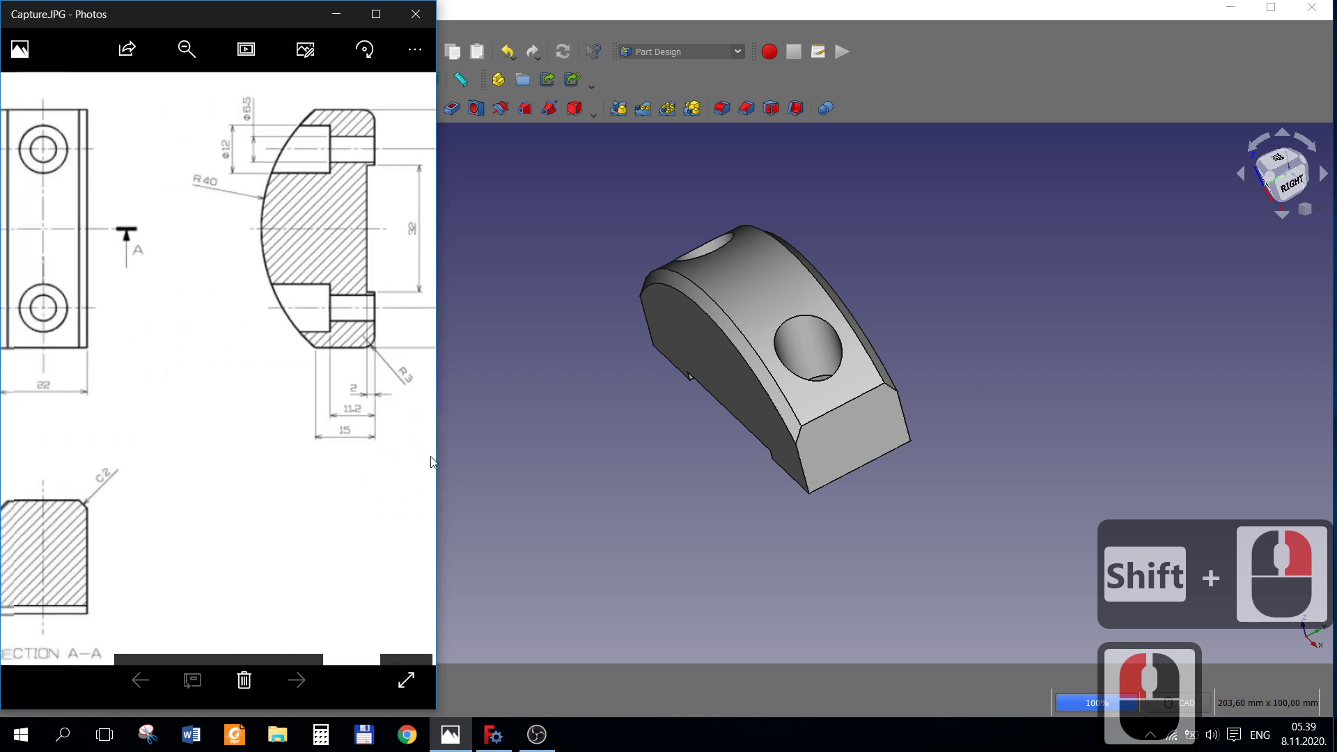
Consult the drawing's R3 fillet, then select both outer end edges on the bracket's underside.
left_click(253, 433)
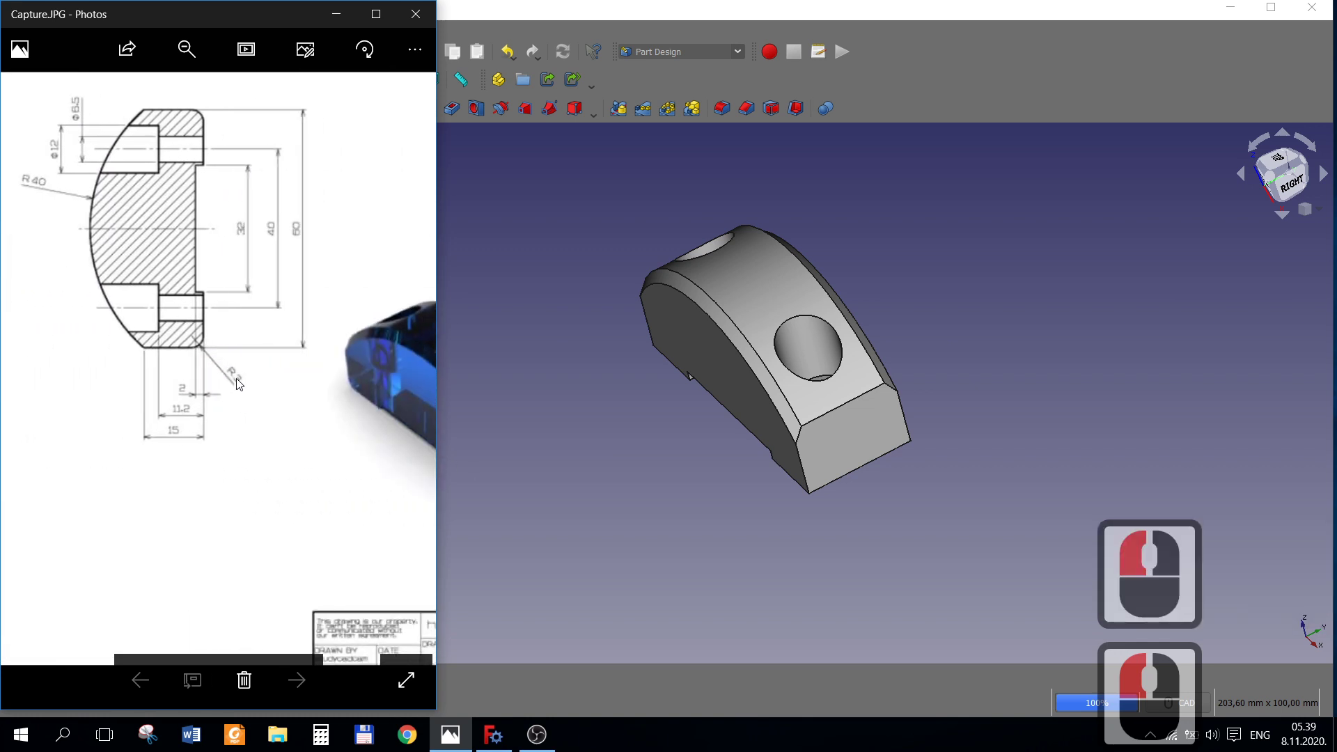
left_click(891, 580)
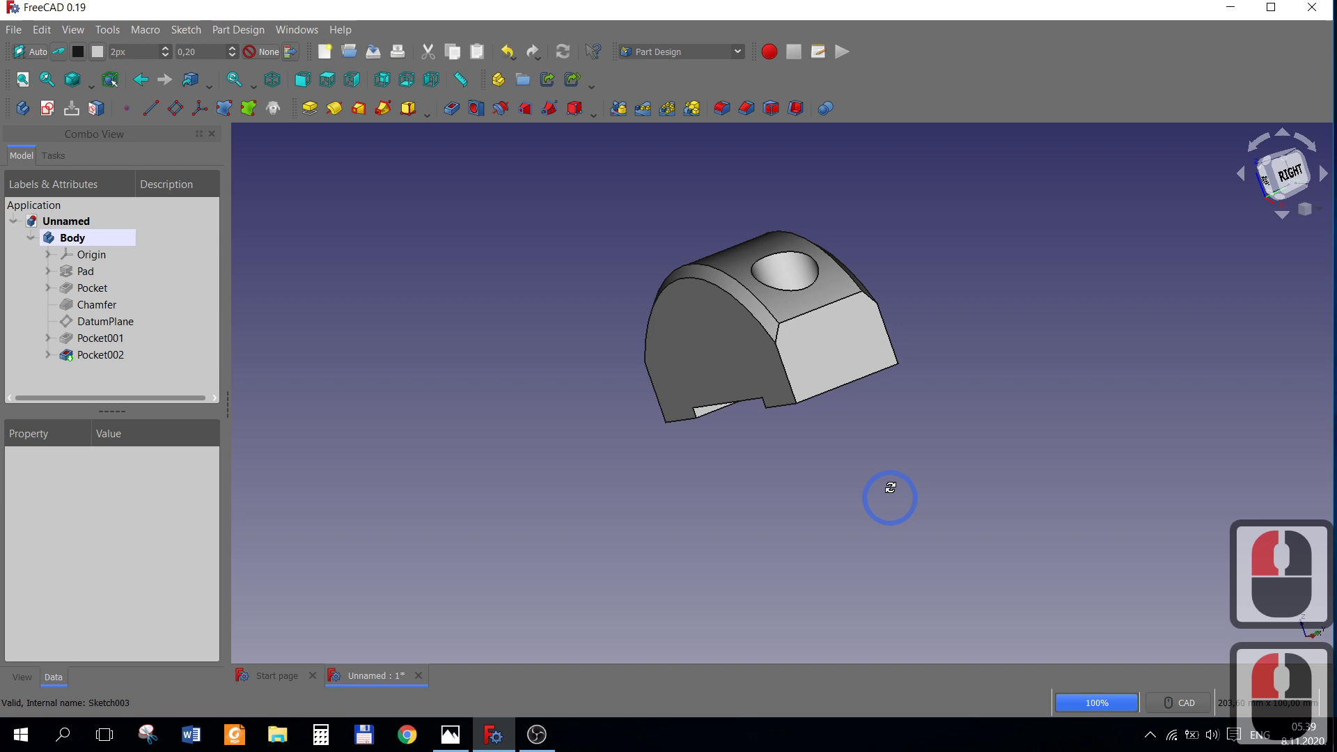
right_click(867, 415)
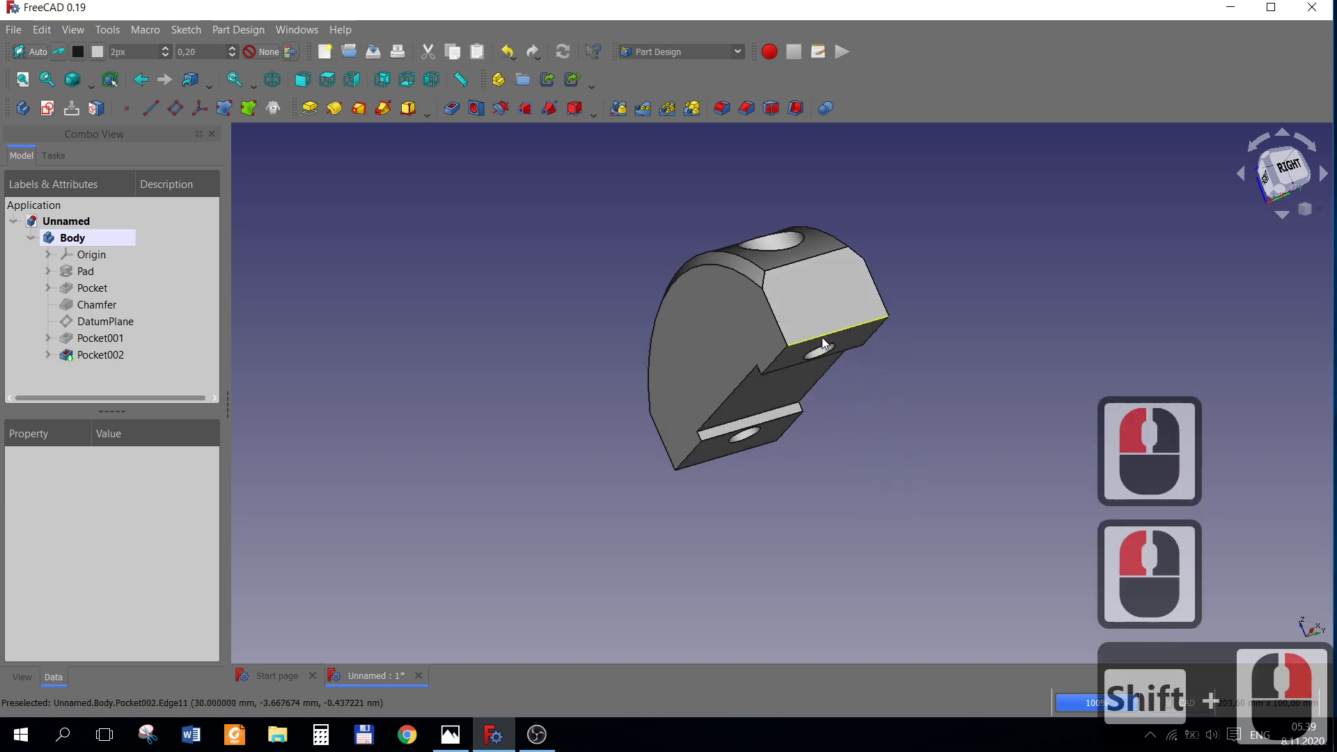
left_click(826, 342)
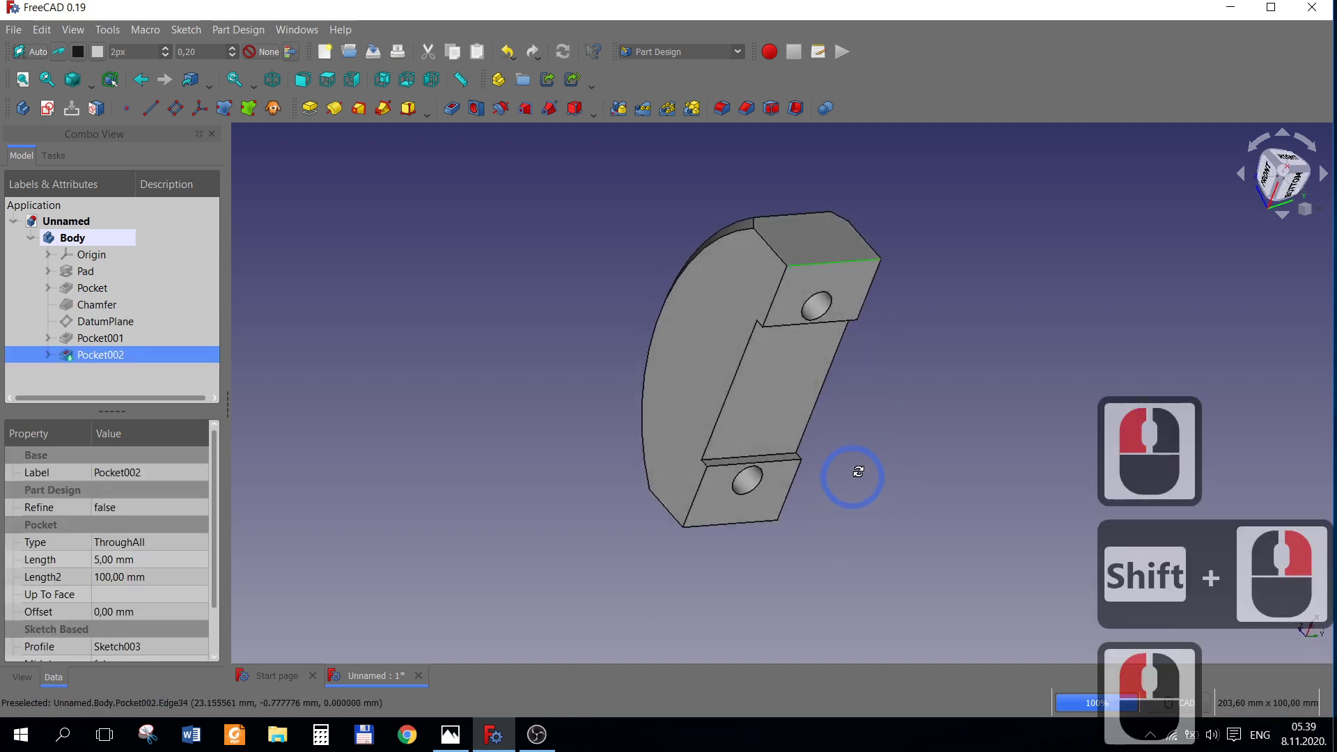
right_click(899, 397)
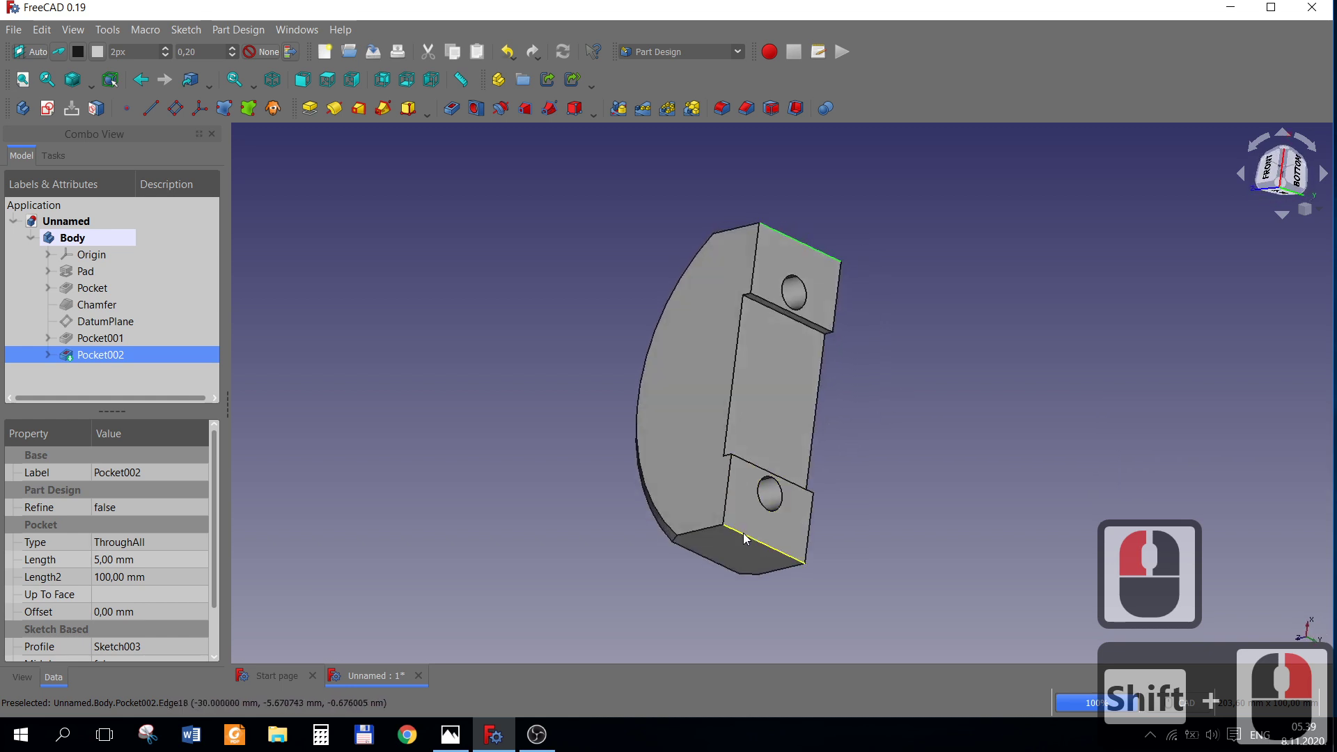
left_click(747, 539)
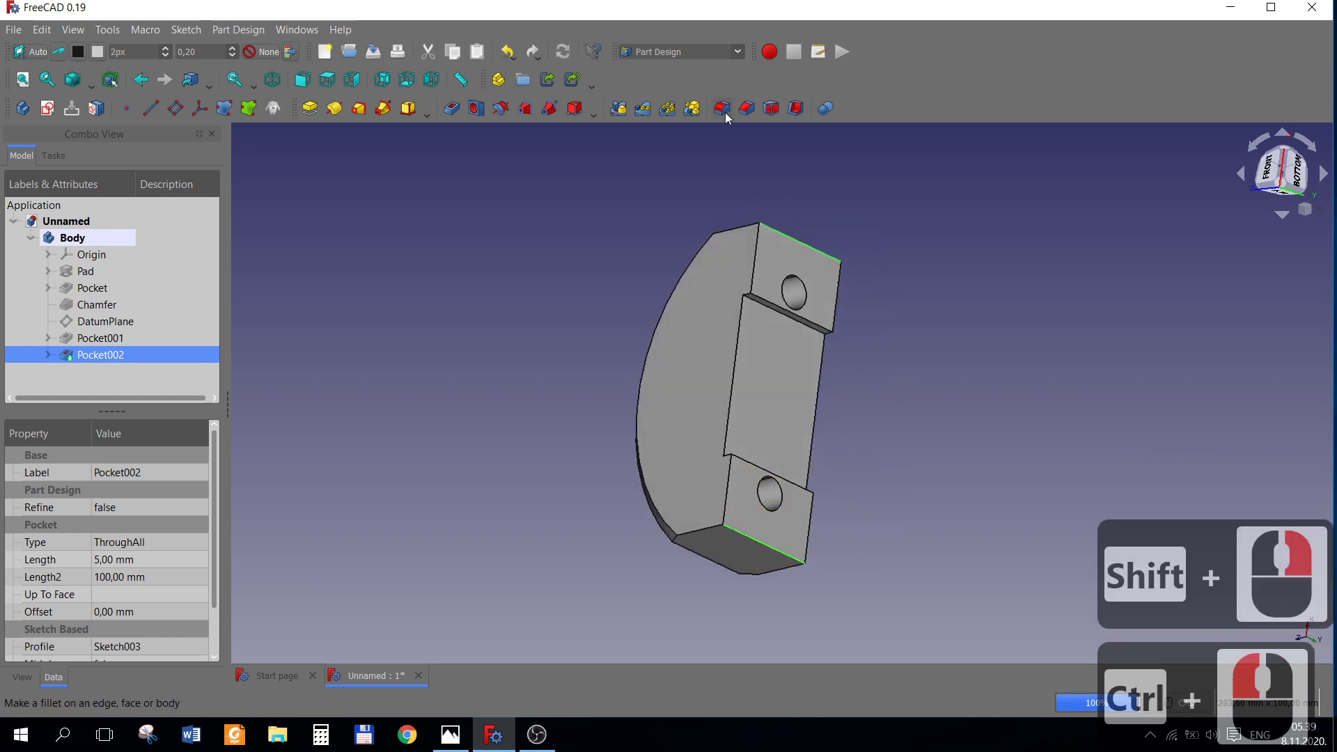
Fillet the two selected outer end edges with a 3 mm radius.
left_click(726, 114)
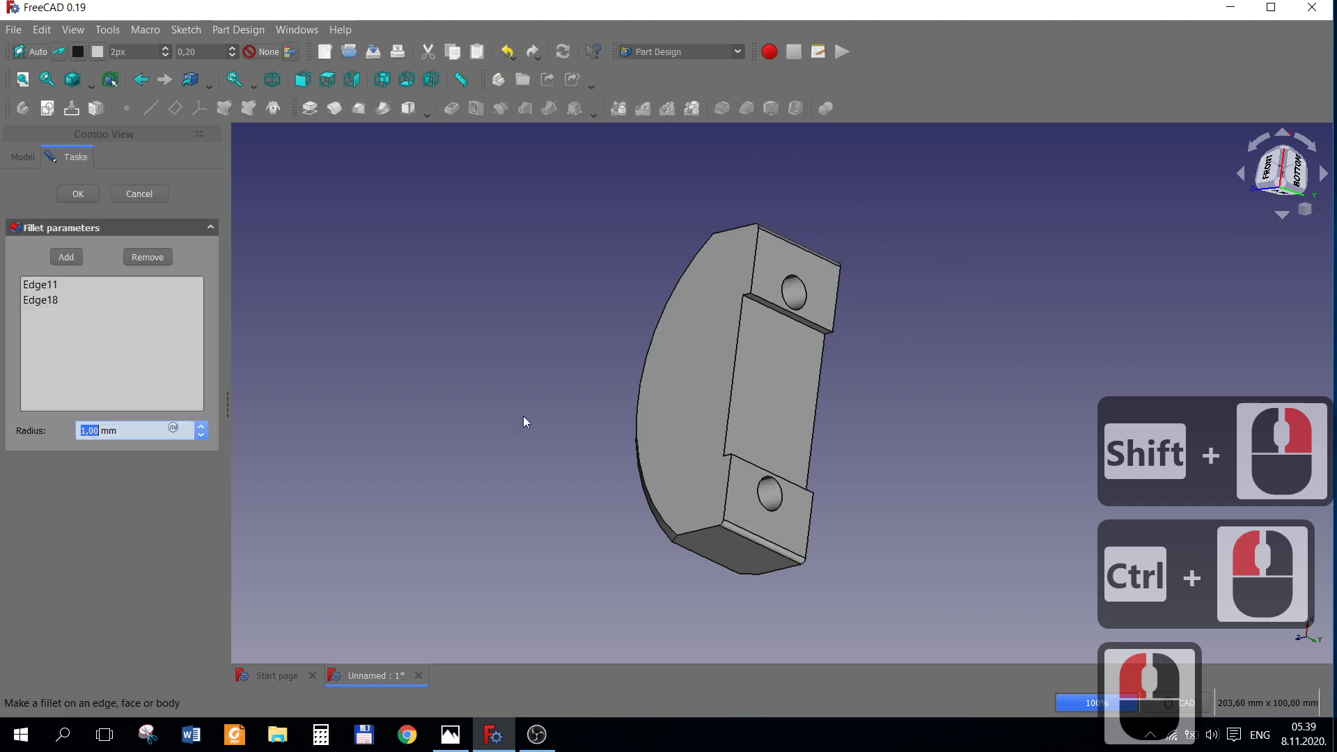
key("3")
key("Return")
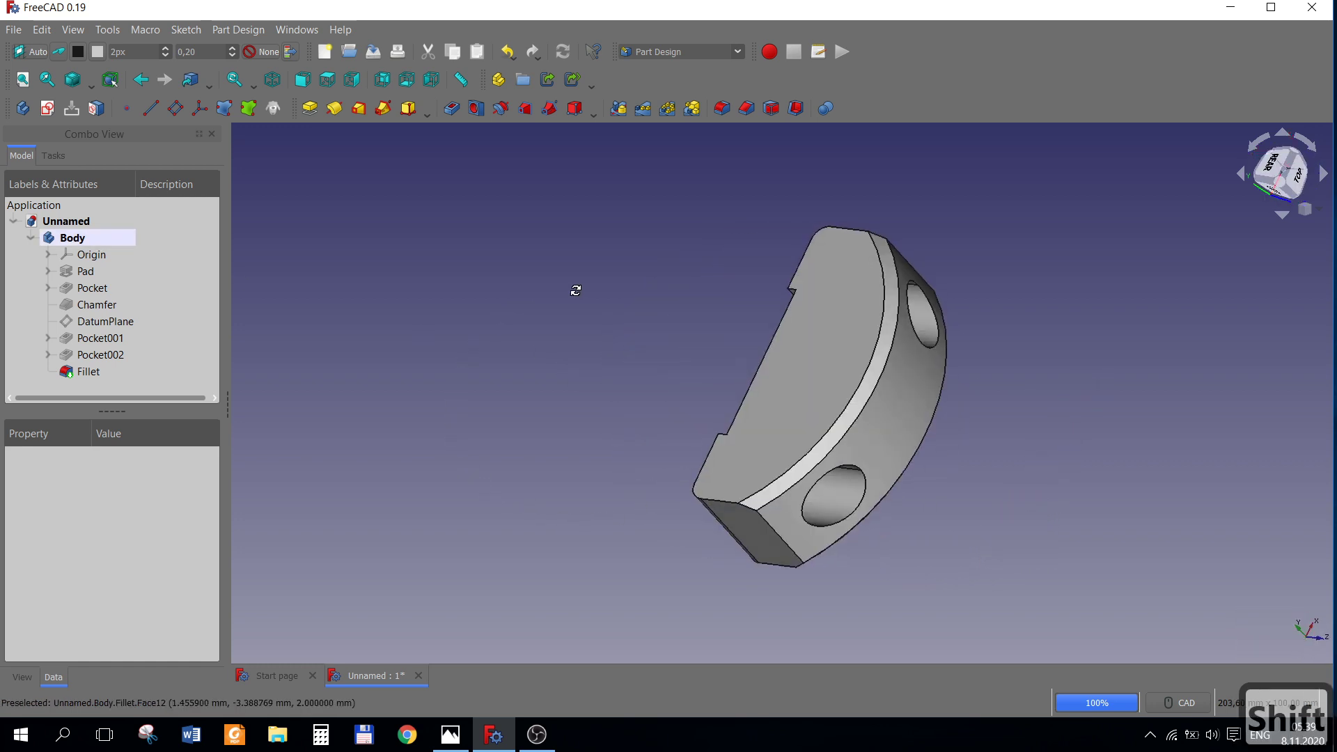
Switch the finished bracket to an Isometric view via the navigation cube.
right_click(734, 583)
left_click(1330, 223)
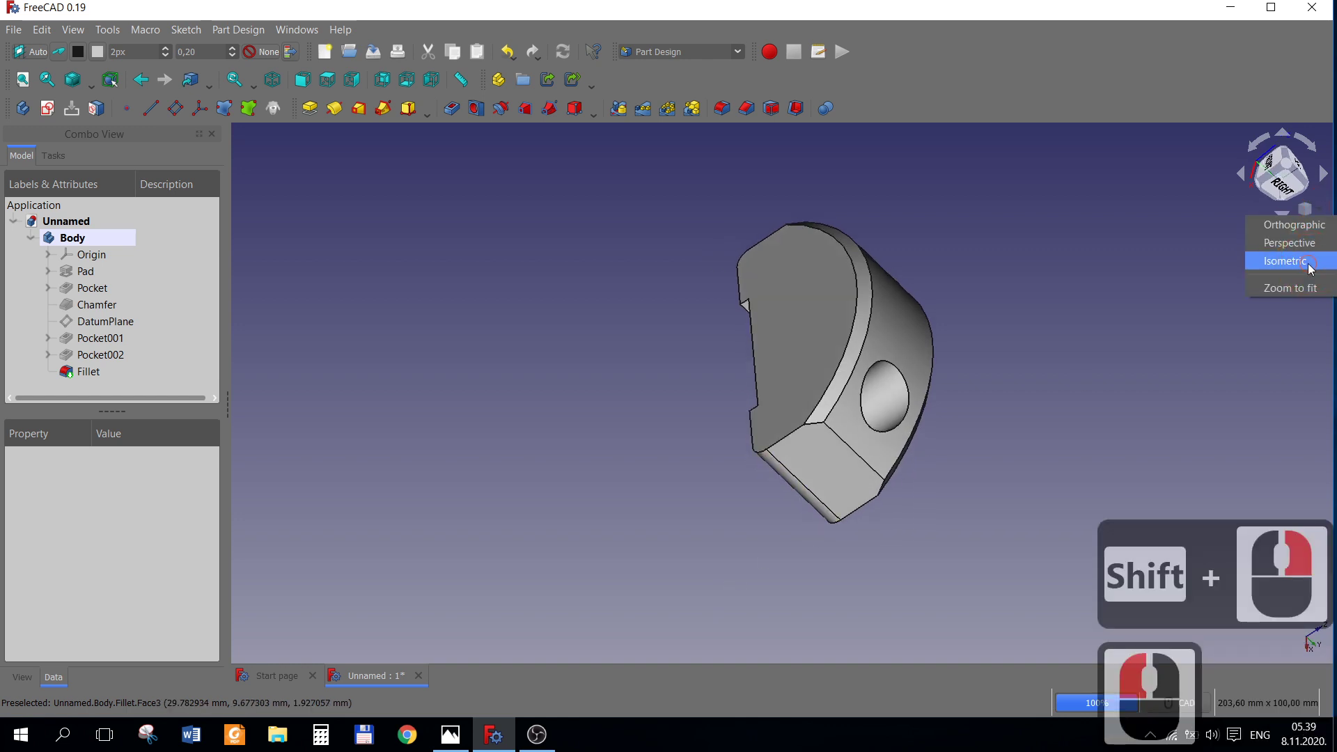
left_click(1290, 281)
left_click(1322, 218)
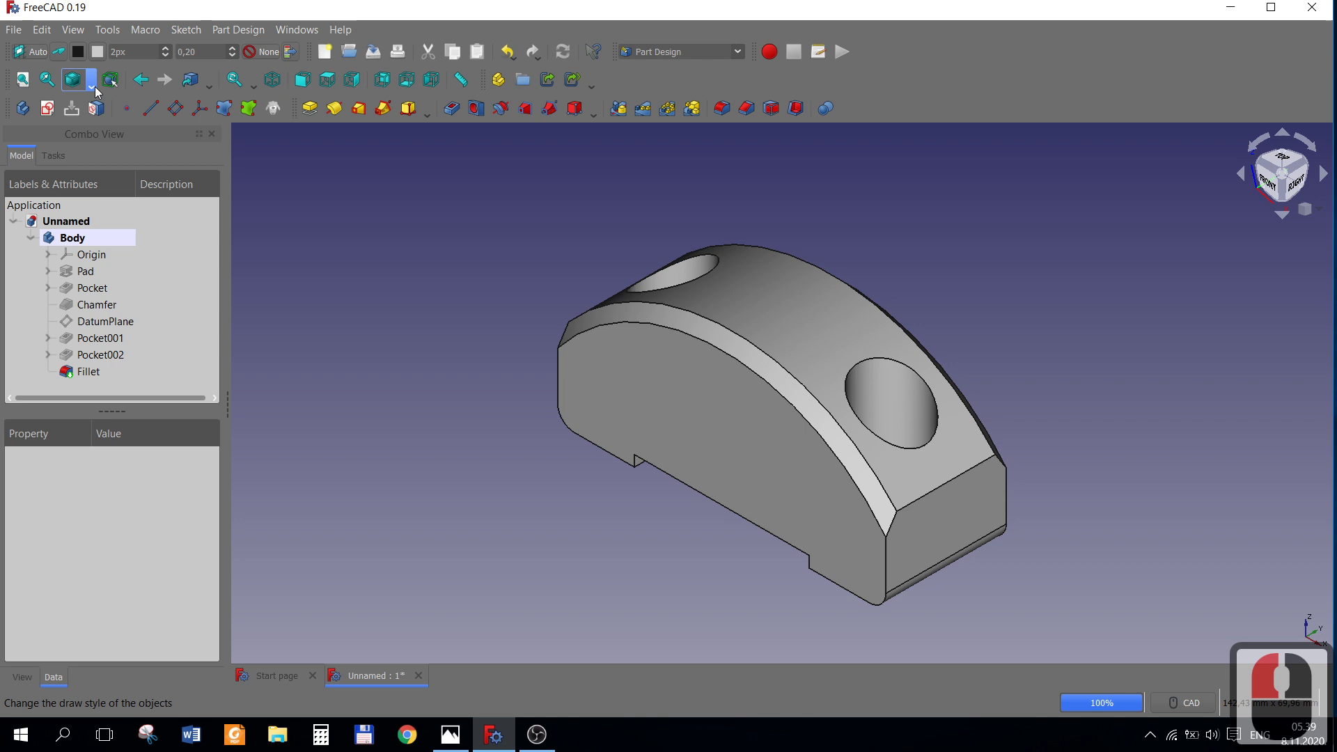
Show the bracket in Hidden line style briefly, then return to As is shaded display.
left_click(99, 91)
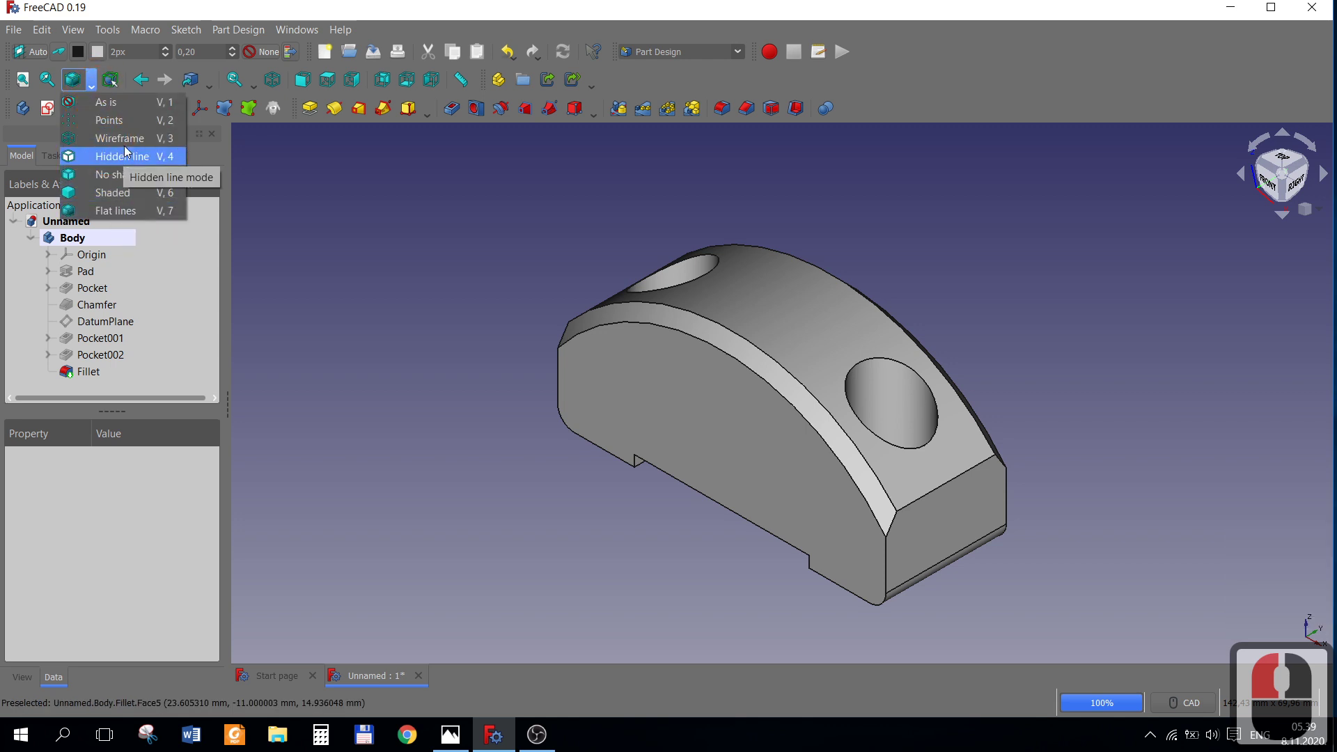
left_click(130, 143)
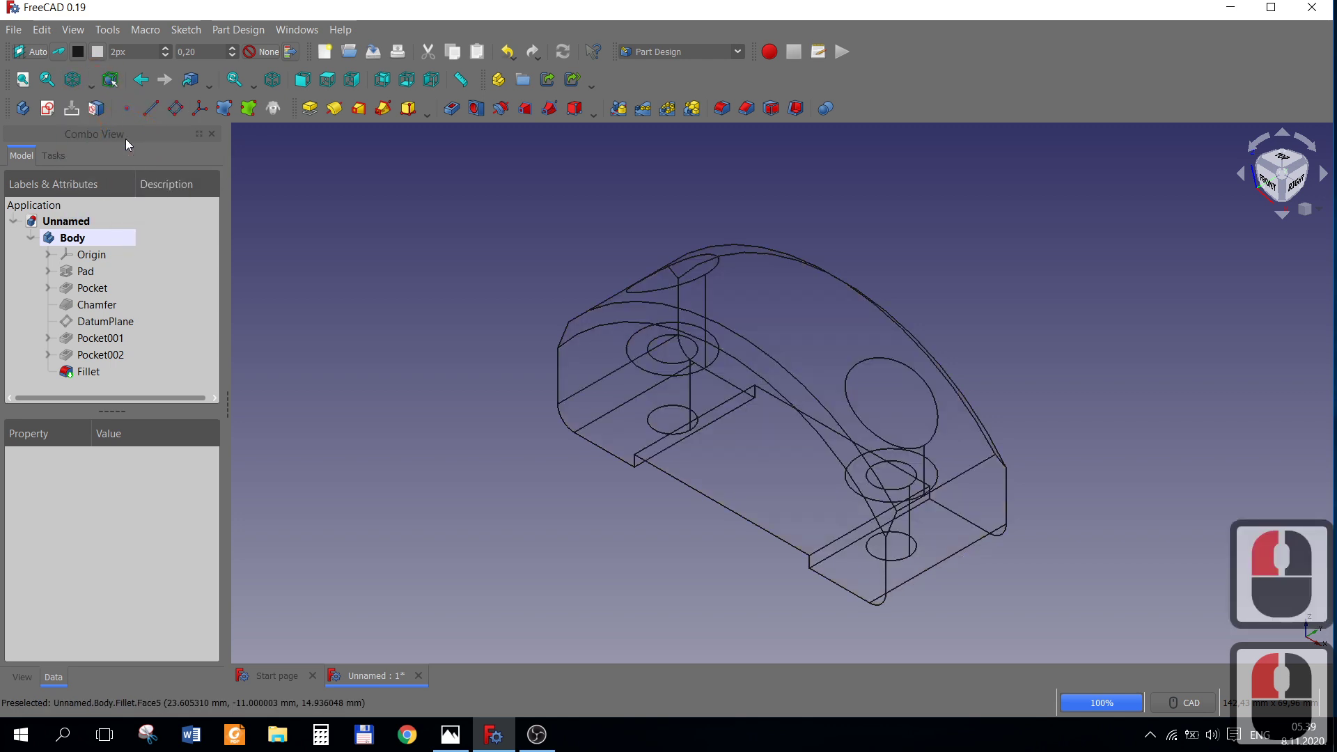
left_click(92, 86)
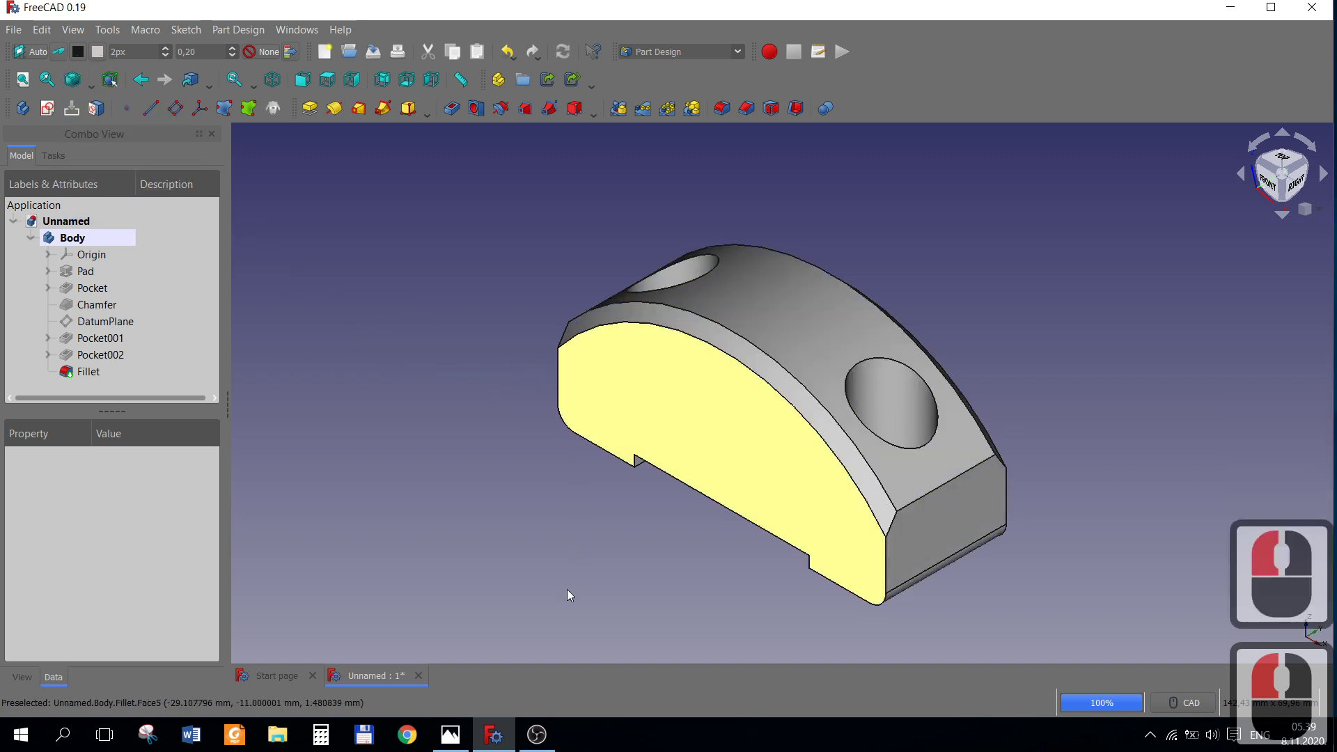